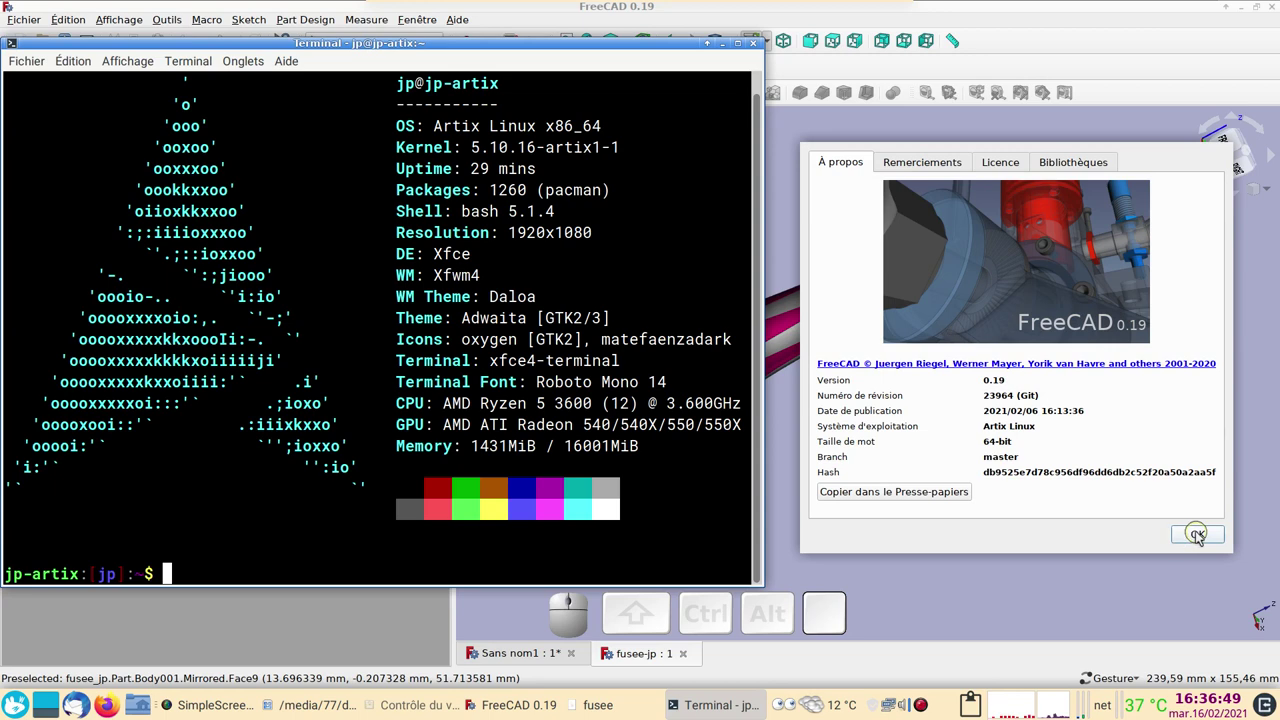
Dismiss the About FreeCAD dialog to return to the rocket in the 3D view.
click(1203, 537)
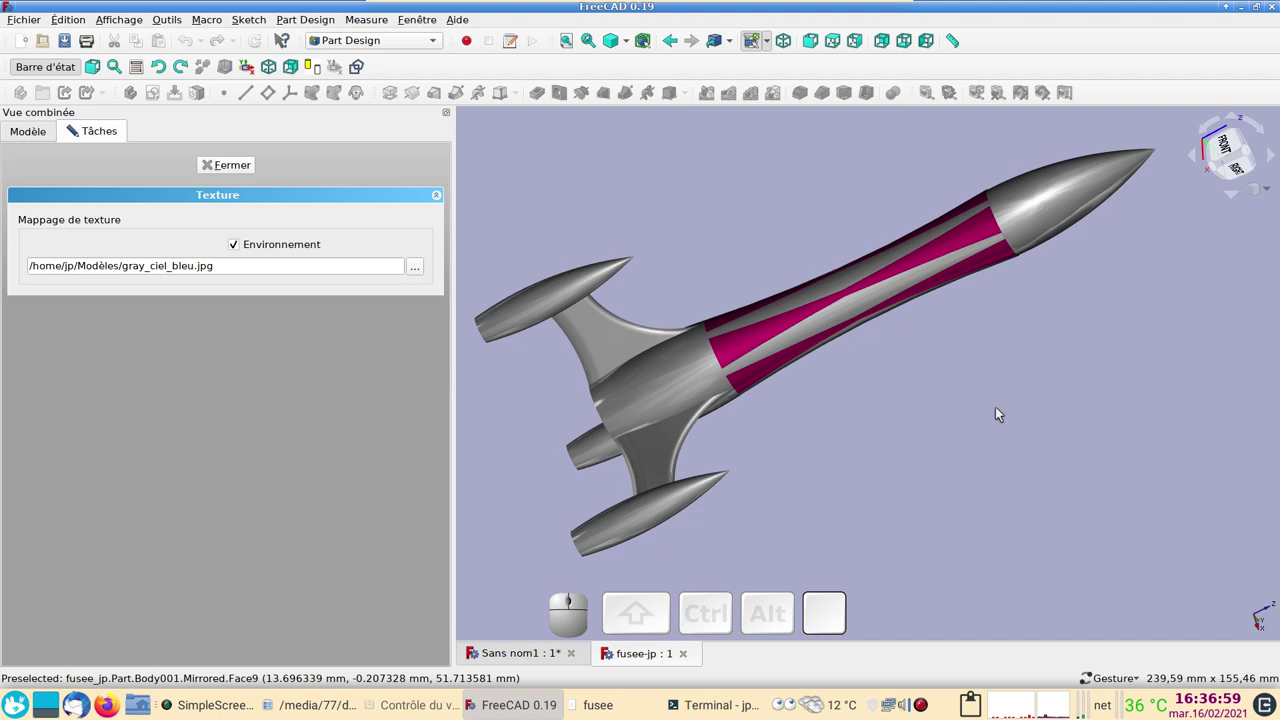
Orbit the finished rocket to inspect it, then close the rocket document.
drag(1068, 364, 1064, 365)
drag(1097, 342, 1107, 365)
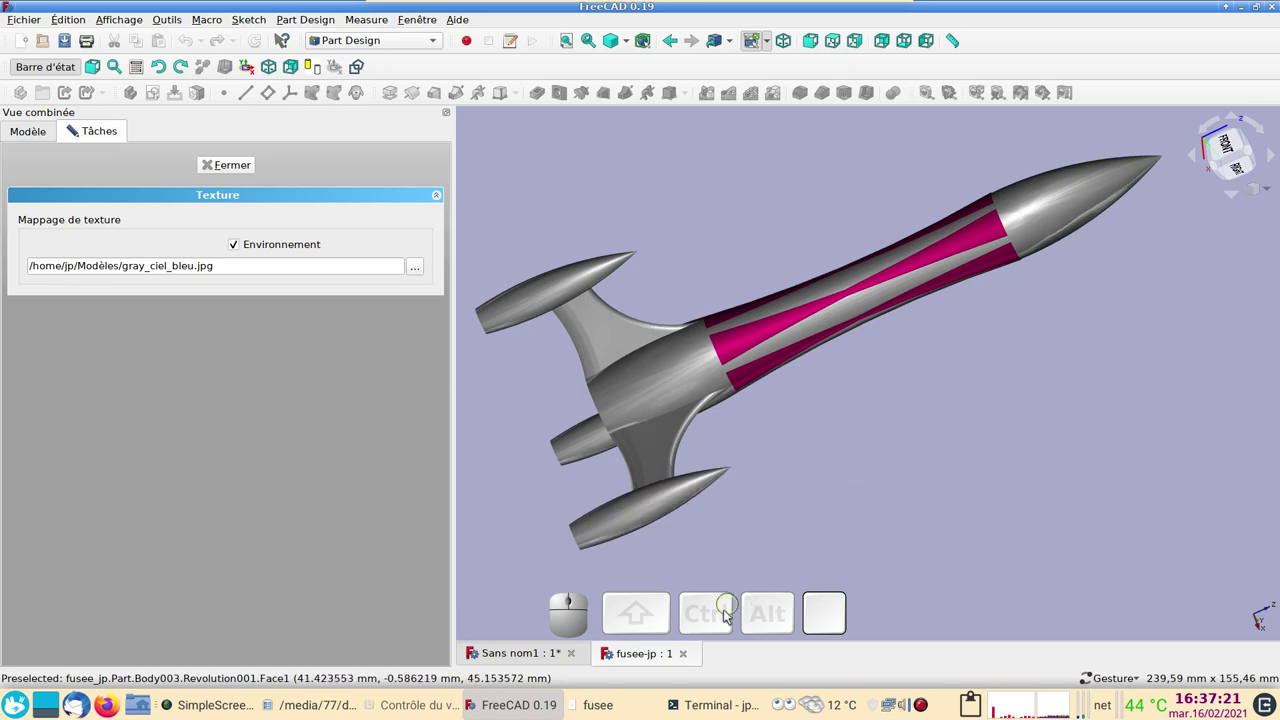
click(689, 655)
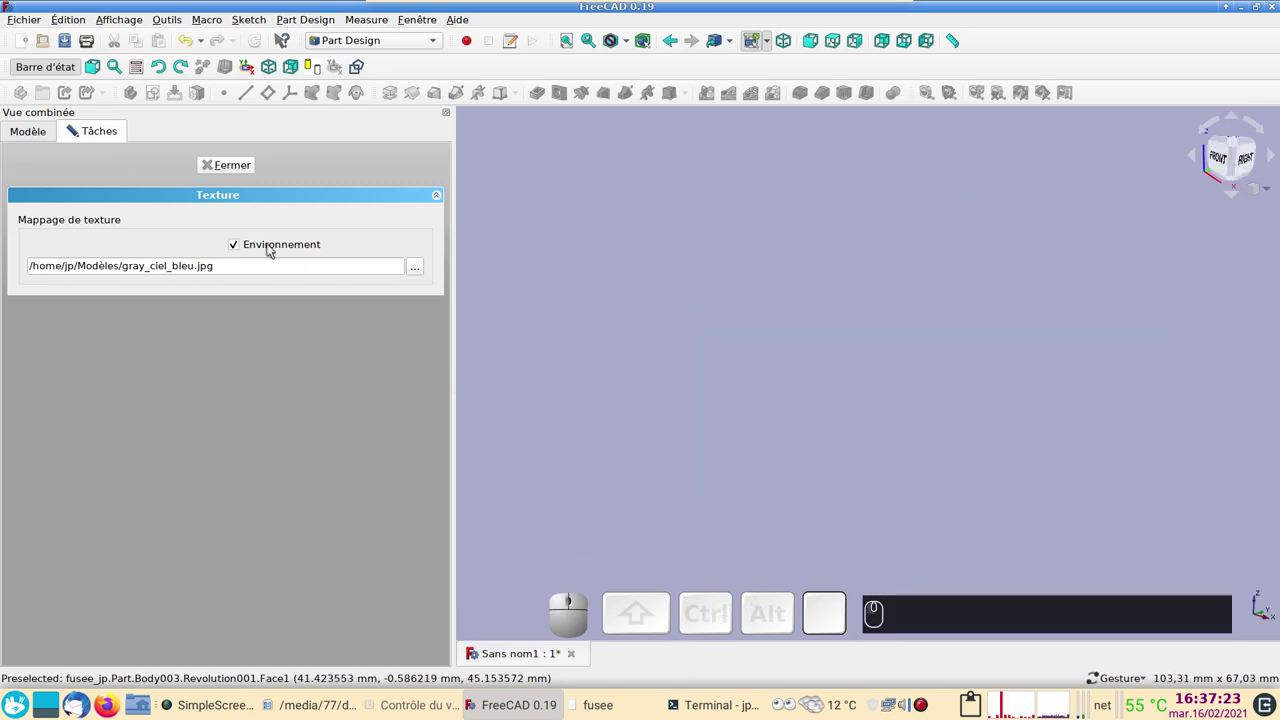
Show the profile sketch in the new document and frame it from the front view.
click(216, 174)
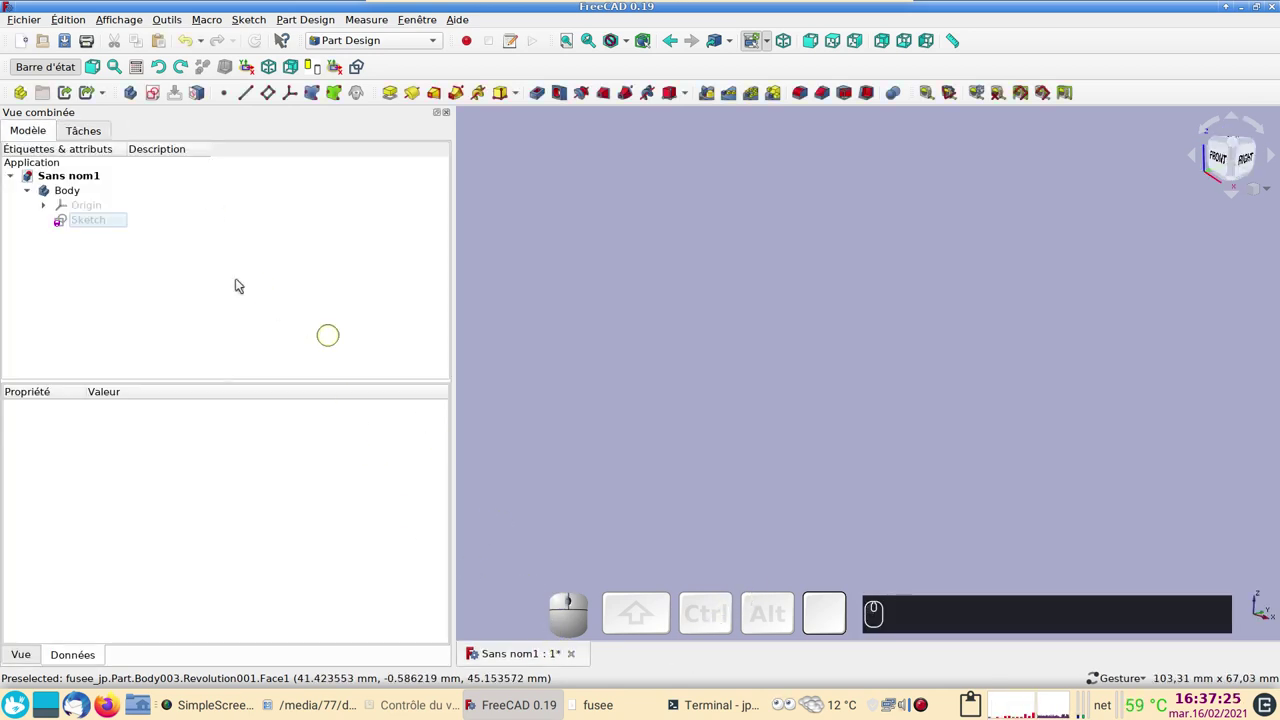
click(115, 227)
key(space)
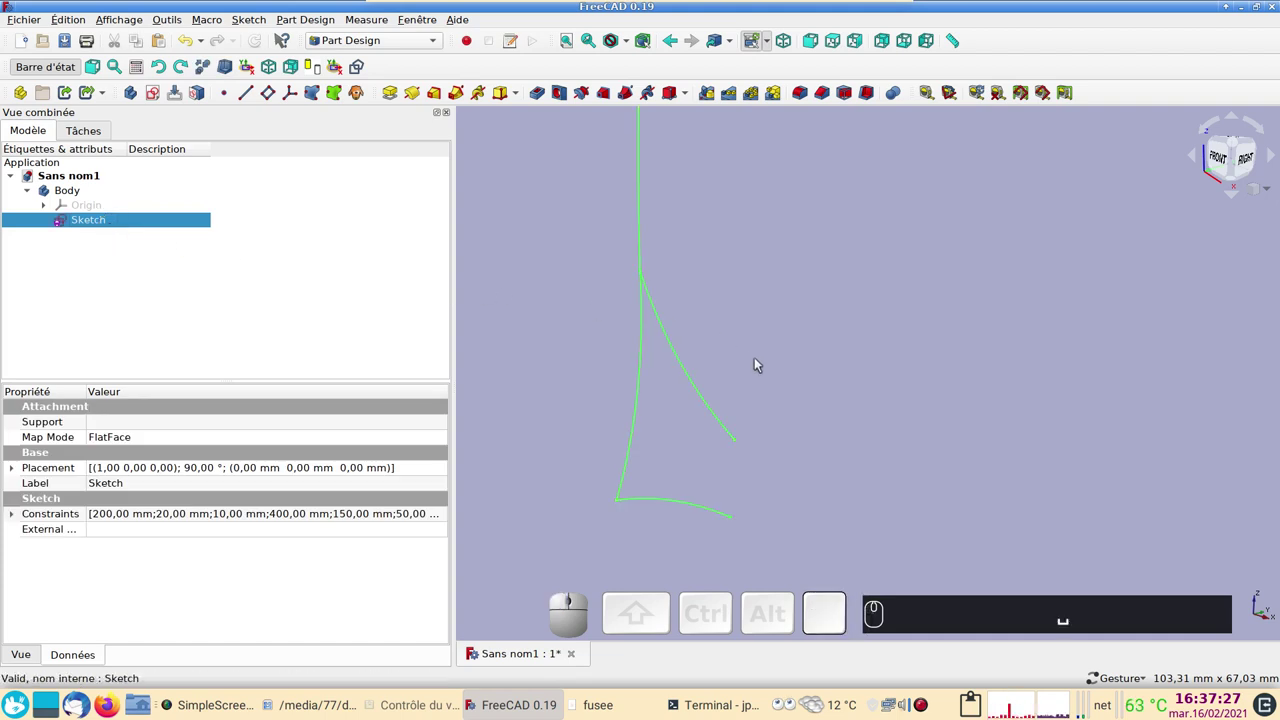
key(1)
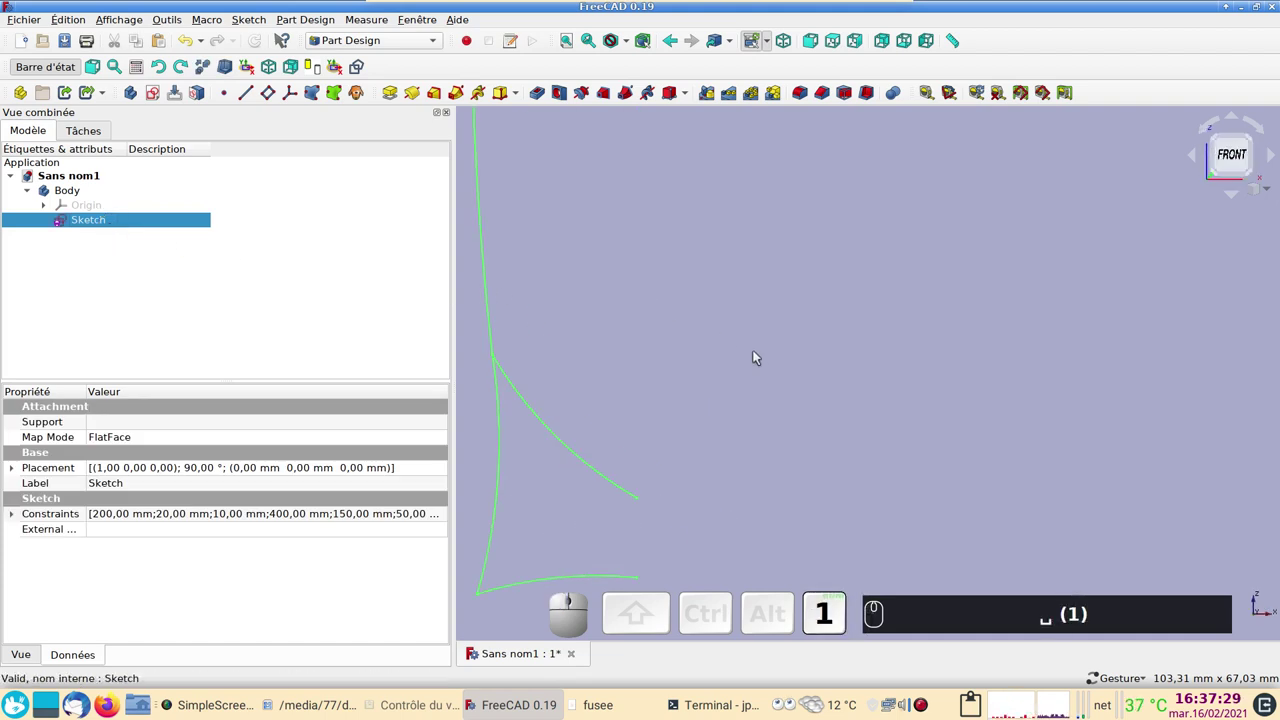
scroll(down, 3)
drag(885, 286, 924, 388)
scroll(down, 3)
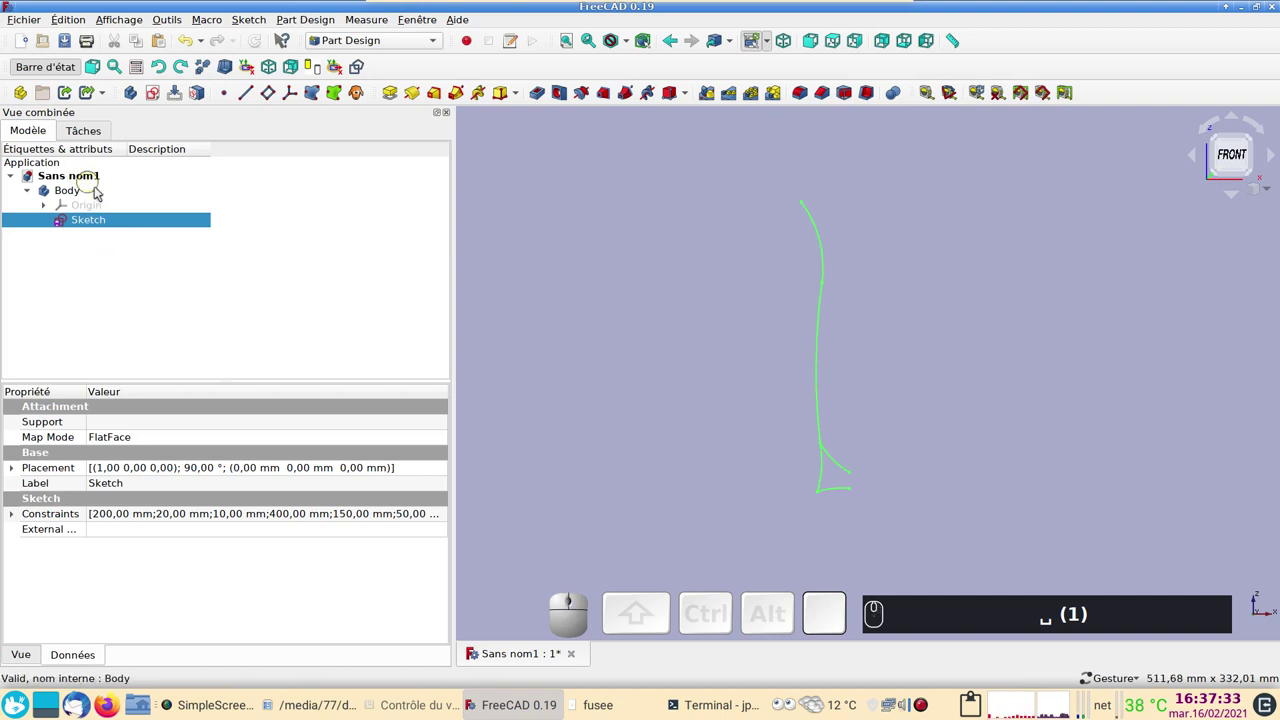
Set the Body's description to 'forme' and check the profile sketch in the sketcher.
click(84, 193)
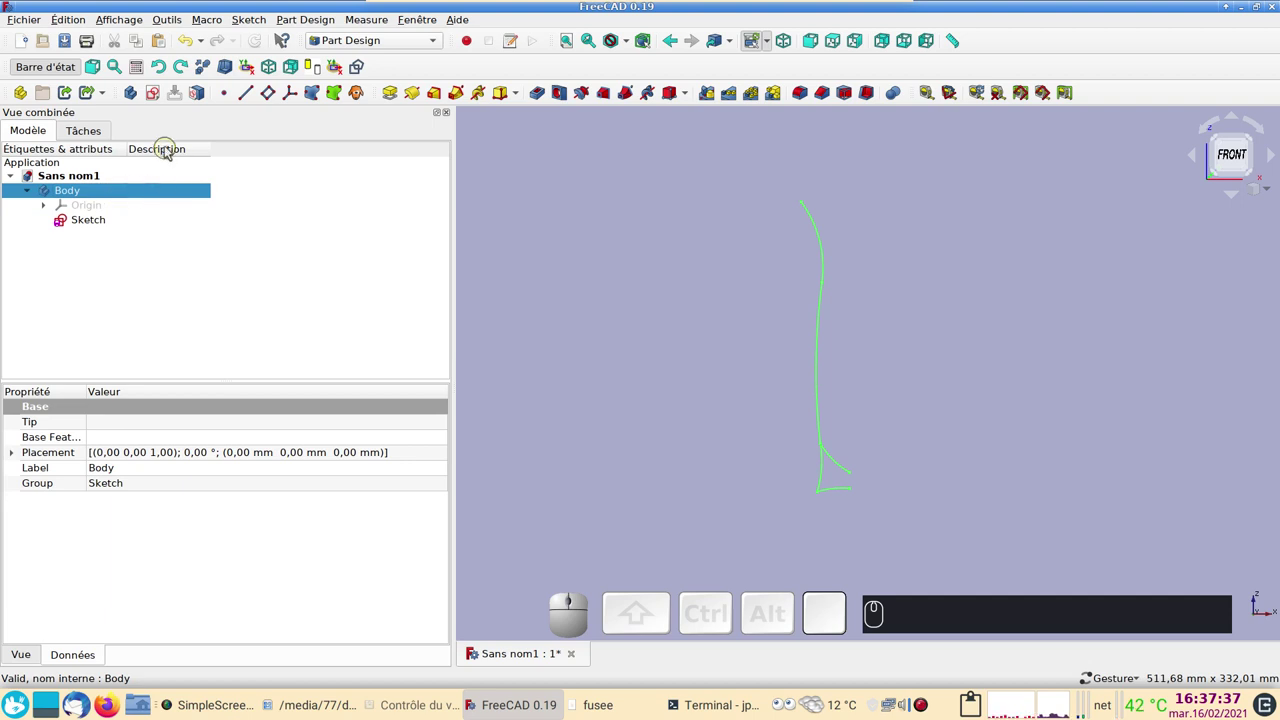
click(174, 196)
key(F2)
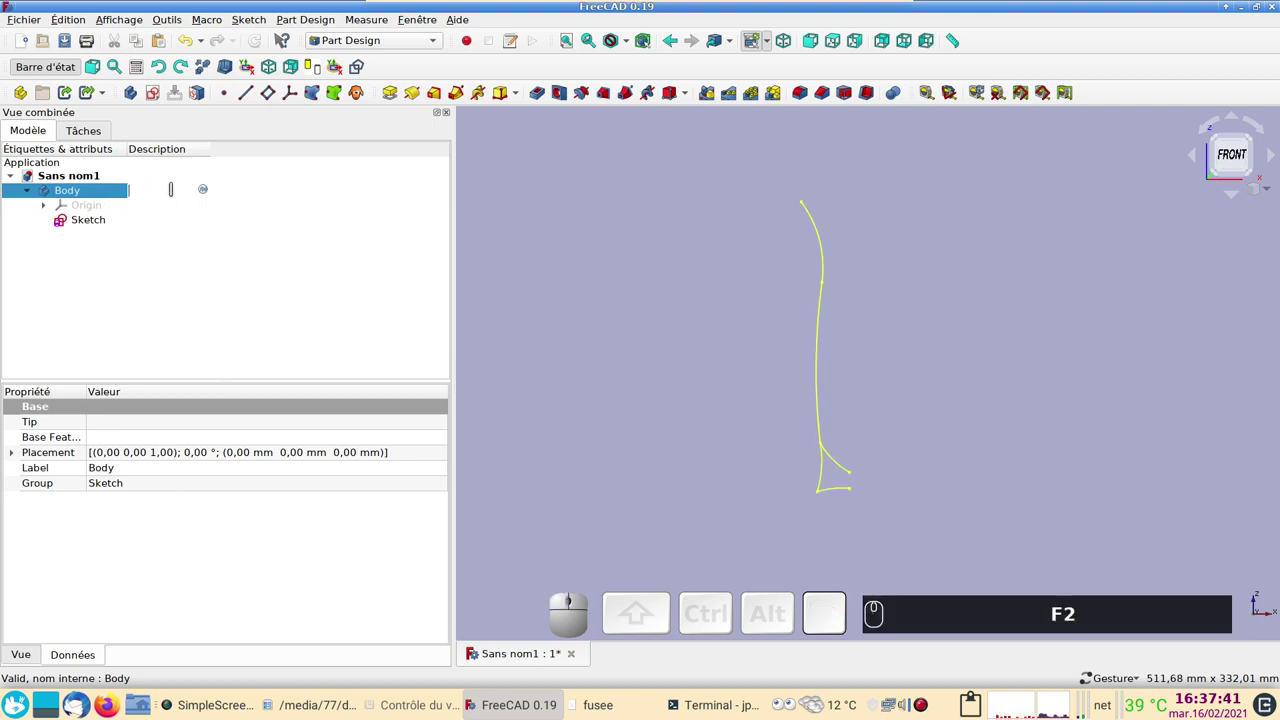
text(forme)
key(Return)
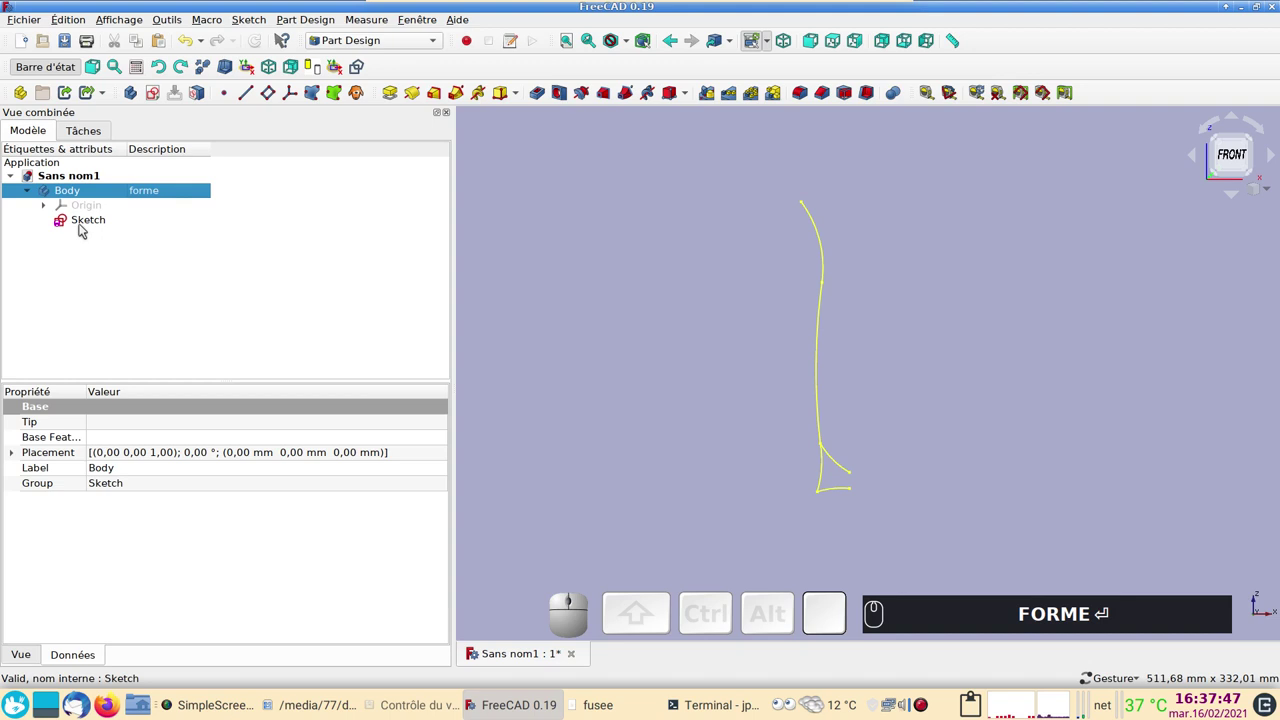
click(90, 222)
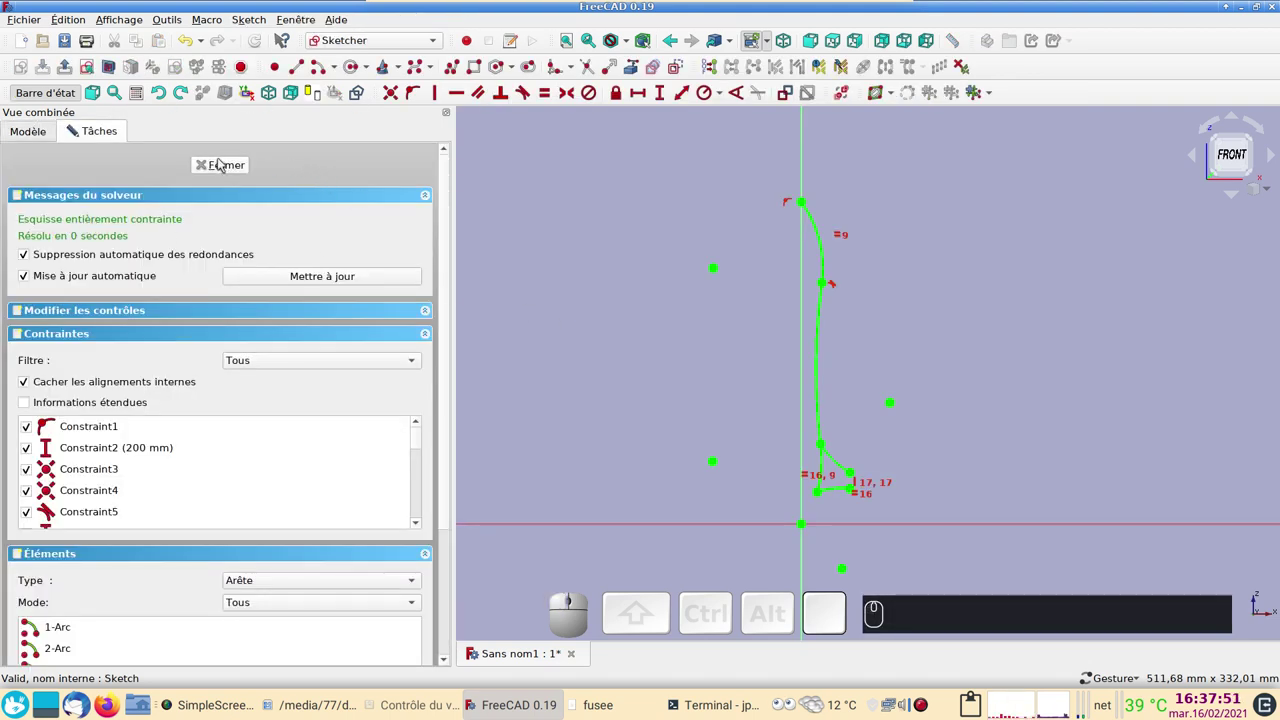
click(675, 530)
click(234, 166)
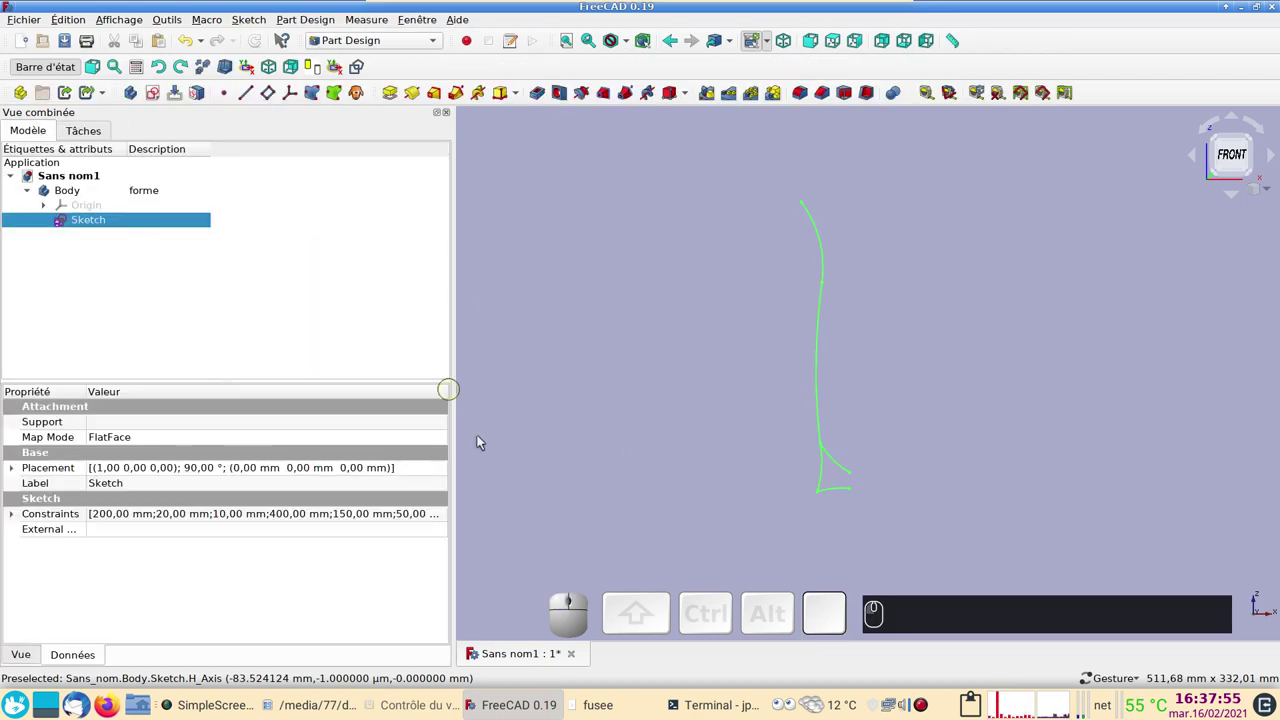
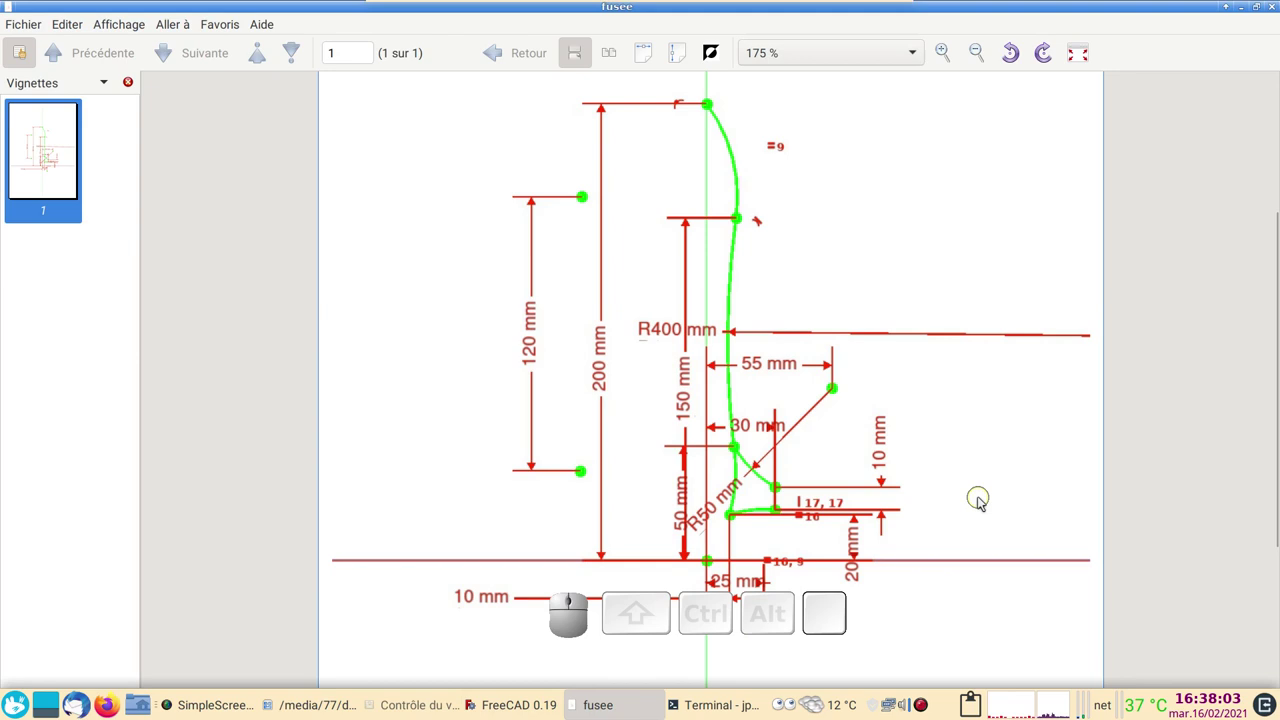
Scroll and pan the fusee PDF to read the profile's dimensions near its base.
scroll(up, 3)
drag(979, 505, 751, 289)
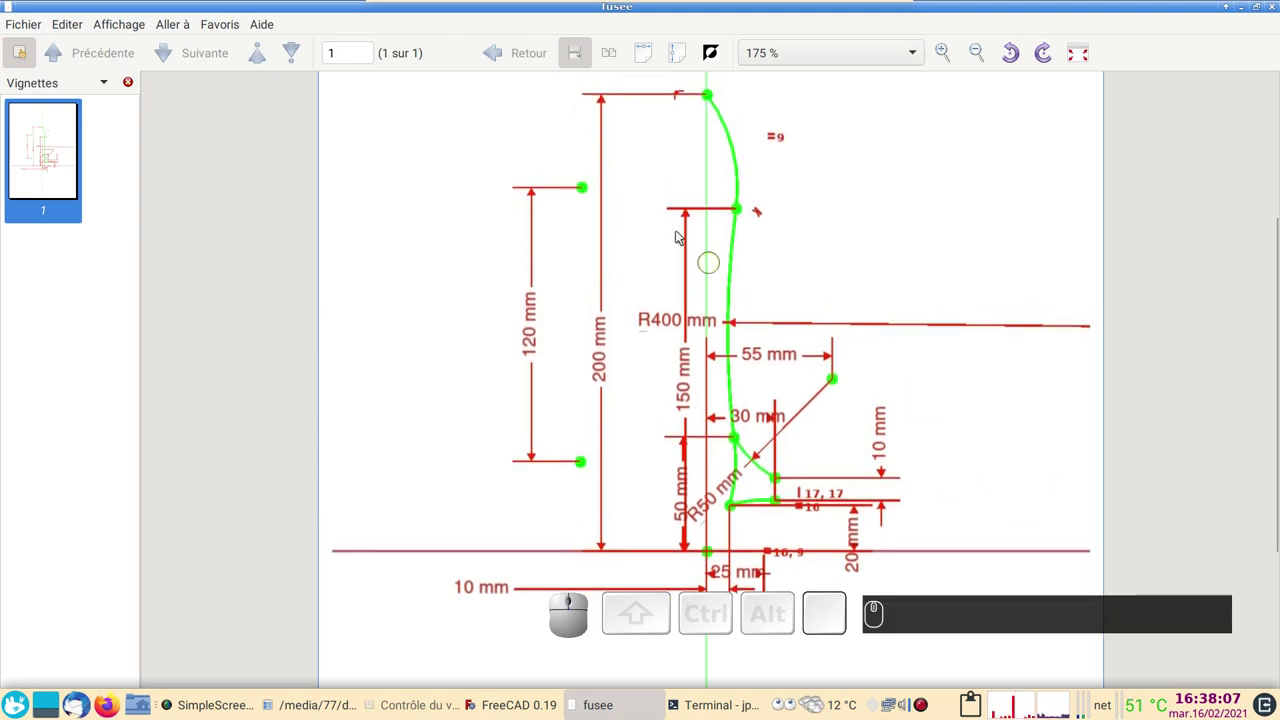
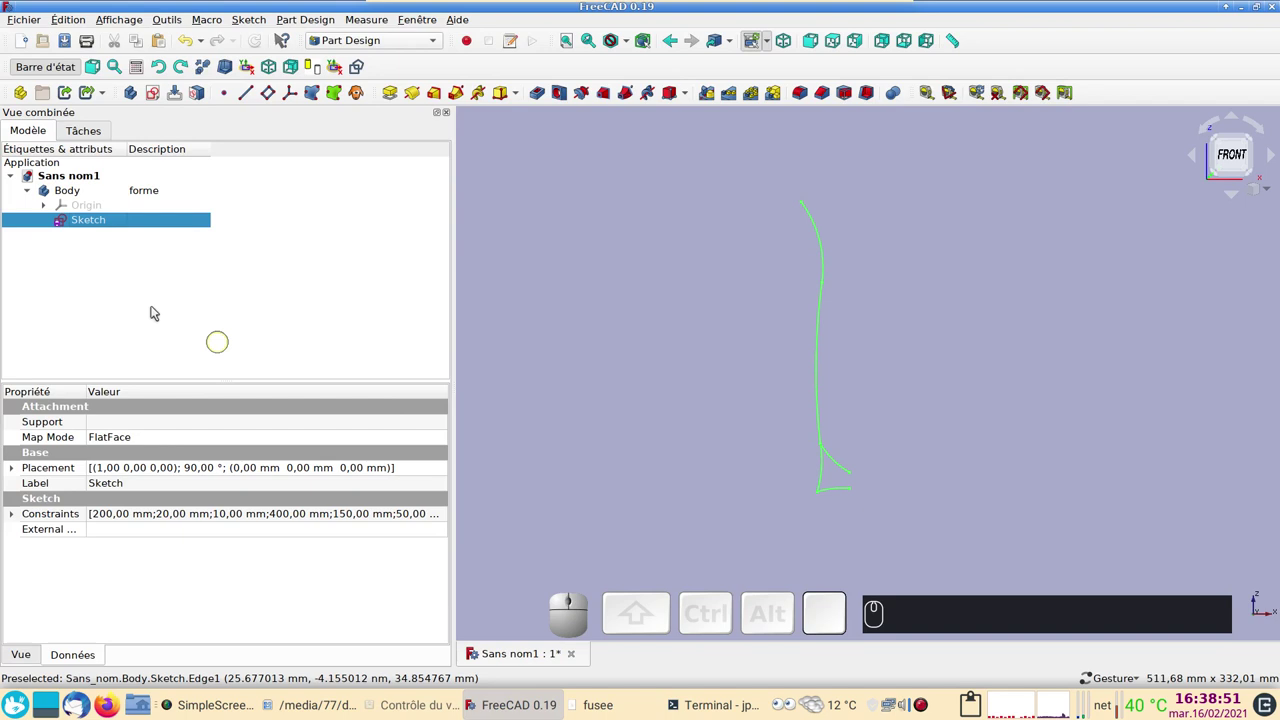
Create a new body Body001 and make it the active body.
click(112, 261)
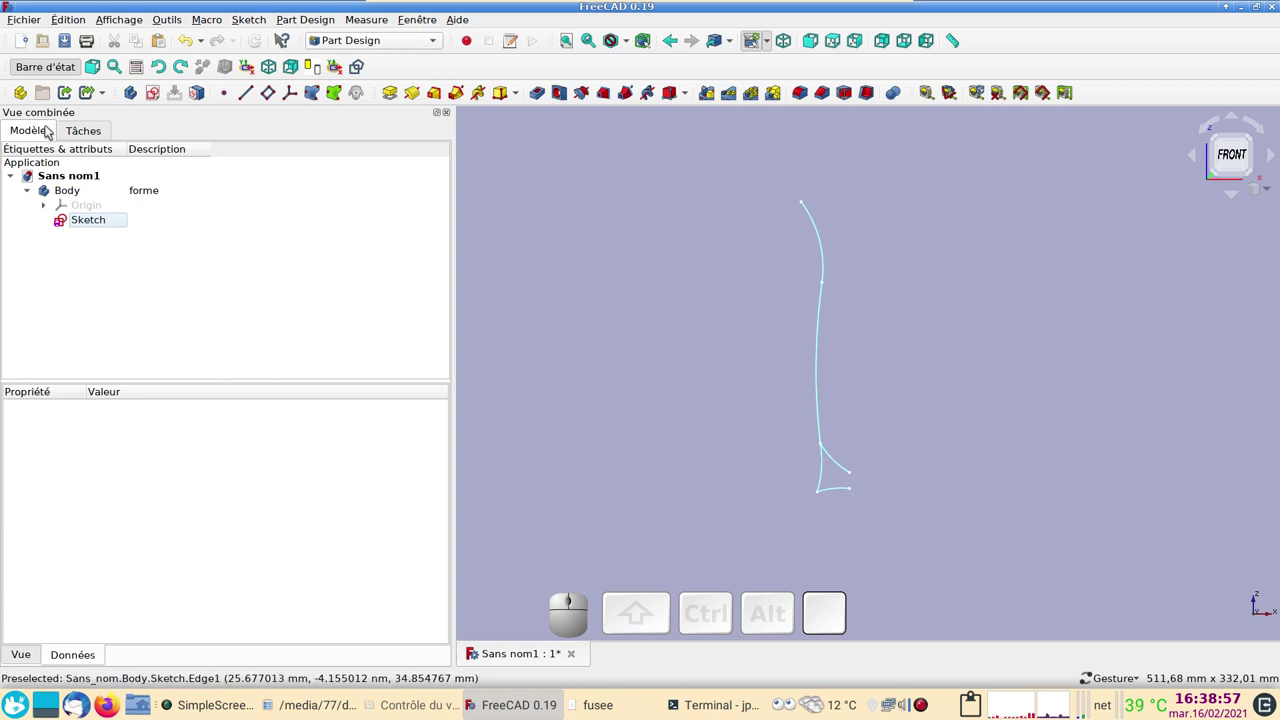
click(138, 97)
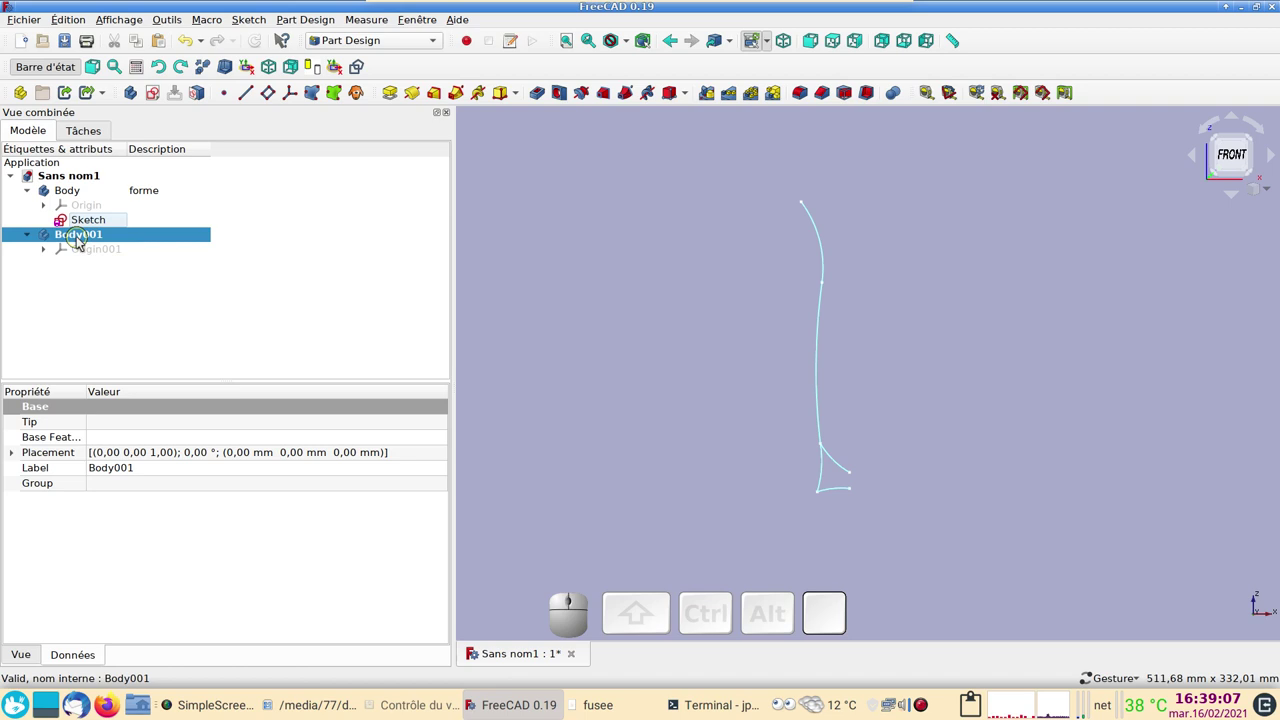
click(96, 281)
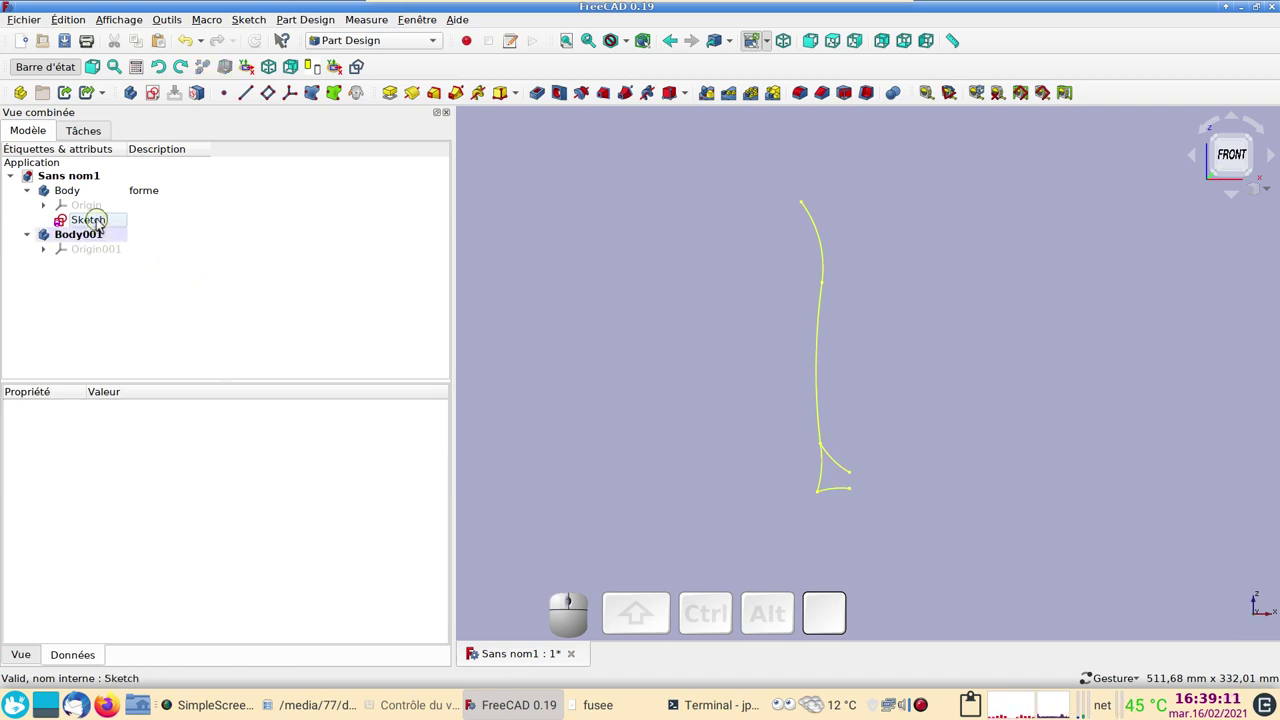
Copy the profile sketch into Body001 as a shape binder, hide the original, and start a new sketch.
click(104, 224)
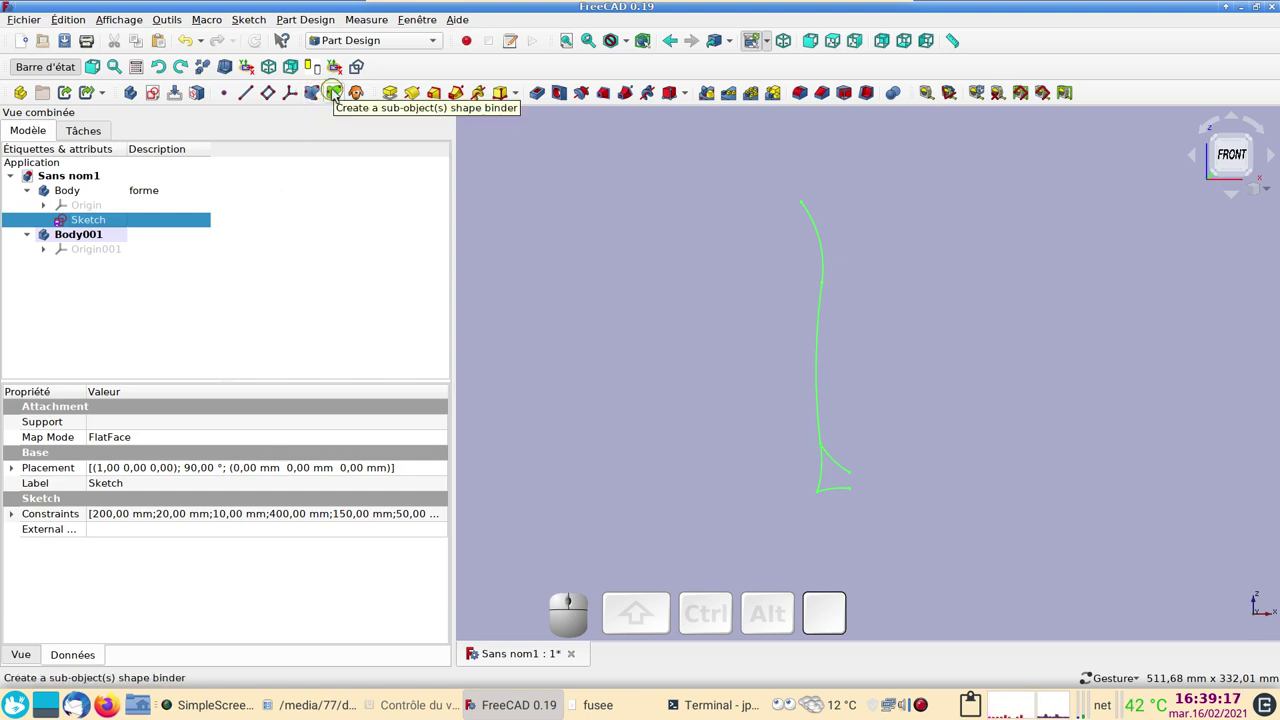
click(339, 94)
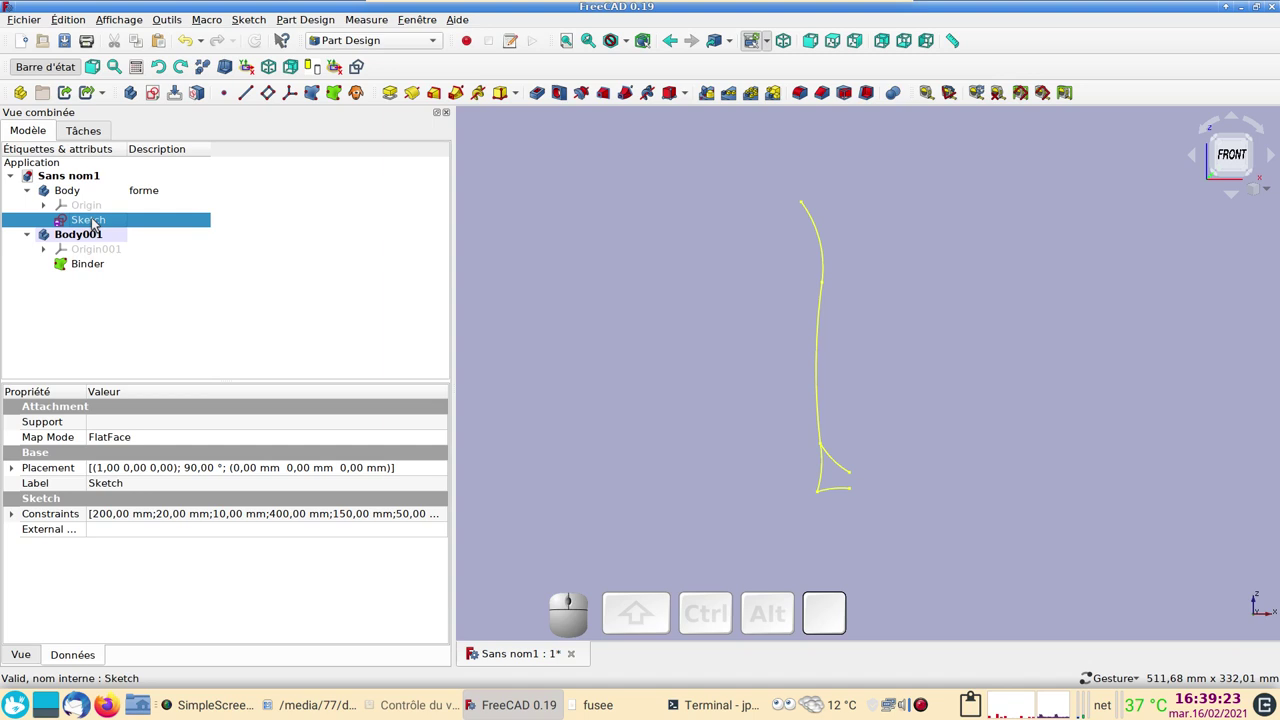
key(space)
click(107, 223)
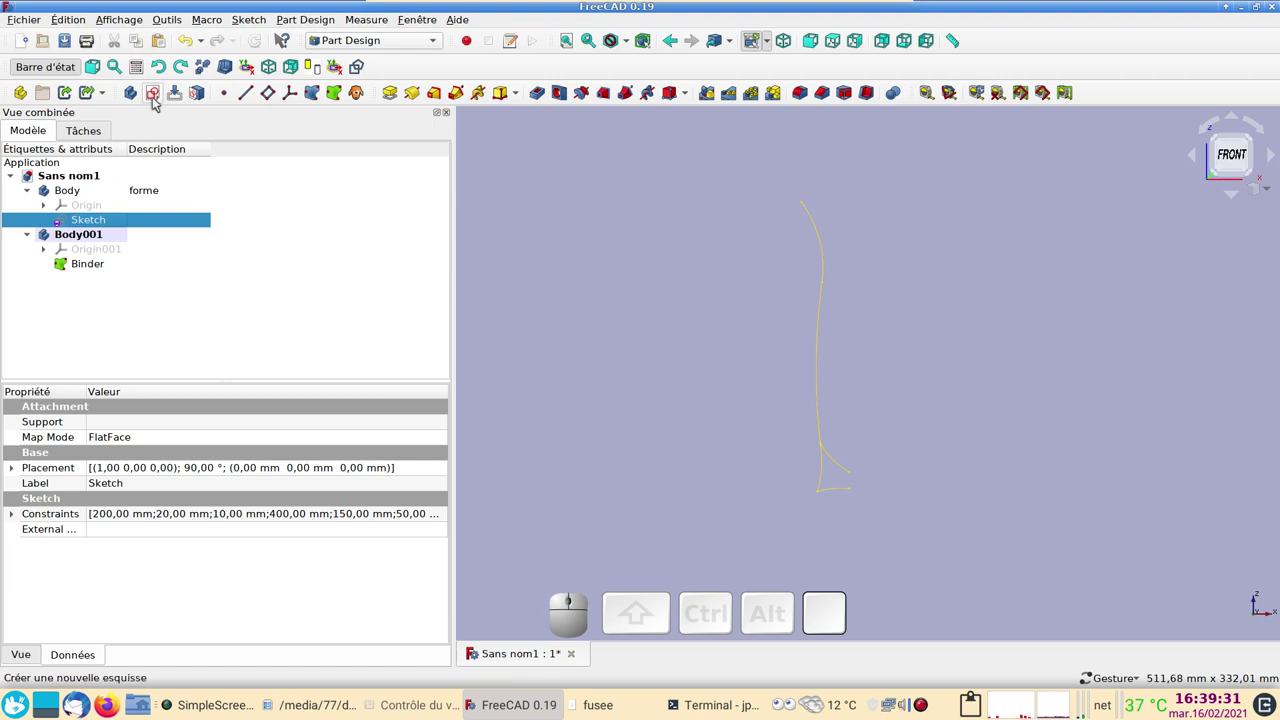
Place the new sketch on XZ_Plane001 and start an arc snapped to the binder profile's corners.
click(159, 99)
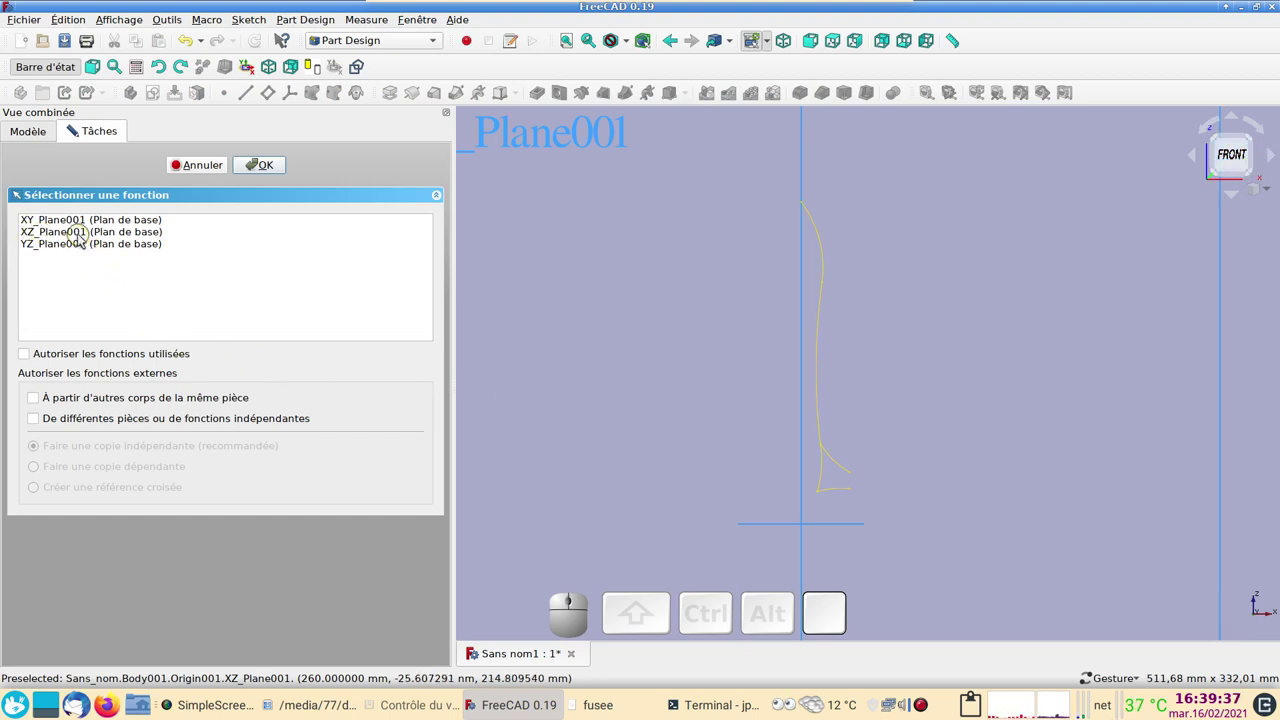
click(85, 239)
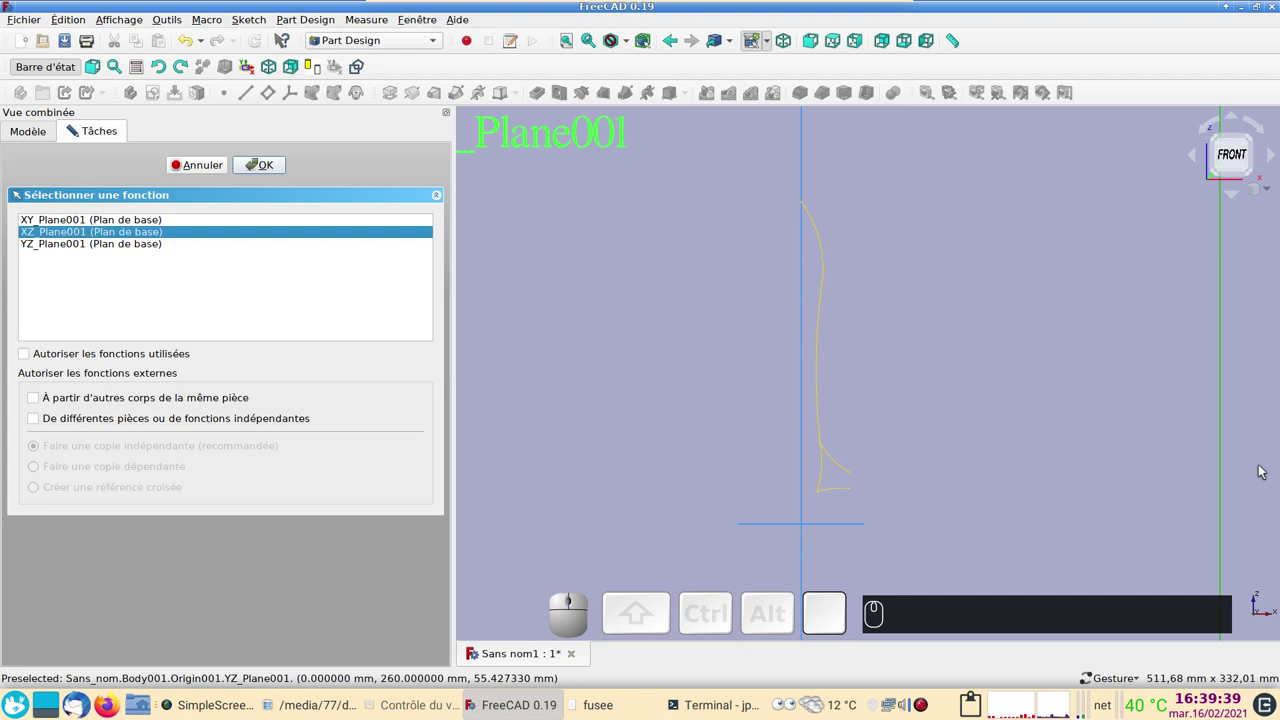
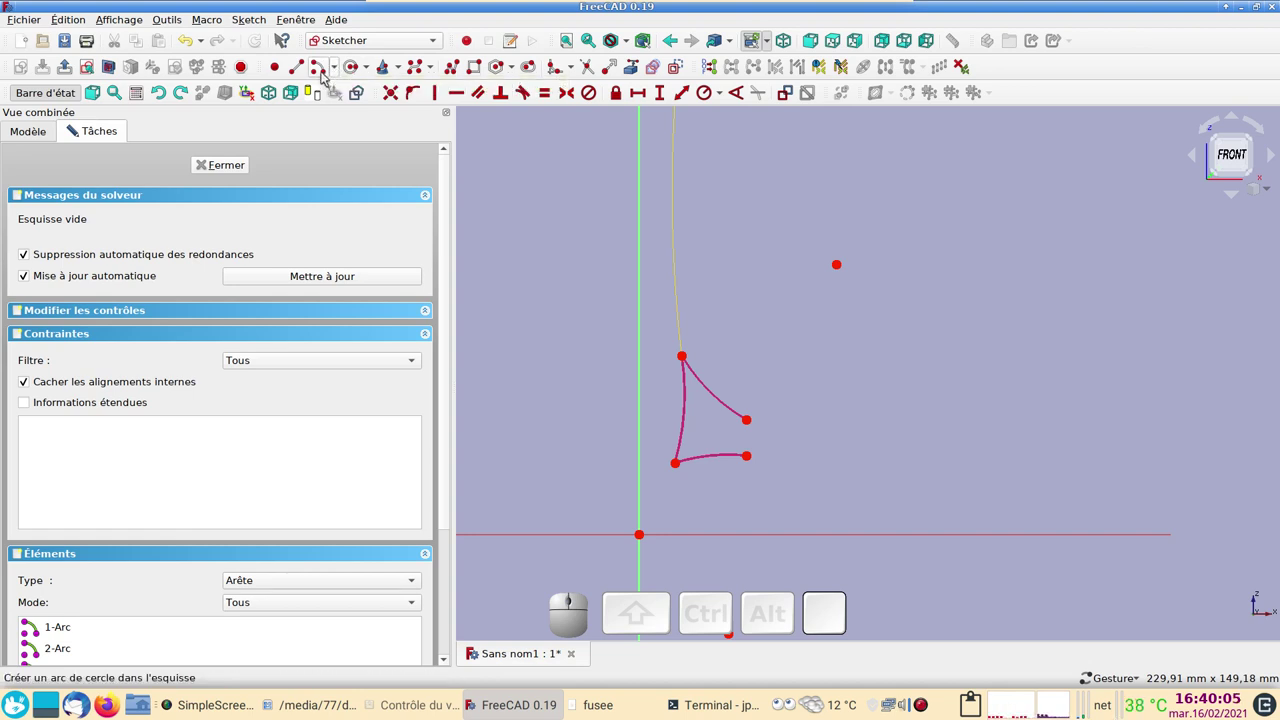
click(321, 69)
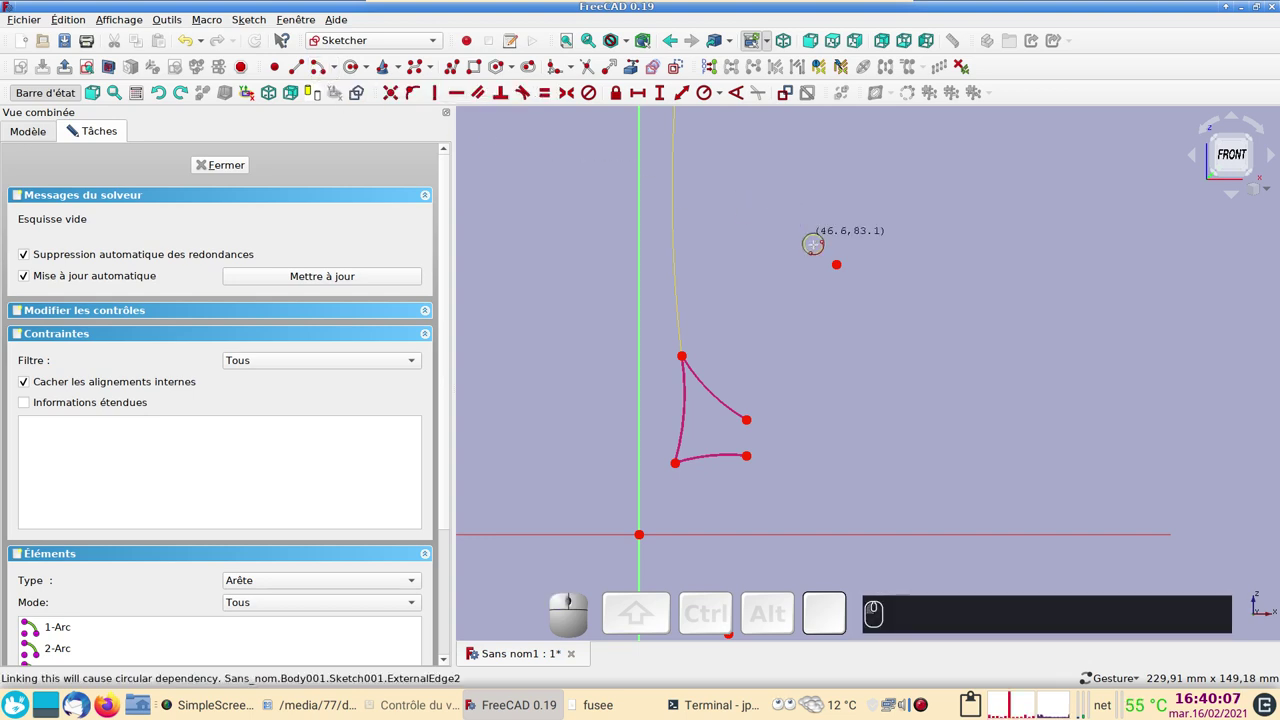
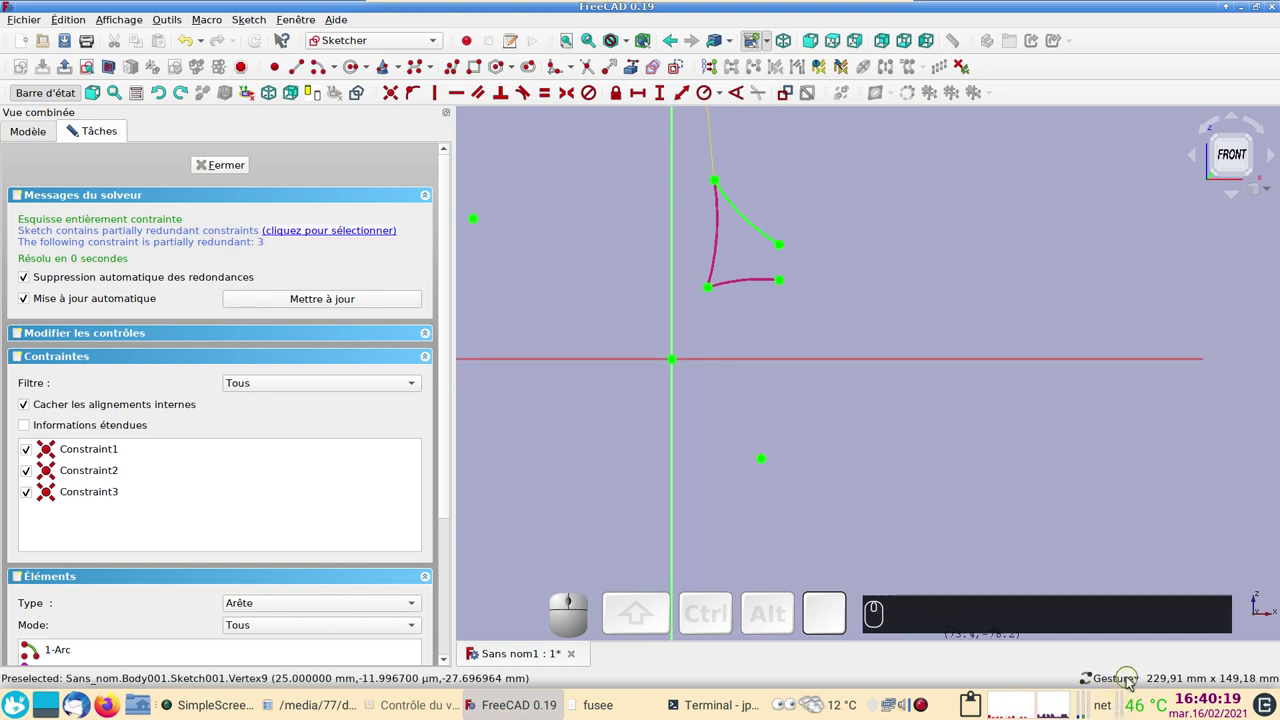
Draw the second arc attached to the profile's upper corner, closing the fin outline, and leave Sketch001.
click(1143, 685)
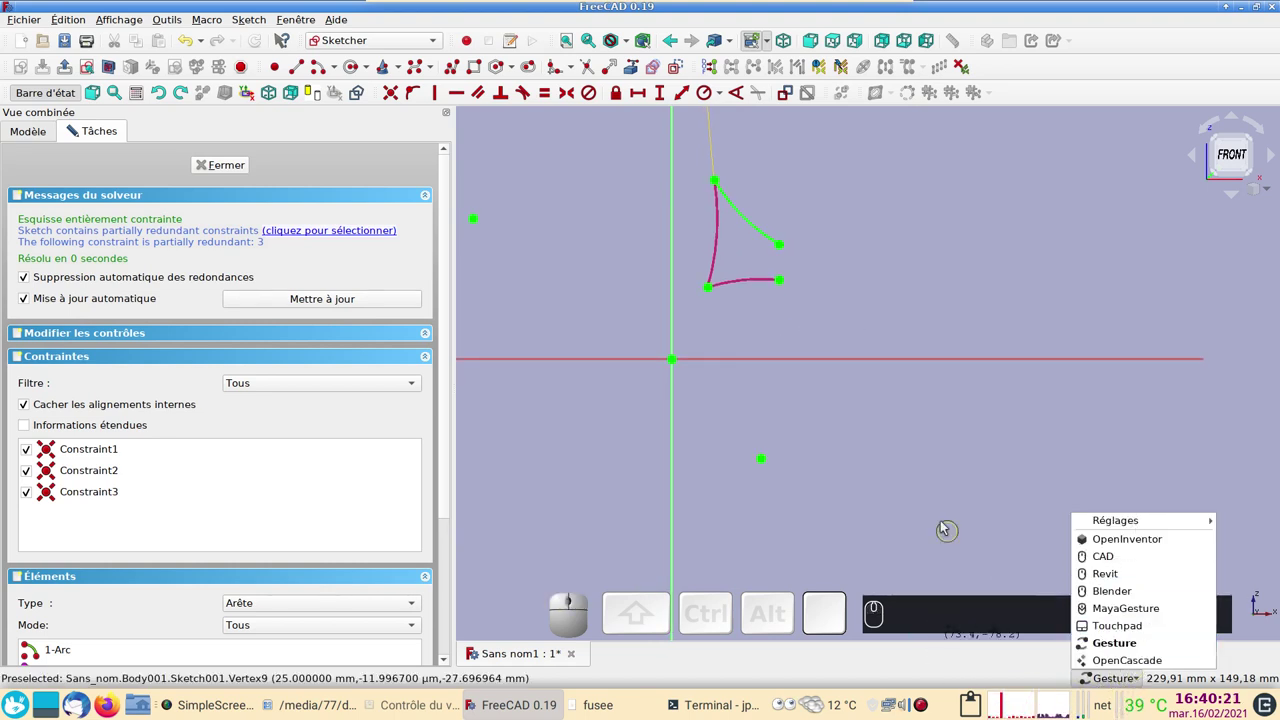
right_click(949, 527)
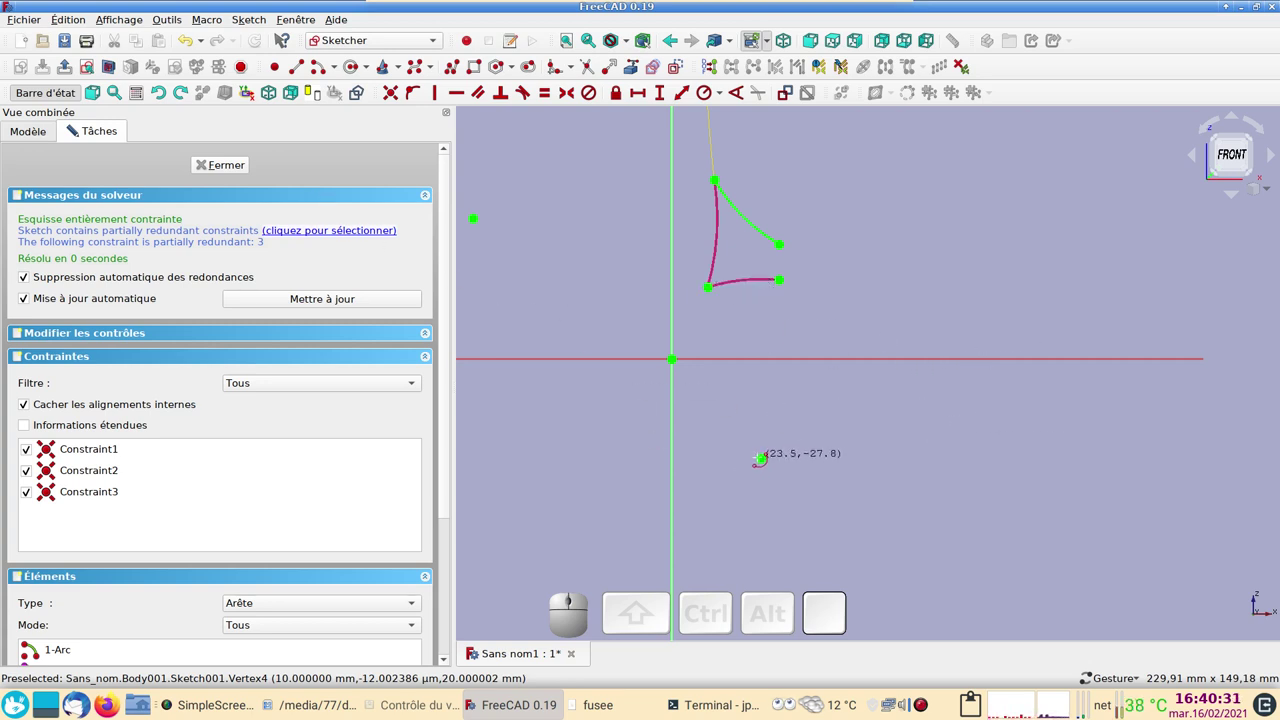
click(74, 129)
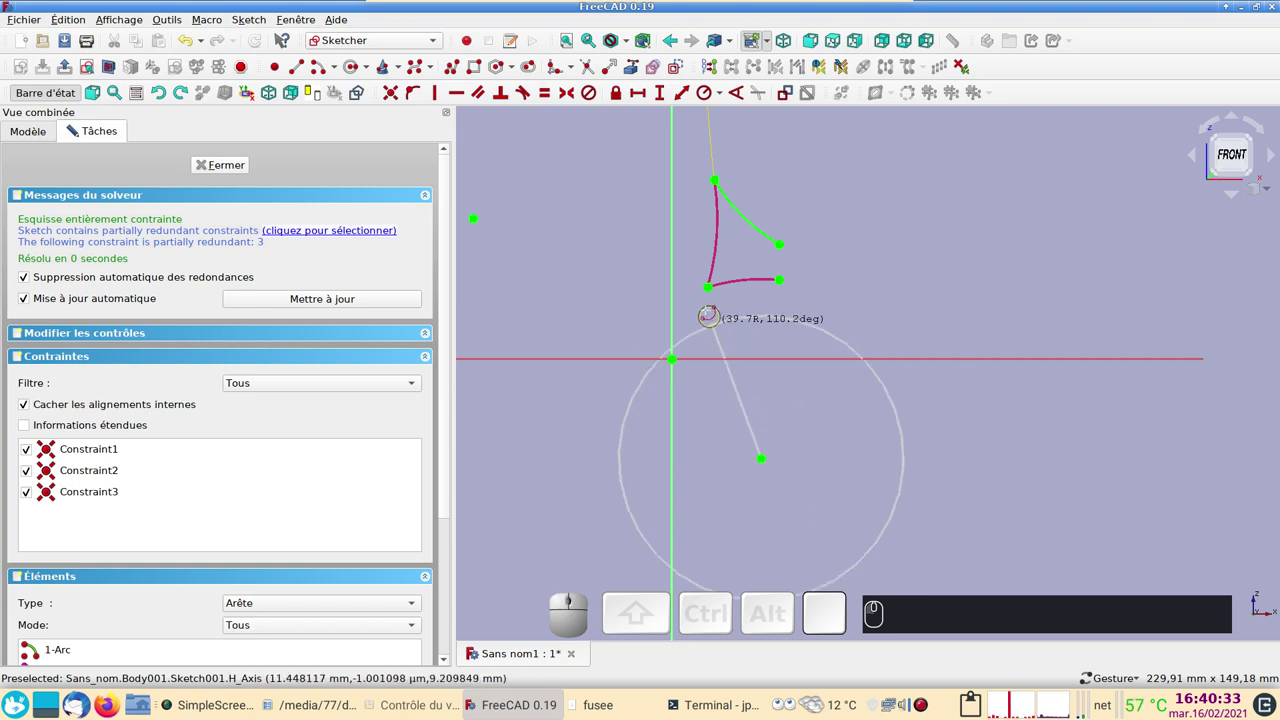
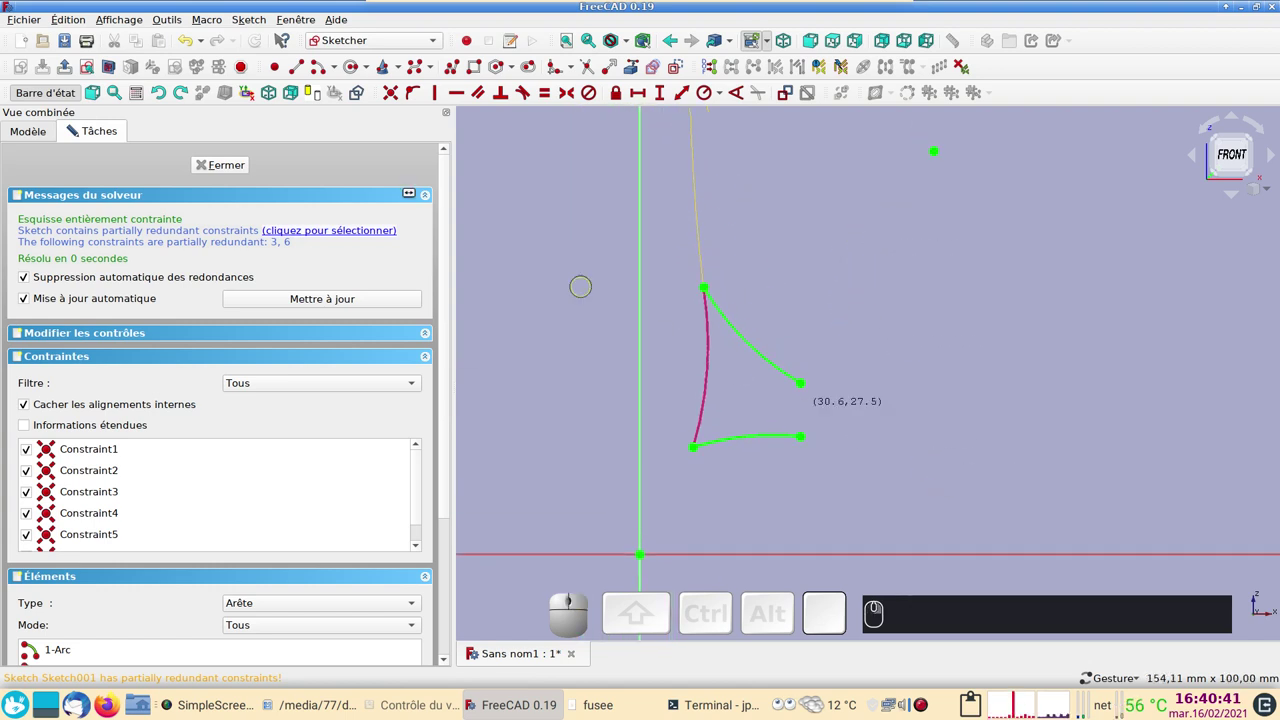
click(306, 70)
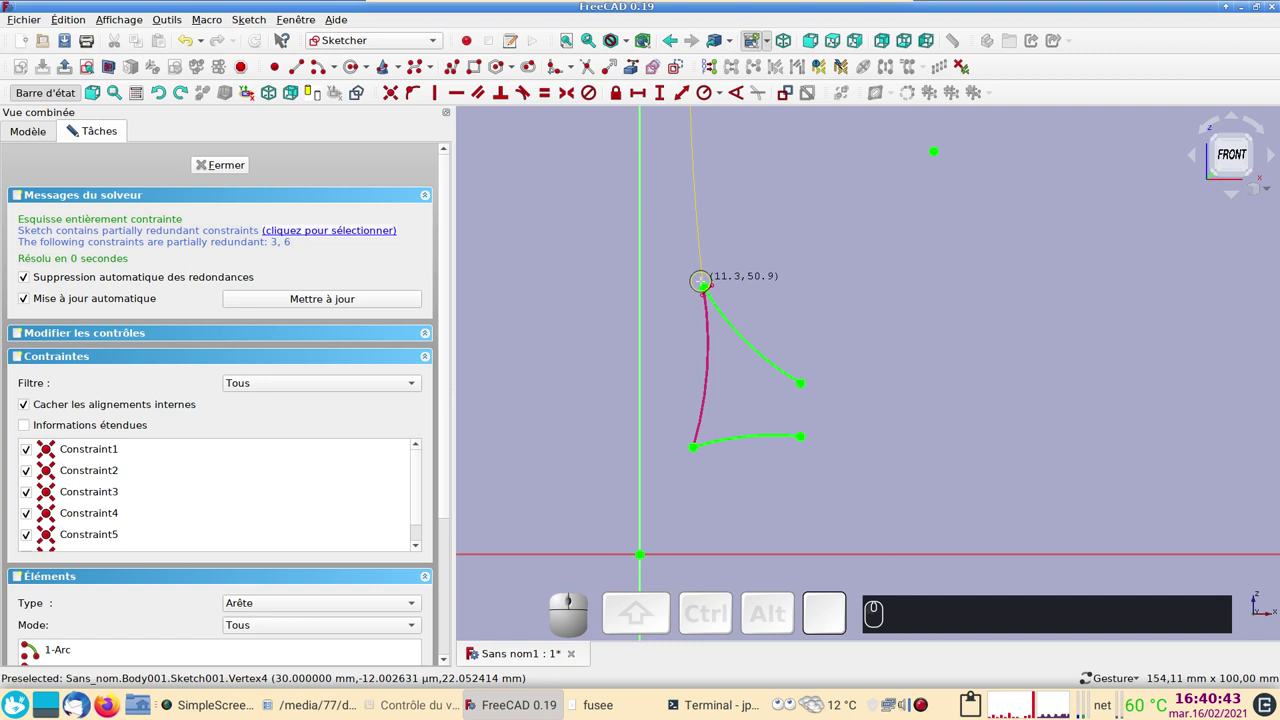
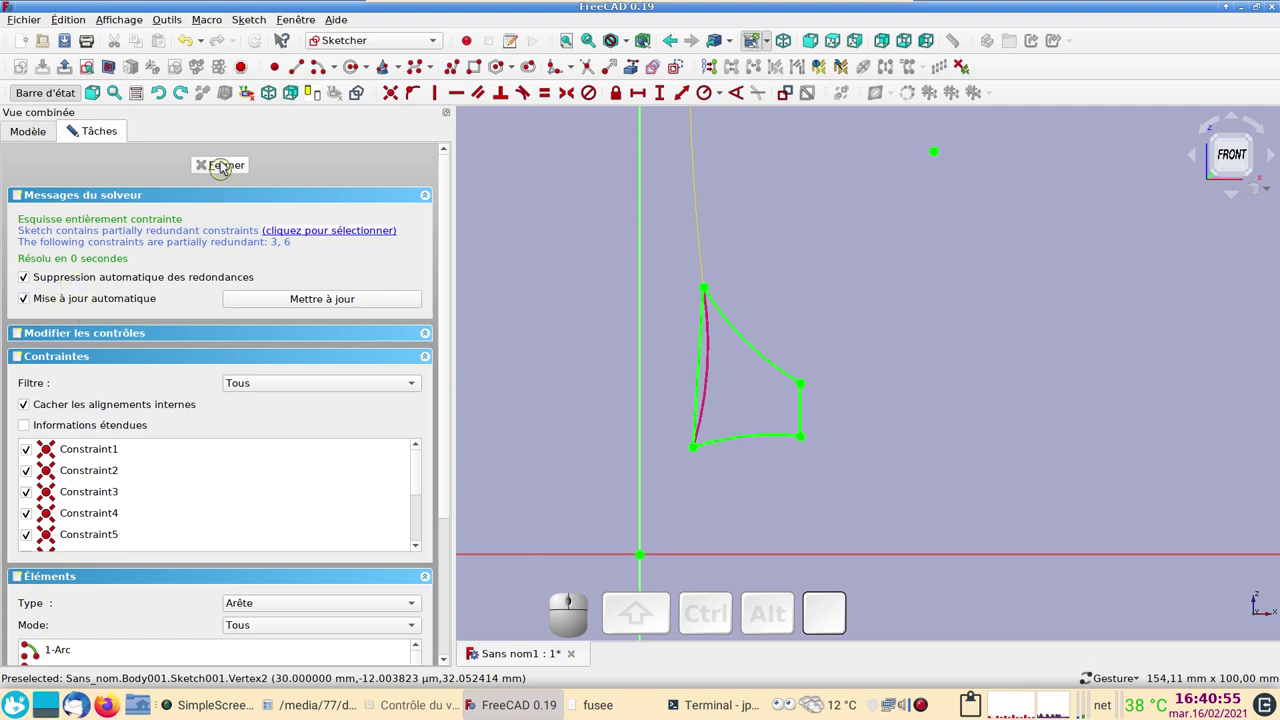
click(225, 162)
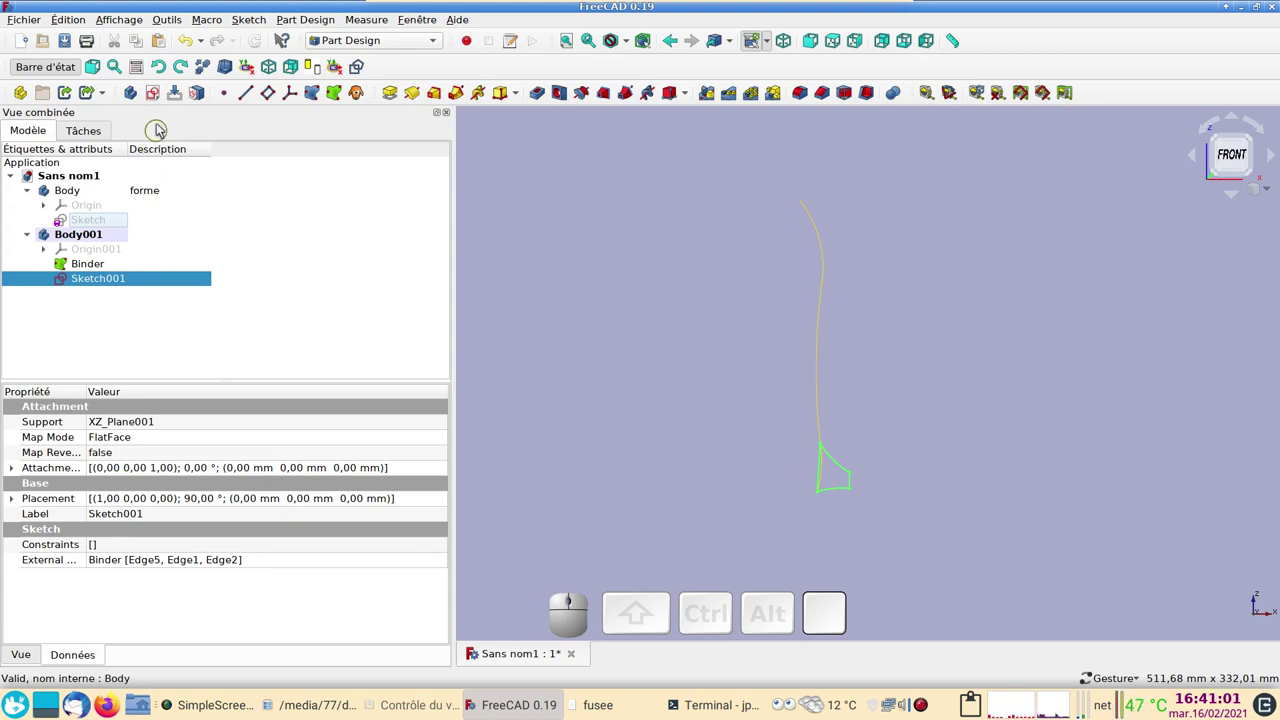
Create a new sketch on XZ_Plane001 in Body001 and frame the fin outline in the view.
click(158, 92)
click(121, 235)
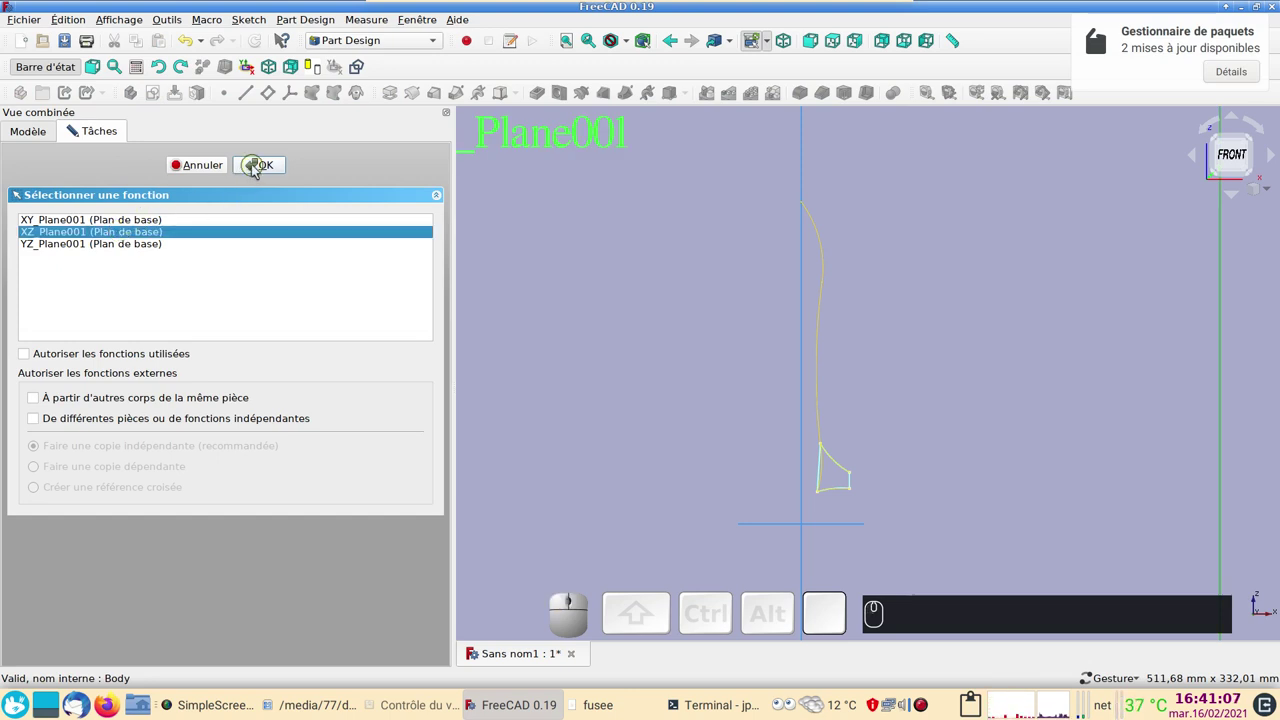
click(259, 170)
scroll(up, 3)
drag(612, 466, 566, 310)
scroll(up, 3)
drag(825, 339, 901, 369)
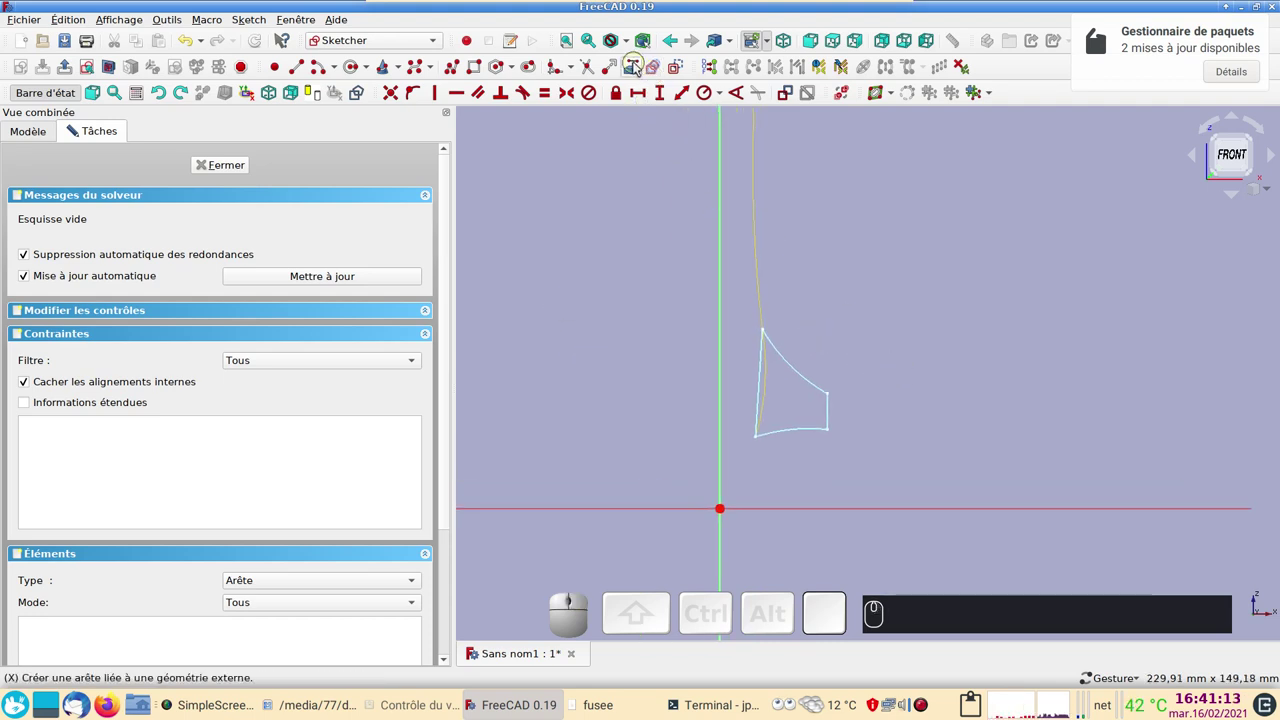
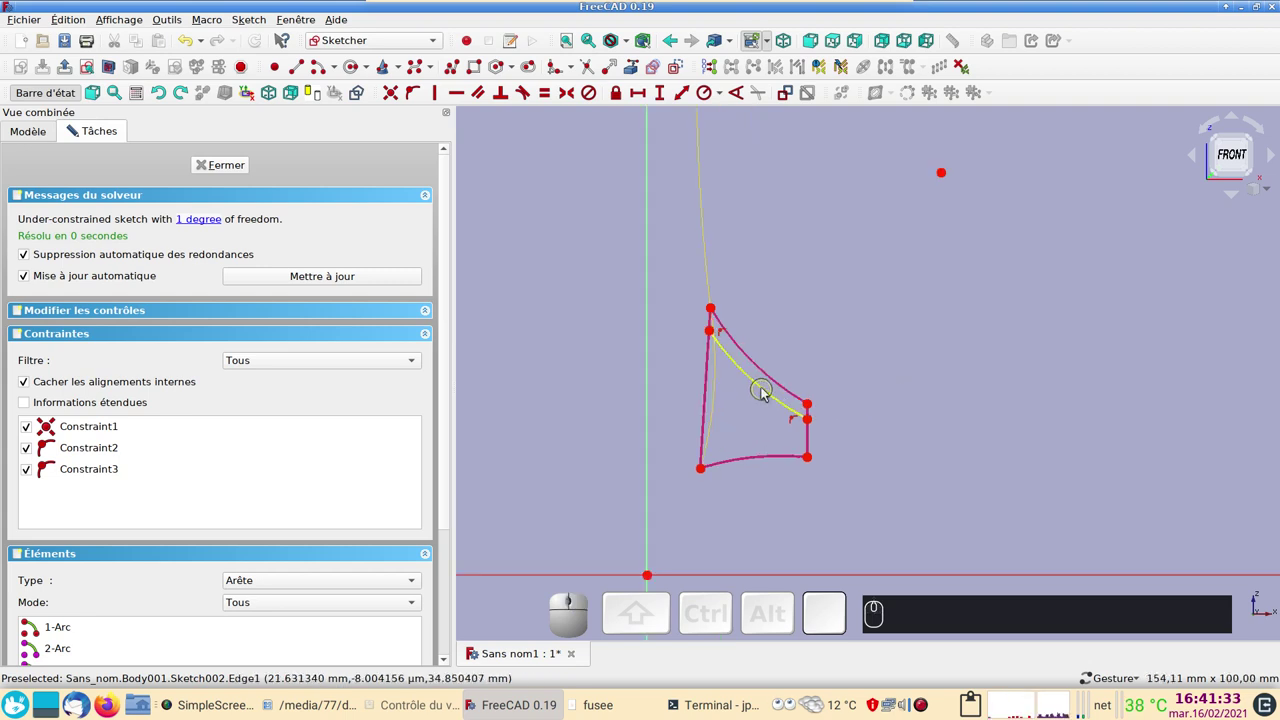
Constrain the inner outline's upper arc to a 50.5 mm radius.
click(769, 392)
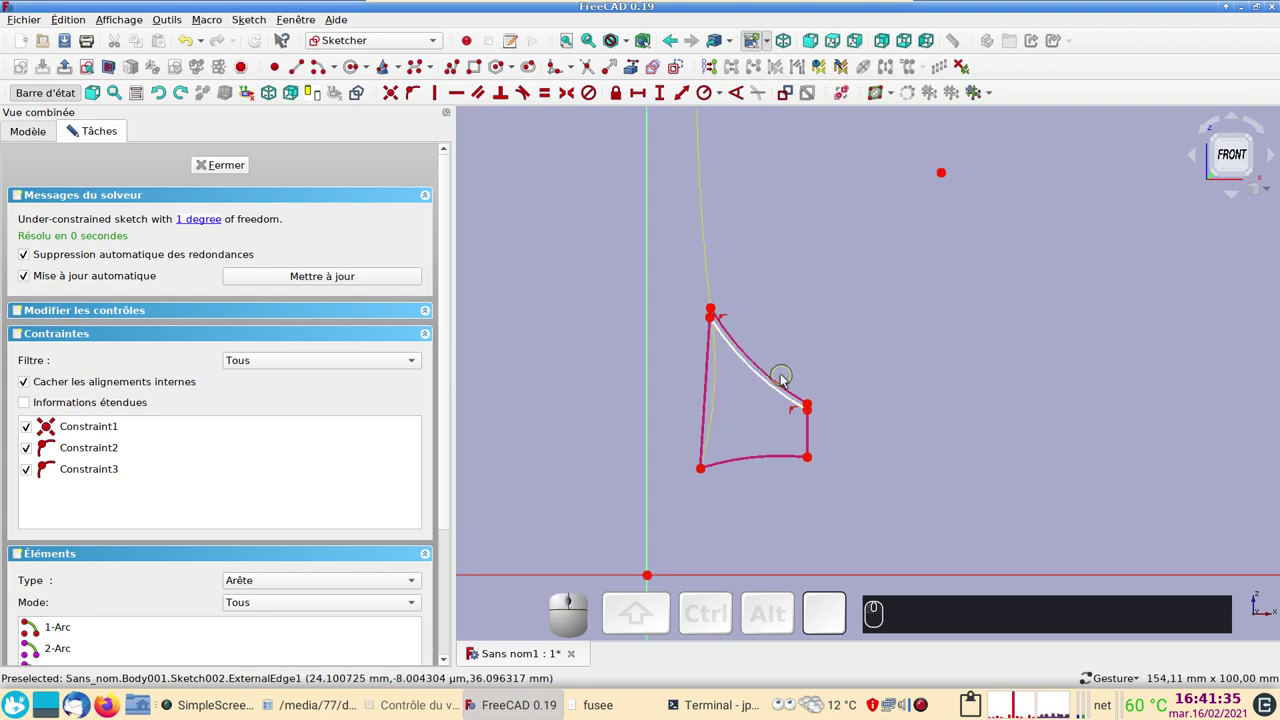
click(772, 387)
click(713, 95)
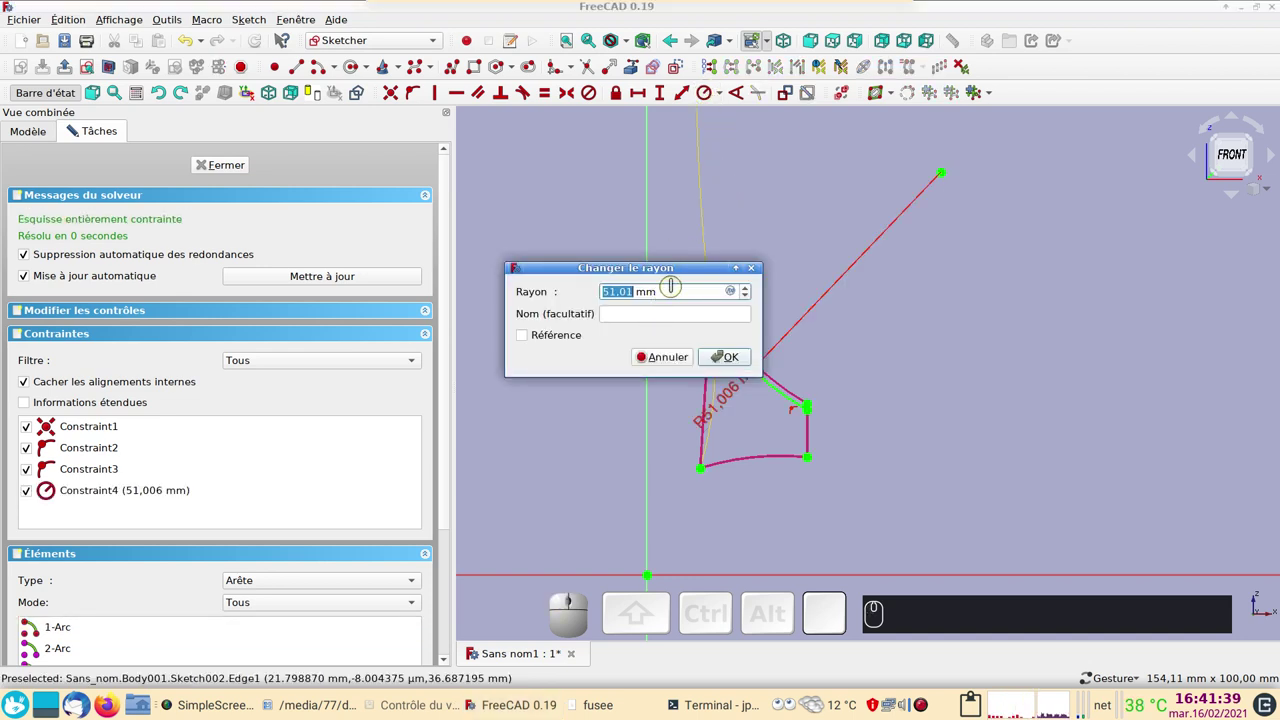
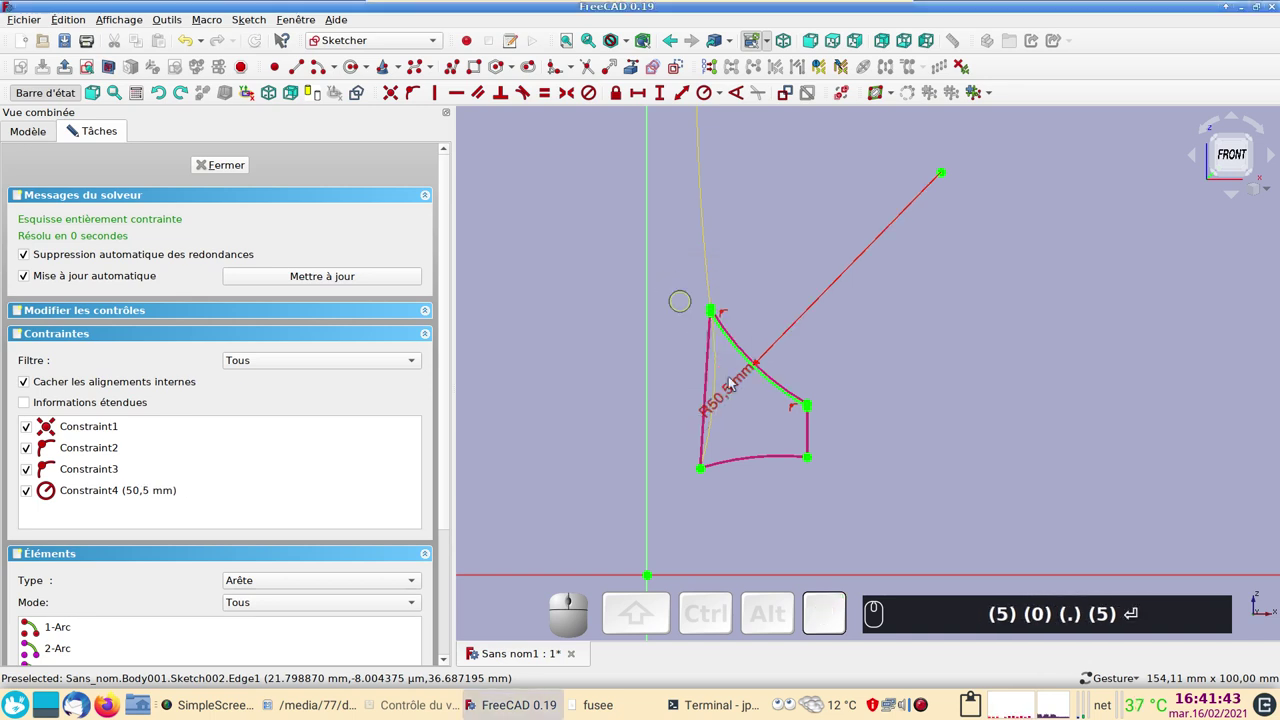
scroll(up, 3)
drag(833, 430, 973, 320)
text((5) (0) (.) (5) ⏎)
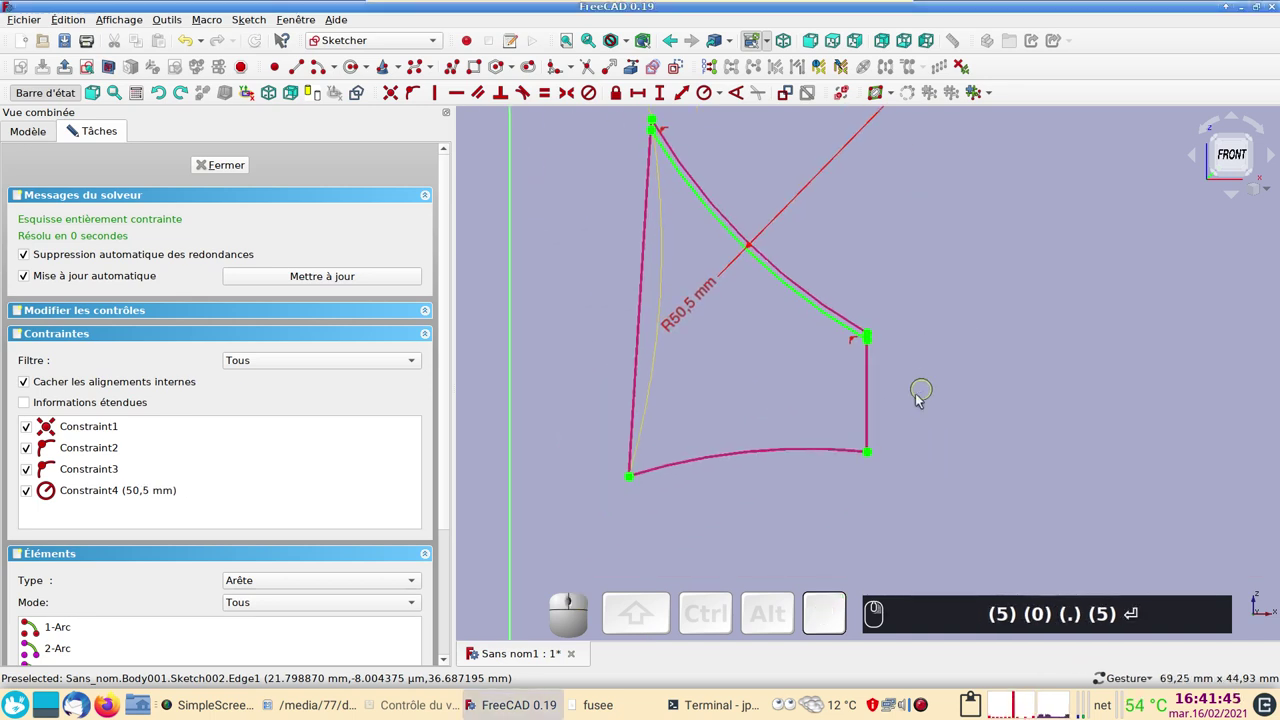
scroll(down, 3)
right_click(799, 510)
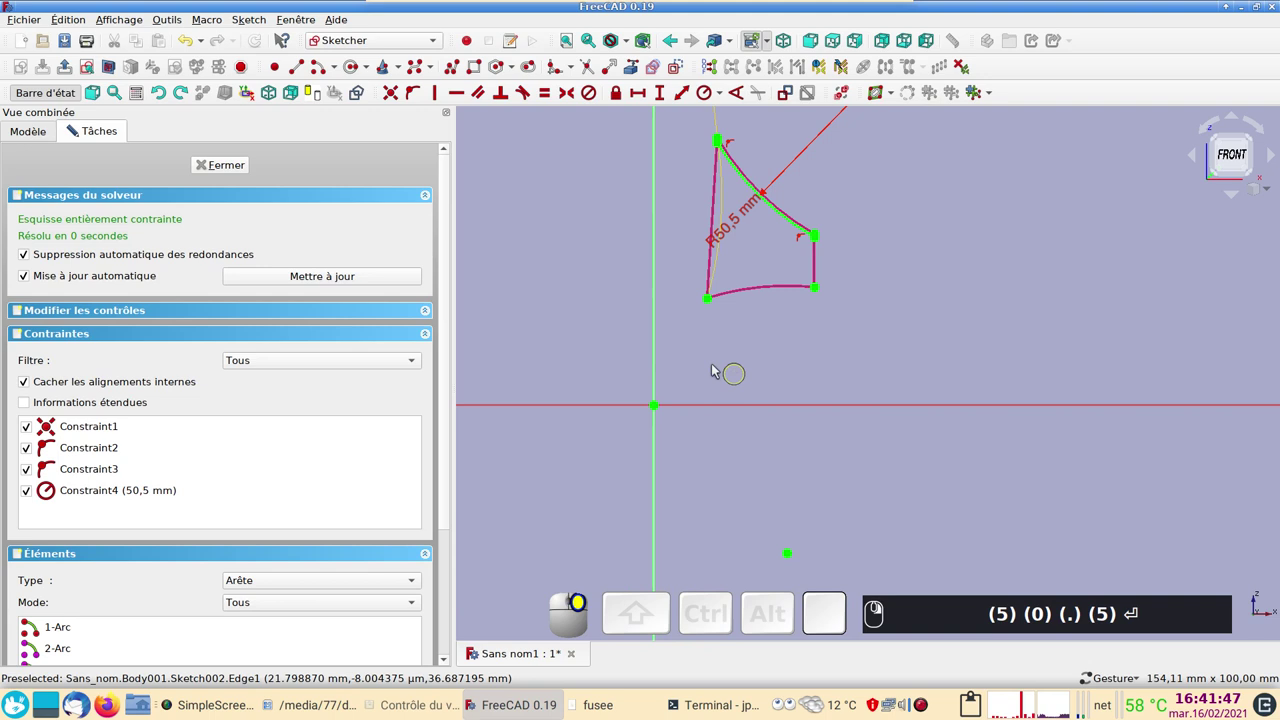
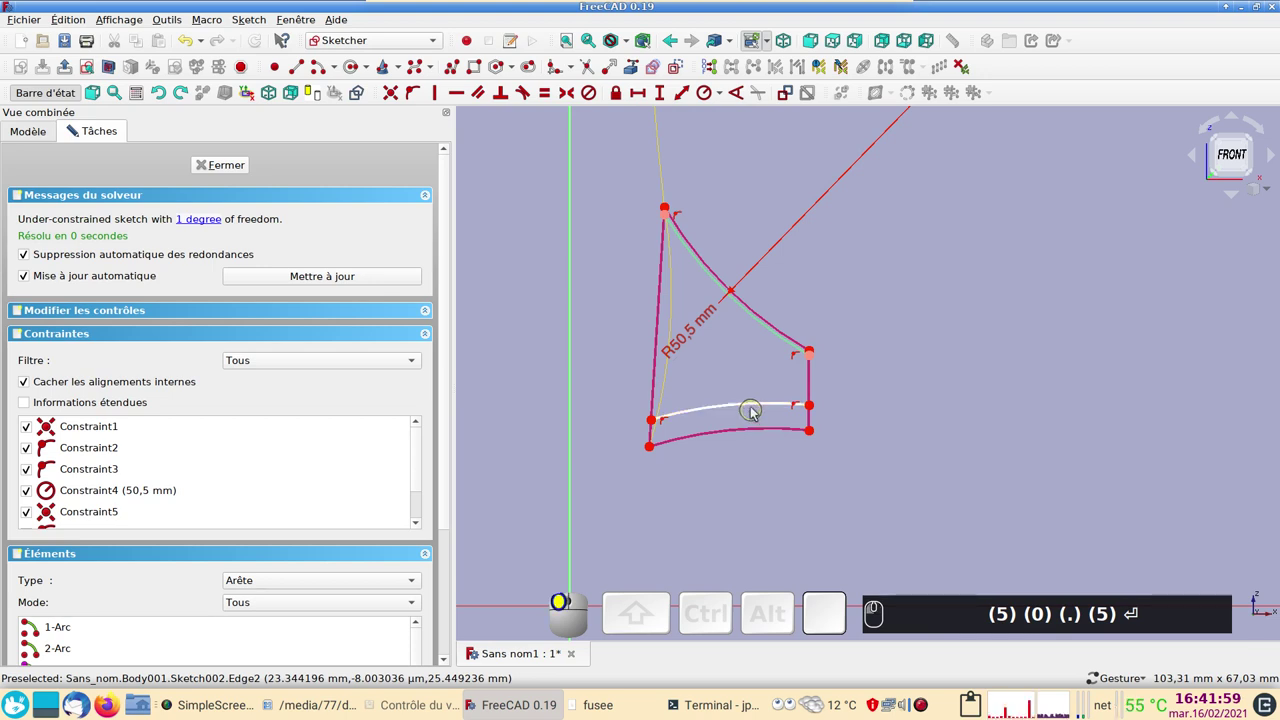
Constrain the lower inner arc to a 52 mm radius.
drag(759, 409, 760, 412)
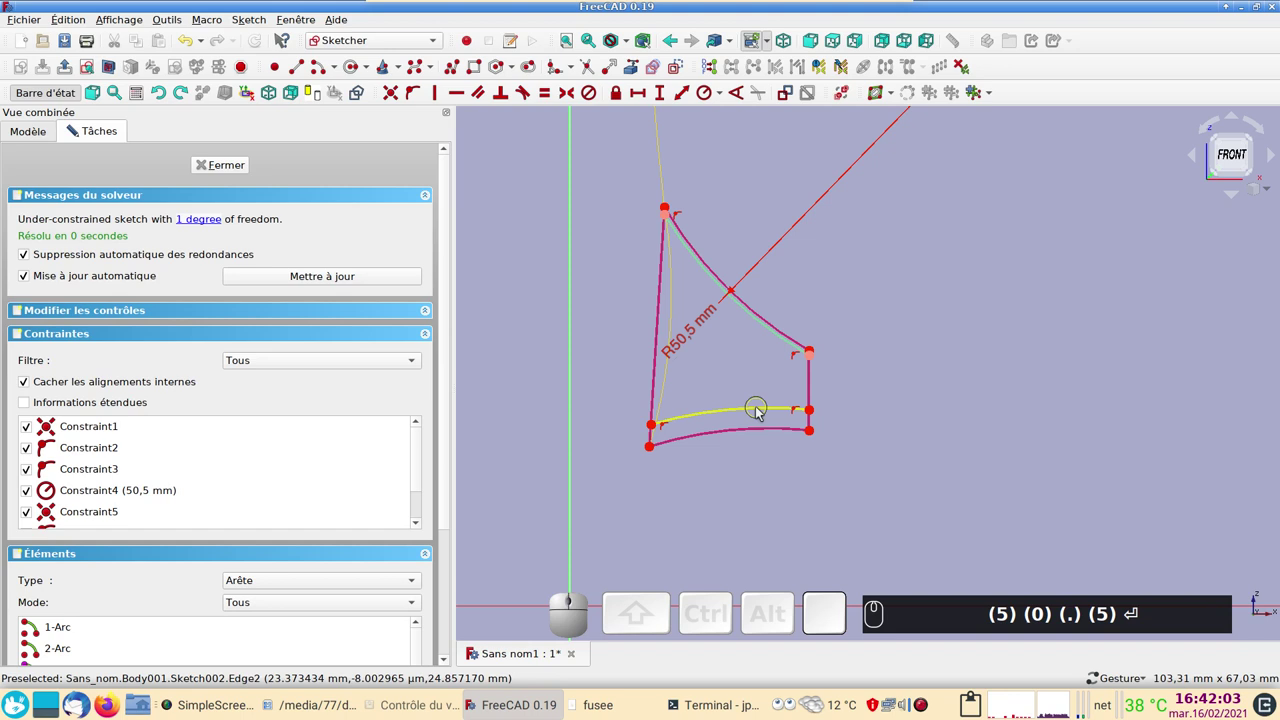
click(764, 413)
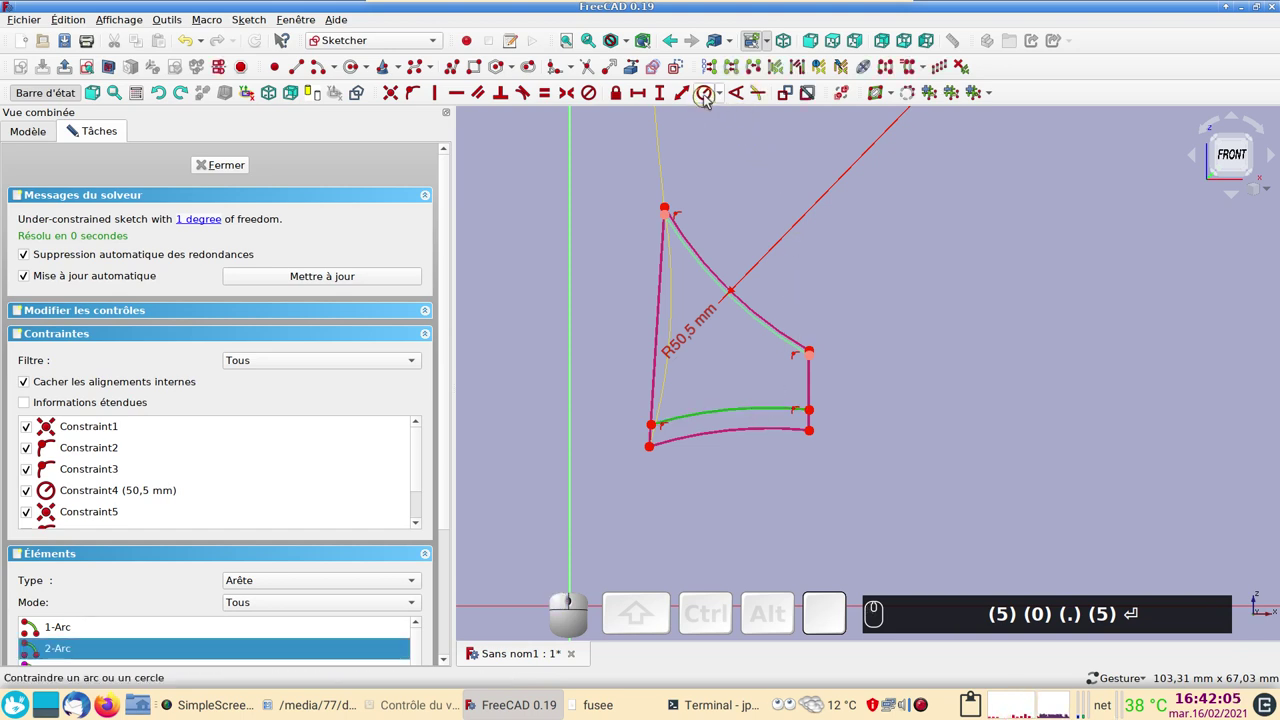
click(710, 97)
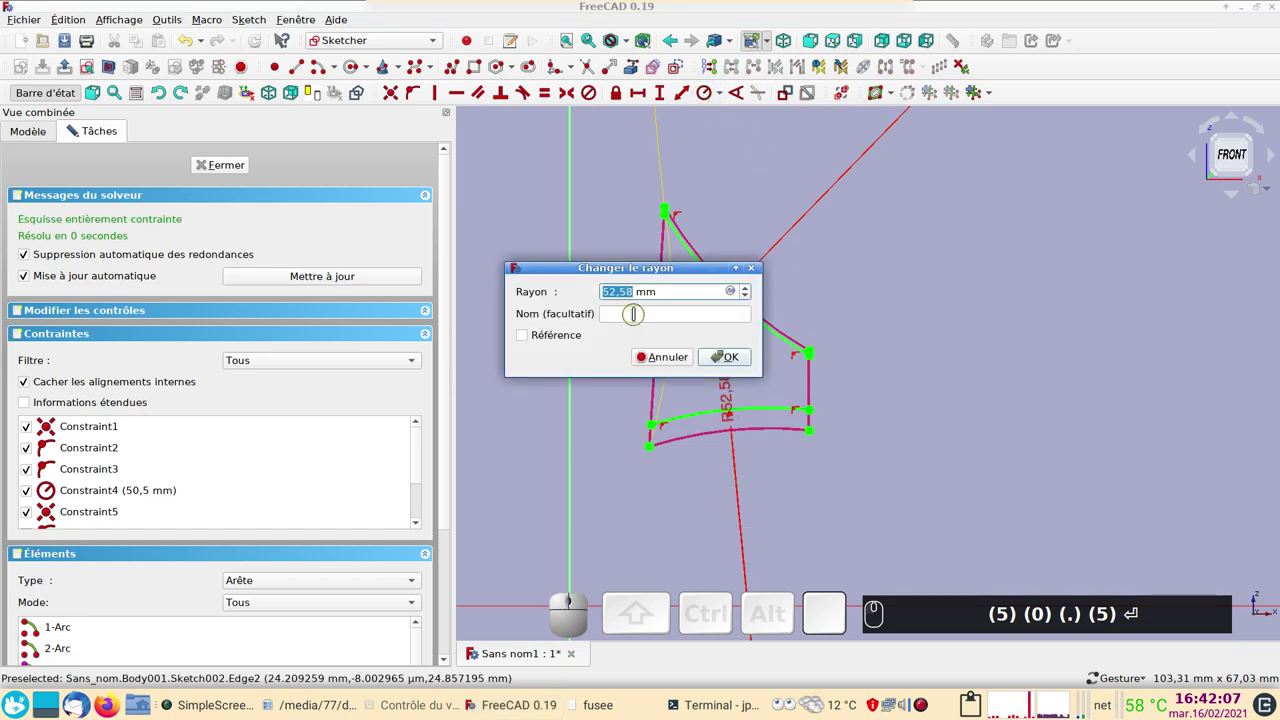
text((5))
text((2))
key(Return)
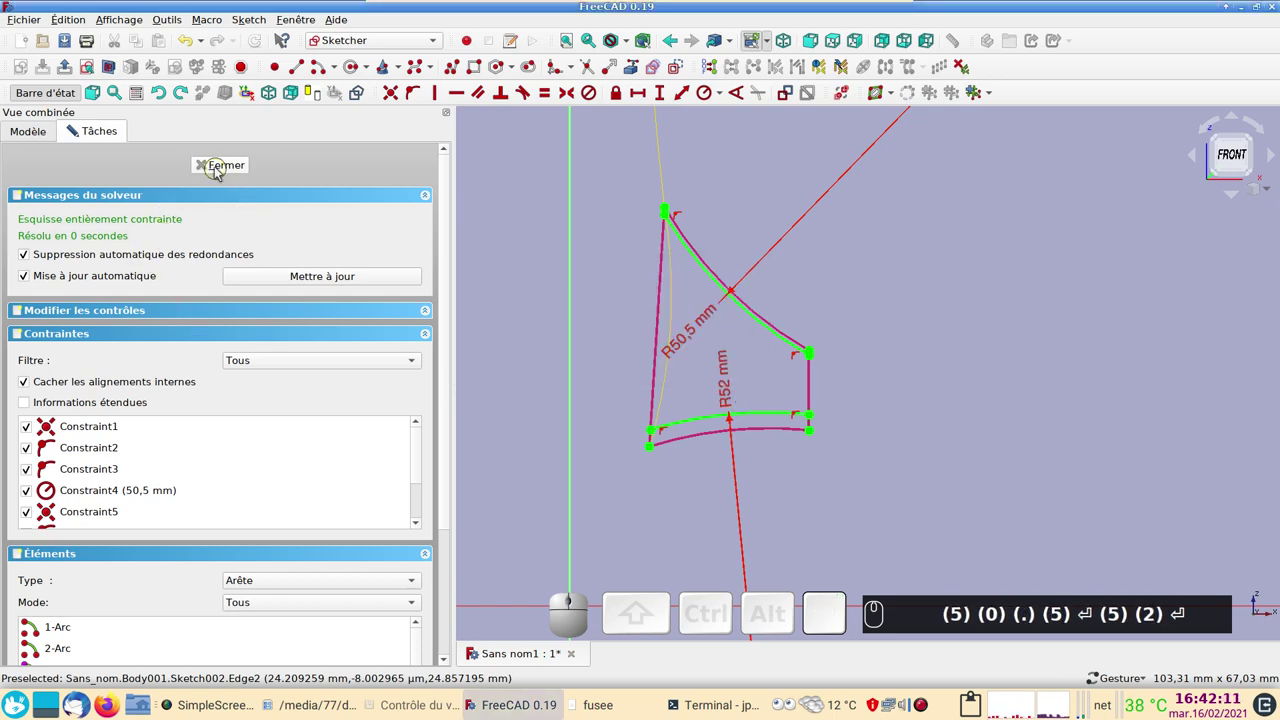
Select the inner fin sketch Sketch002 and start a Pad to make it a solid fin.
click(215, 165)
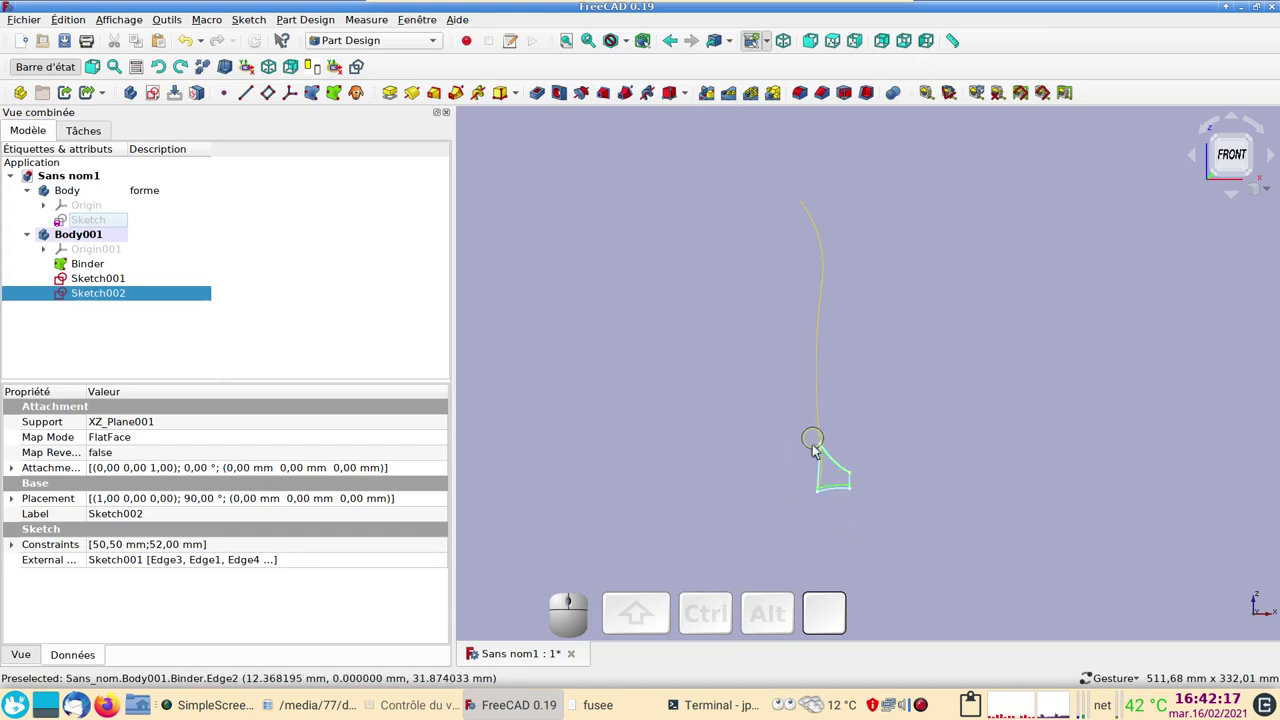
scroll(up, 3)
drag(897, 474, 355, 325)
click(104, 281)
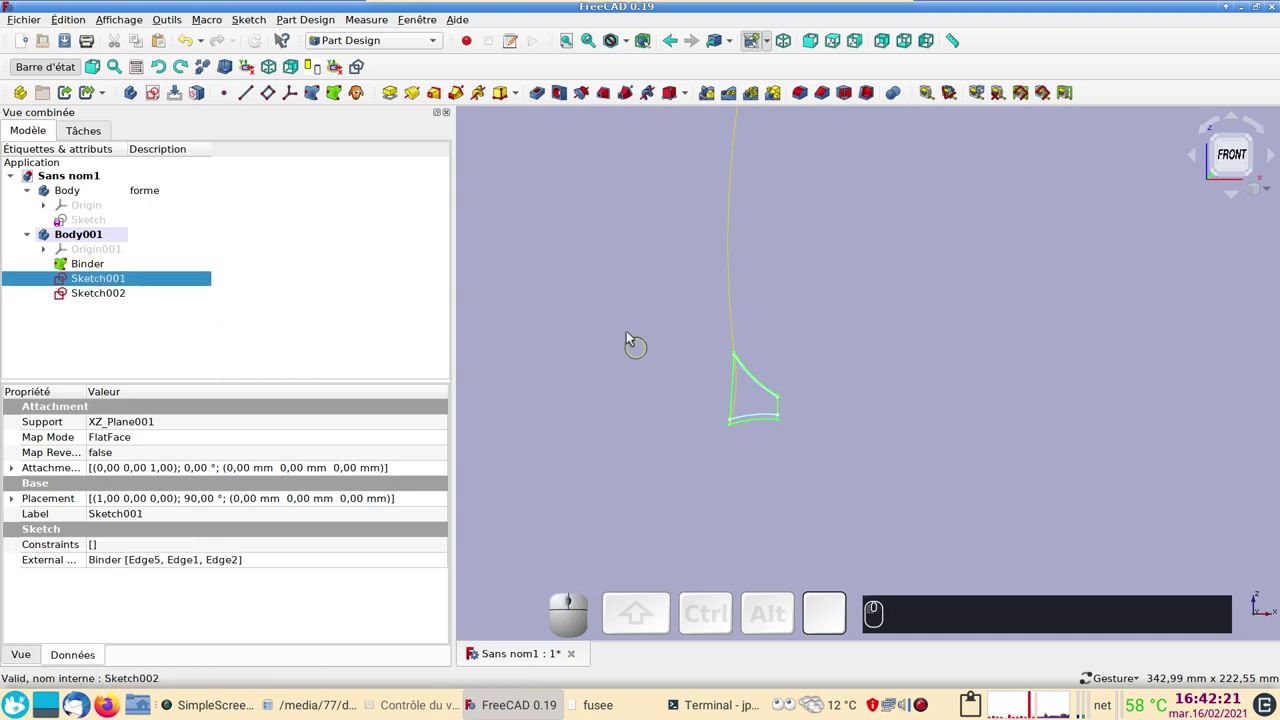
click(398, 93)
Make the 10 mm fin pad symmetric to the sketch plane.
drag(999, 386, 290, 375)
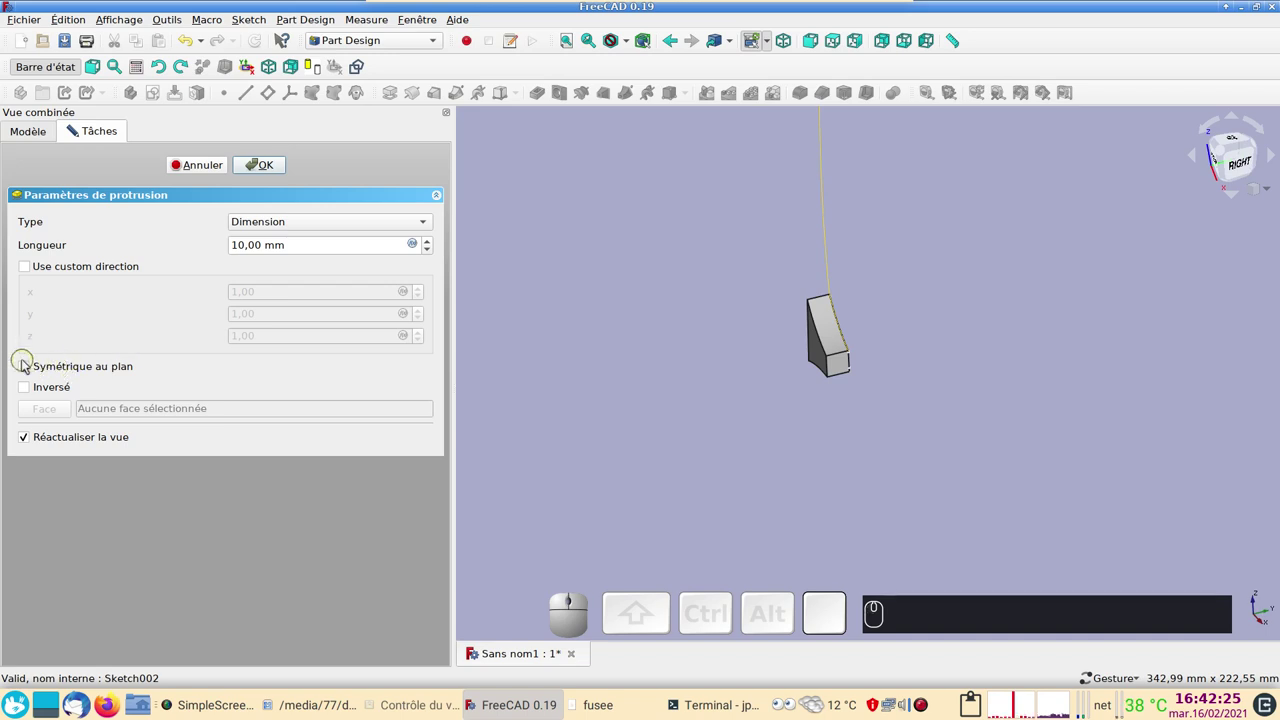
click(34, 369)
scroll(up, 3)
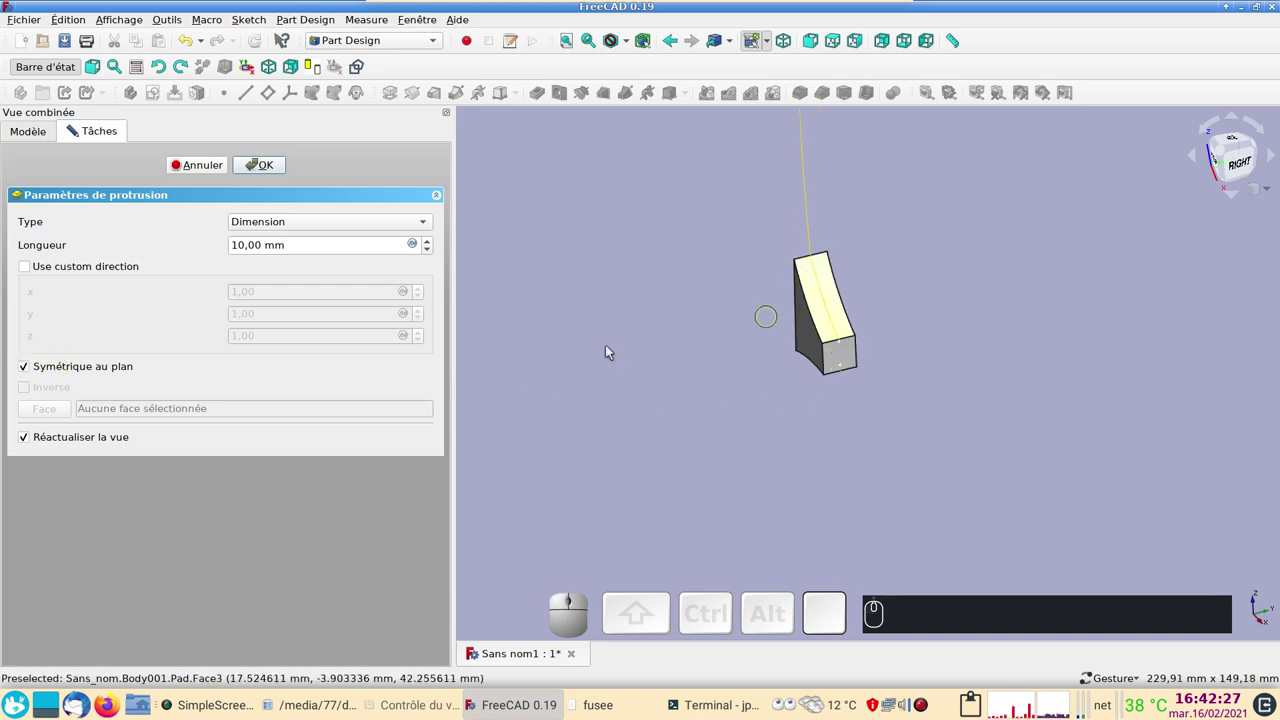
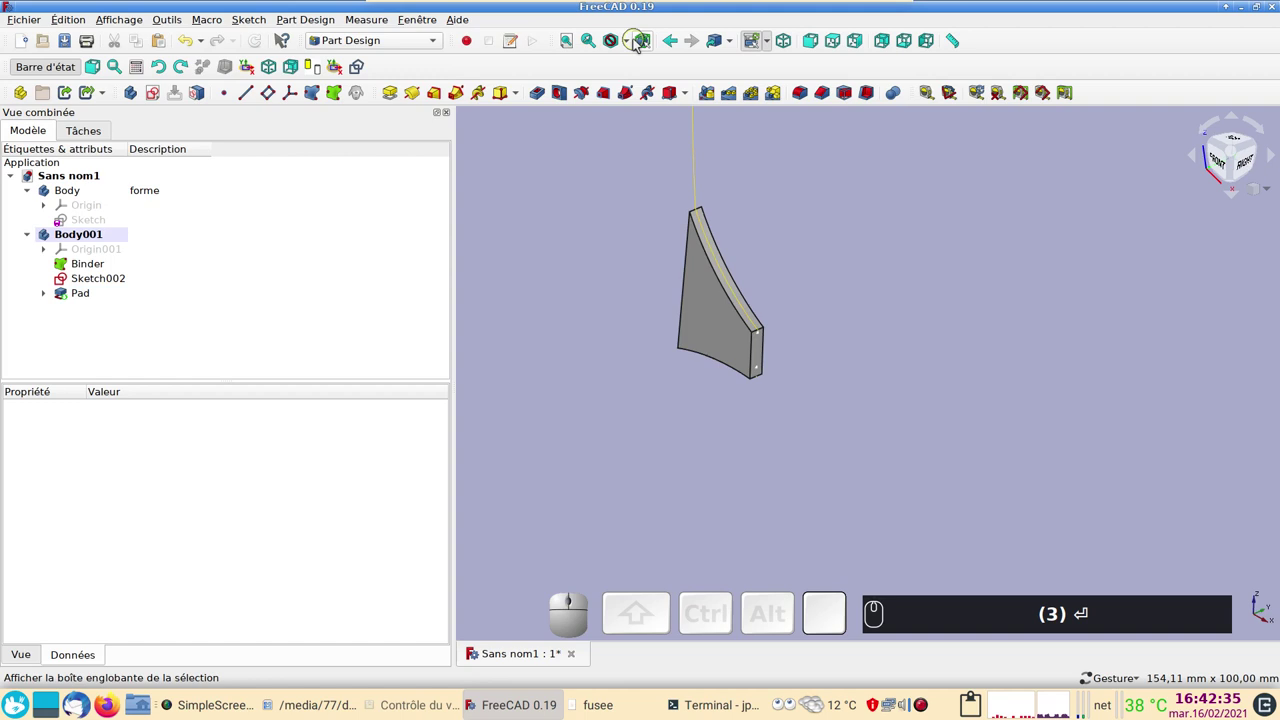
Confirm the 3 mm symmetric pad and select four edges of the fin.
key(Return)
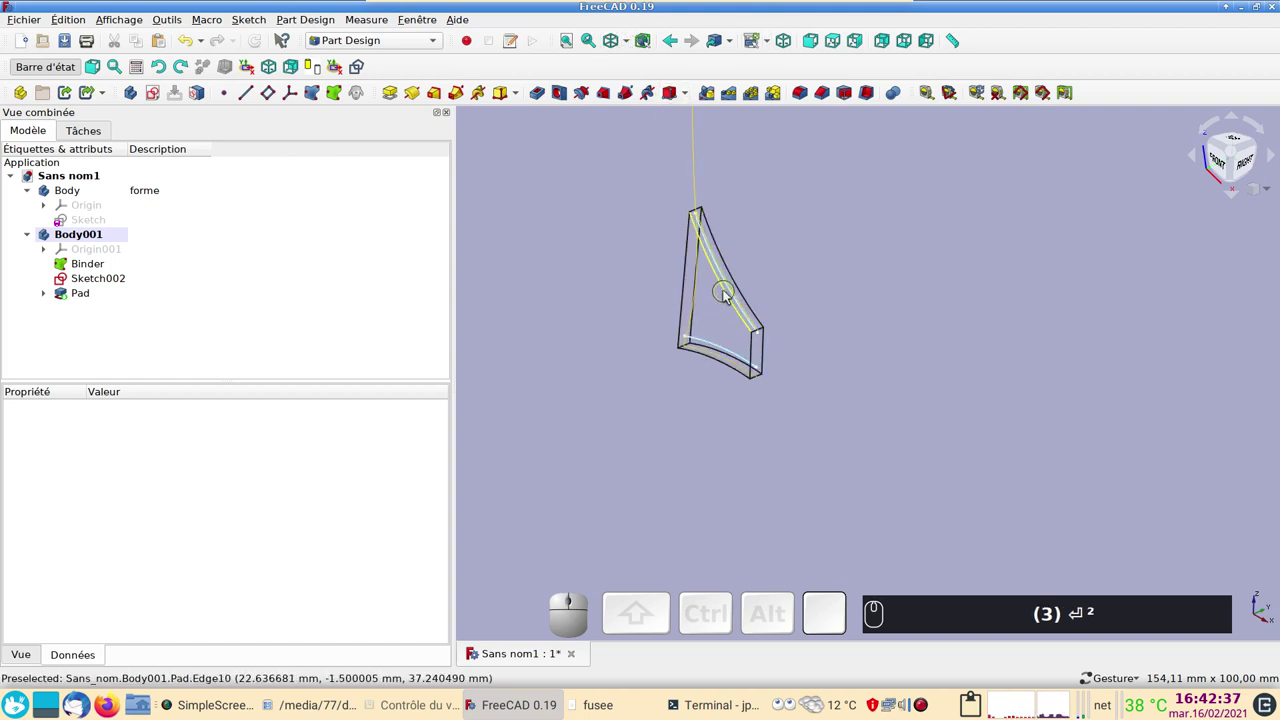
click(730, 295)
click(749, 294)
click(723, 364)
text((3) ⏎ ²)
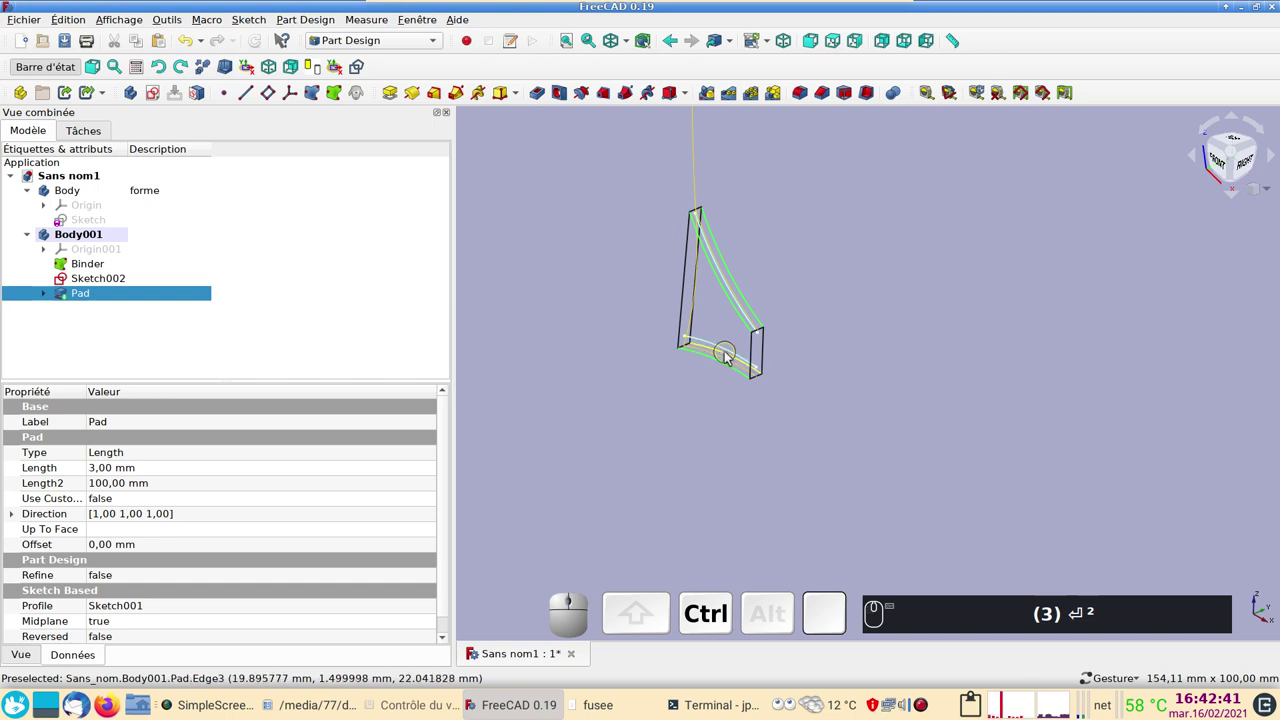
click(732, 357)
Round the four selected fin edges with a 1 mm fillet.
click(807, 101)
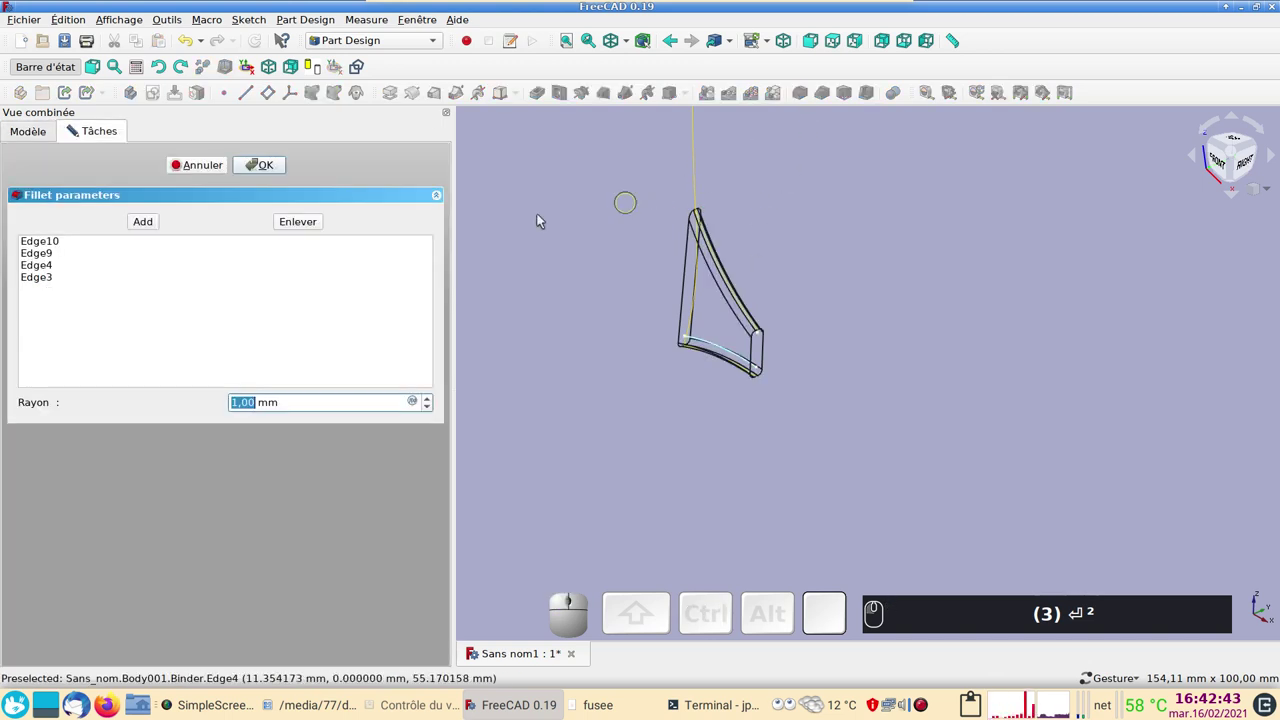
click(273, 168)
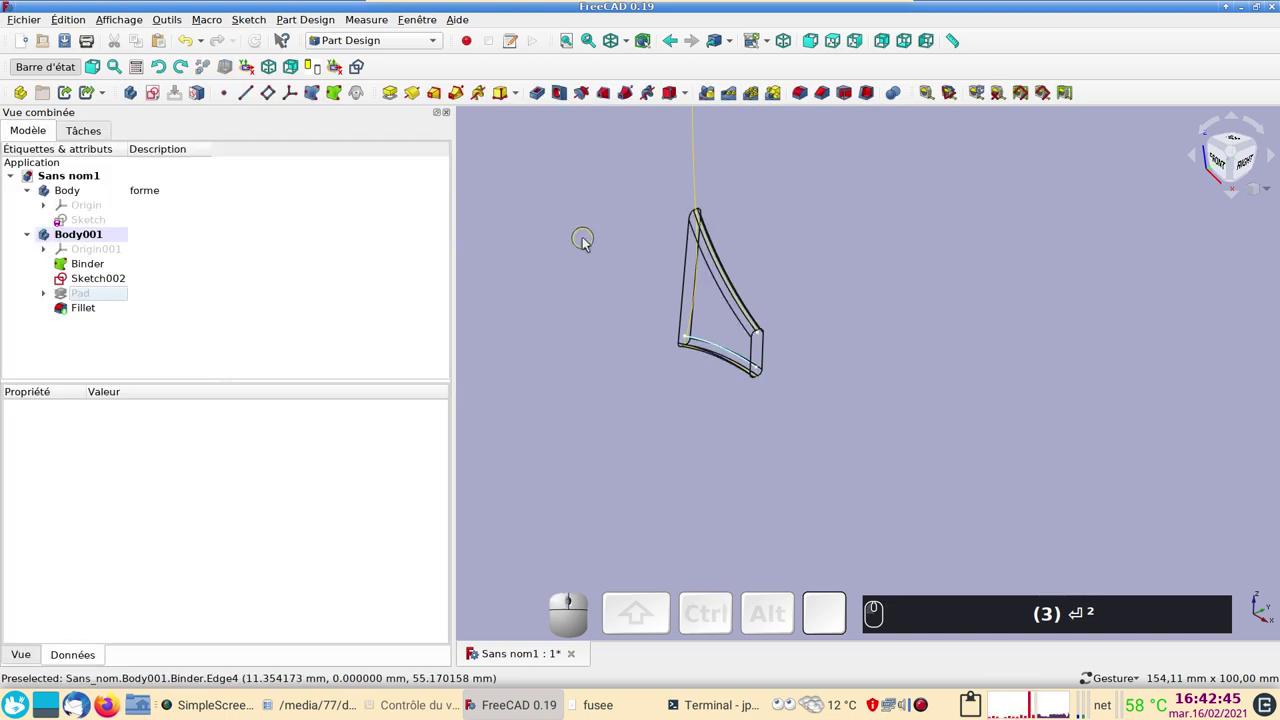
text(2)
drag(694, 423, 307, 366)
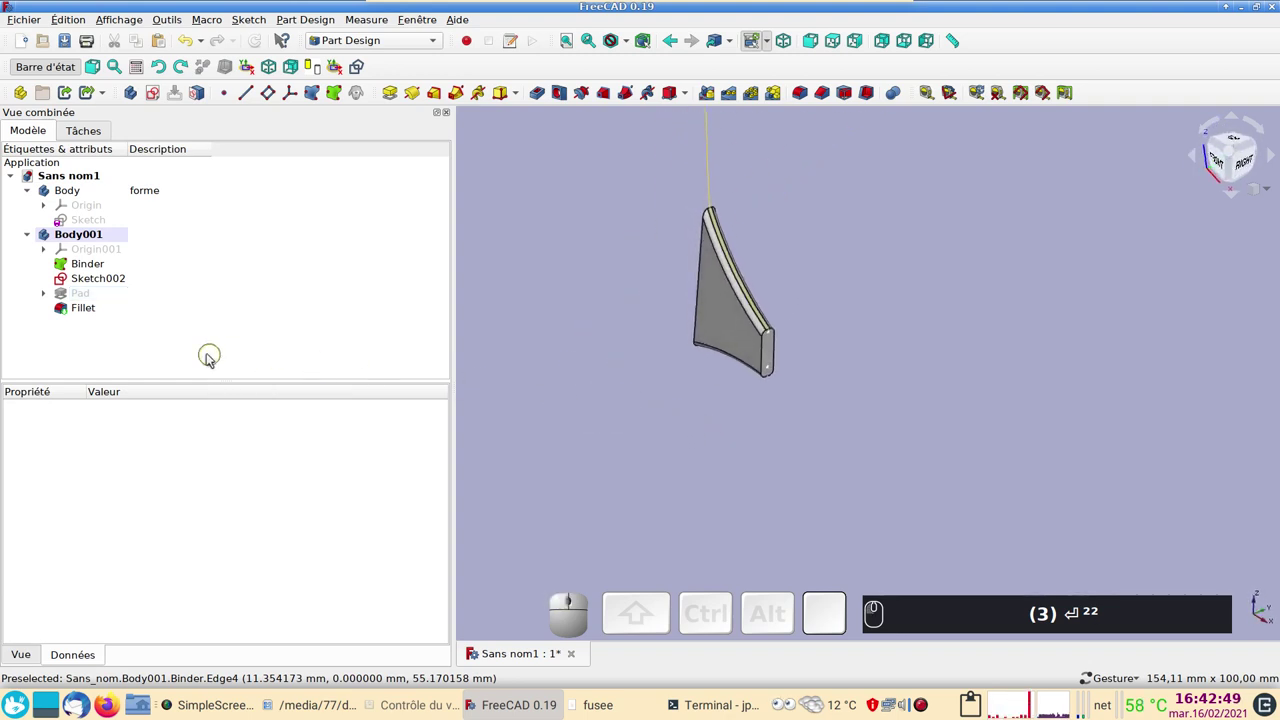
Delete the fin's Fillet and Pad, leaving only the Binder and two sketches.
click(96, 309)
key(Delete)
key(Delete)
click(75, 288)
key(Delete)
Bring the remaining fin sketches into a front view centred on screen.
drag(687, 430, 741, 396)
scroll(up, 3)
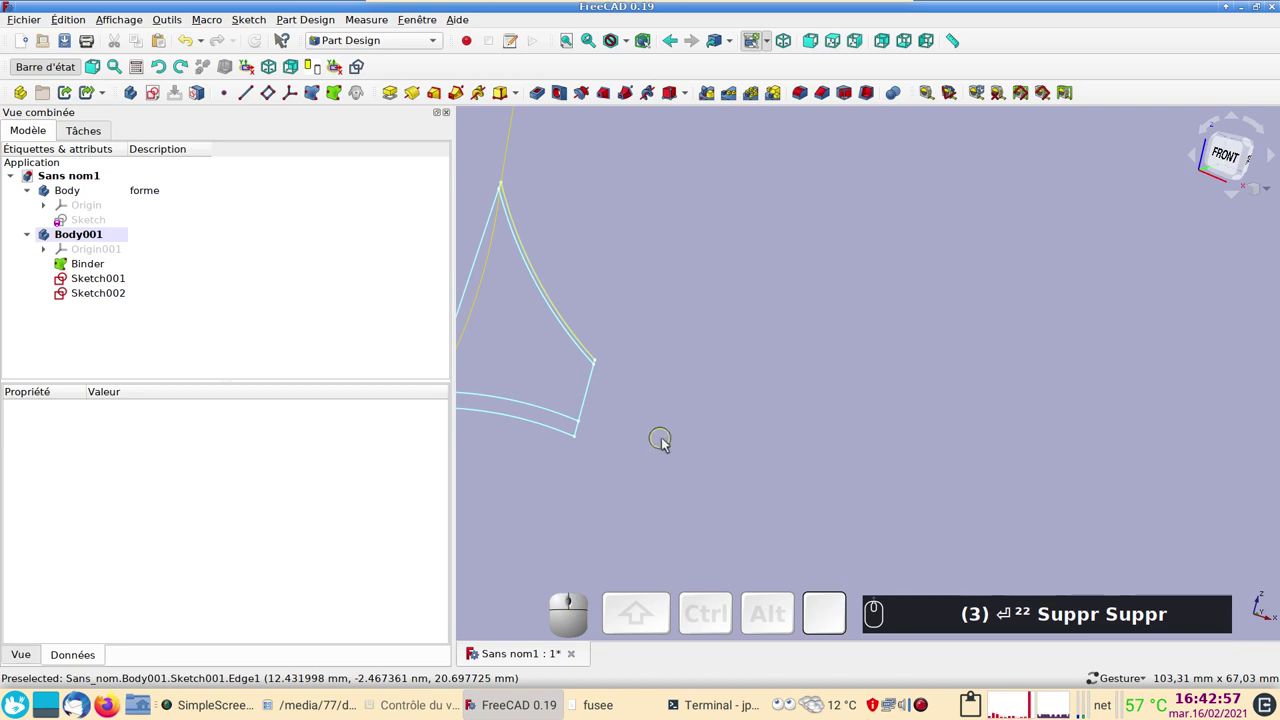
drag(670, 460, 815, 425)
drag(567, 422, 591, 379)
drag(596, 384, 662, 432)
text((3) ⏎ ²² Suppr Suppr)
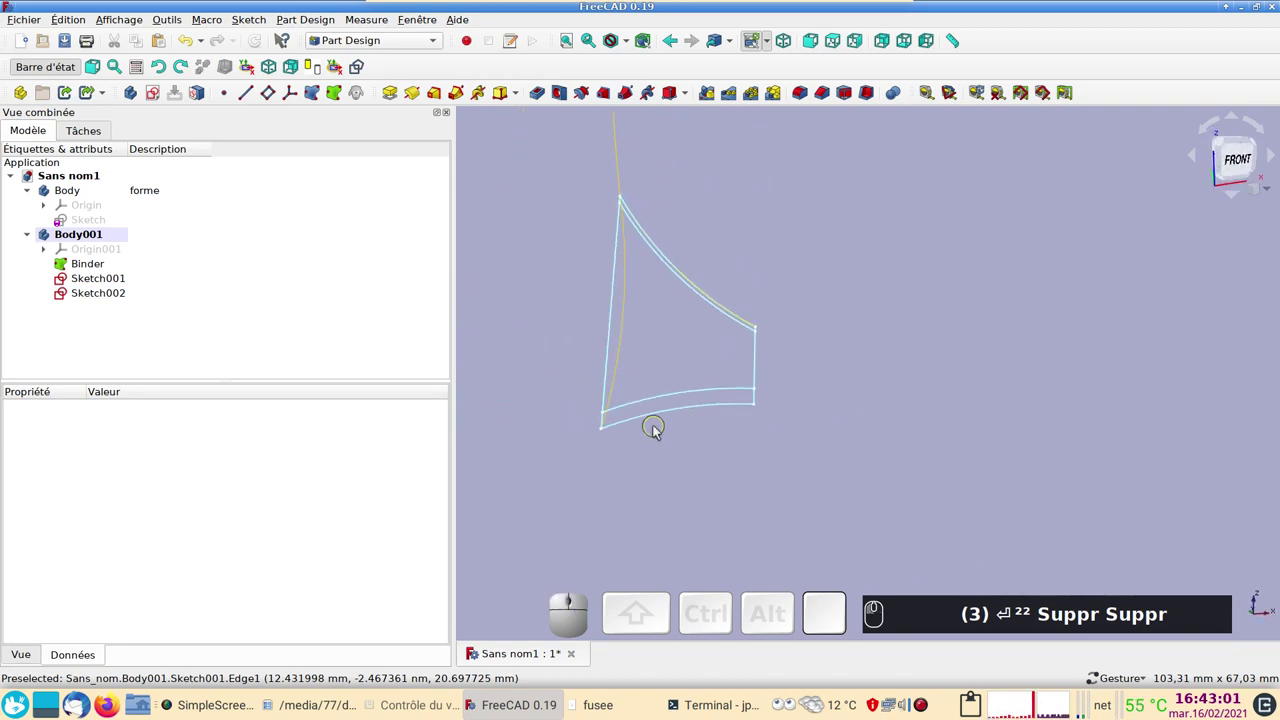
text((1))
key(1)
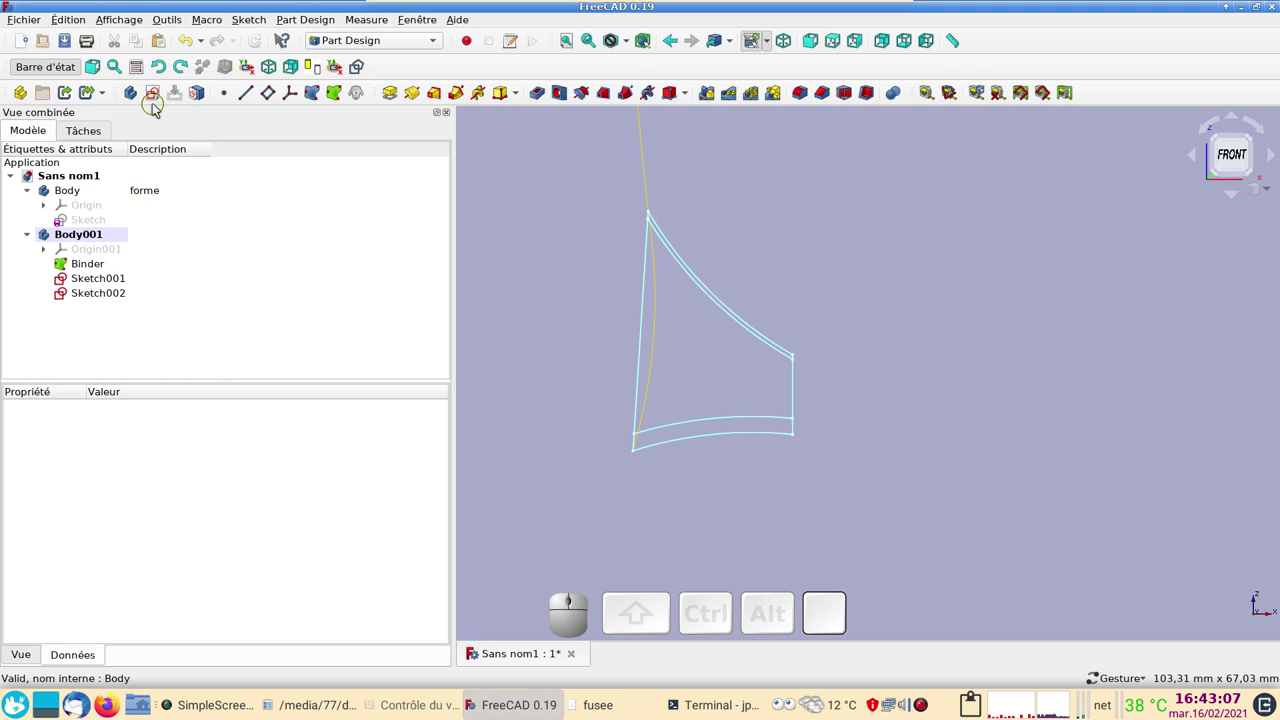
Create Sketch003 on the XZ plane and start the fin's outer outline at its top corner.
click(160, 99)
click(130, 231)
click(264, 166)
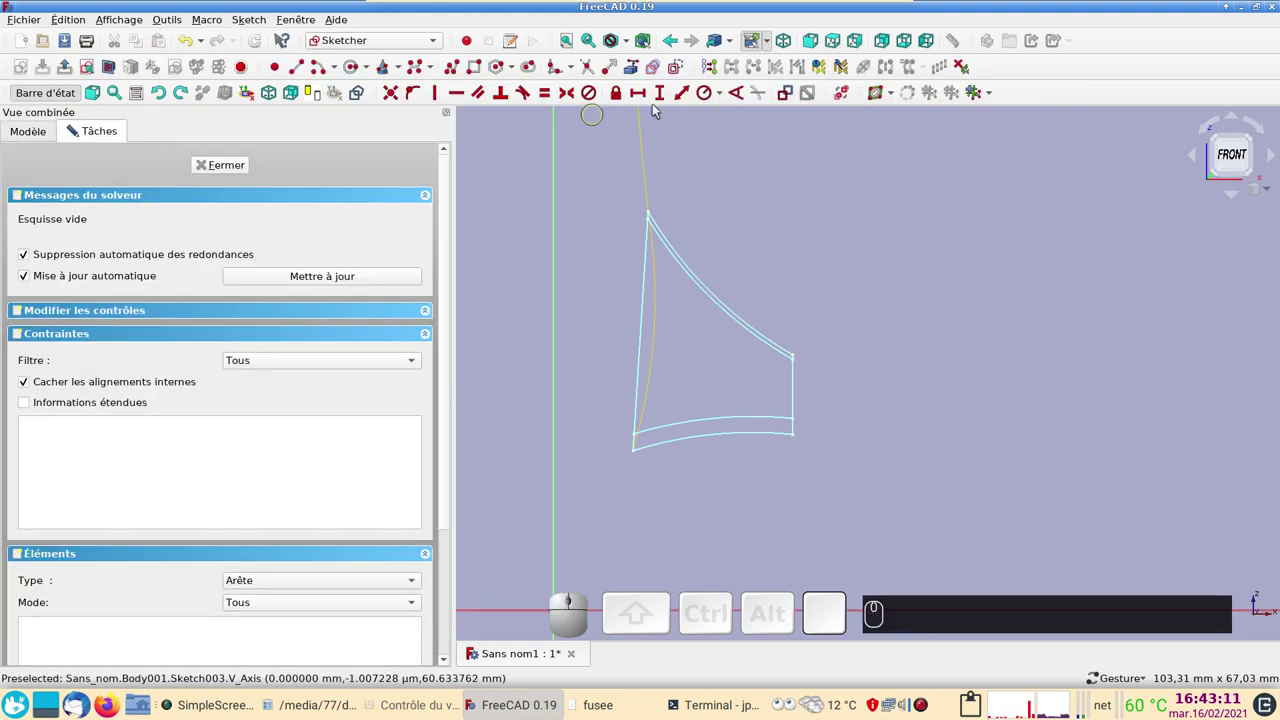
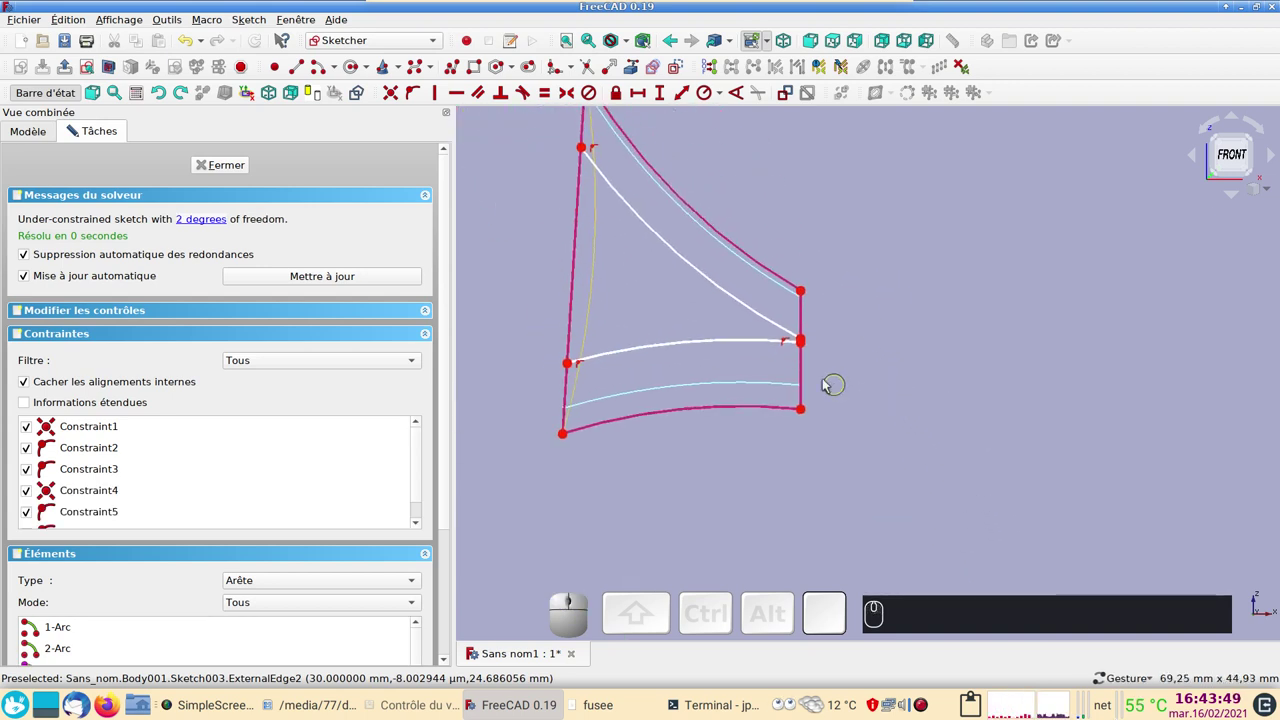
click(304, 69)
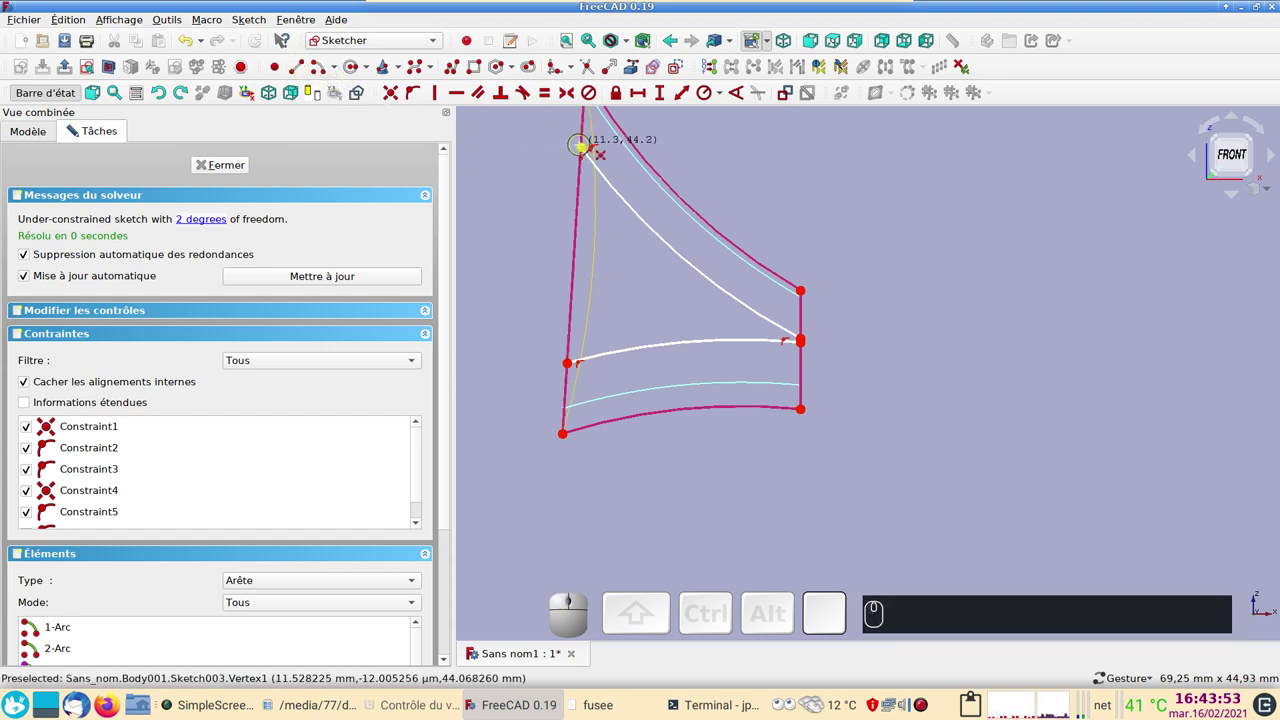
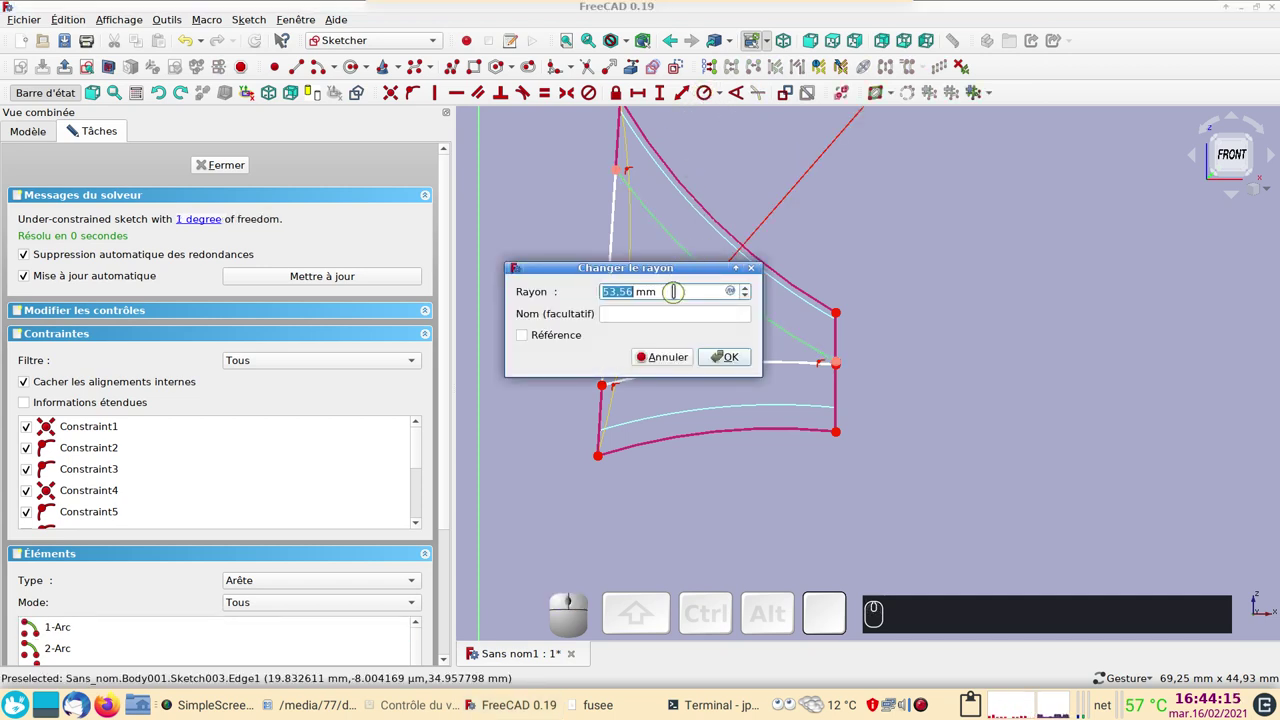
Set the first arc's radius constraint to 52 mm.
key(KP_5)
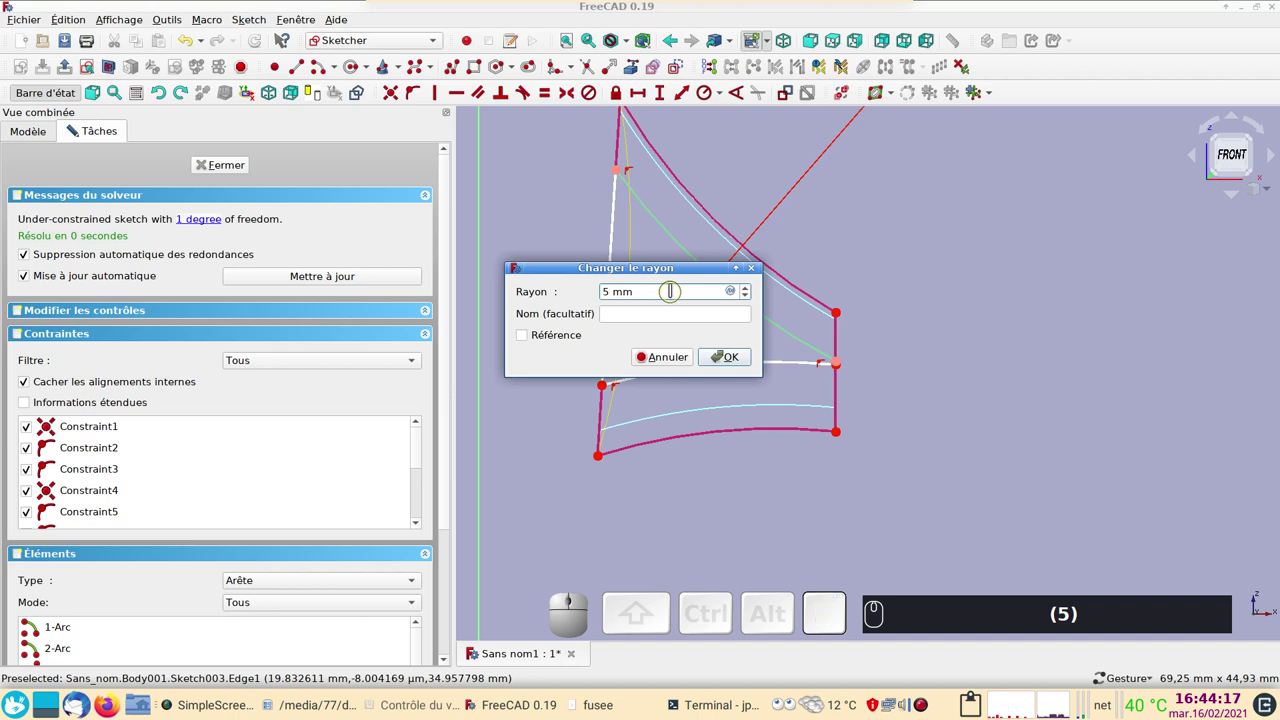
key(KP_3)
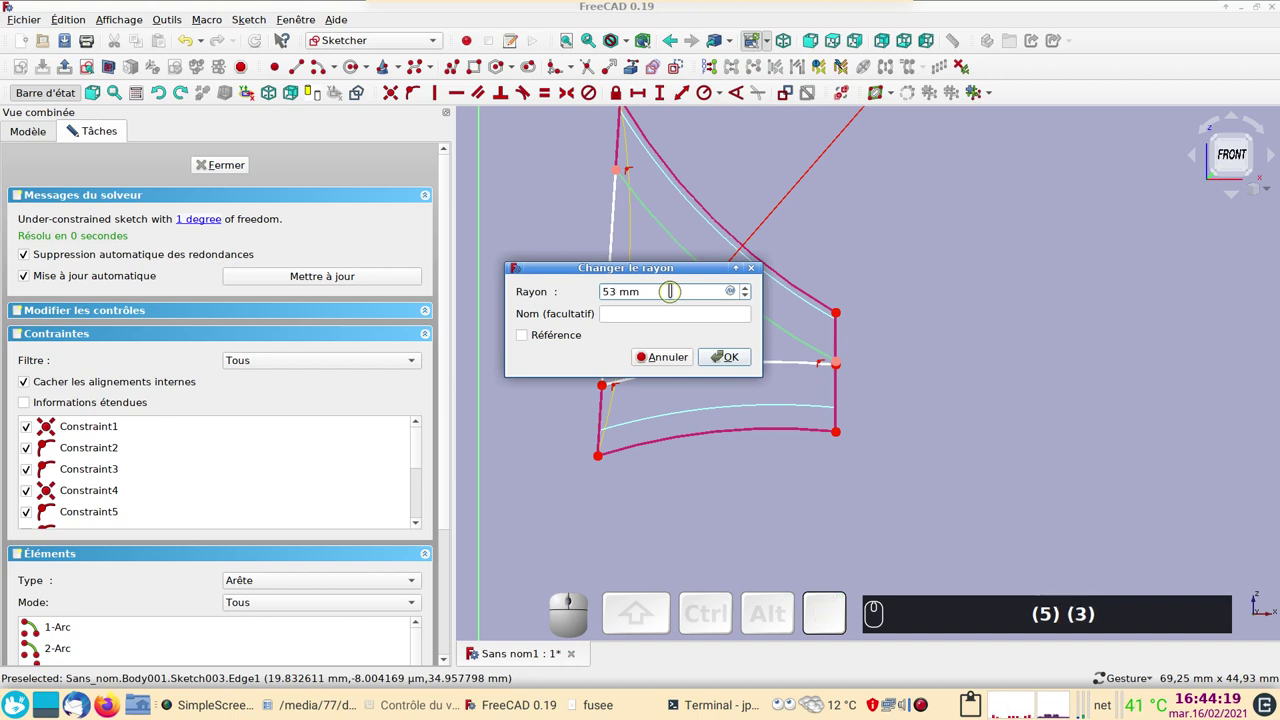
key(BackSpace)
key(2)
key(Return)
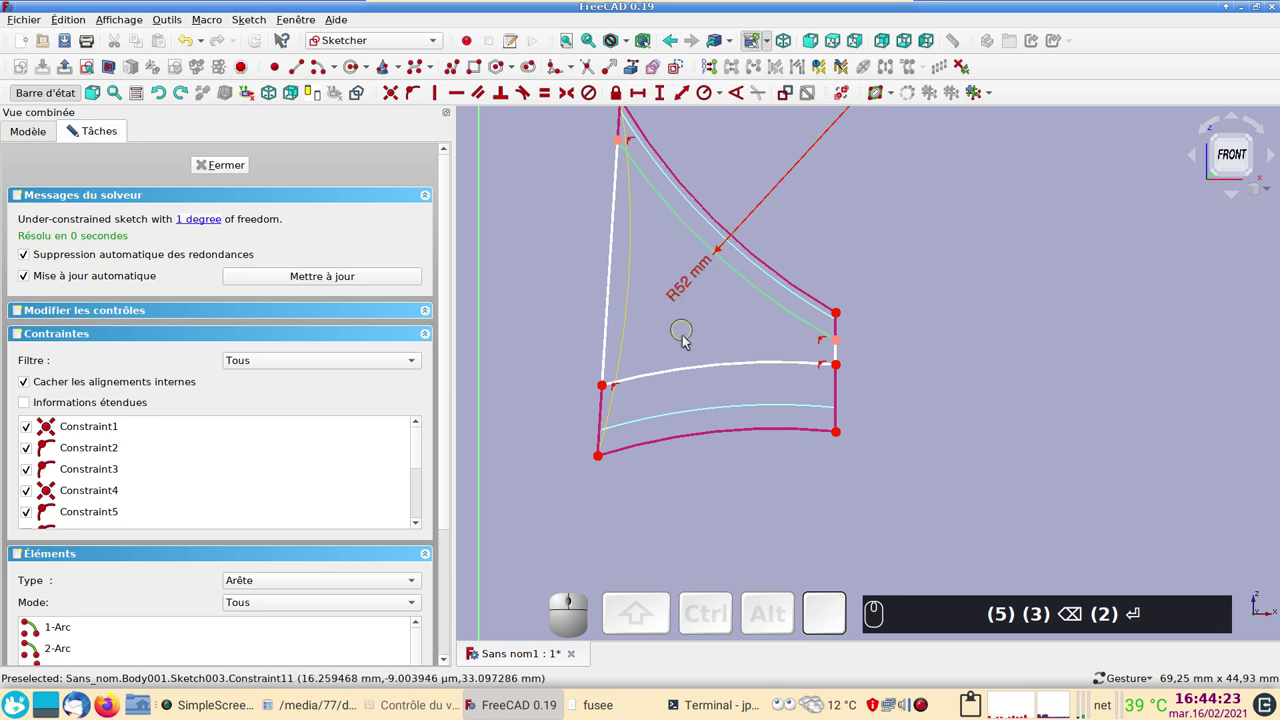
Constrain the second arc to a 55 mm radius and close the fully constrained Sketch003.
click(700, 365)
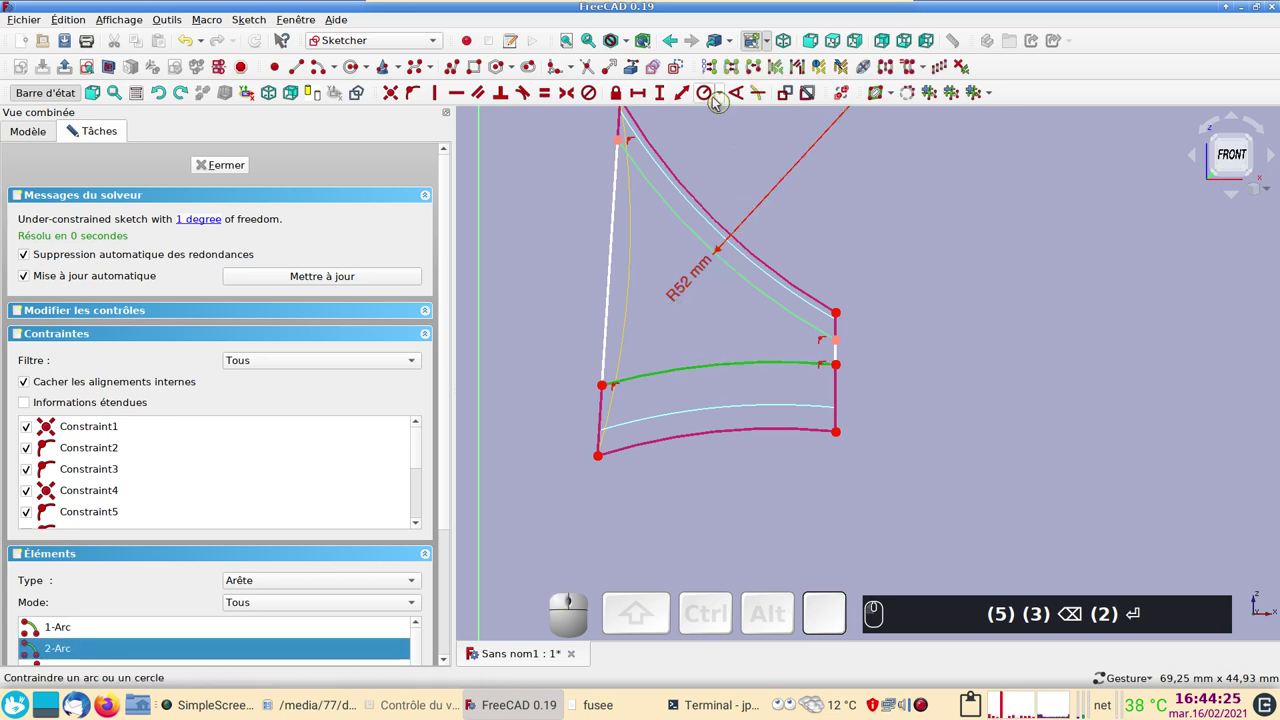
click(700, 91)
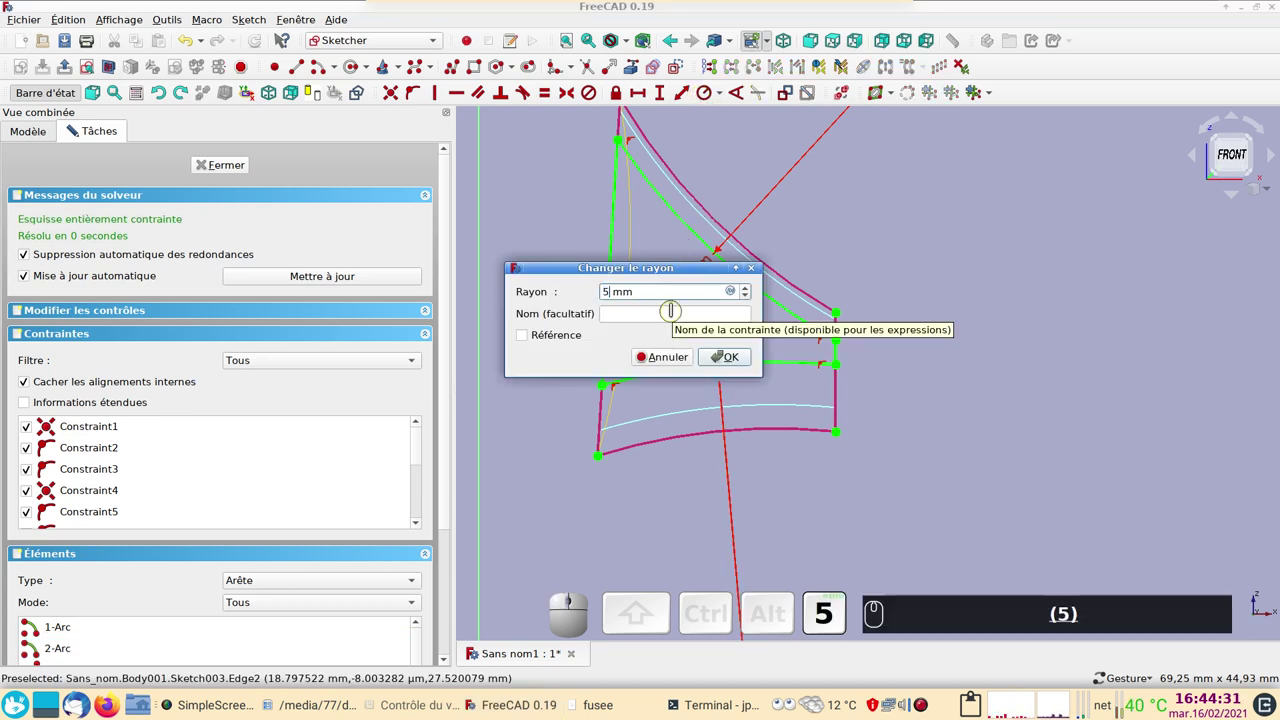
key(Return)
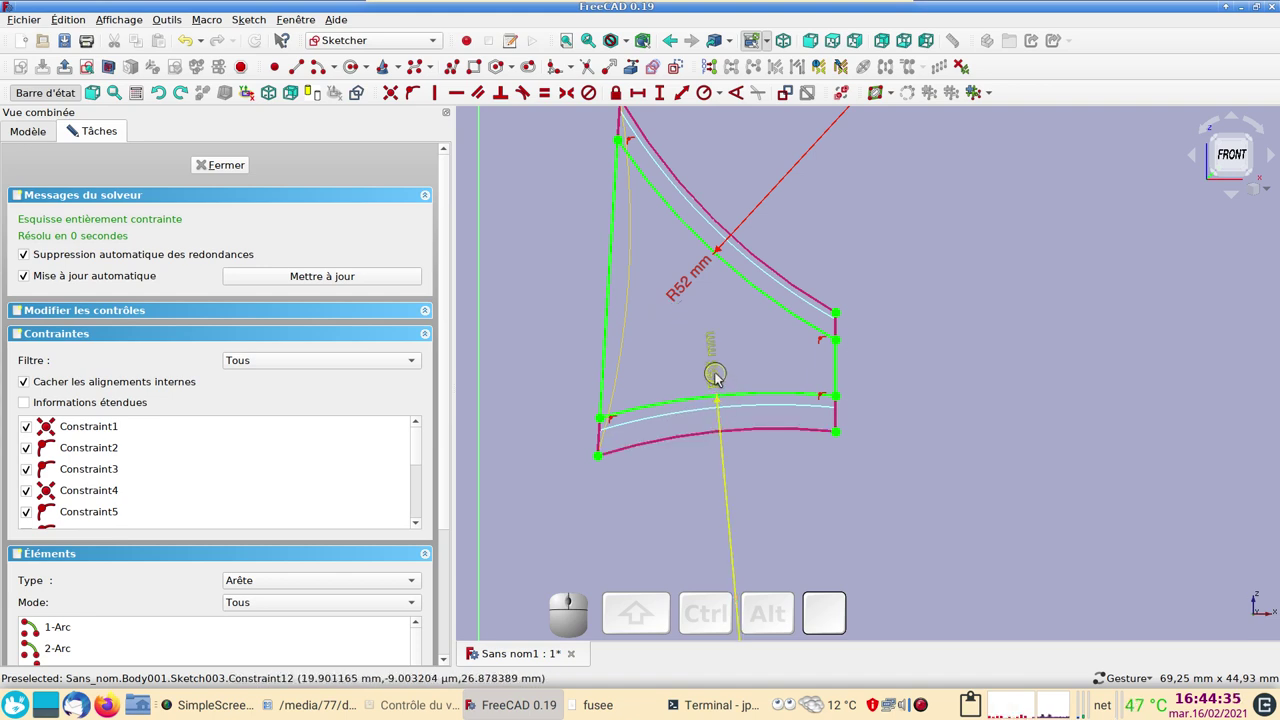
click(716, 372)
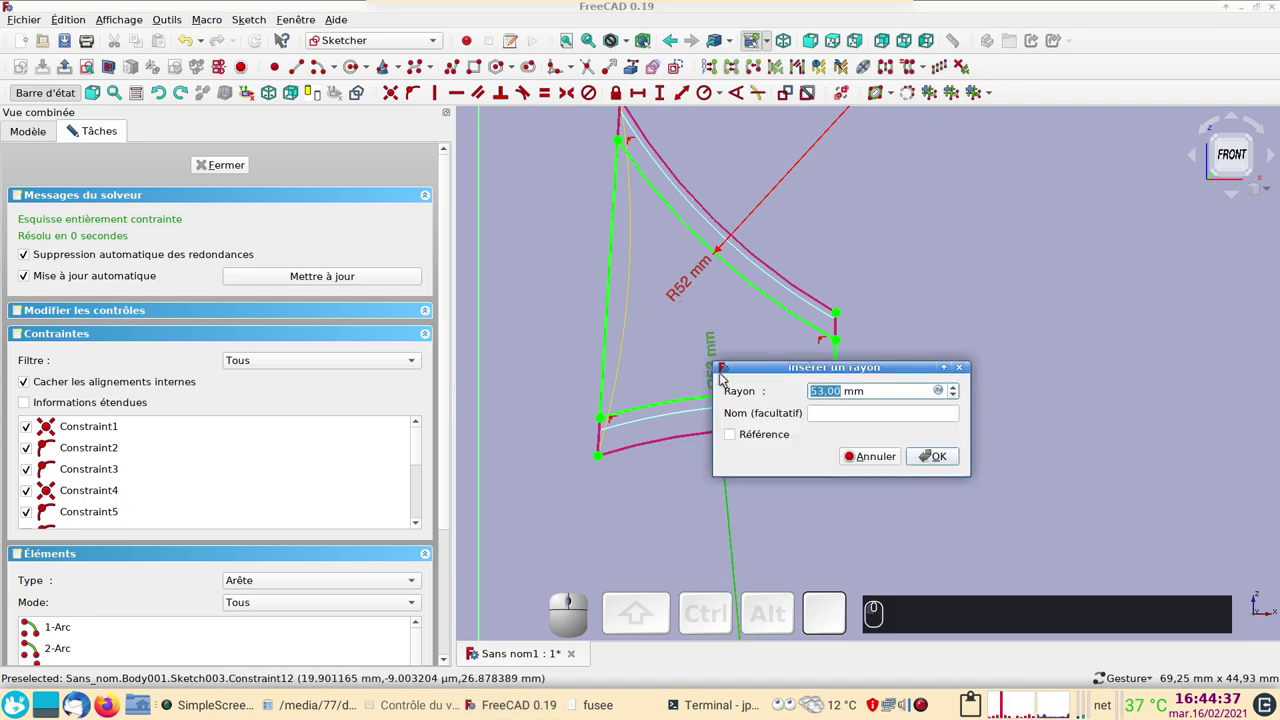
key(KP_5)
key(KP_5)
key(Return)
text((5) (5) ⏎)
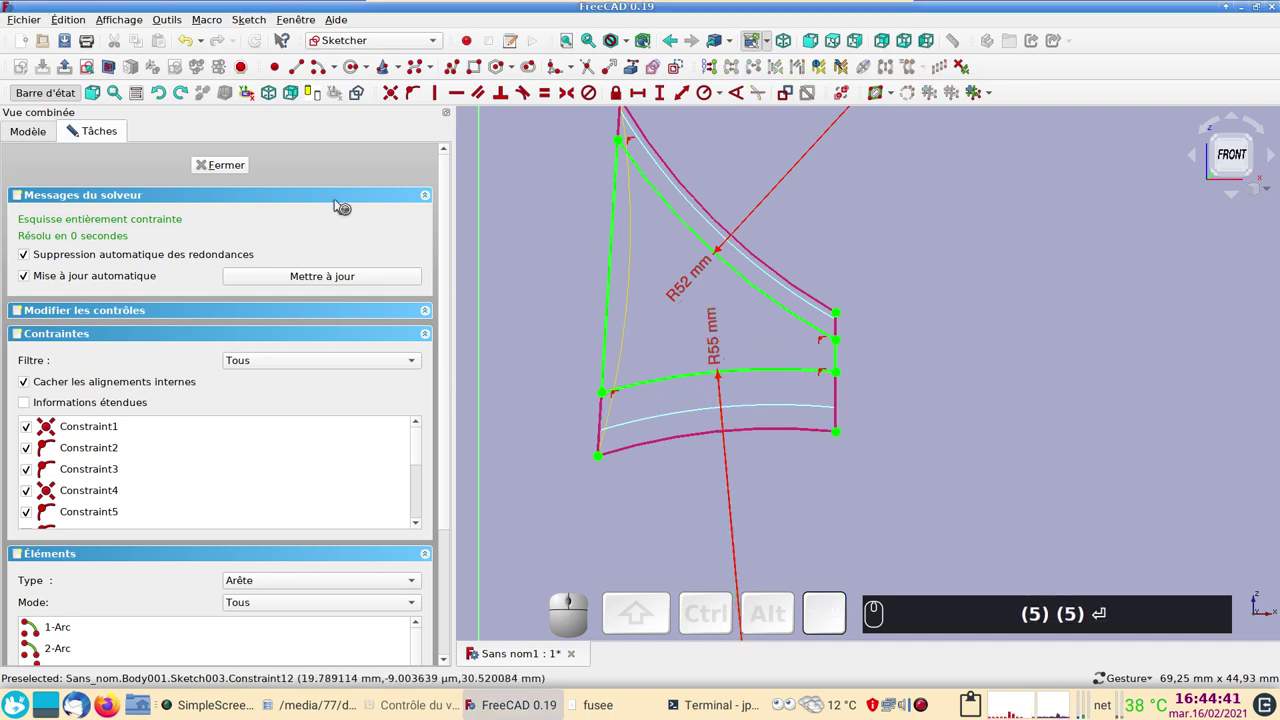
click(234, 166)
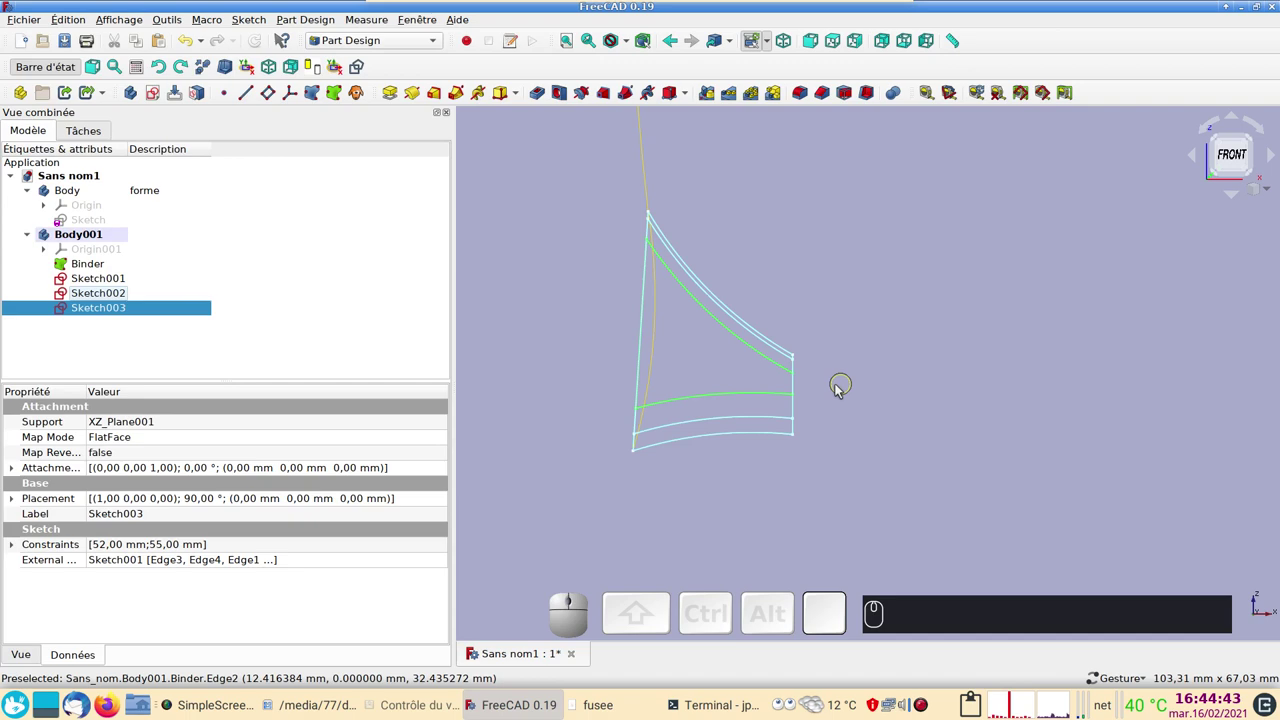
click(104, 286)
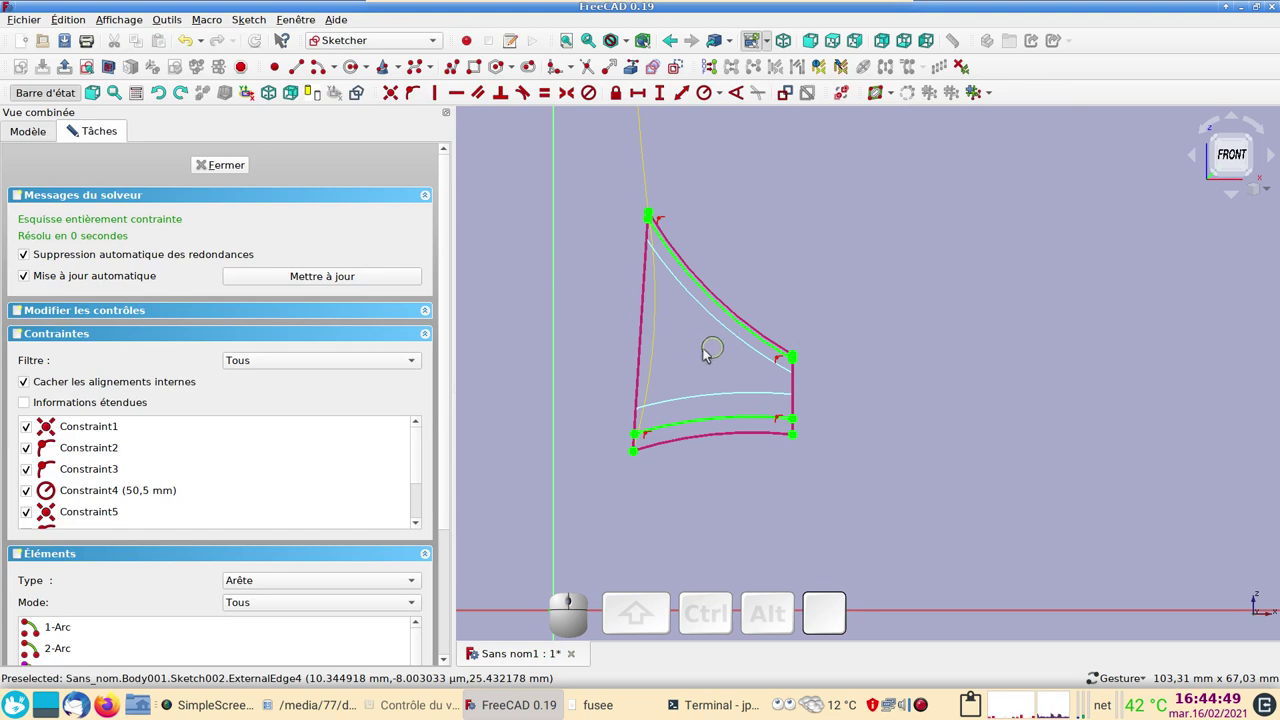
click(644, 365)
key(space)
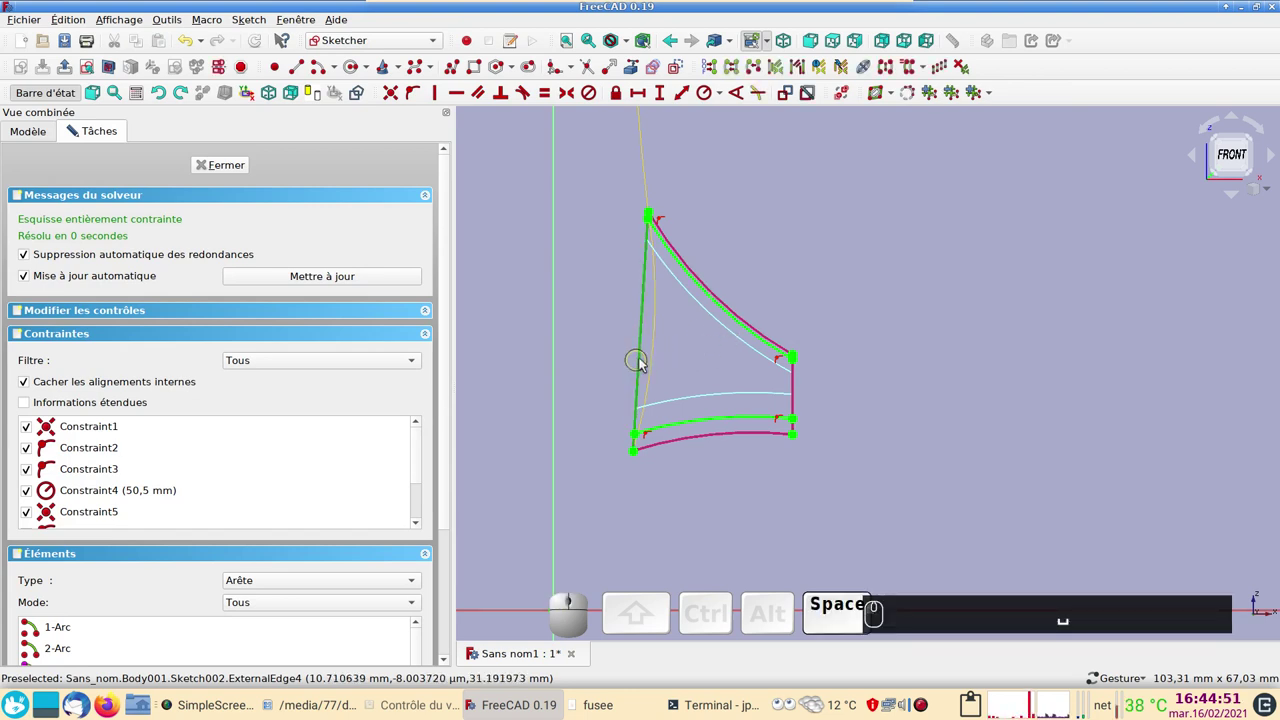
key(space)
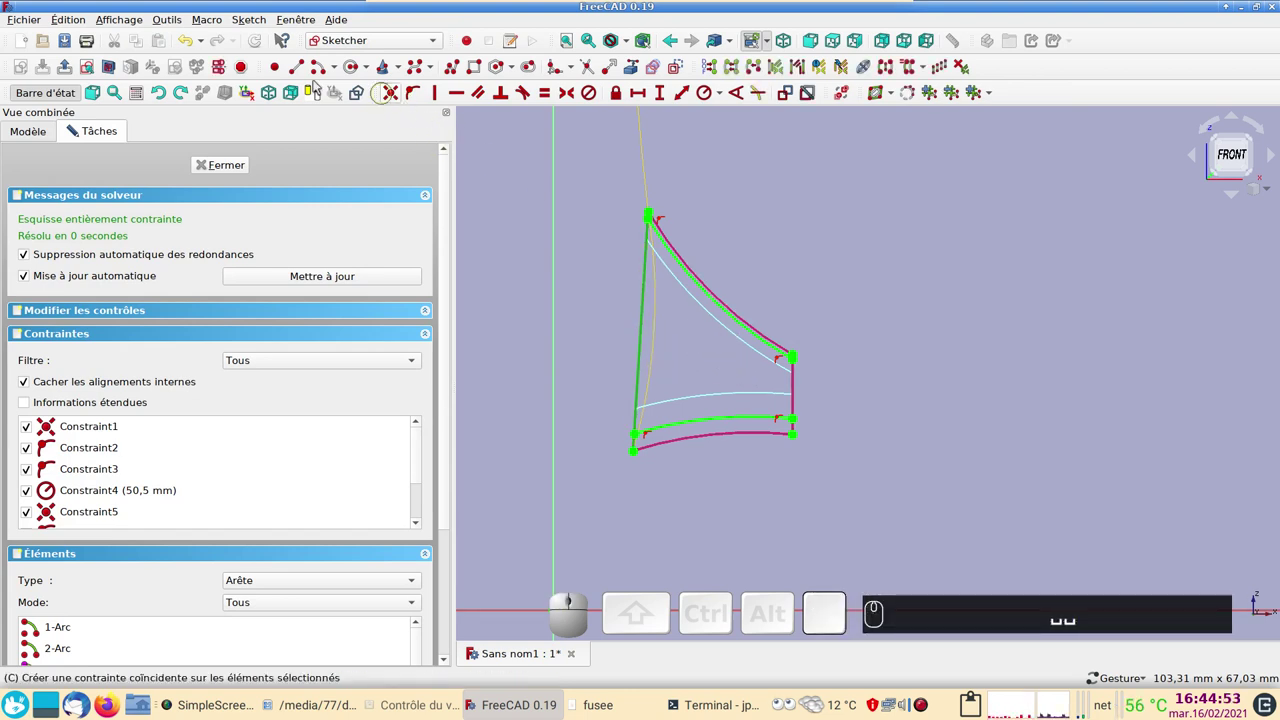
click(303, 72)
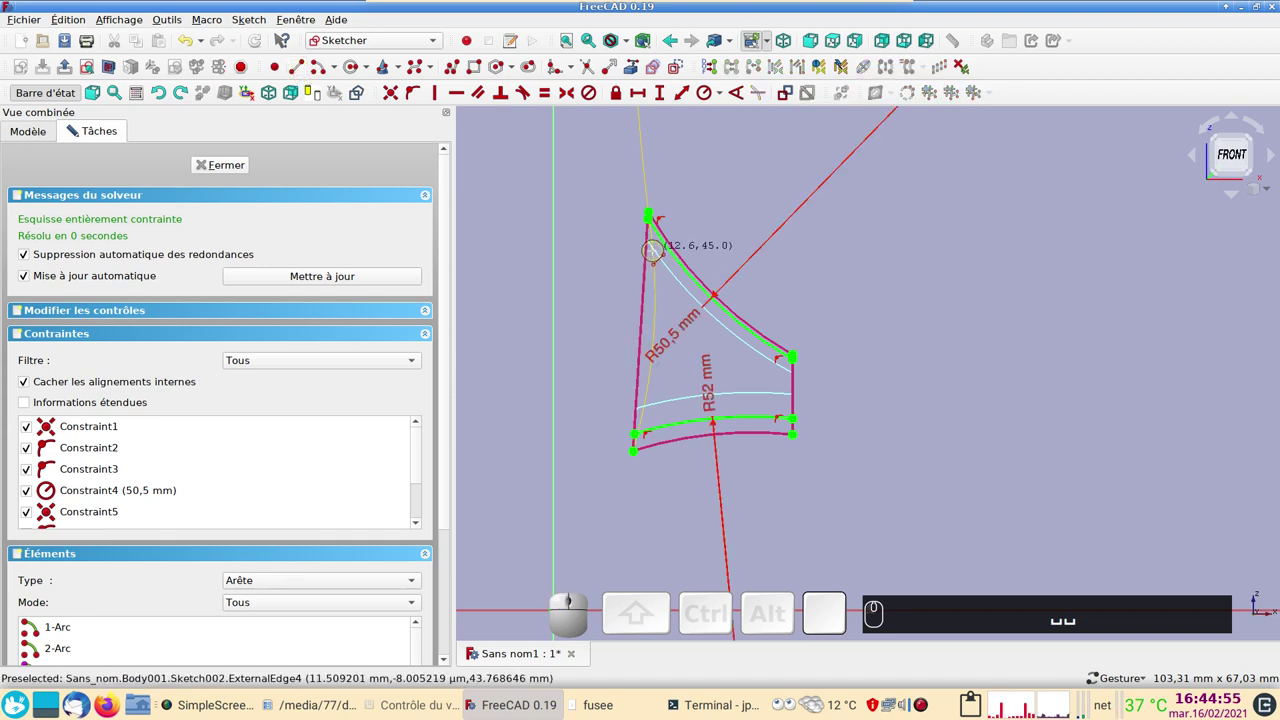
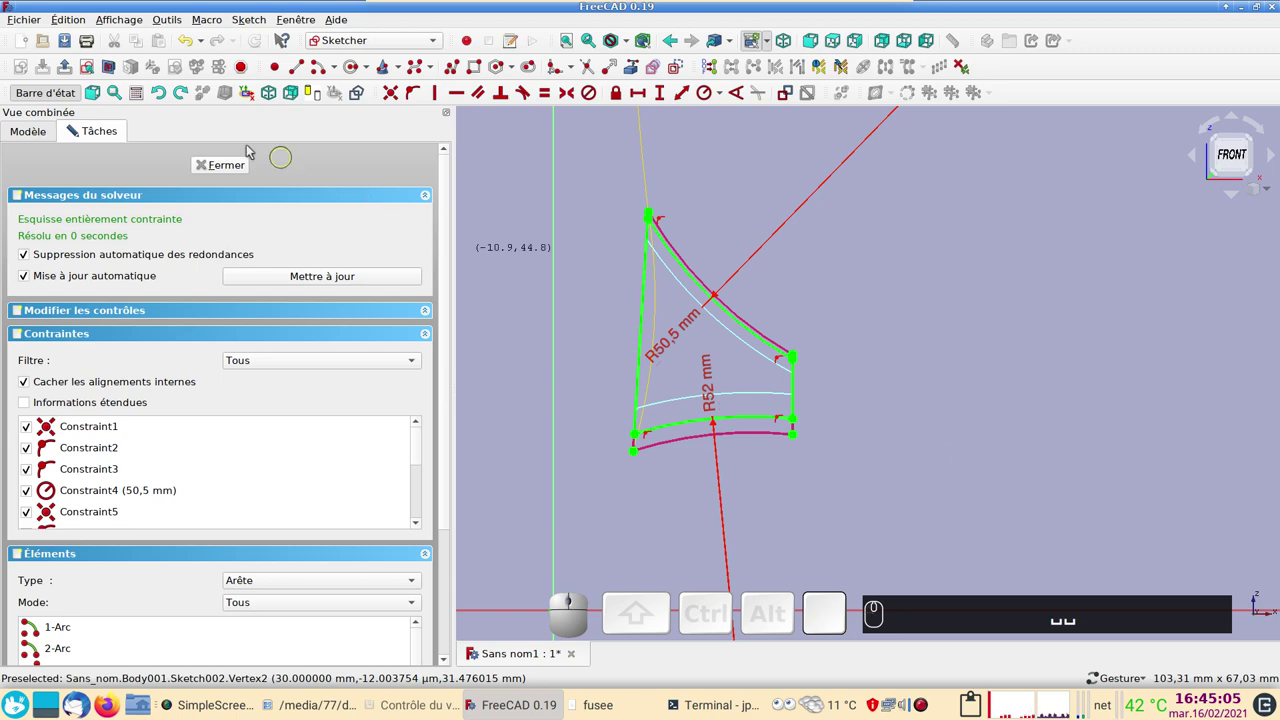
click(234, 165)
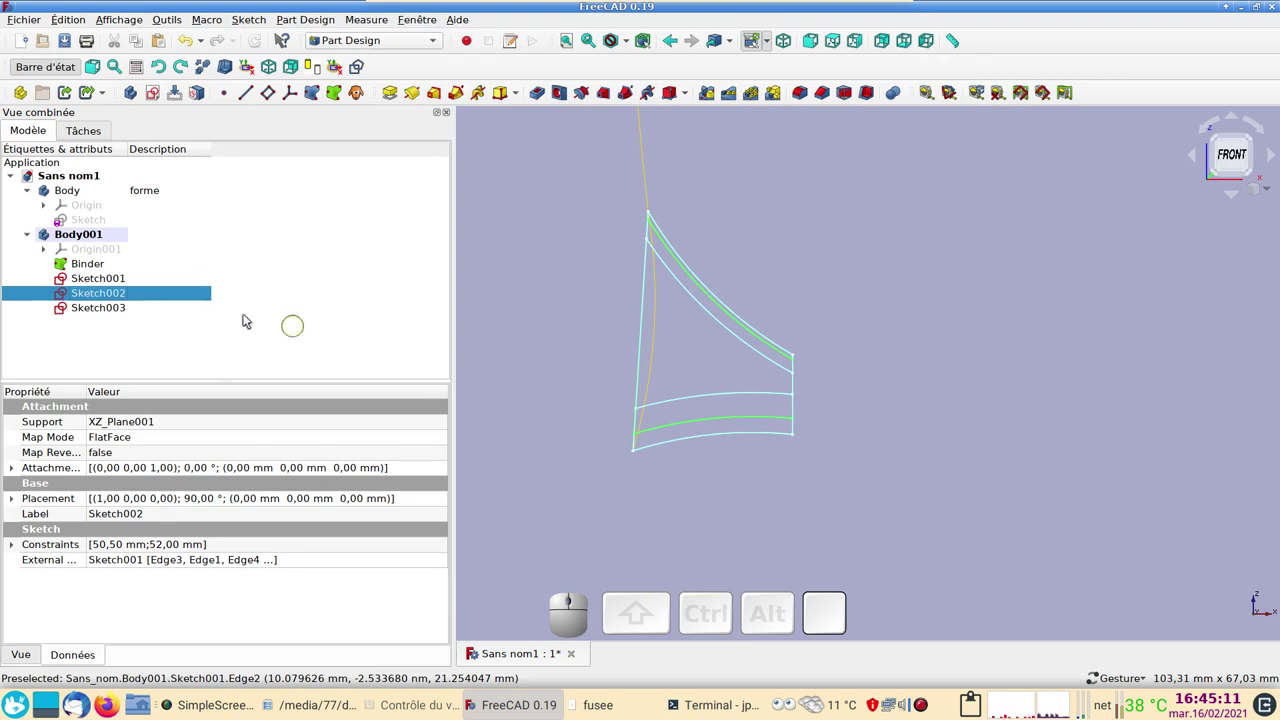
Toggle the Binder's visibility and switch to the right-side view of the sketches.
click(103, 266)
key(space)
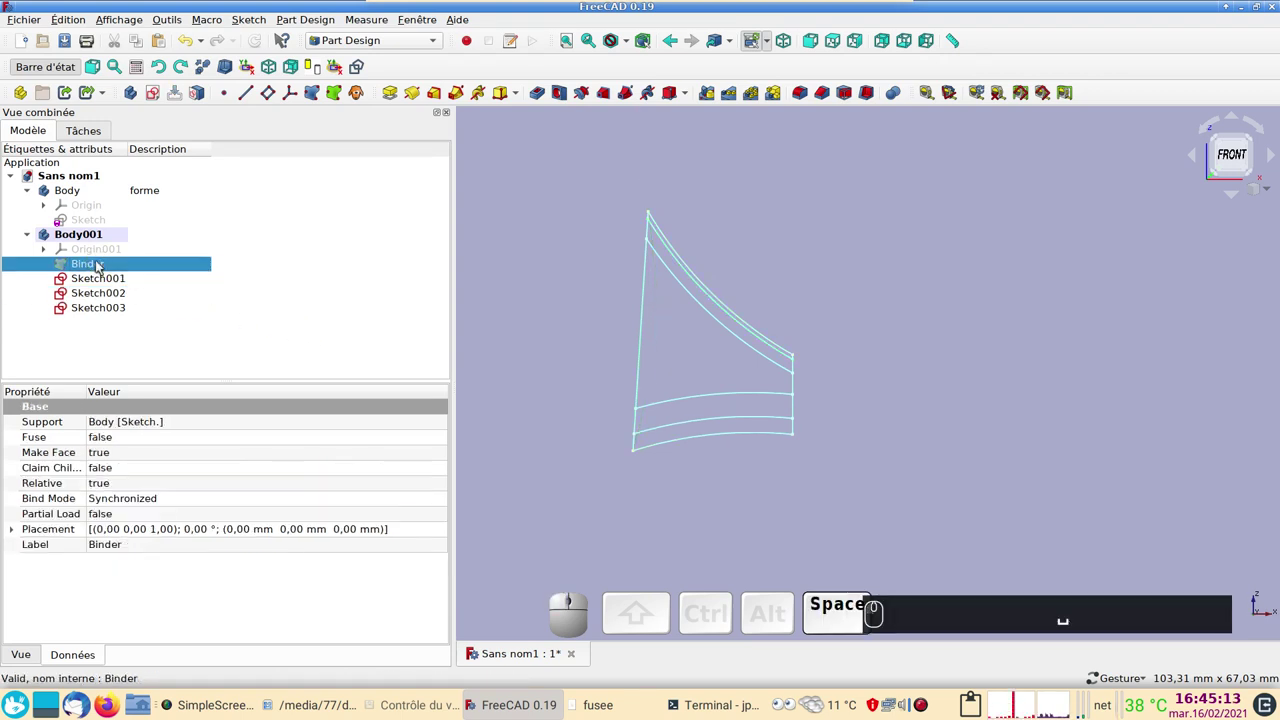
key(space)
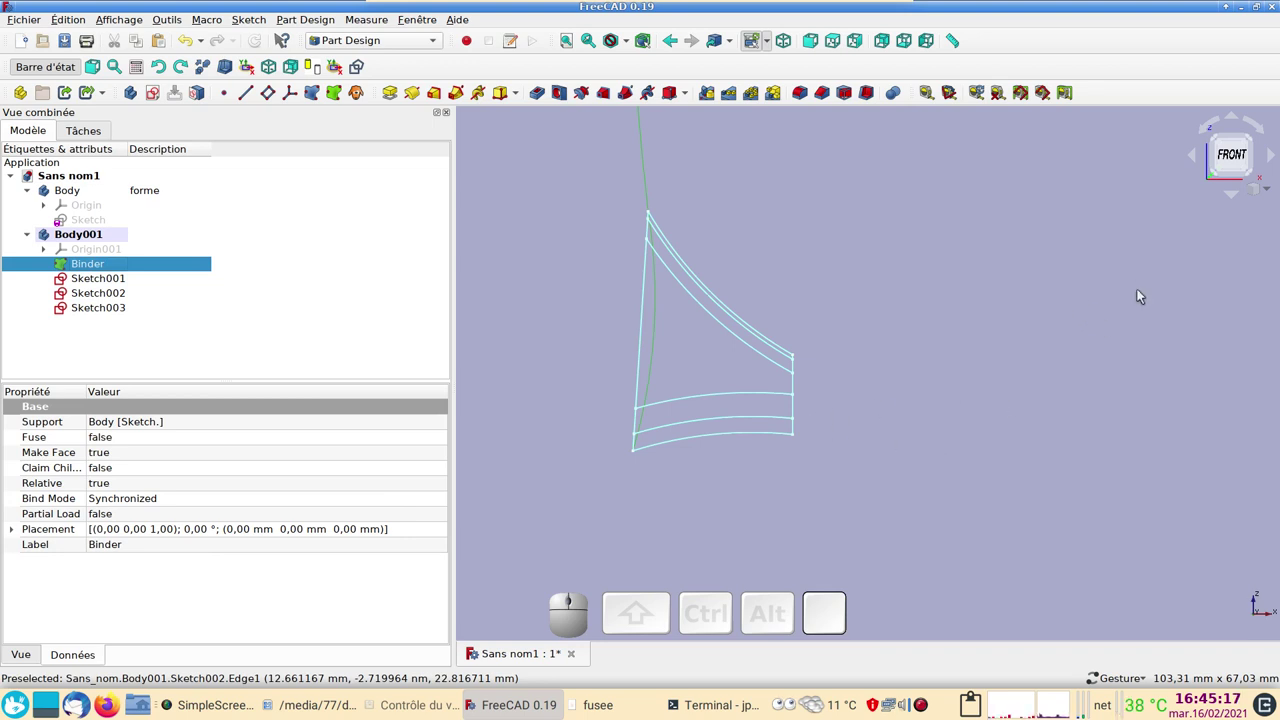
drag(1149, 291, 1259, 179)
click(1252, 159)
text((3))
right_click(924, 406)
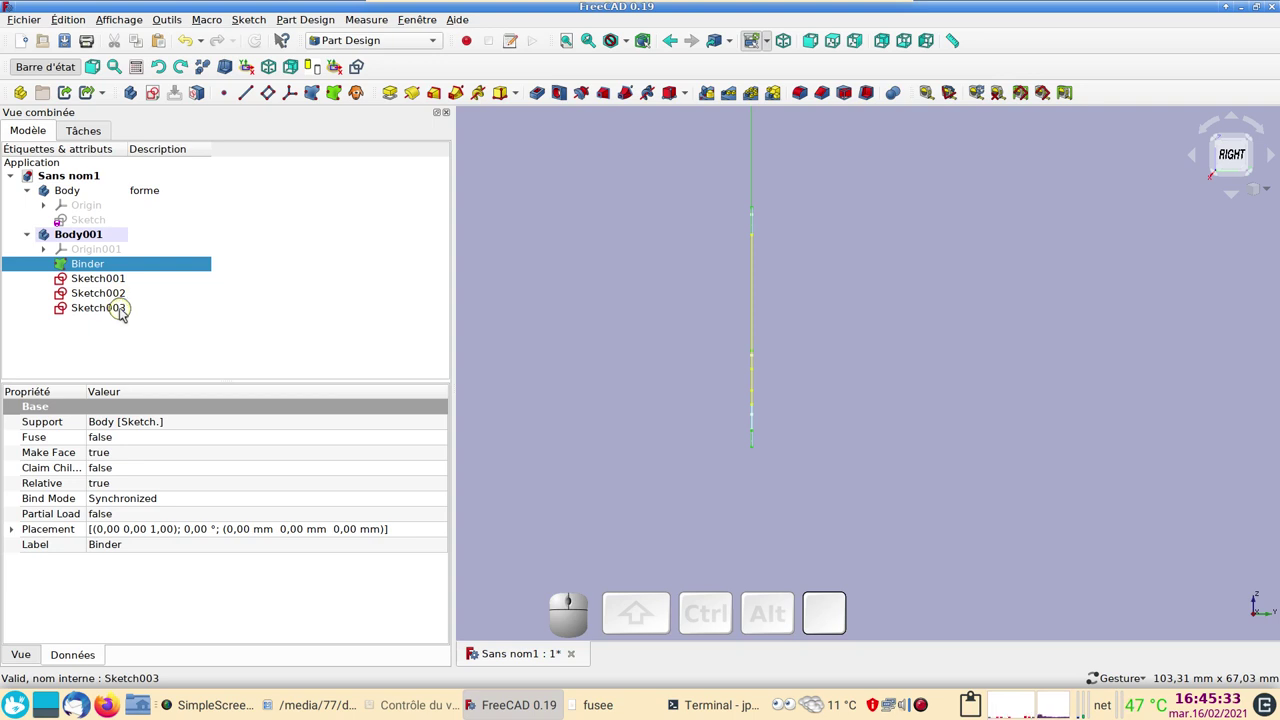
Open the Placement editor for Sketch003's attachment offset.
click(125, 311)
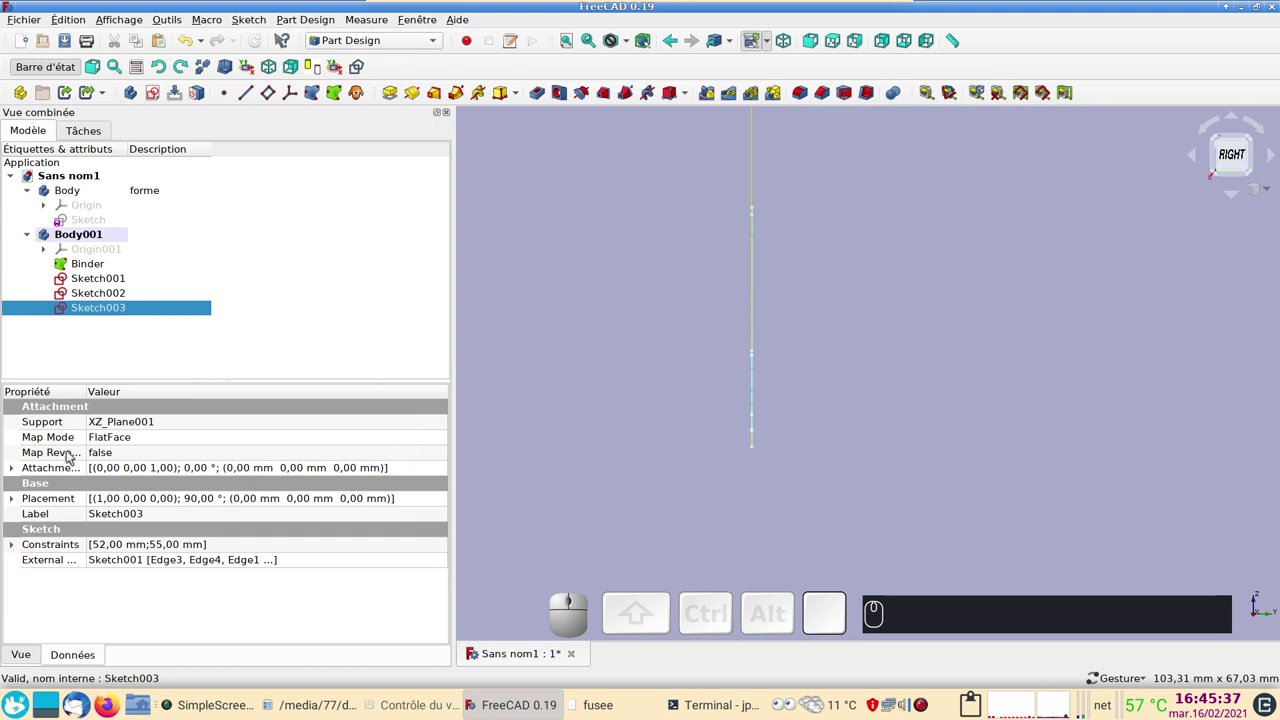
click(433, 473)
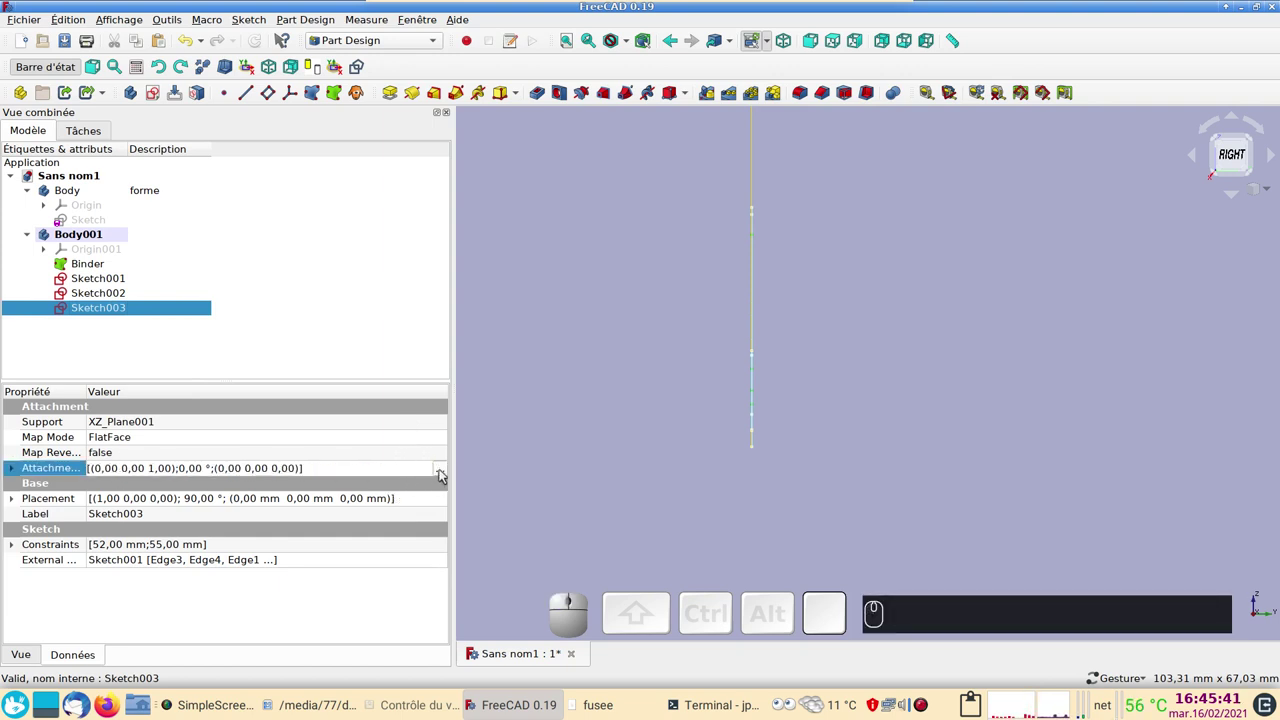
click(446, 475)
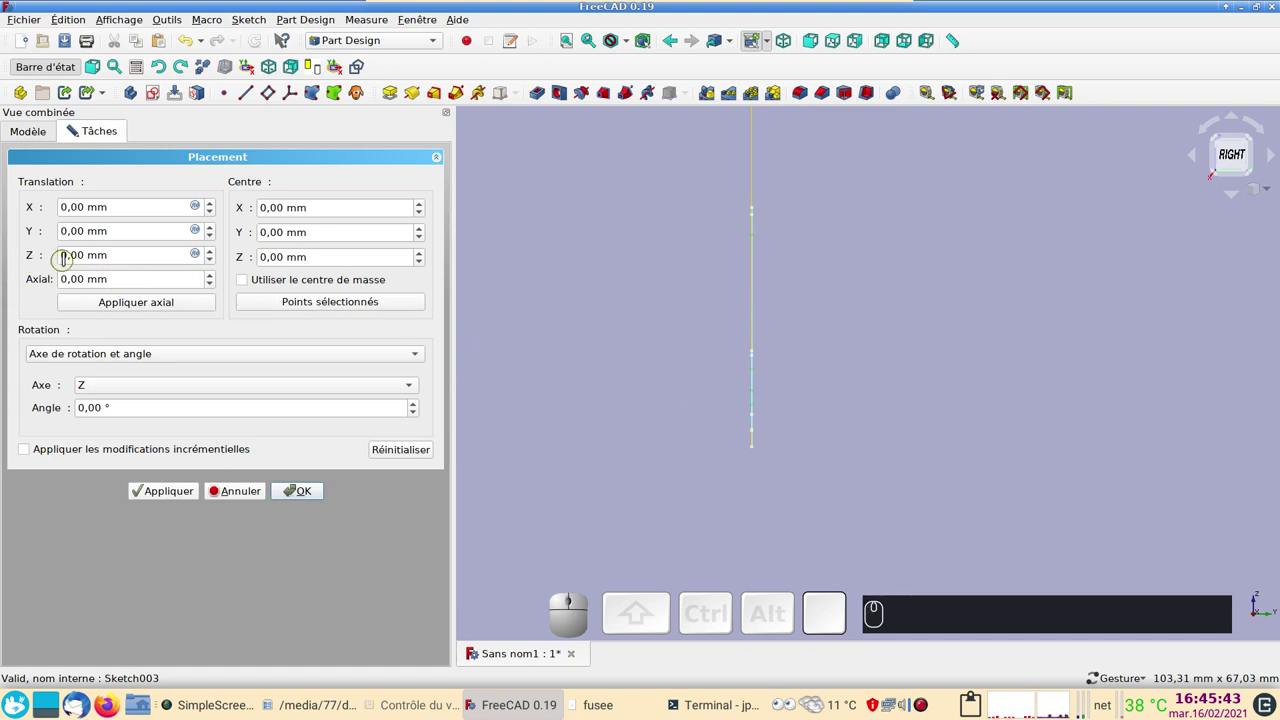
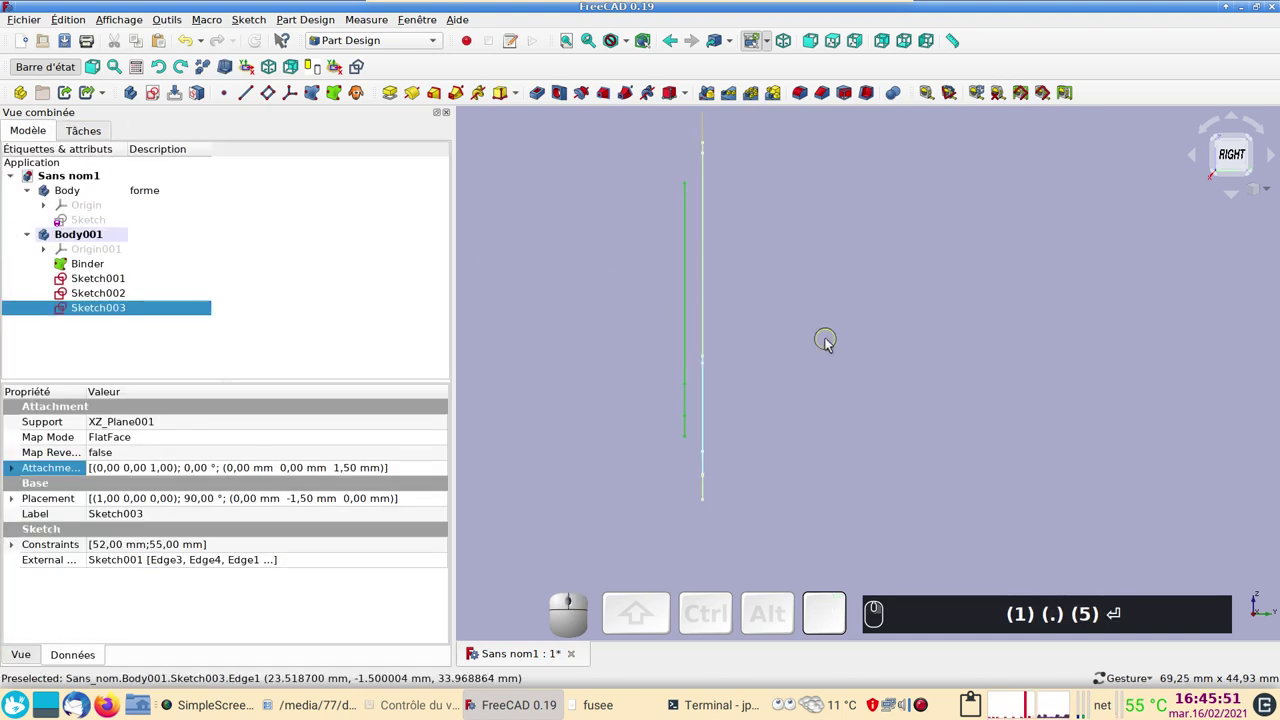
Offset Sketch003 1.5 mm along Z from its plane.
click(122, 296)
text((1) (.) (5) ⏎)
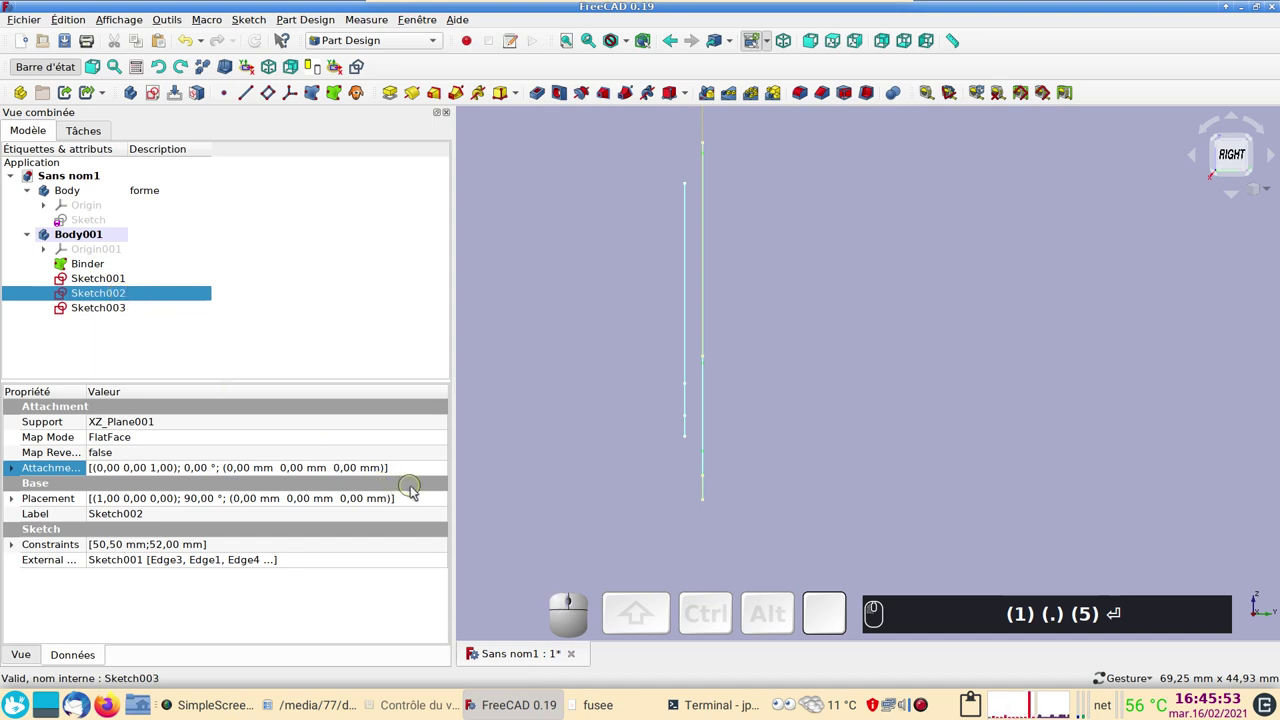
Give Sketch002 a 0.5 mm attachment offset along Z.
click(433, 465)
click(446, 472)
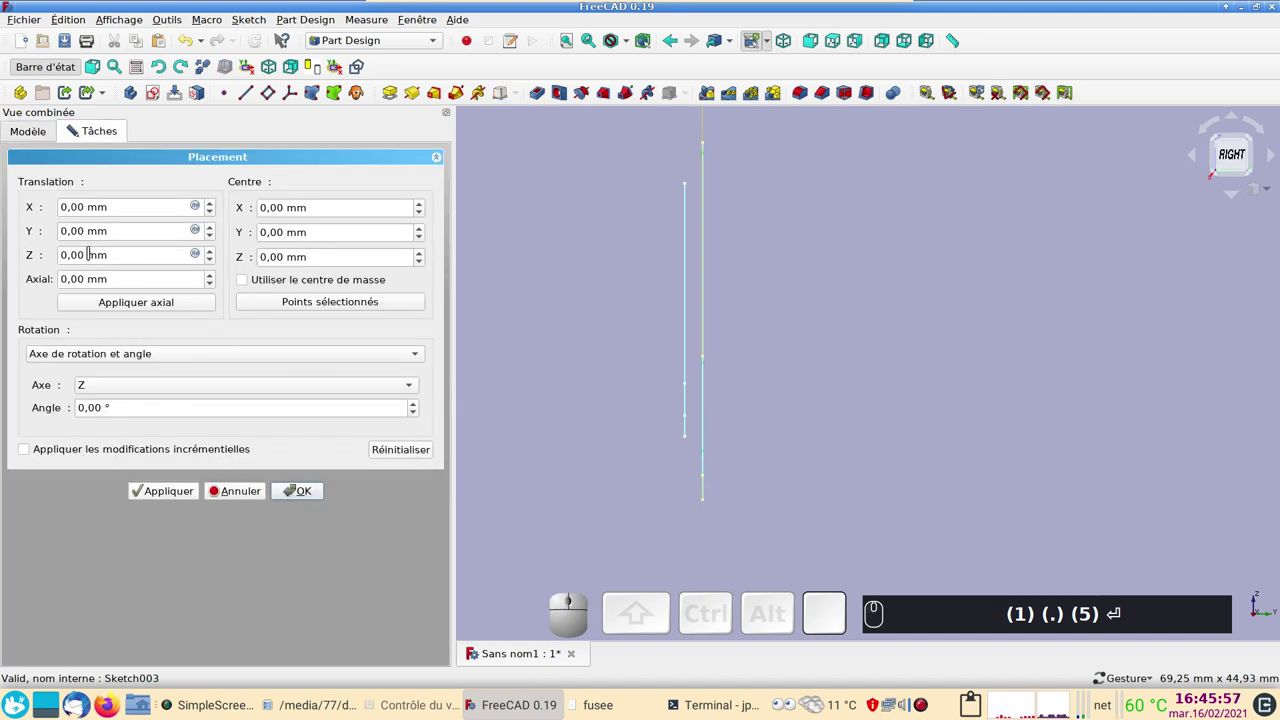
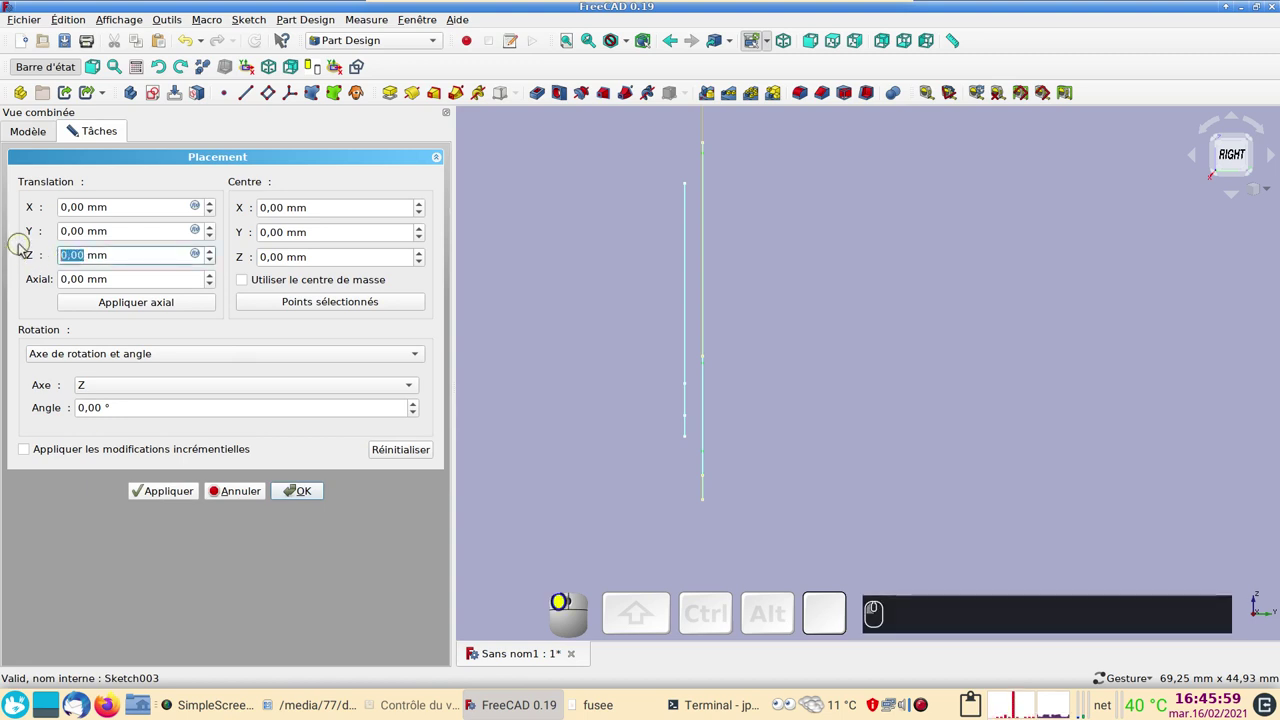
key(Return)
text((0) (.) (5) ⏎)
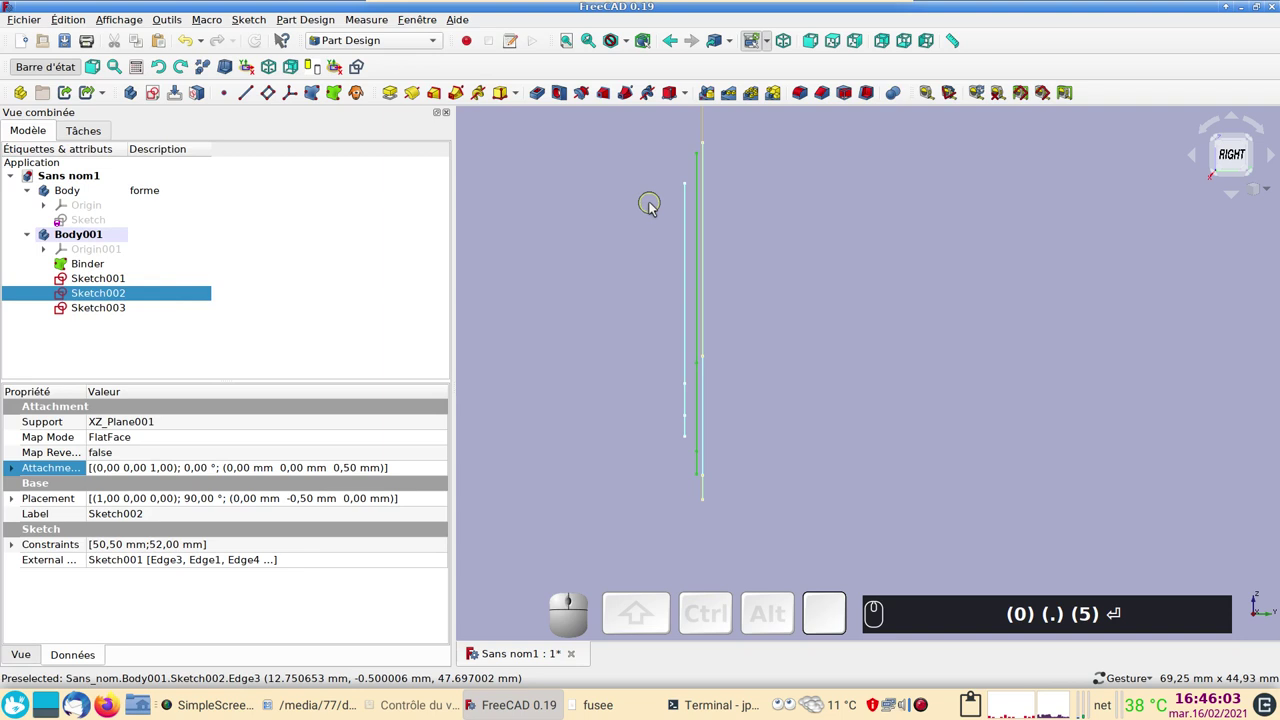
scroll(up, 3)
drag(778, 468, 1004, 343)
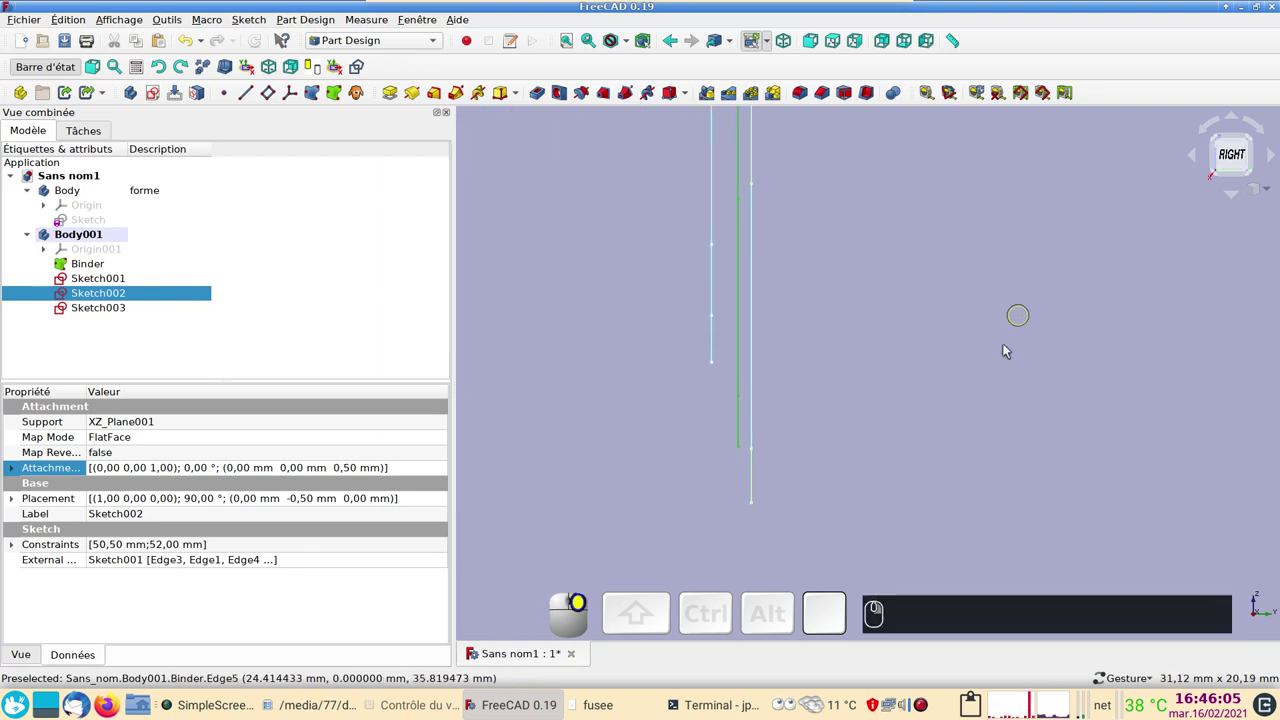
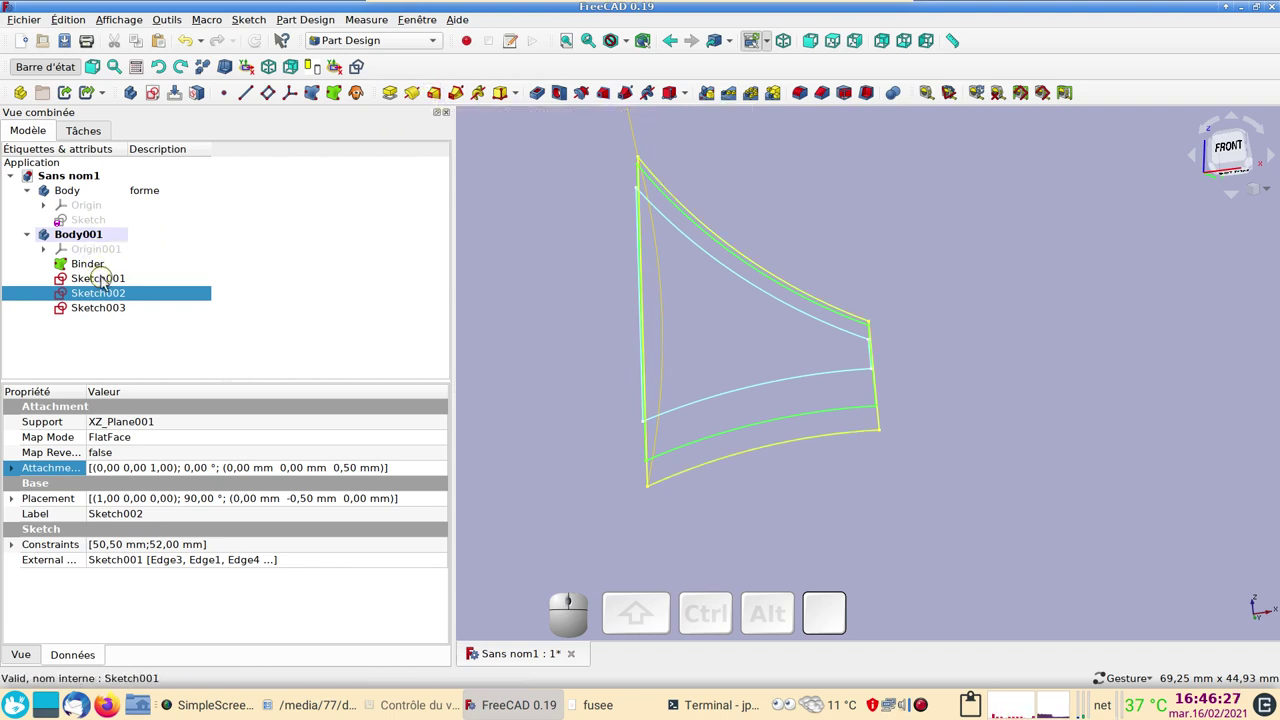
Start an additive loft from Sketch001 and add Sketch002 as a section.
click(108, 282)
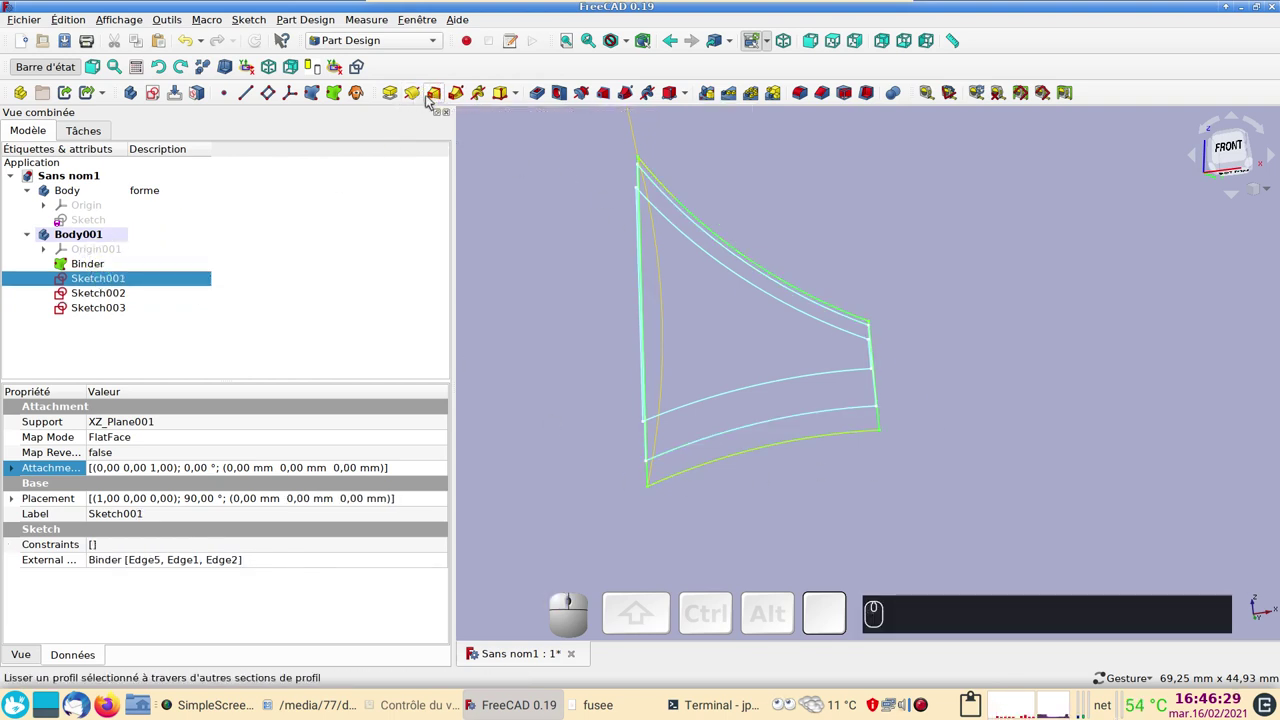
click(436, 98)
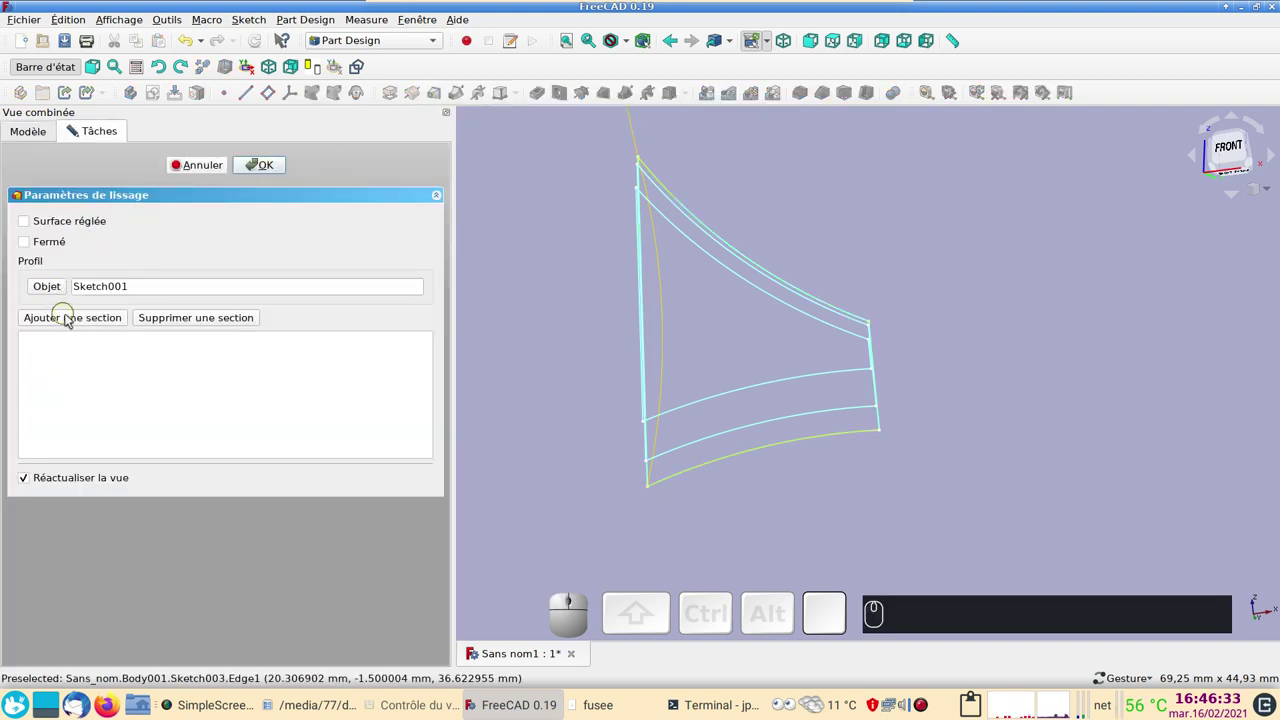
click(71, 317)
click(711, 442)
drag(923, 519, 752, 452)
drag(709, 388, 749, 458)
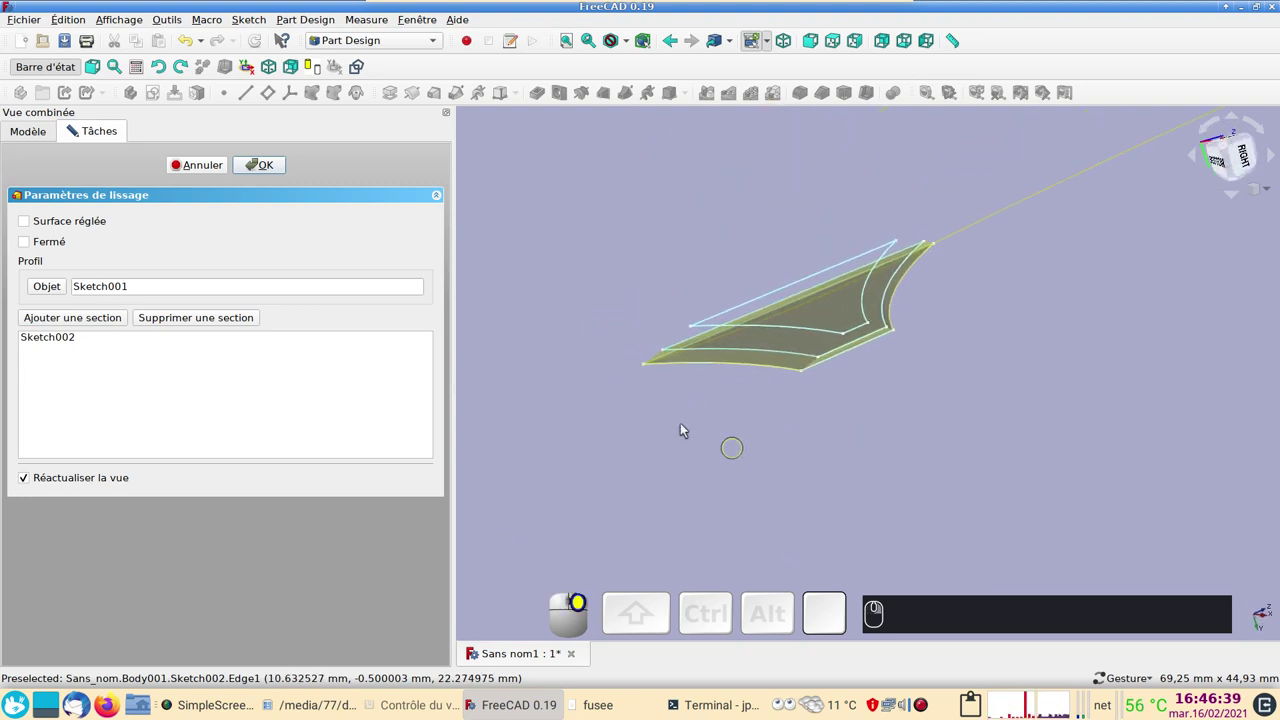
Add Sketch003 as the last section and create the AdditiveLoft solid.
click(83, 314)
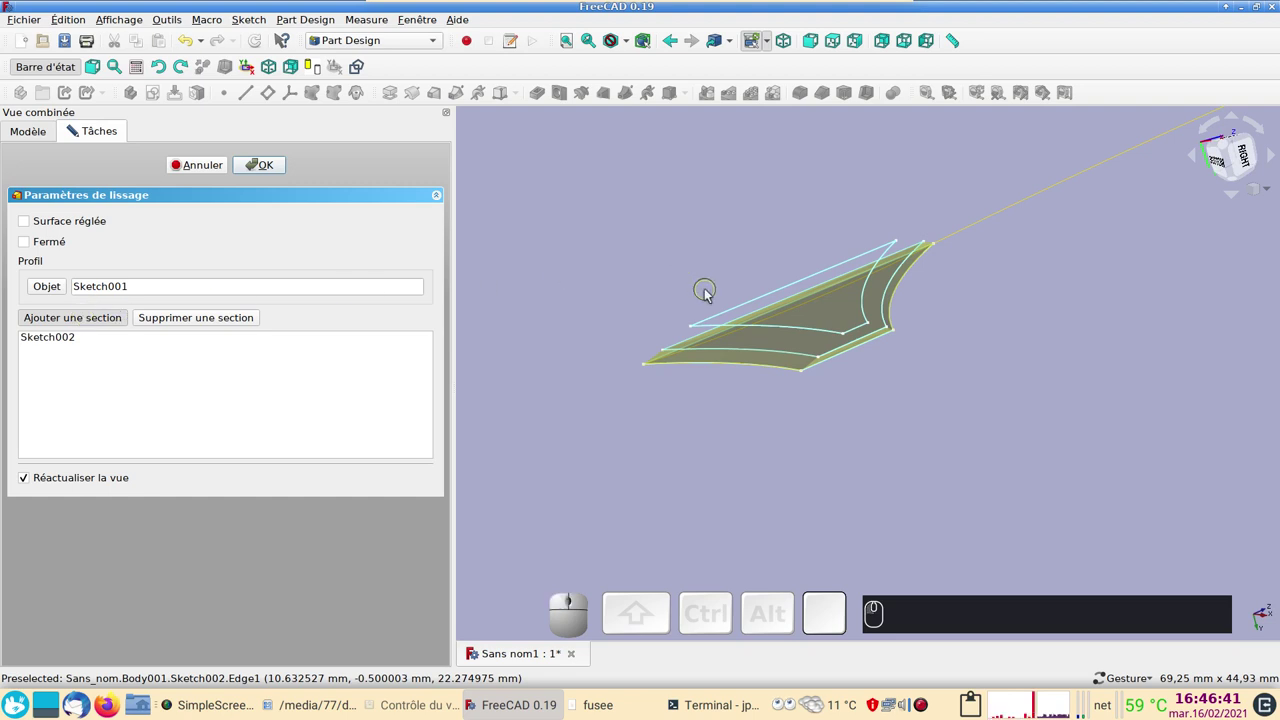
click(729, 317)
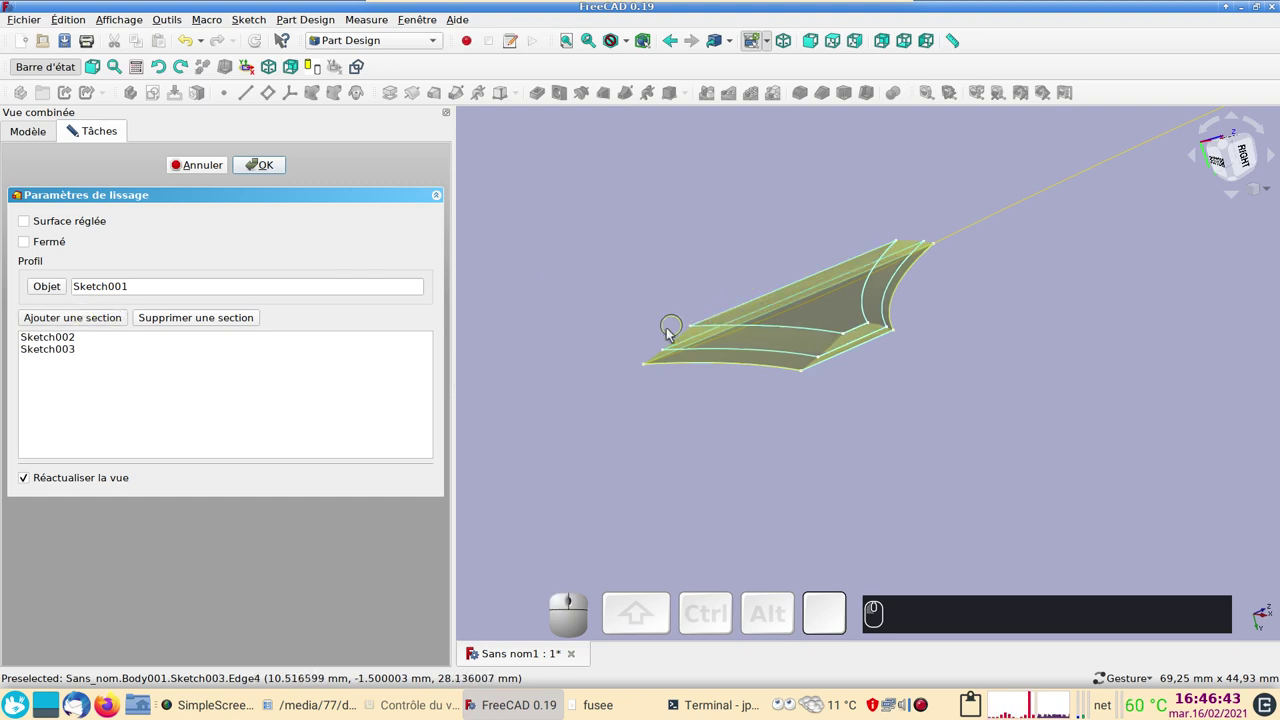
drag(1045, 401, 406, 197)
click(272, 166)
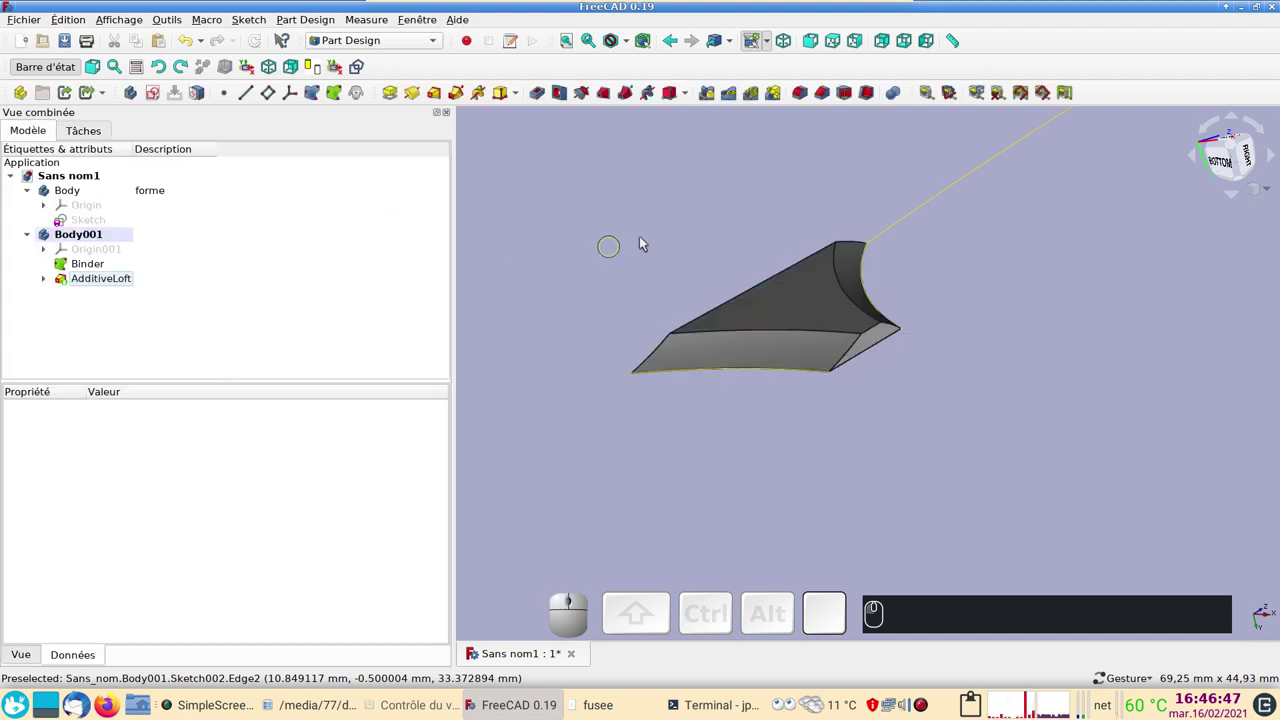
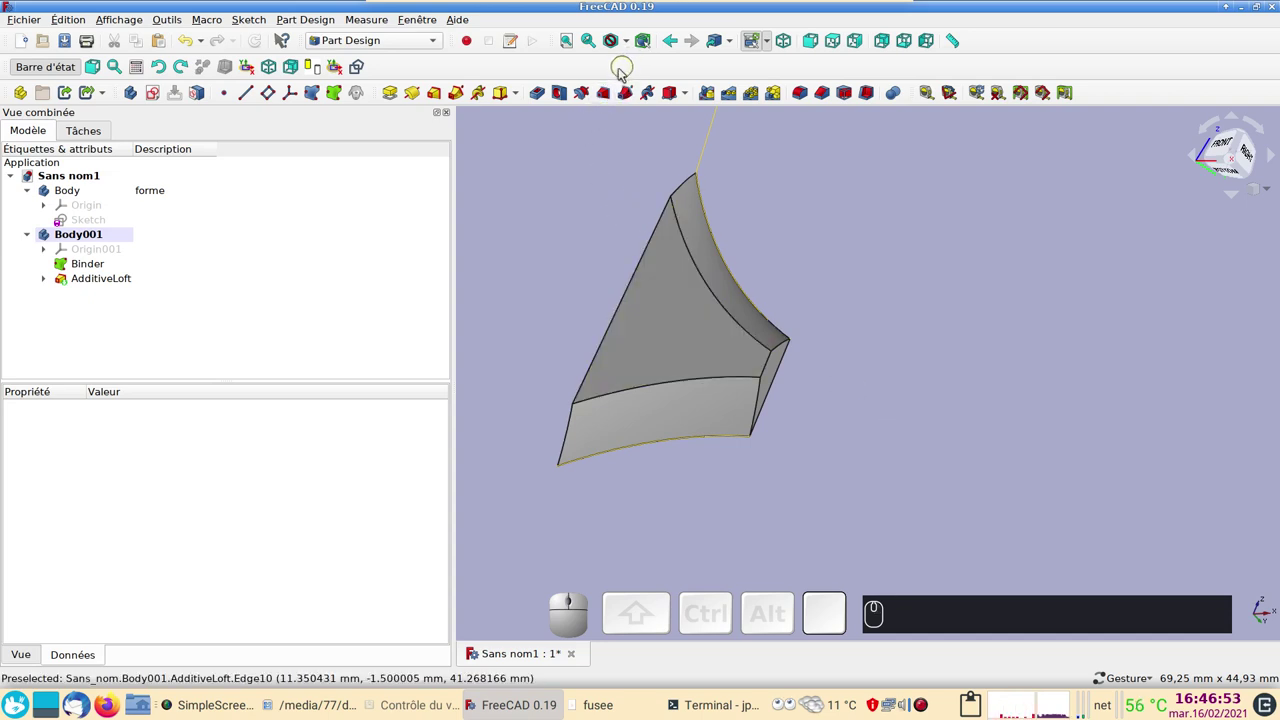
View the leg edge-on and switch the draw style to shaded without edge lines.
drag(813, 476, 911, 370)
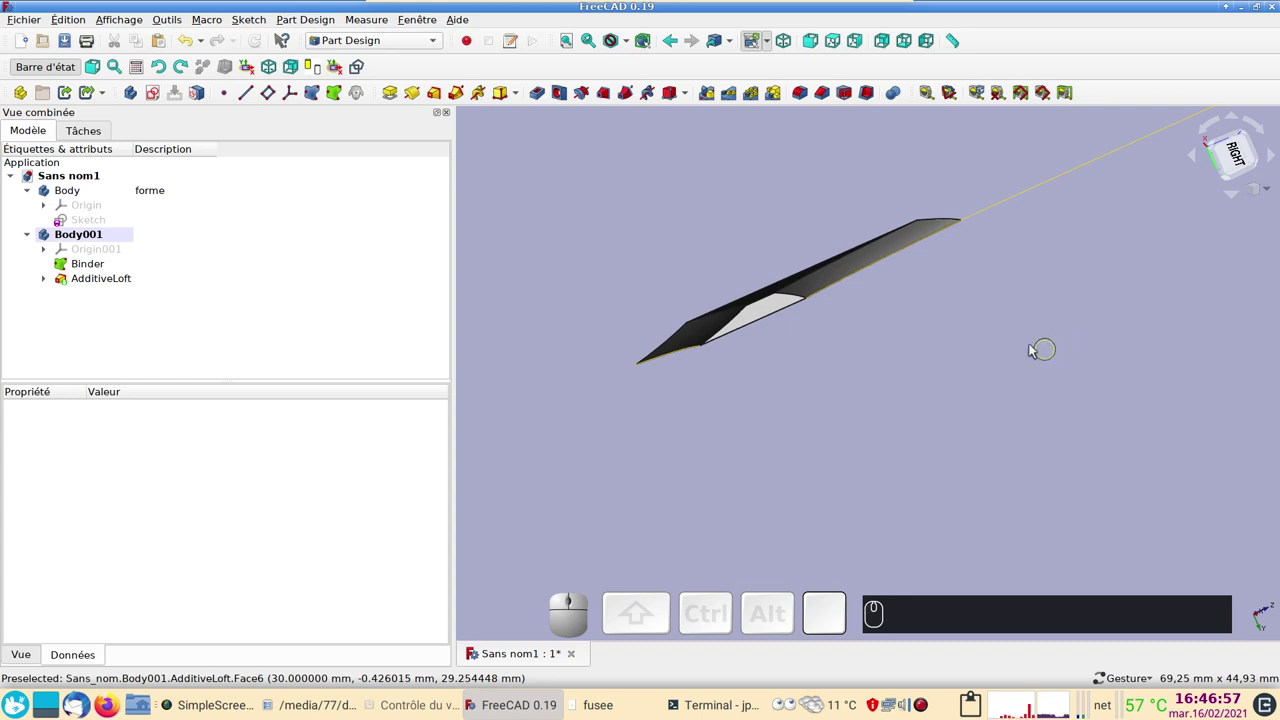
drag(1004, 334, 971, 341)
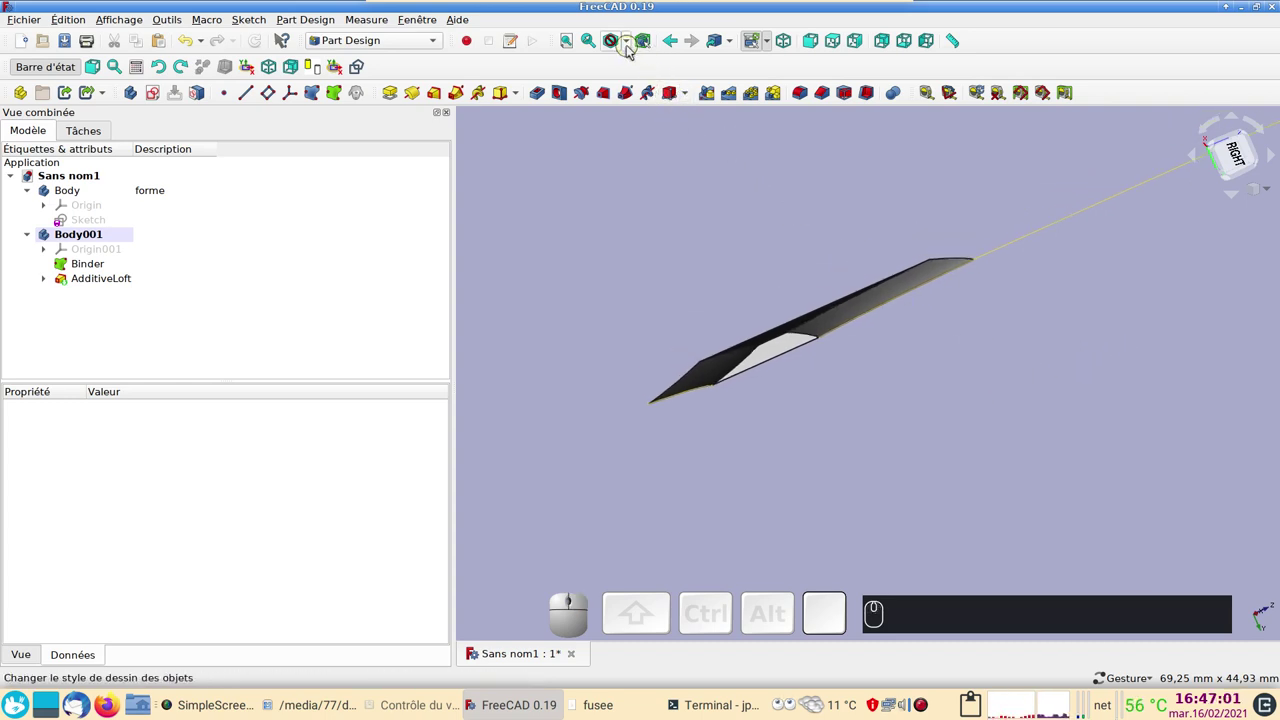
click(633, 49)
click(642, 149)
Expand AdditiveLoft in the tree and show Sketch002's properties.
click(46, 280)
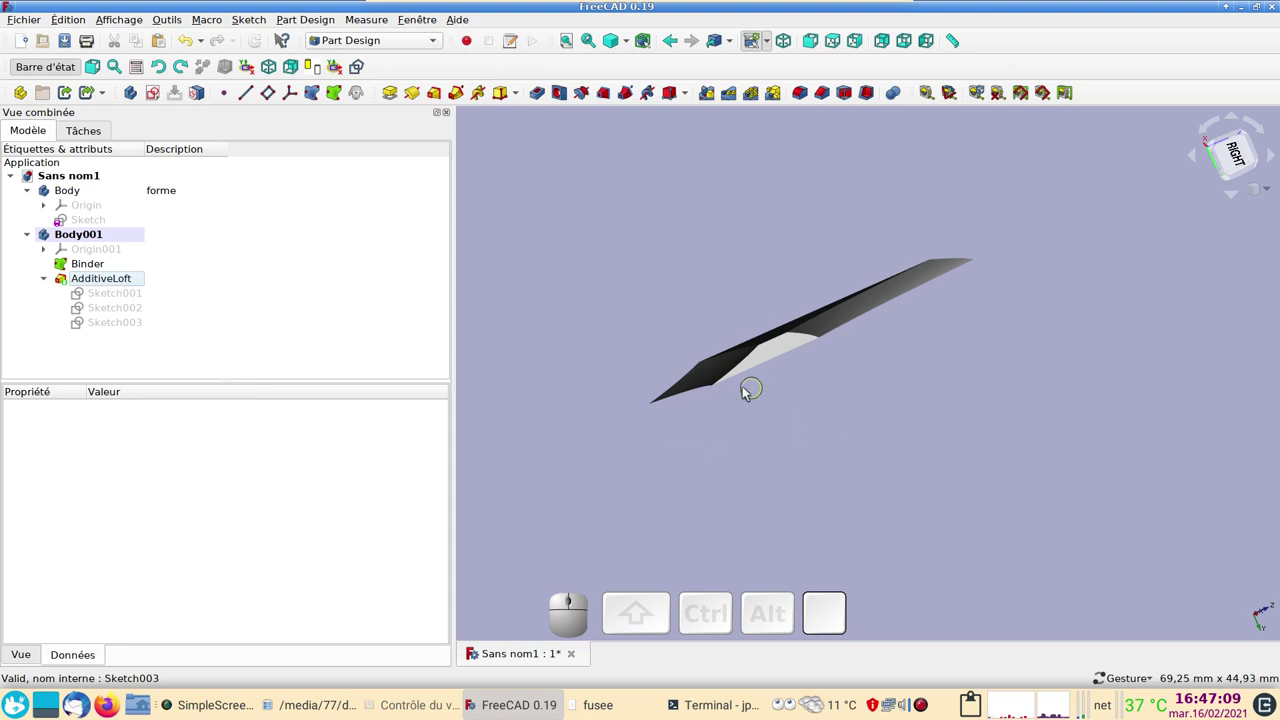
click(109, 310)
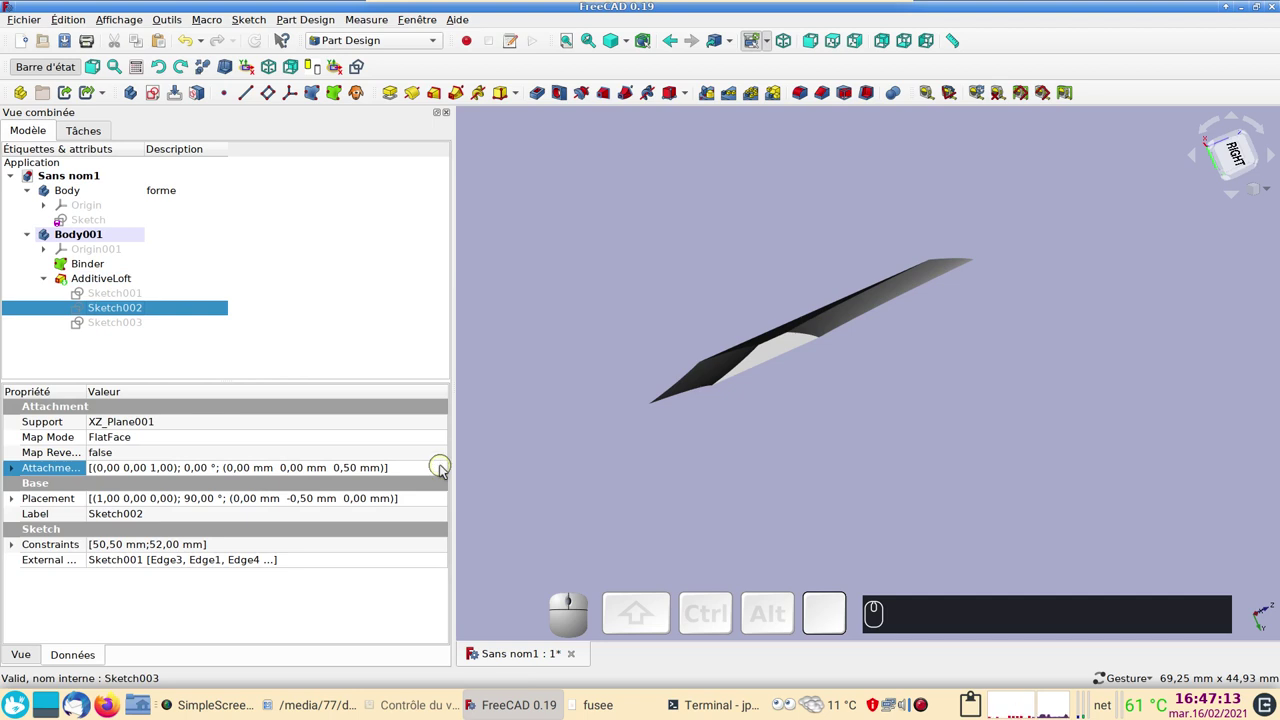
Change Sketch002's attachment offset Z from 0.50 mm to 0.80 mm.
click(447, 470)
click(447, 472)
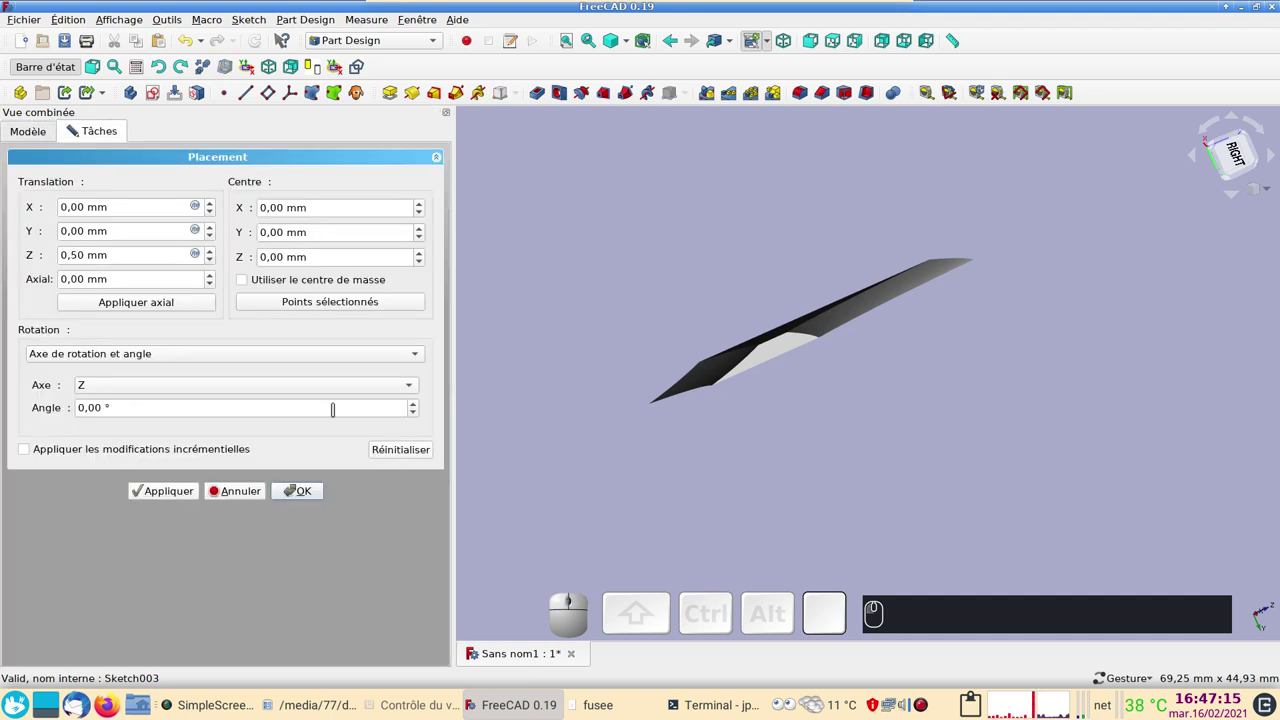
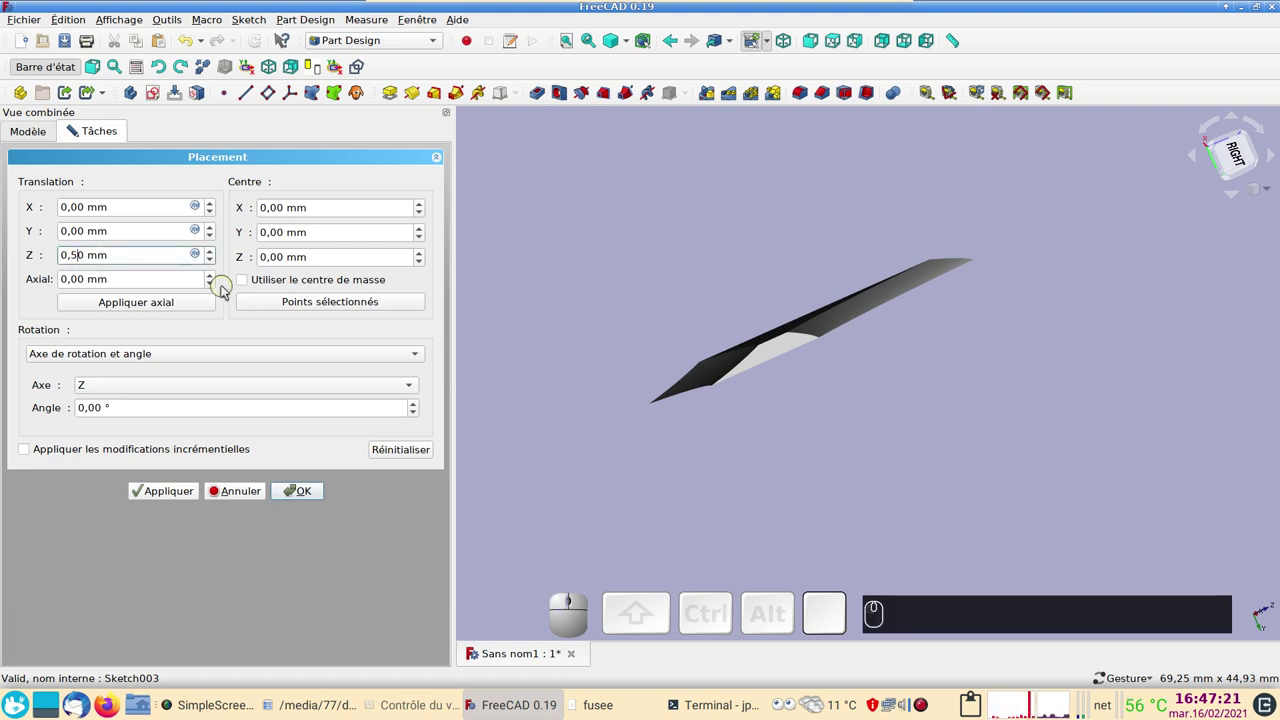
key(BackSpace)
text(⌫ (8))
key(8)
click(160, 488)
Apply the new offset, close Placement, and inspect the reshaped leg from the side.
scroll(up, 3)
drag(779, 397, 791, 378)
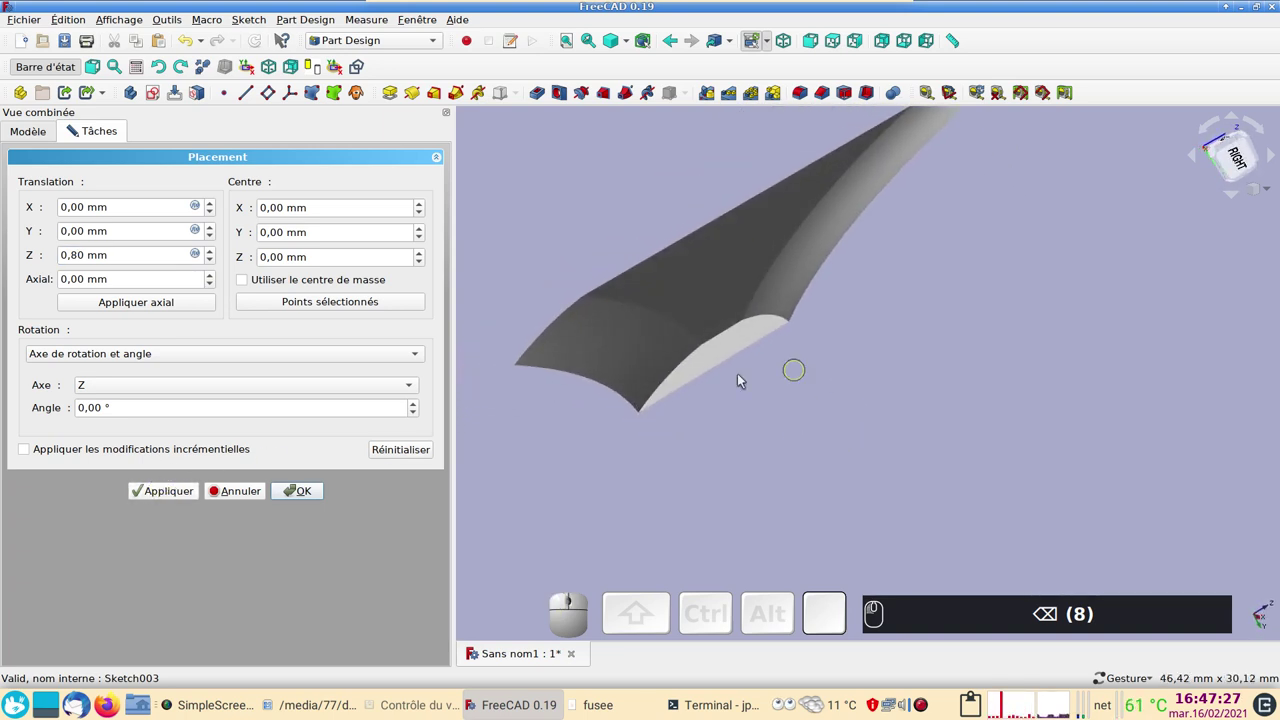
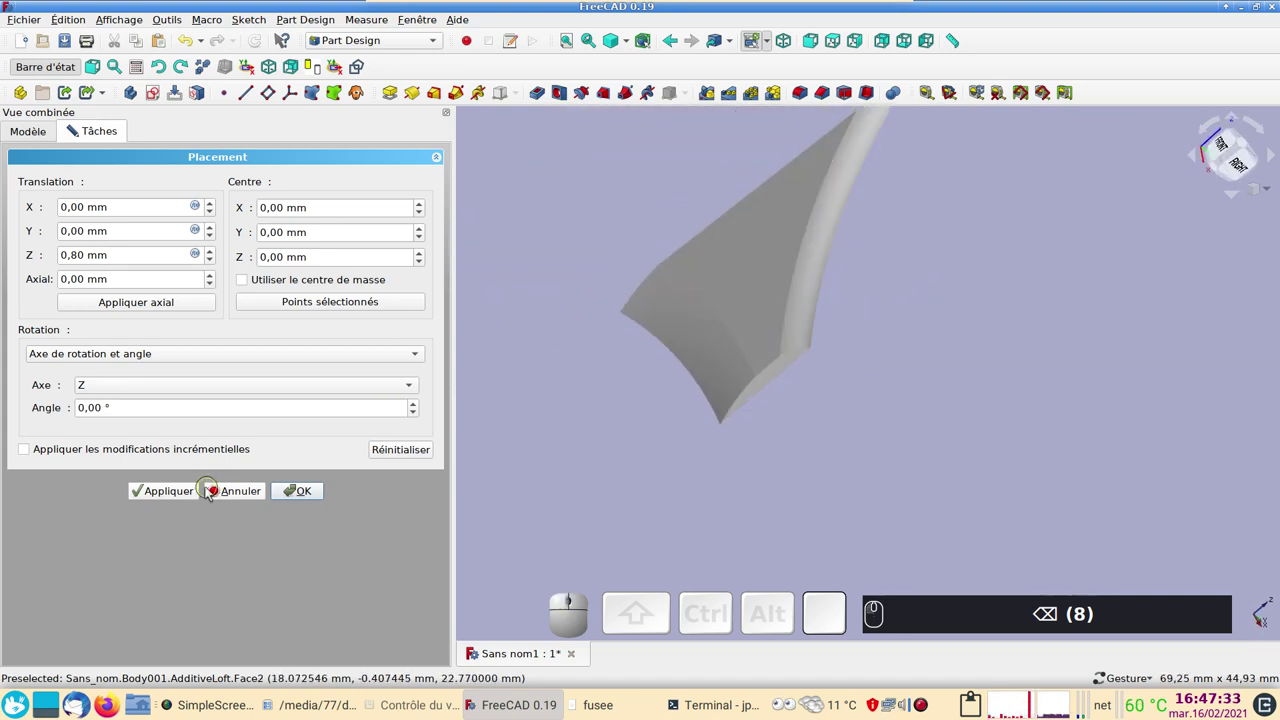
click(307, 487)
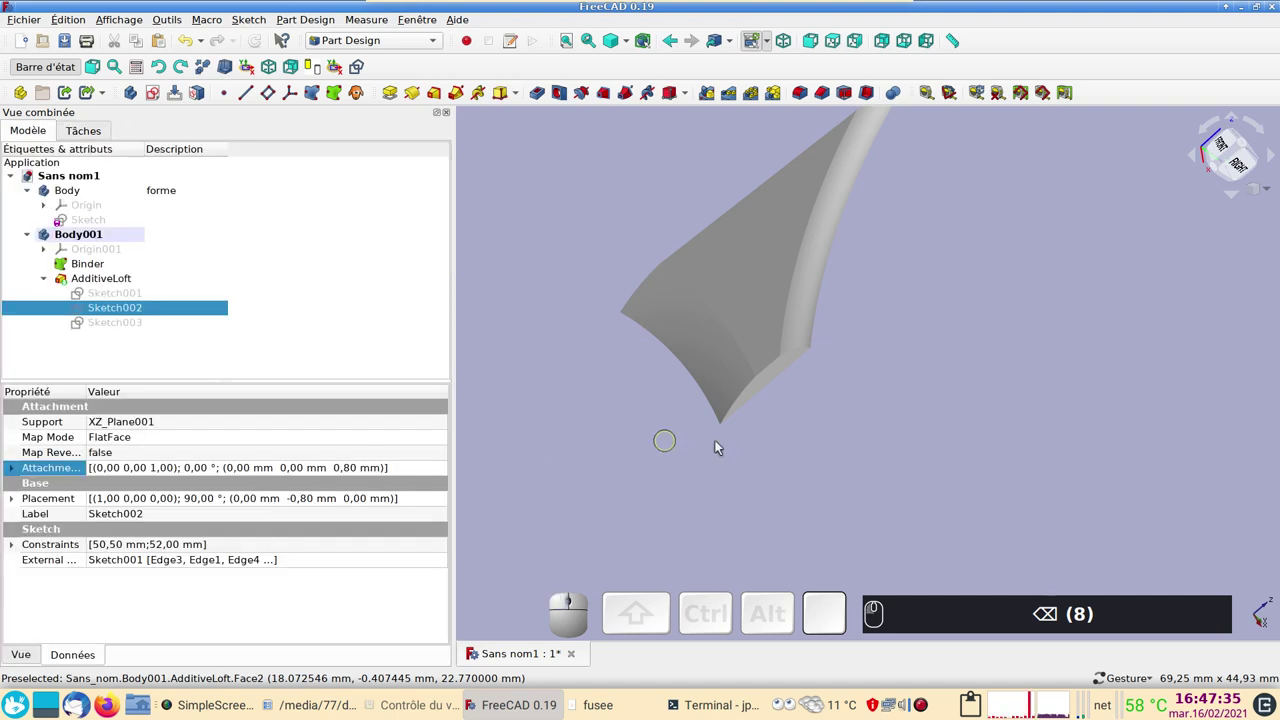
scroll(down, 3)
drag(984, 268, 197, 285)
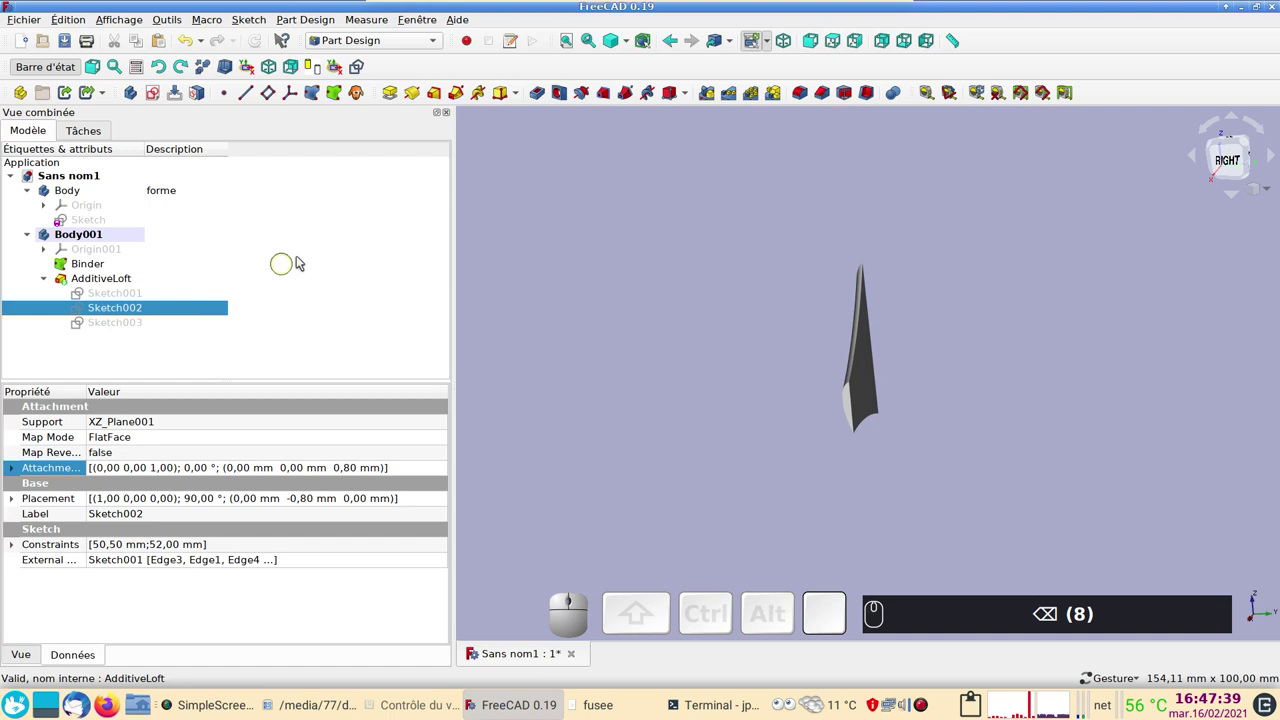
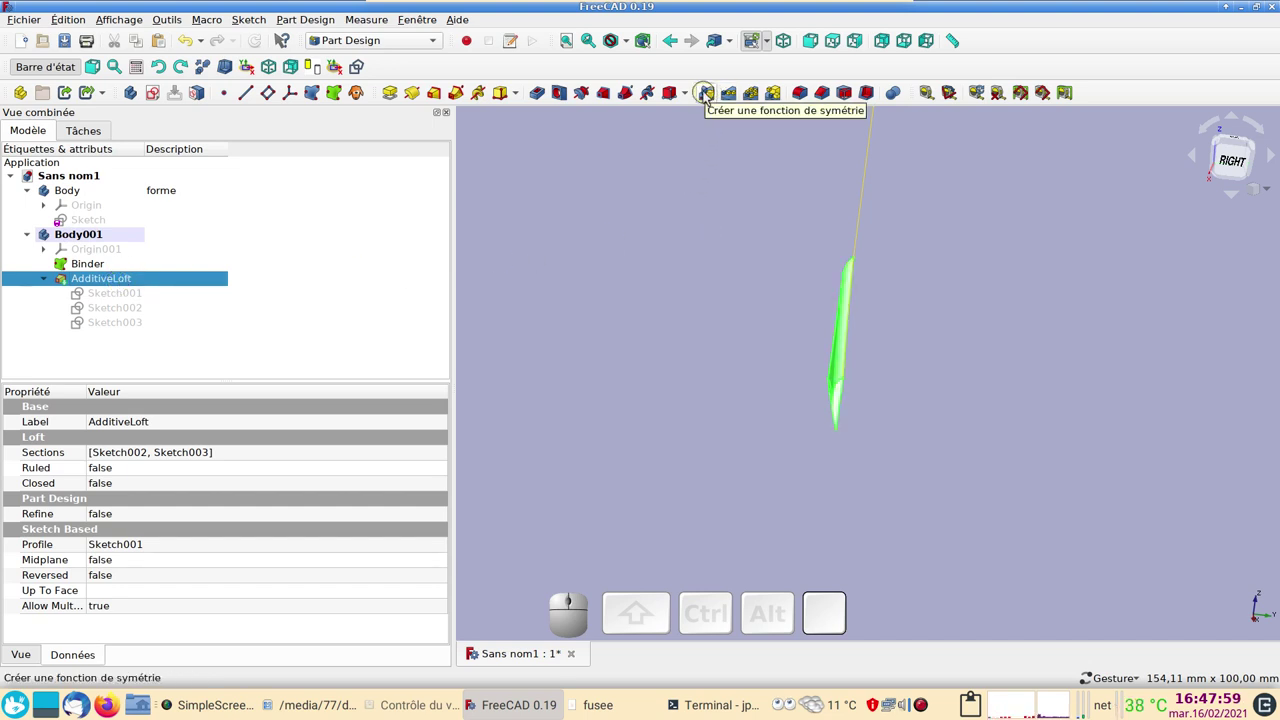
Start a Mirrored feature of the AdditiveLoft and set its Plane to Select reference.
click(710, 97)
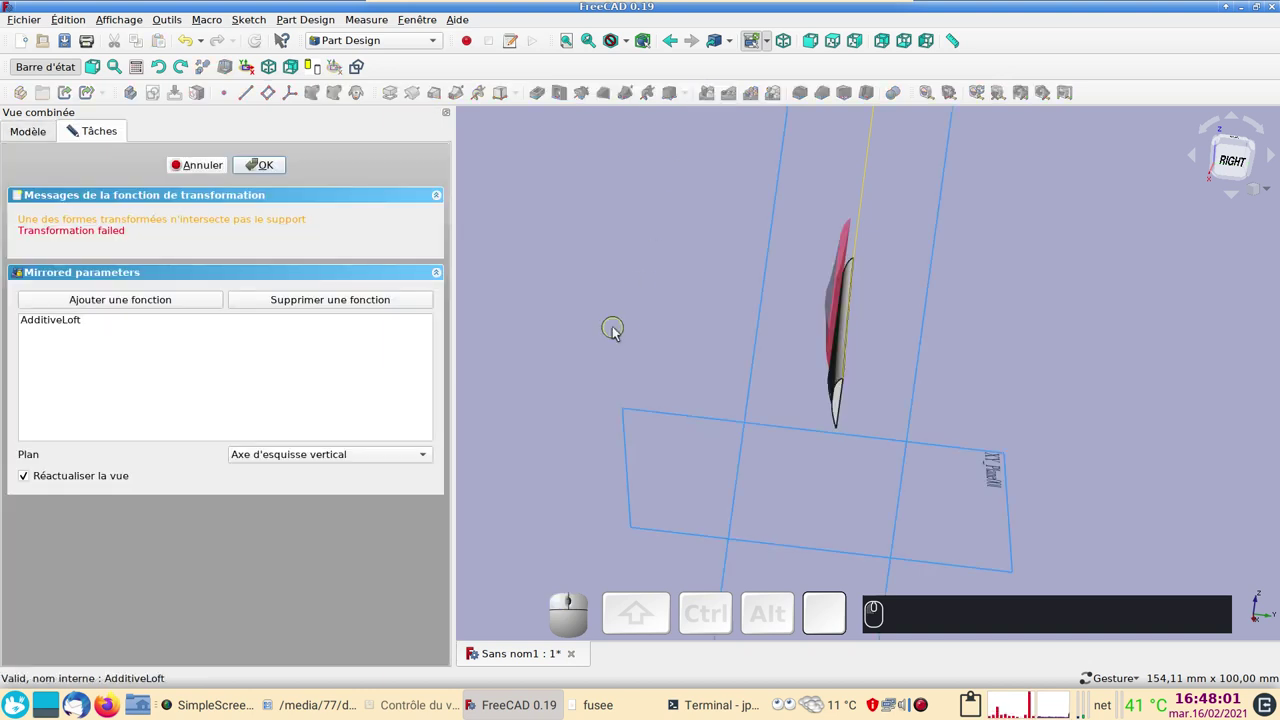
drag(640, 331, 468, 349)
click(373, 457)
scroll(down, 3)
scroll(down, 3)
click(318, 548)
scroll(down, 3)
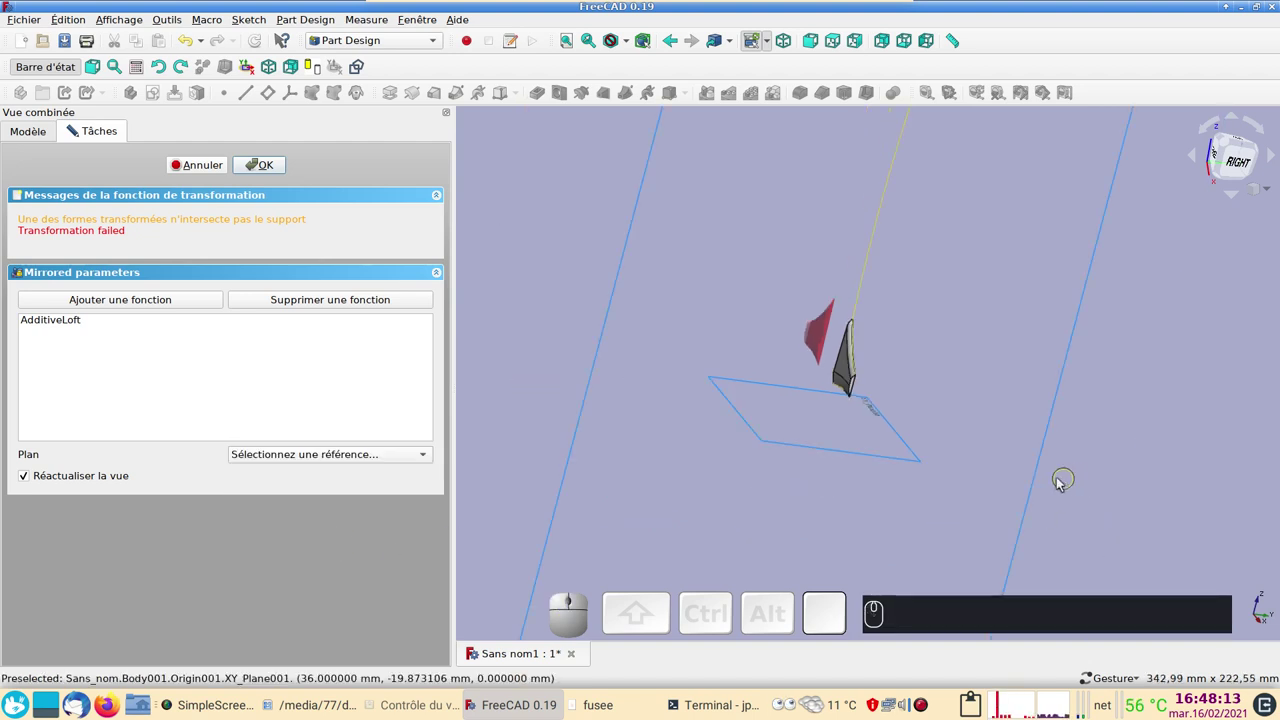
Pick the XZ plane as mirror plane and confirm, doubling the leg.
click(1044, 481)
scroll(down, 3)
scroll(up, 3)
drag(1057, 485, 408, 262)
click(263, 166)
scroll(down, 3)
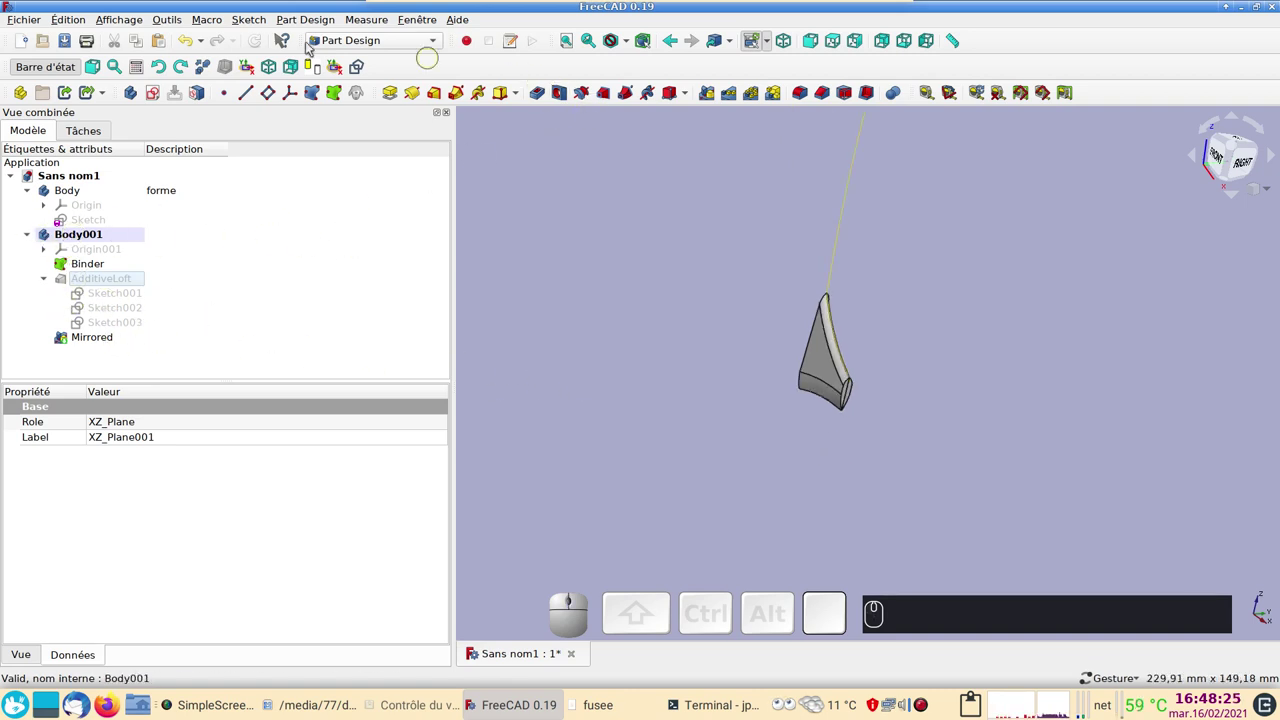
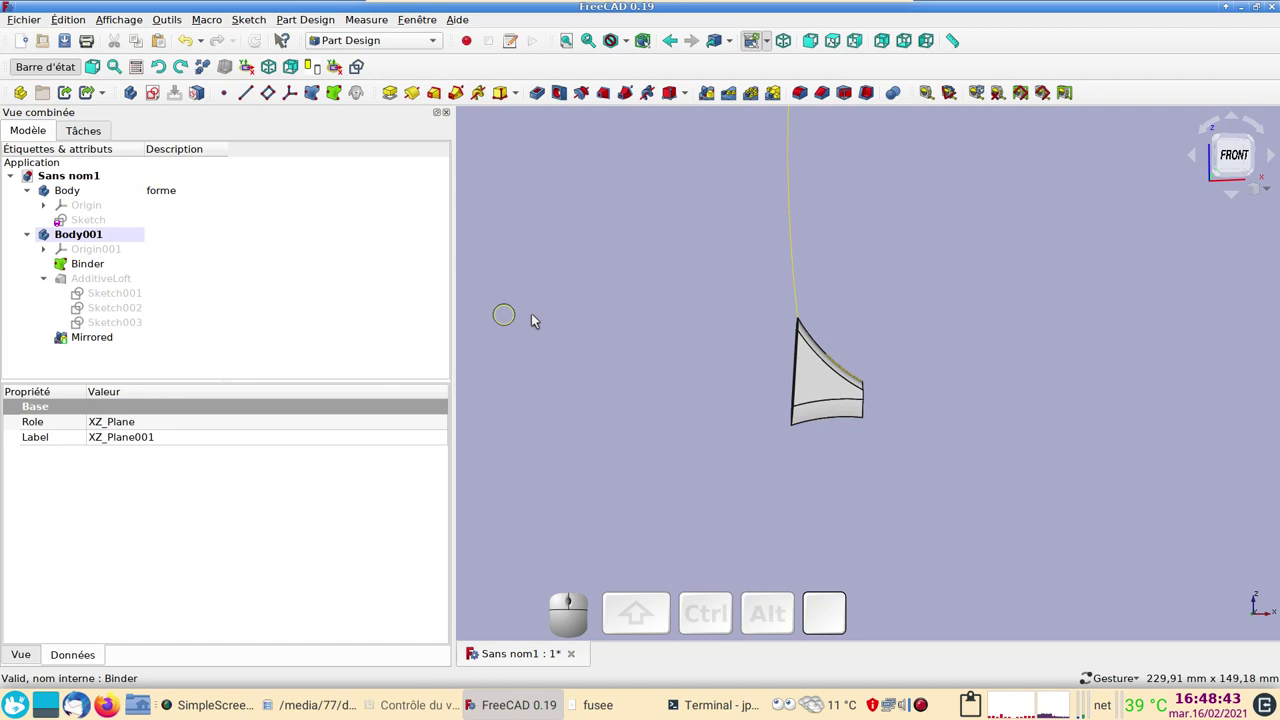
Create a new empty Body002 and set its description to 'pied'.
click(539, 320)
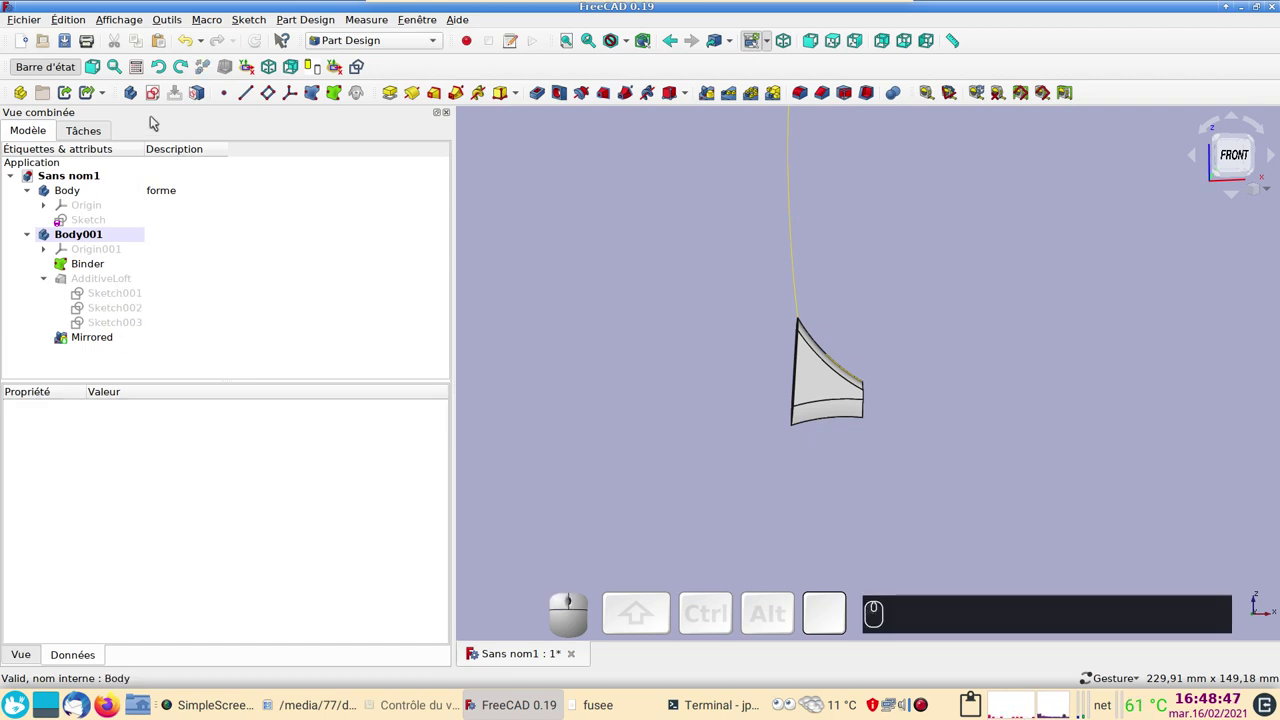
click(135, 96)
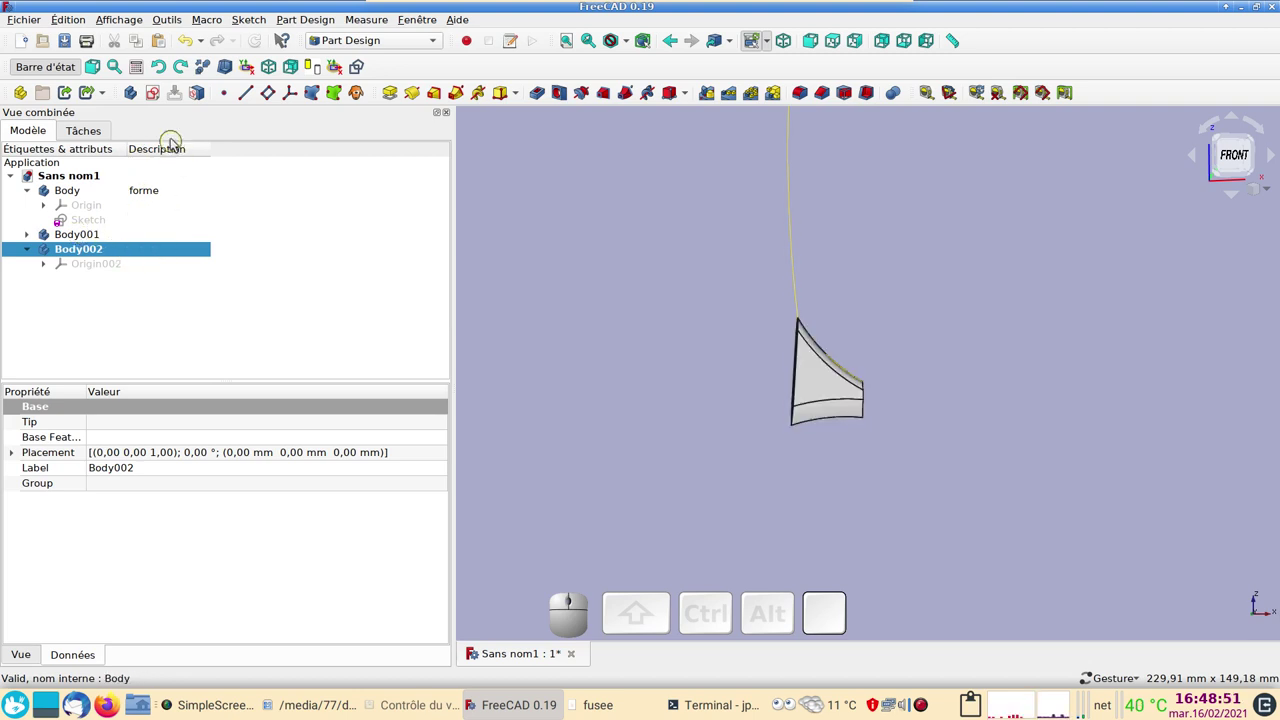
click(167, 254)
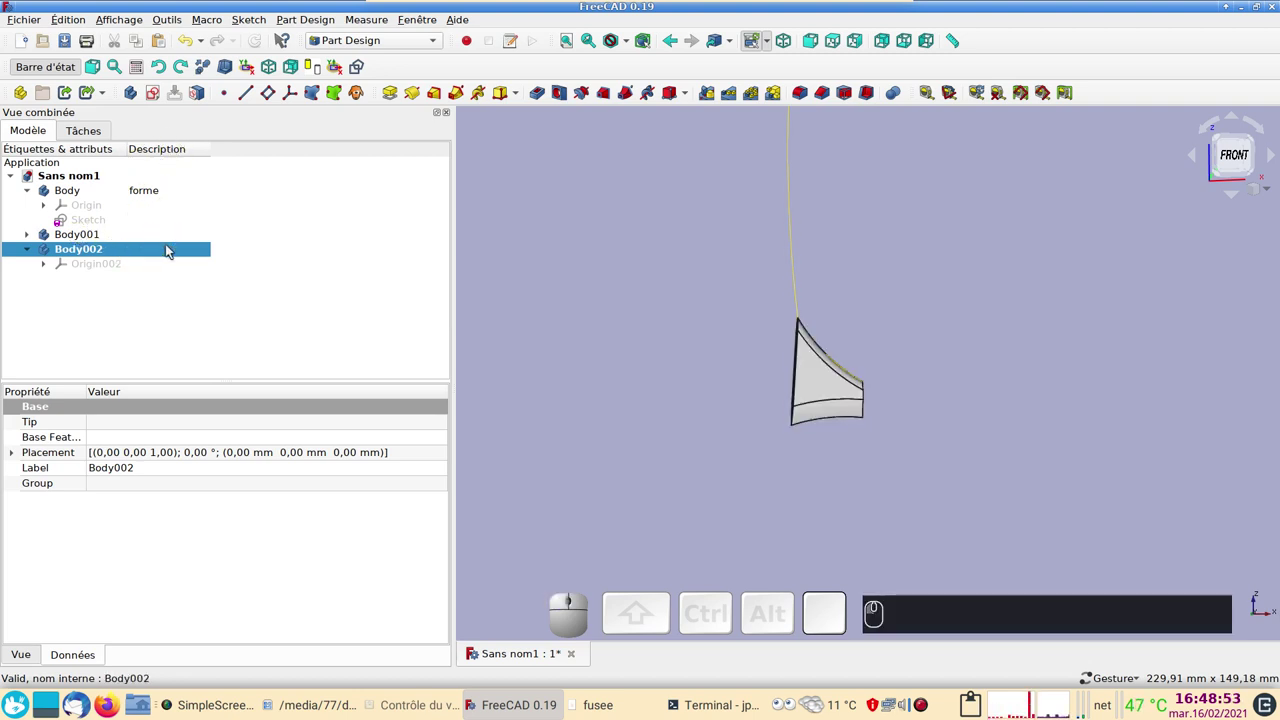
key(F2)
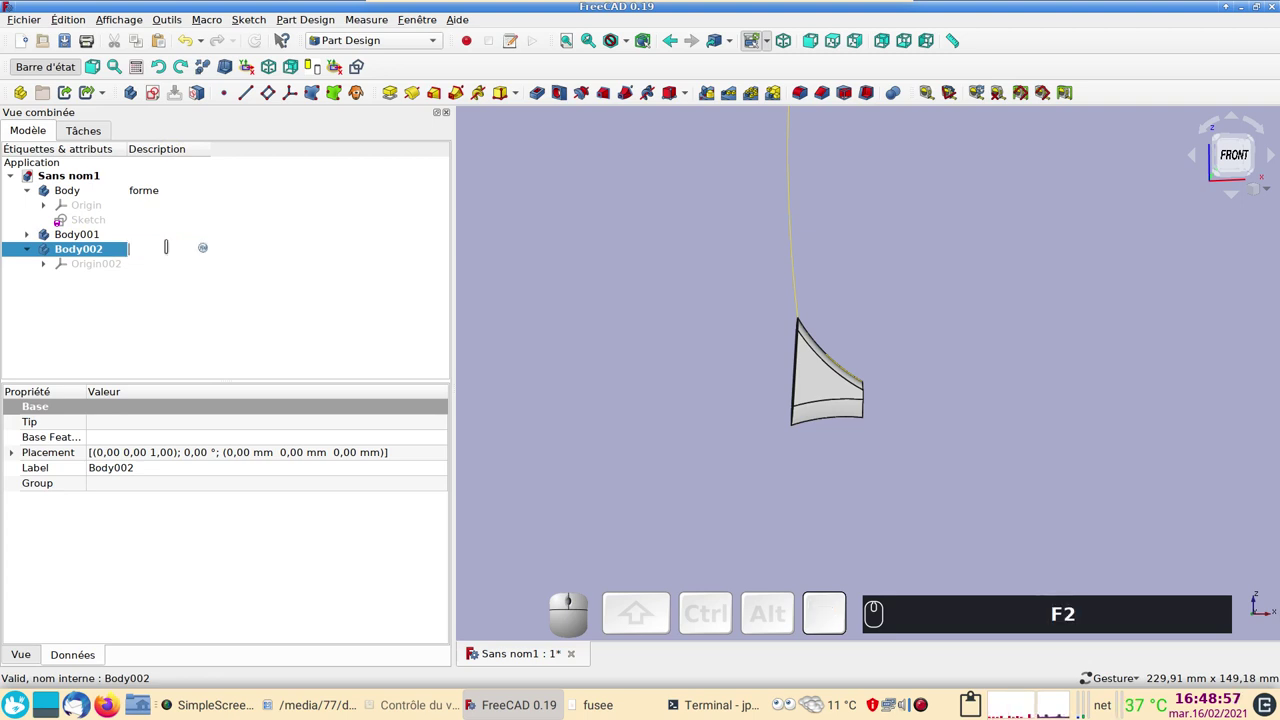
text(pie)
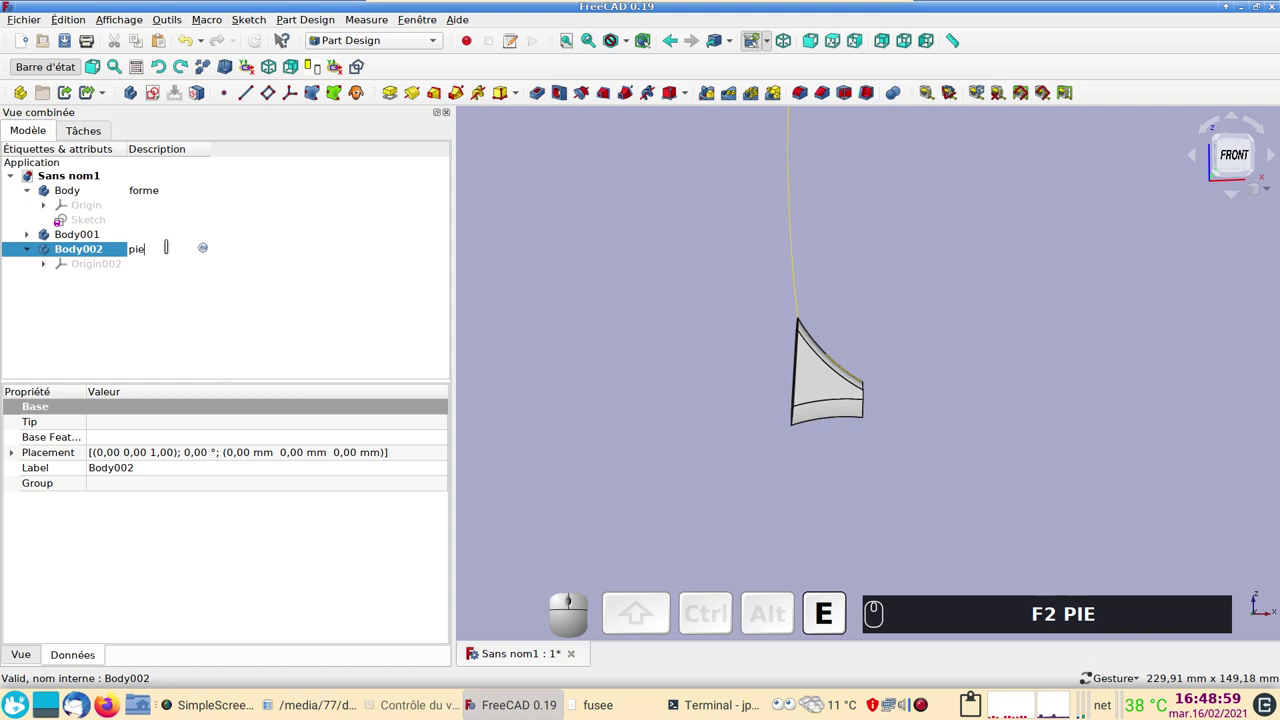
text(d)
key(Return)
Set Body001's description to 'jambe'.
click(142, 229)
key(F2)
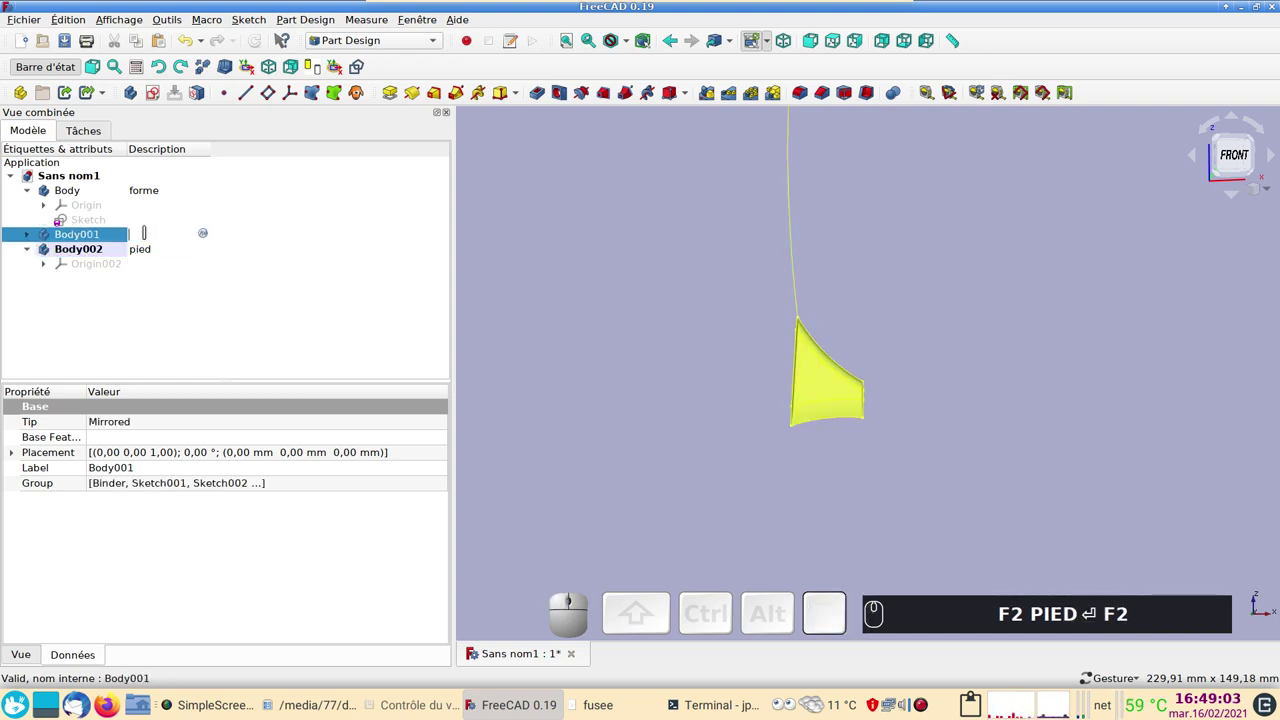
text(F2 J)
key(j)
text(ambe)
key(Return)
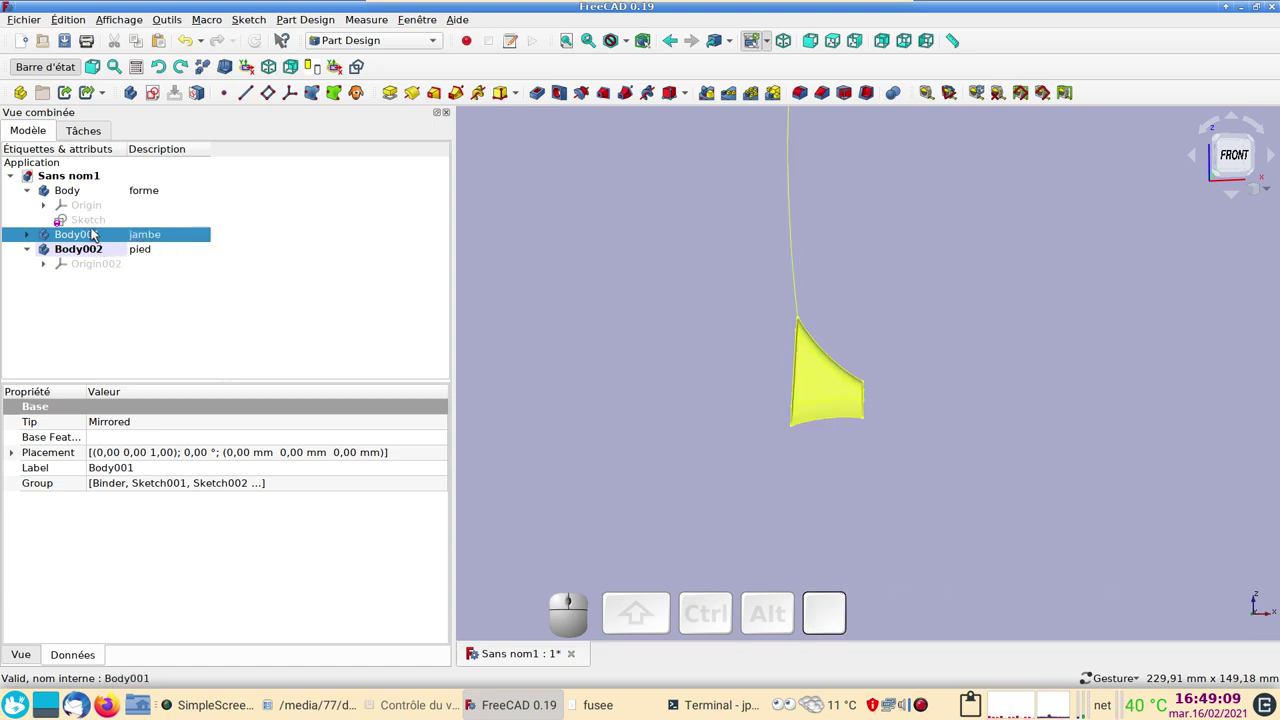
Create Binder001 in the pied body from the rocket's base Sketch and compare it with Body001's Binder.
click(92, 226)
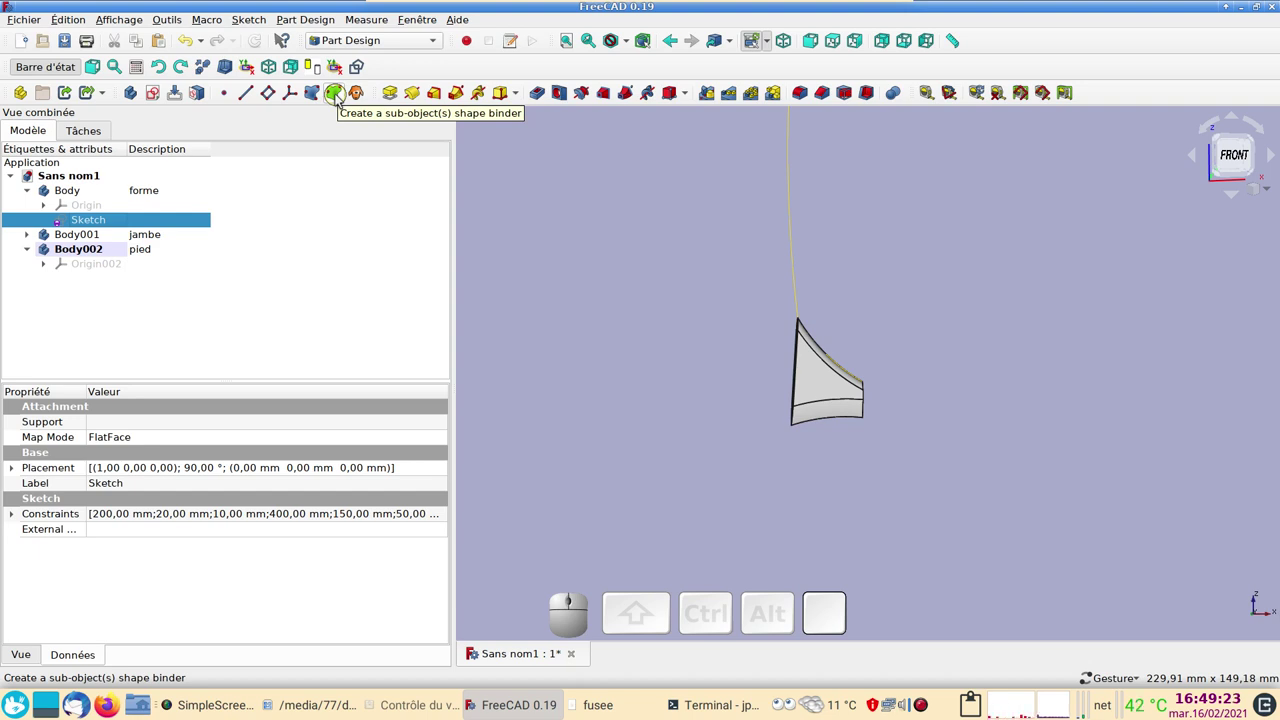
click(341, 97)
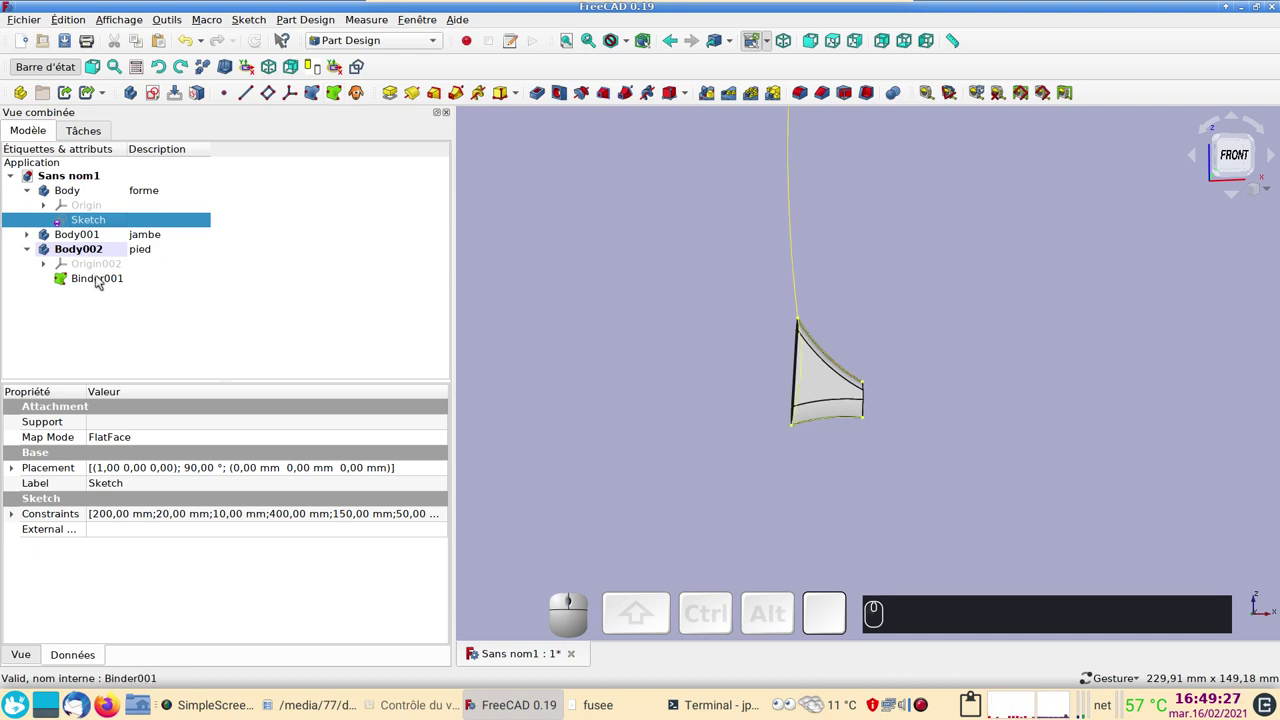
click(31, 235)
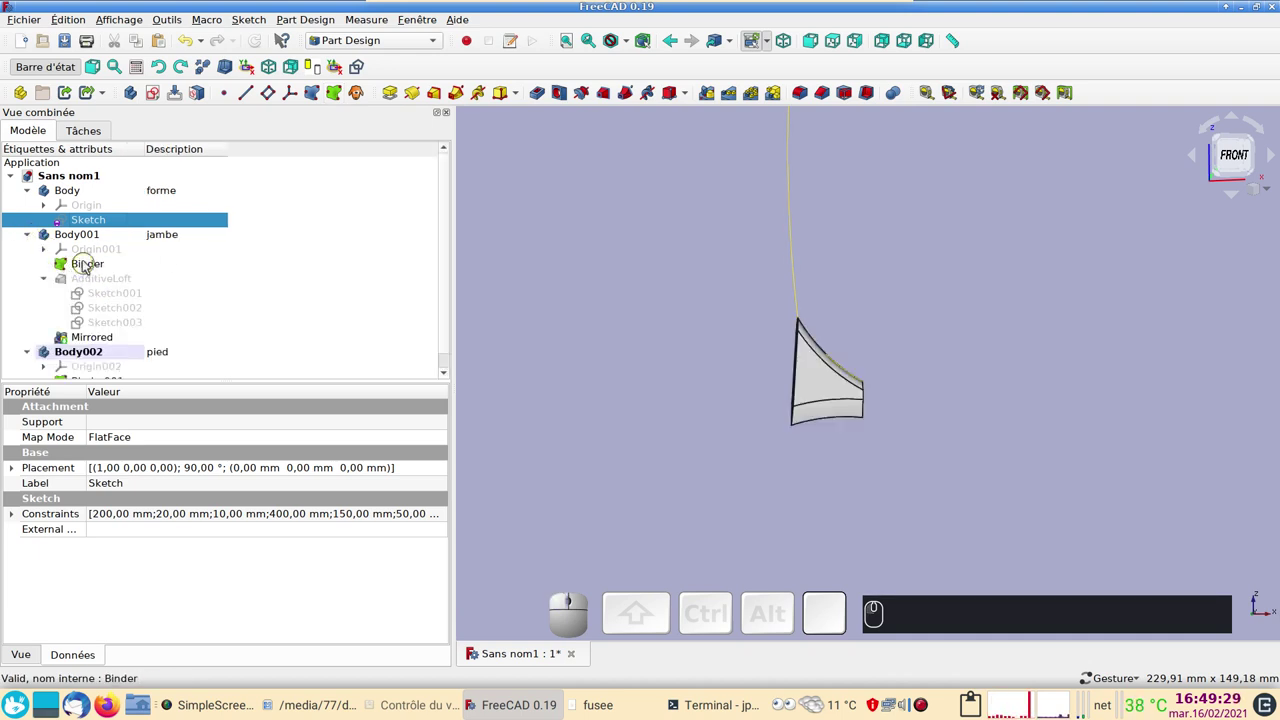
click(112, 270)
key(space)
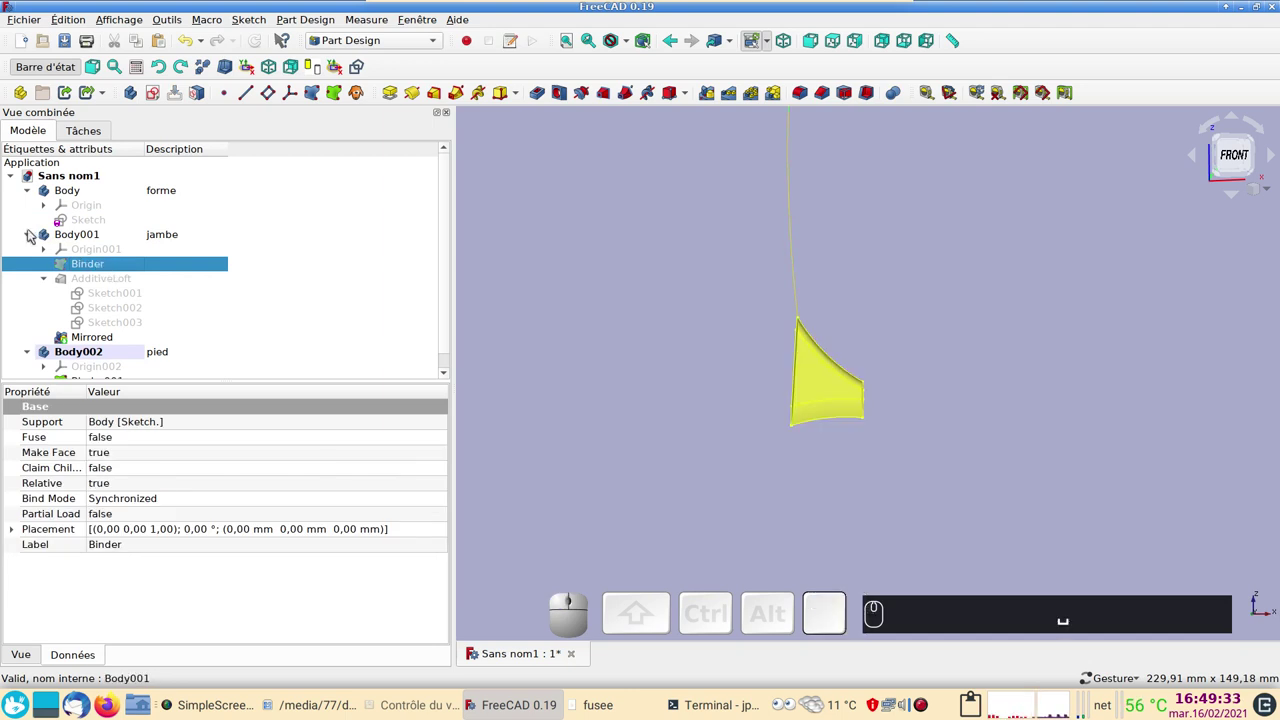
click(33, 235)
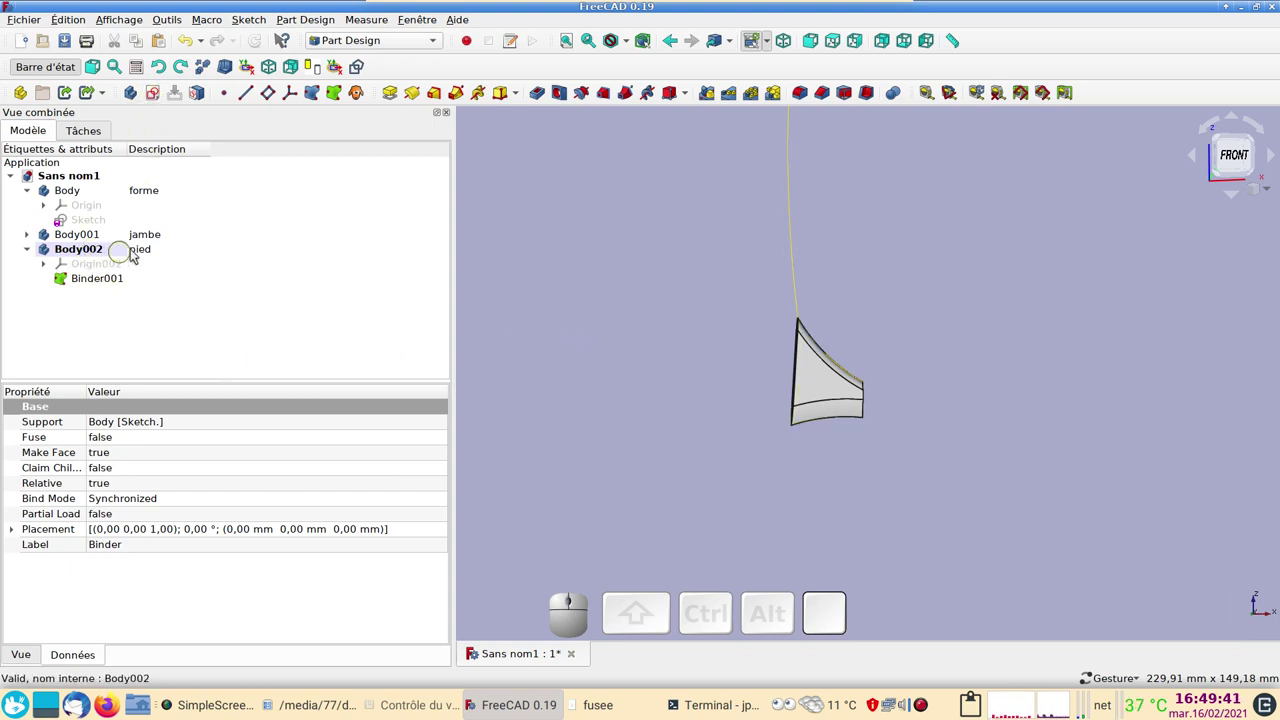
Create a new sketch on XZ_Plane002 of the pied body and centre the view on the origin.
click(157, 93)
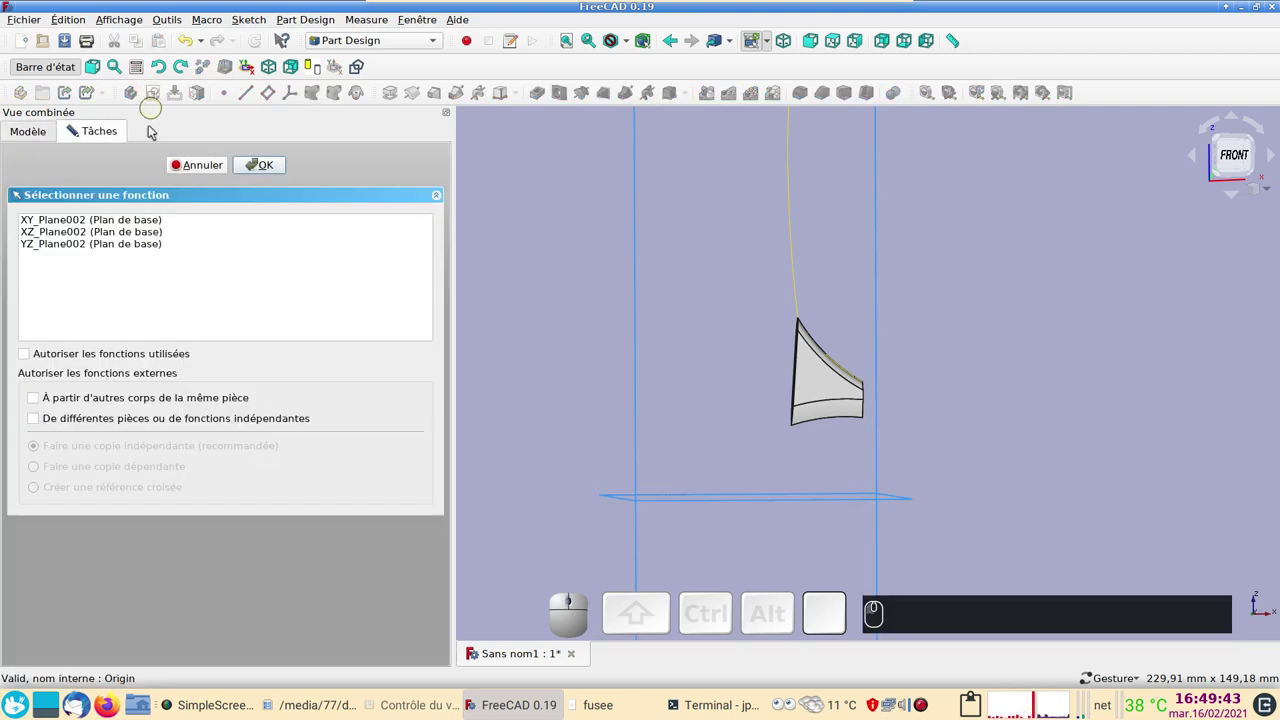
click(106, 234)
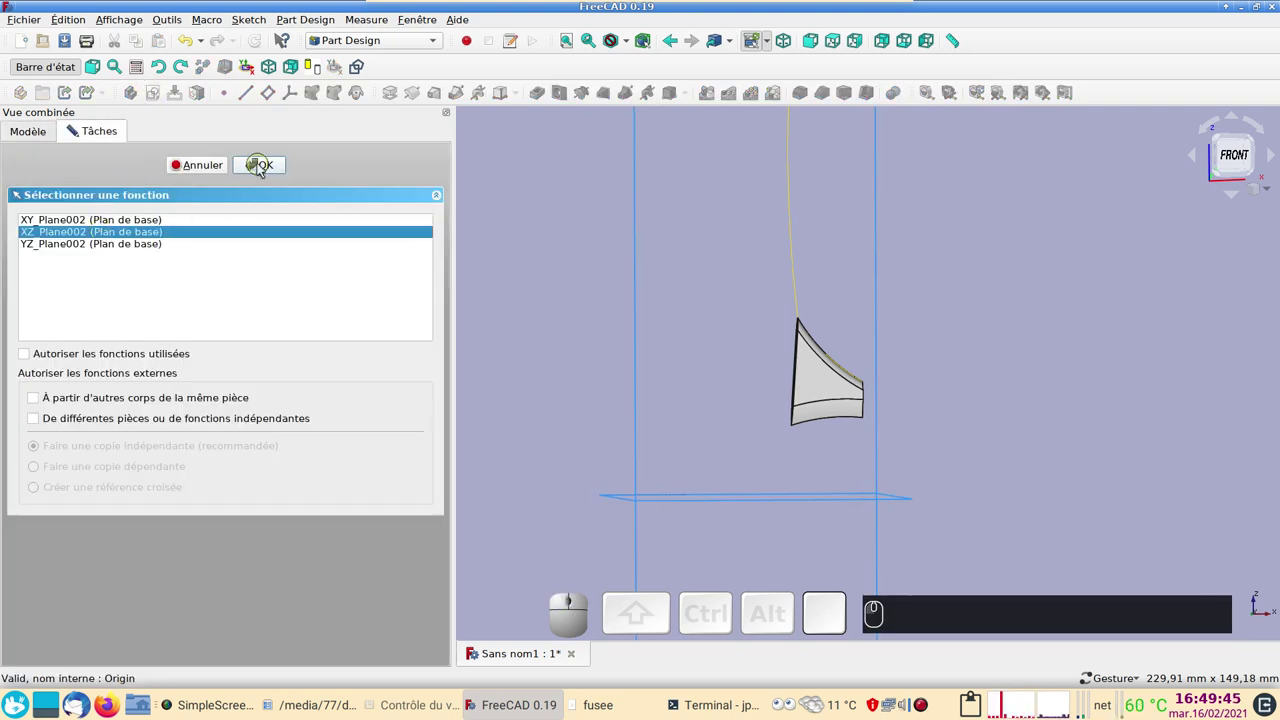
click(265, 169)
scroll(up, 3)
drag(609, 374, 528, 308)
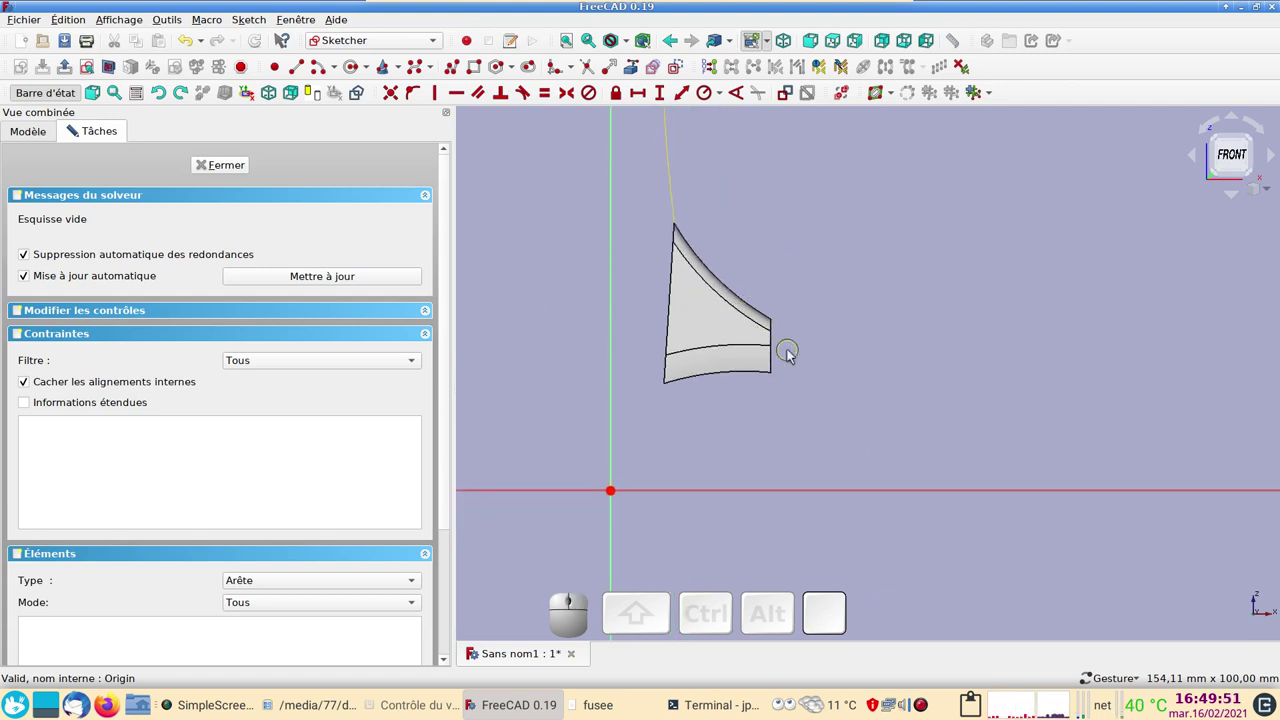
Switch the arc tool to 'Points d'extrémité et point sur périmètre' mode.
scroll(down, 3)
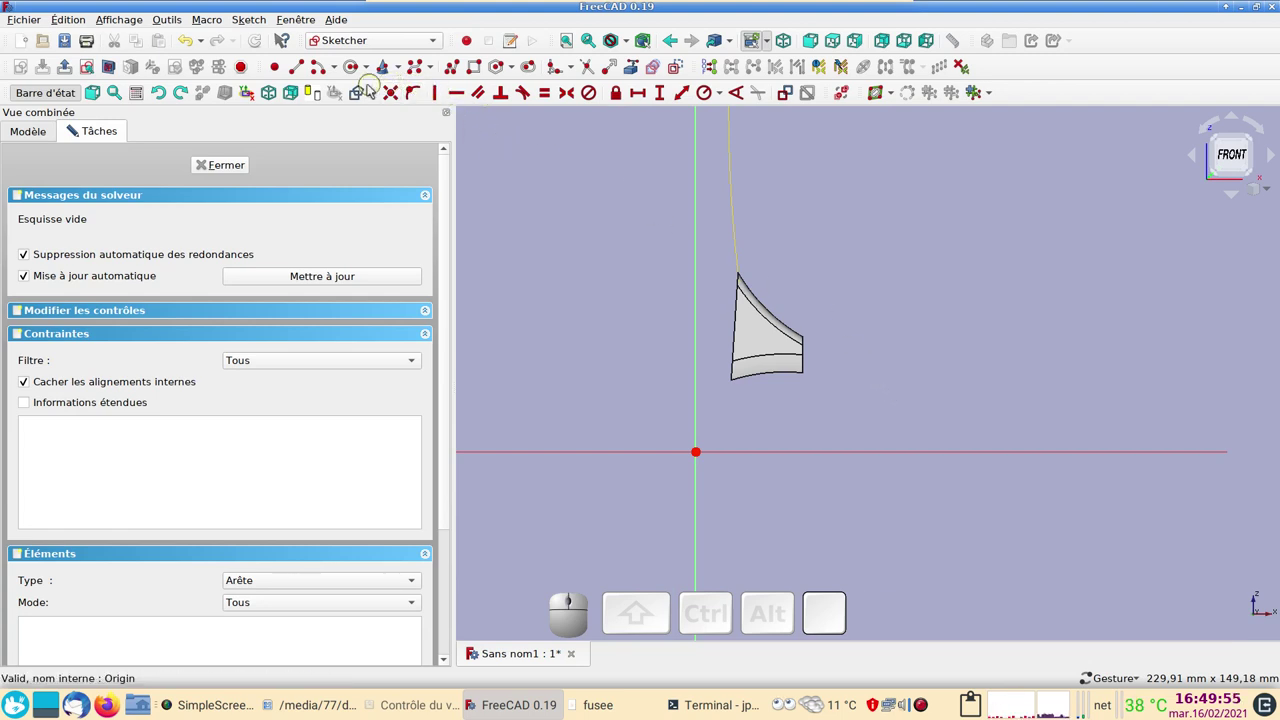
click(342, 71)
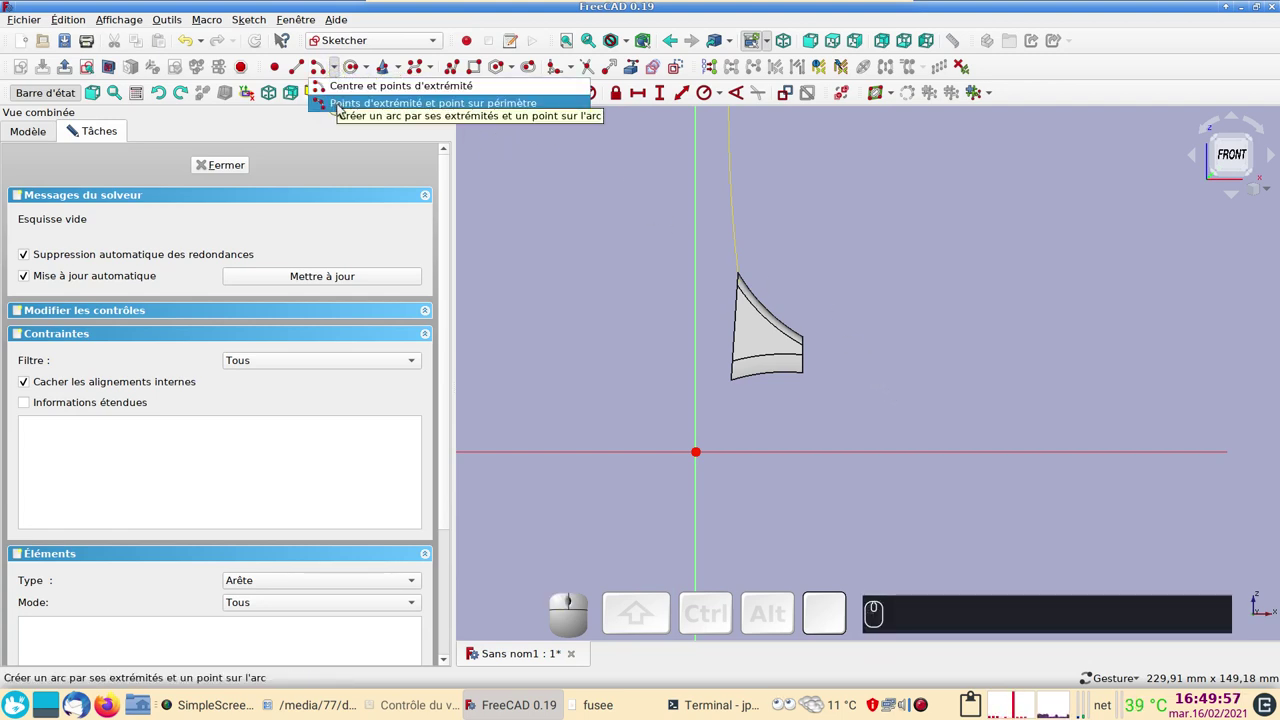
click(344, 109)
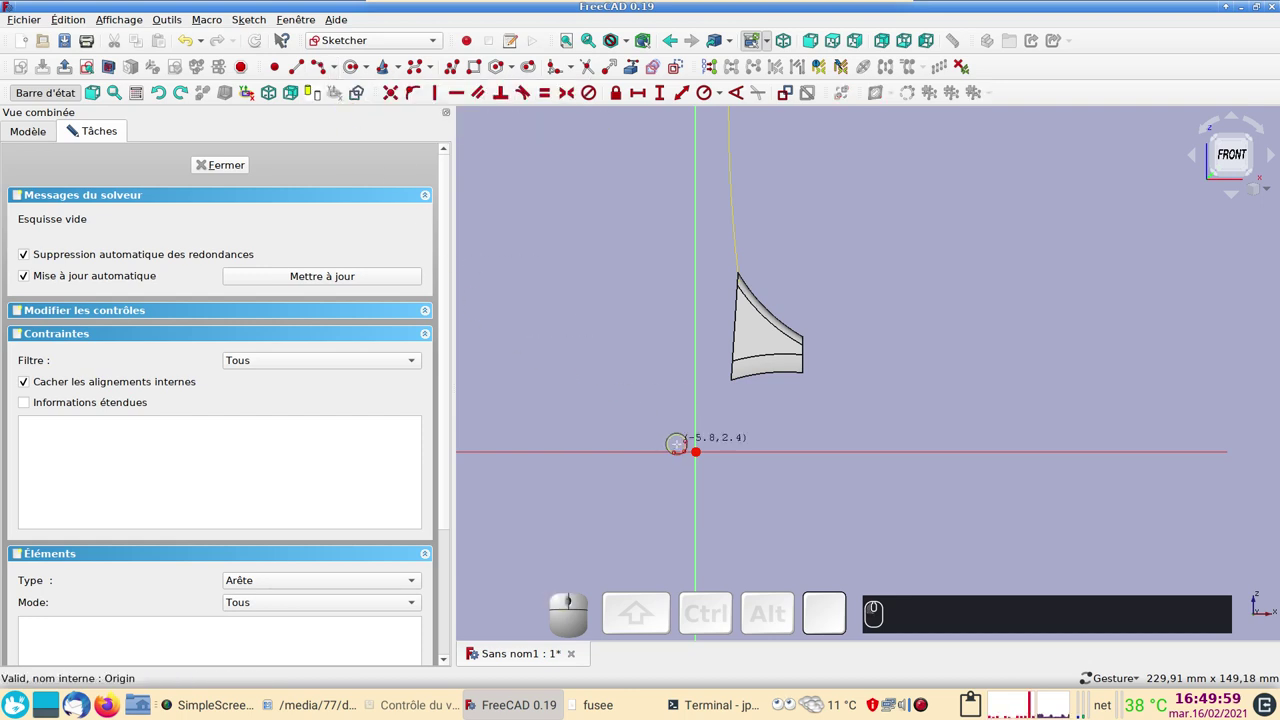
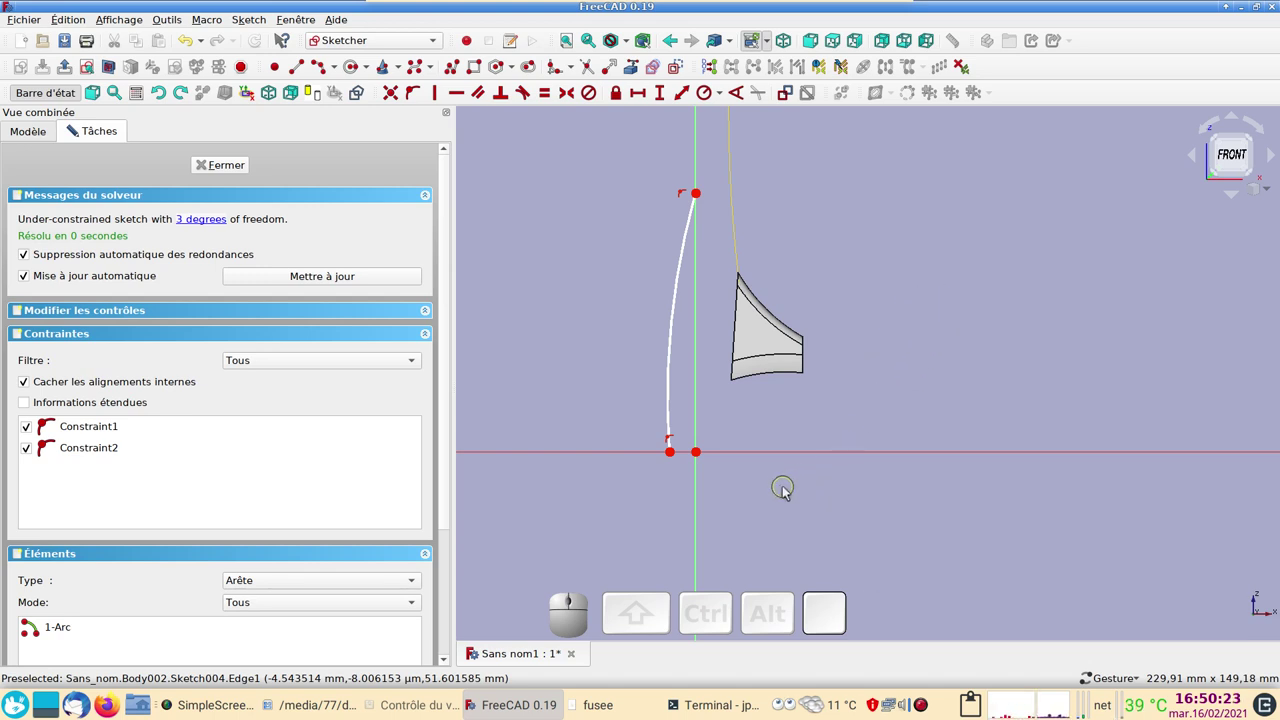
Constrain the arc's lower end 7 mm horizontally from the sketch origin.
right_click(670, 489)
right_click(621, 494)
click(678, 457)
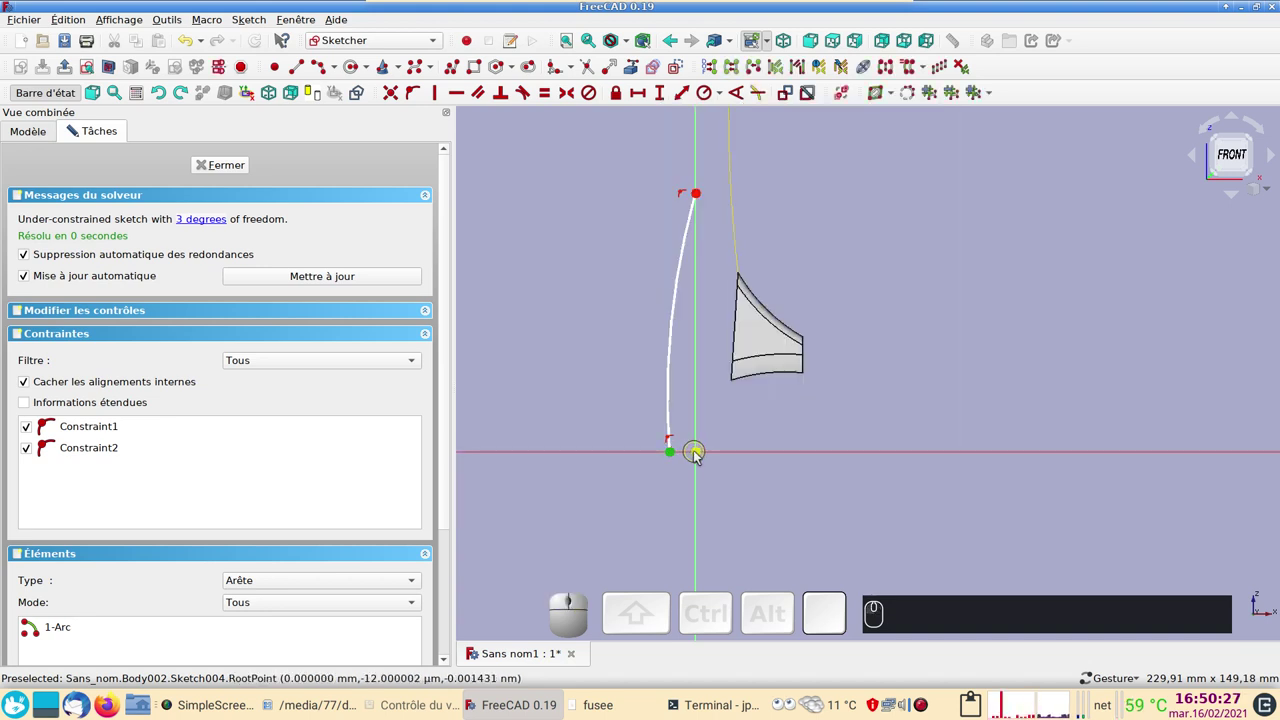
click(701, 456)
click(650, 100)
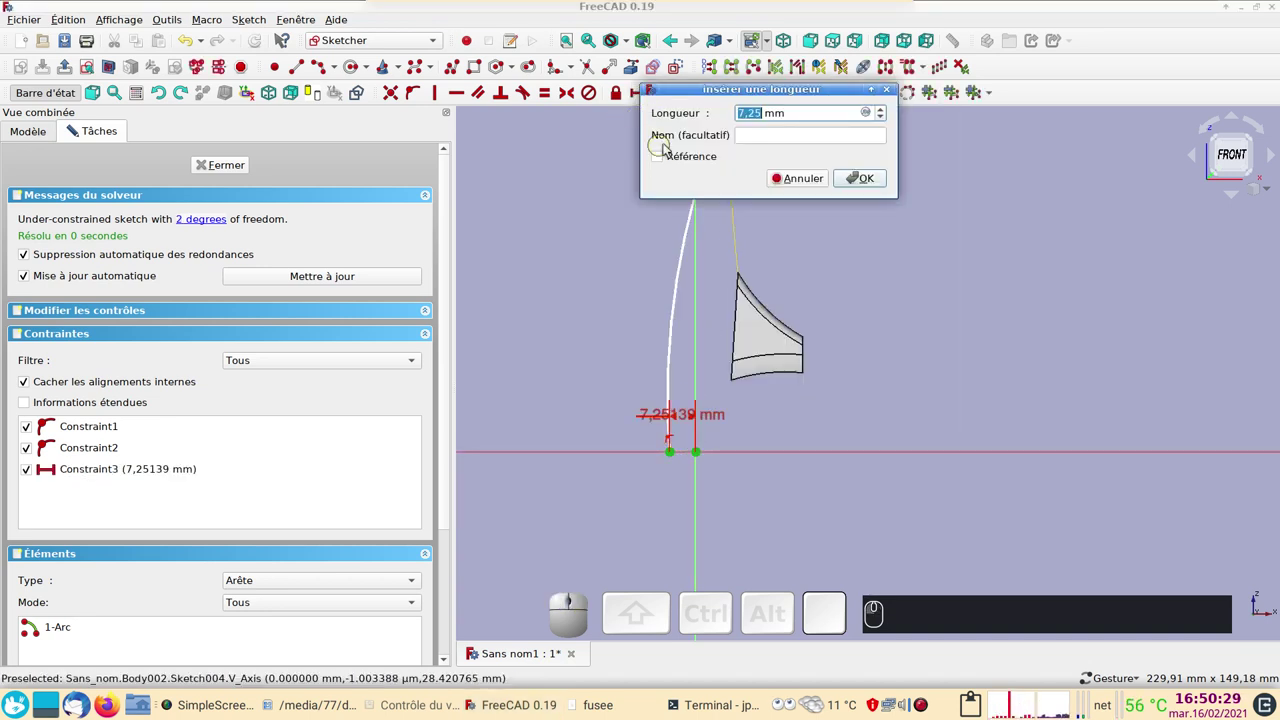
key(7)
key(Return)
Set the arc's height to 70 mm and correct its width to 6 mm.
click(696, 190)
click(695, 449)
click(664, 97)
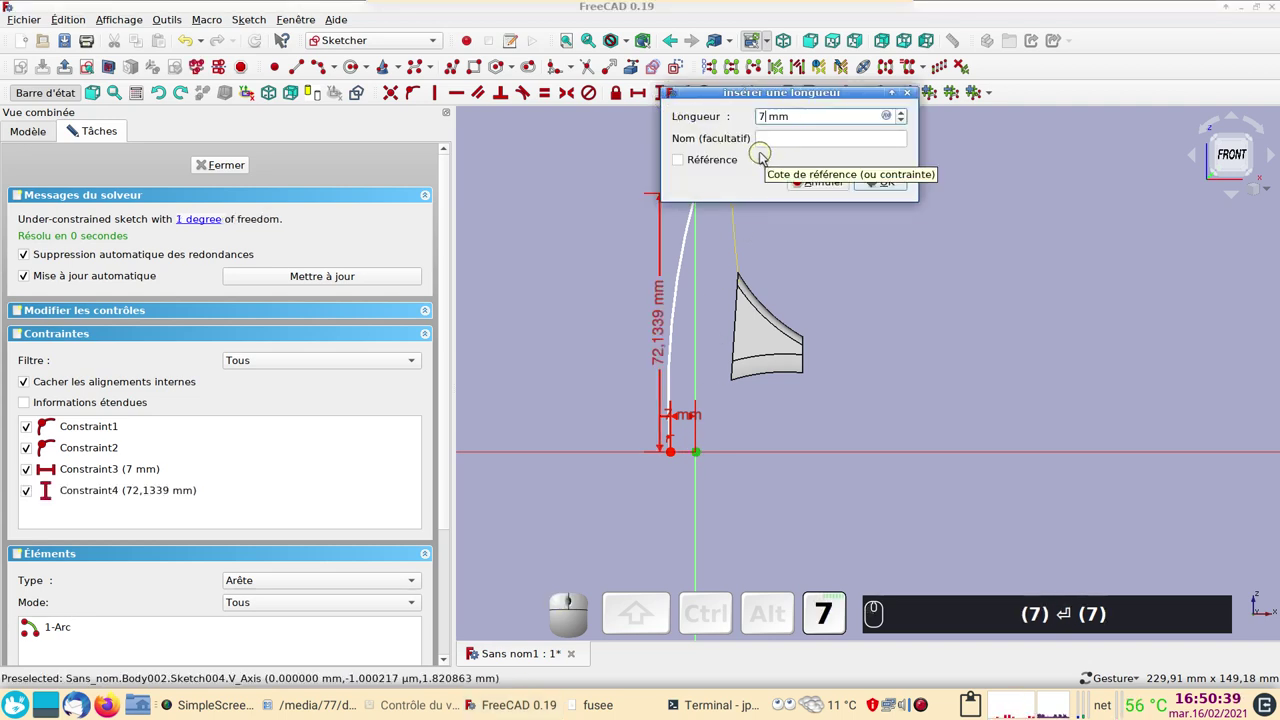
key(Return)
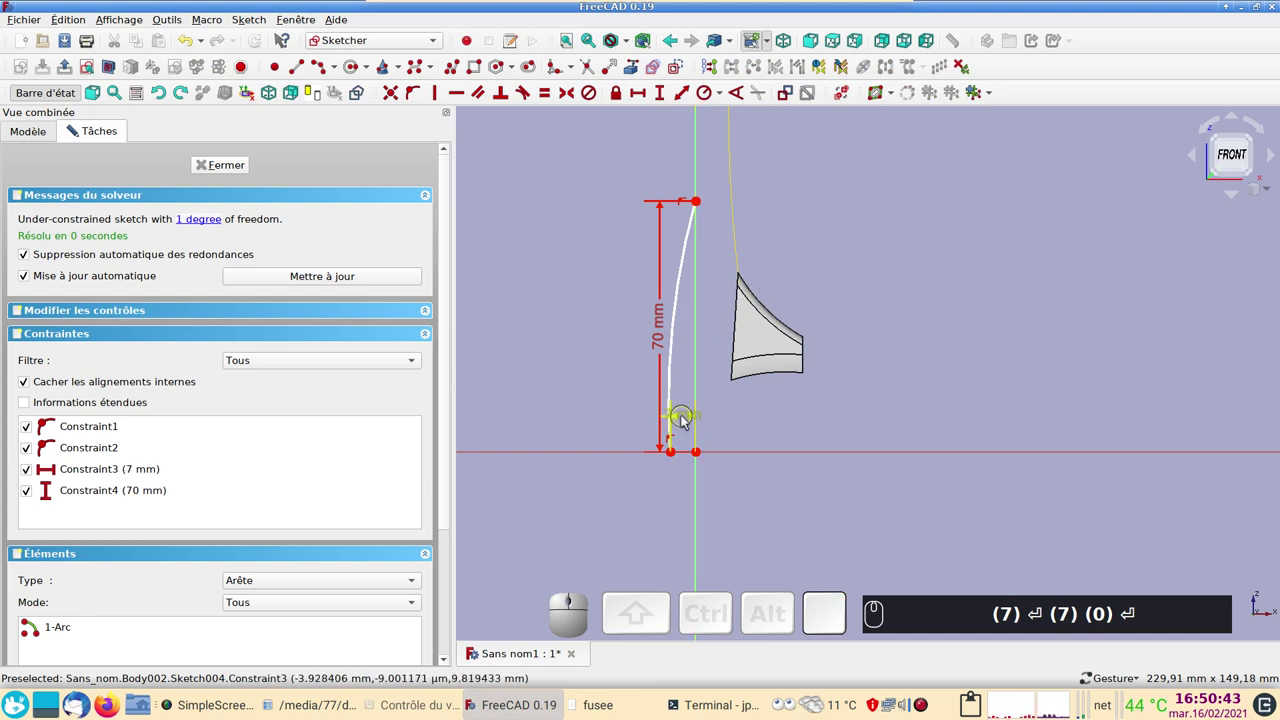
click(688, 421)
key(KP_6)
text((7) ⏎ (7) (0) ⏎ (6))
key(Return)
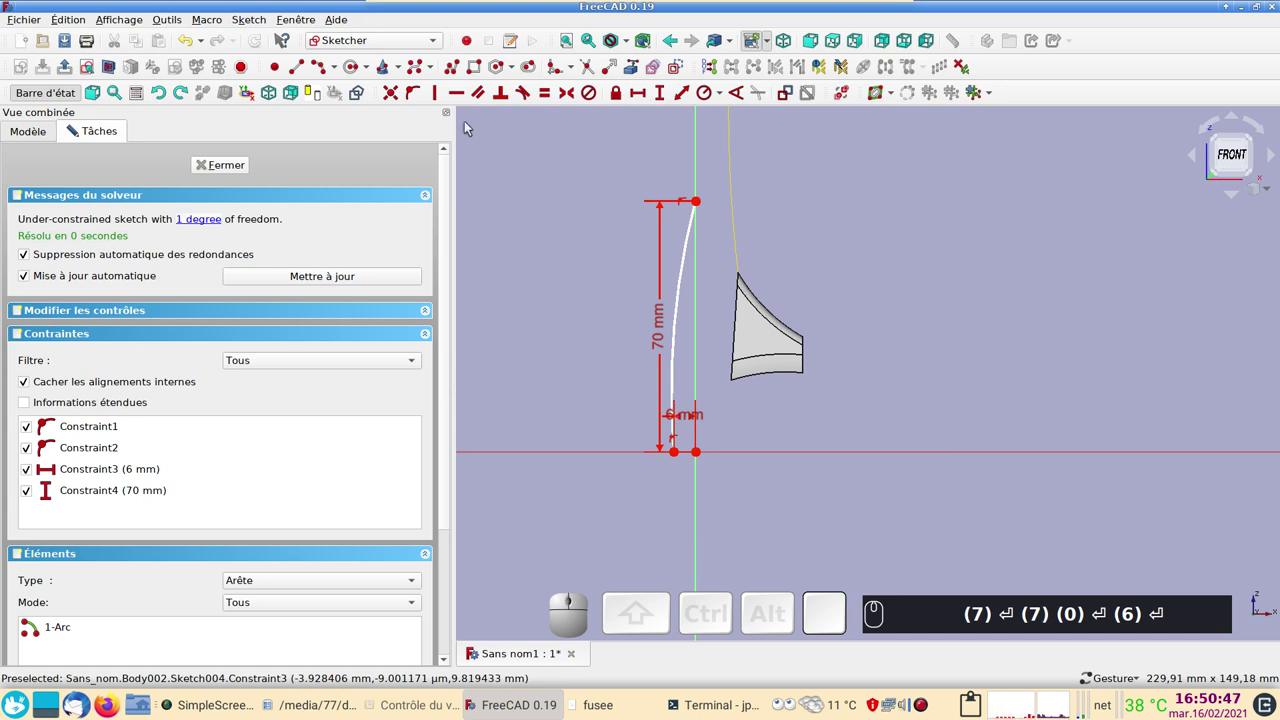
Draw a straight edge from the arc's top and lock the arc centre 200 mm away.
click(455, 66)
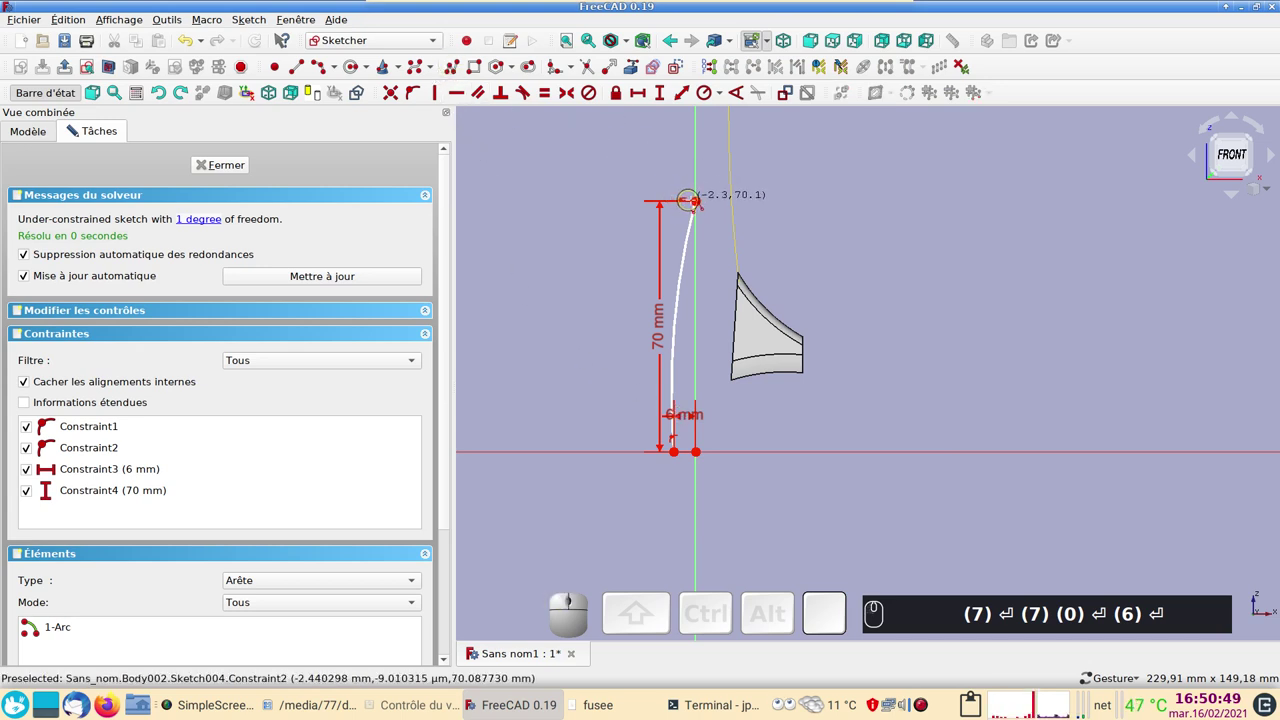
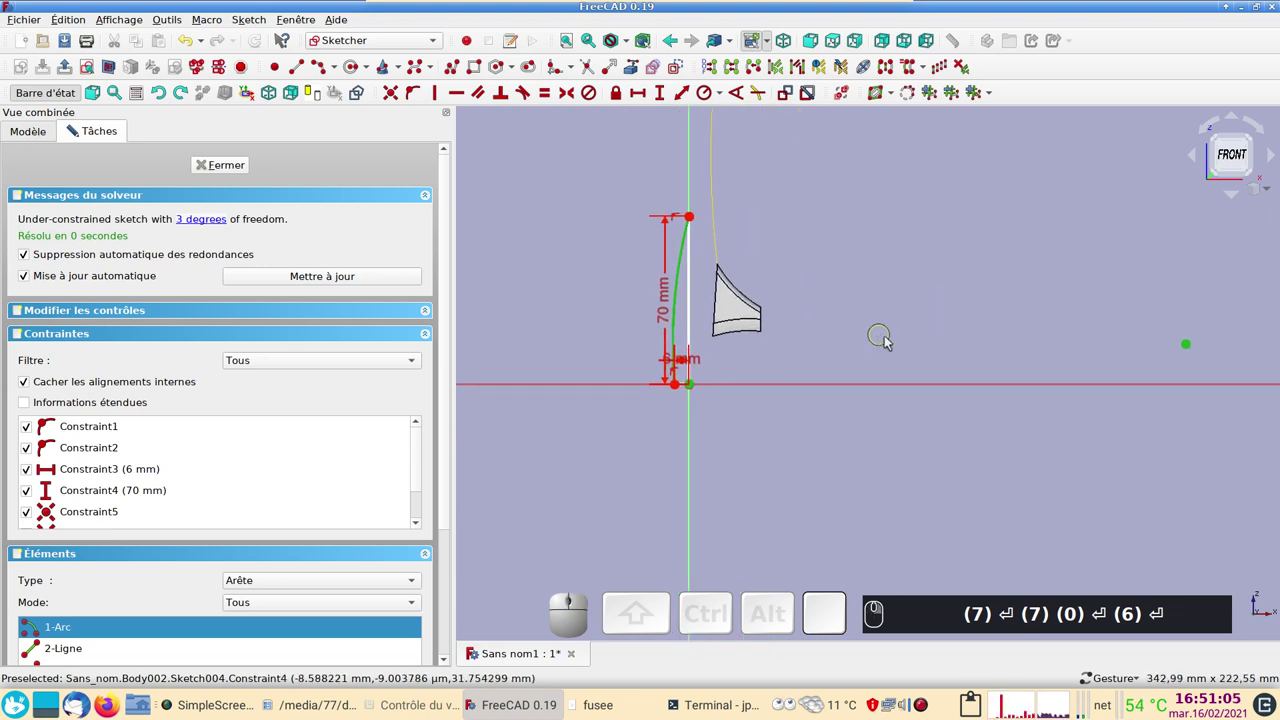
click(976, 453)
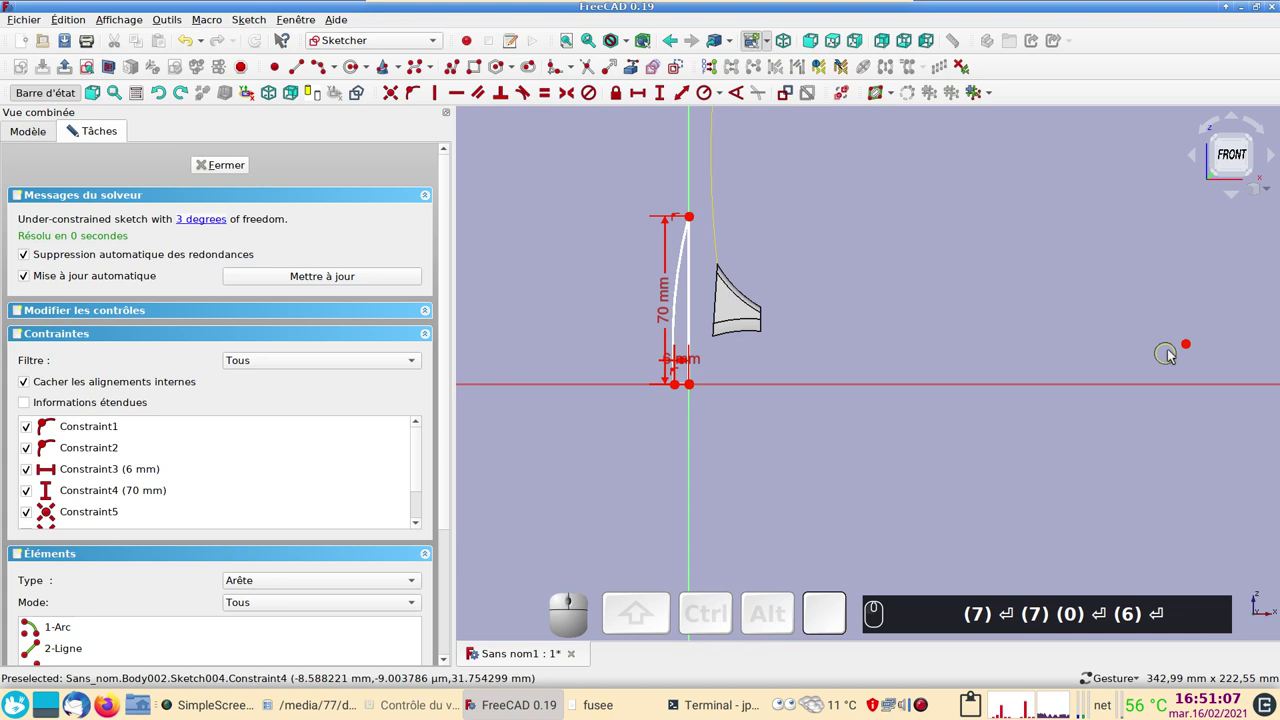
click(1191, 348)
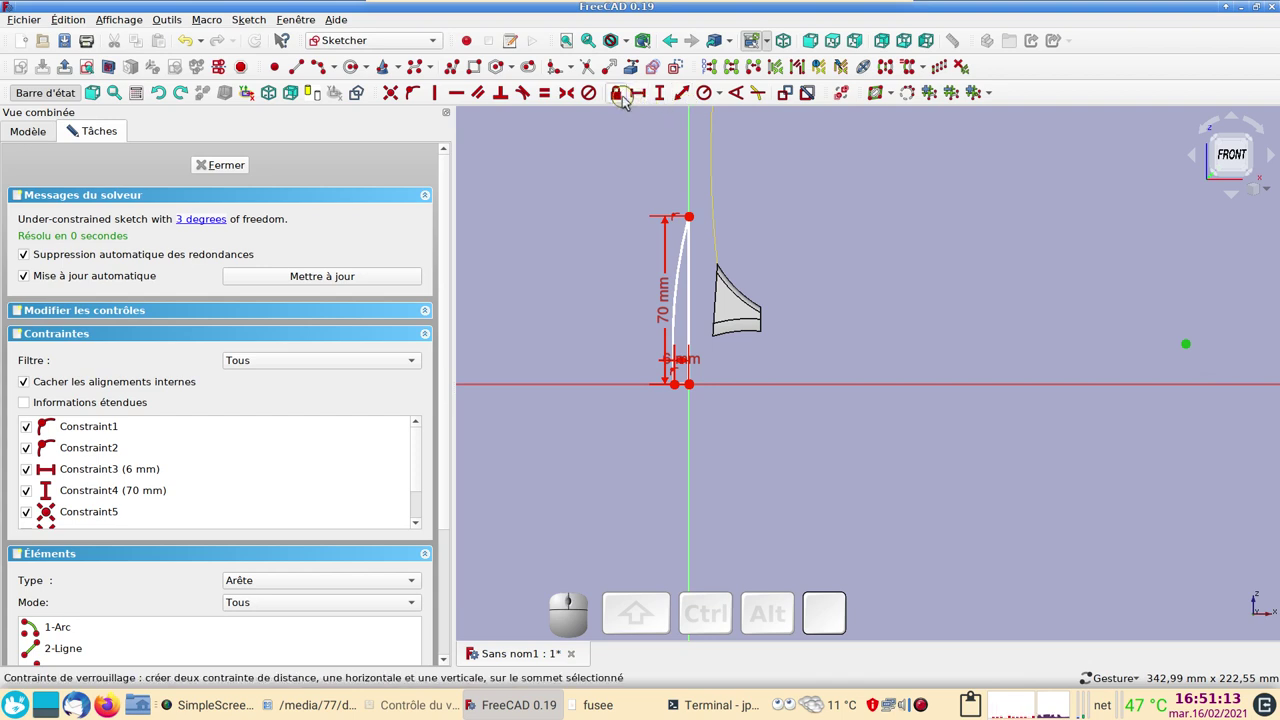
click(625, 98)
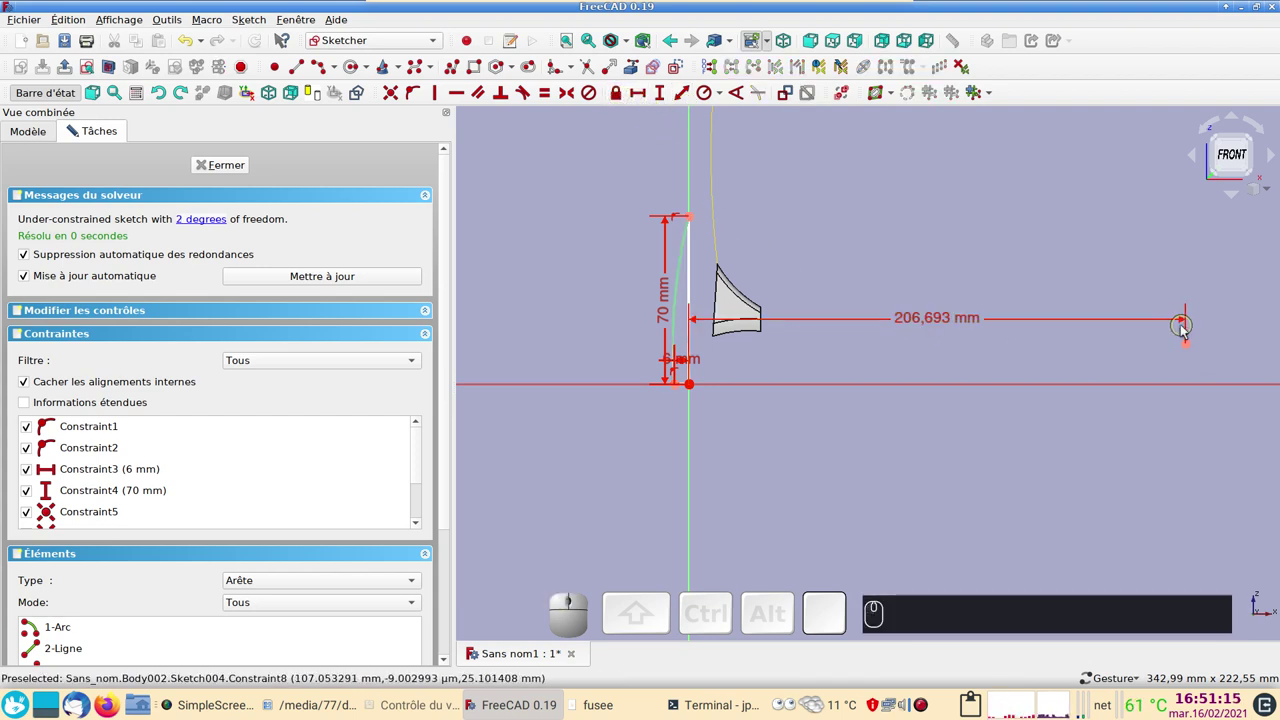
click(927, 323)
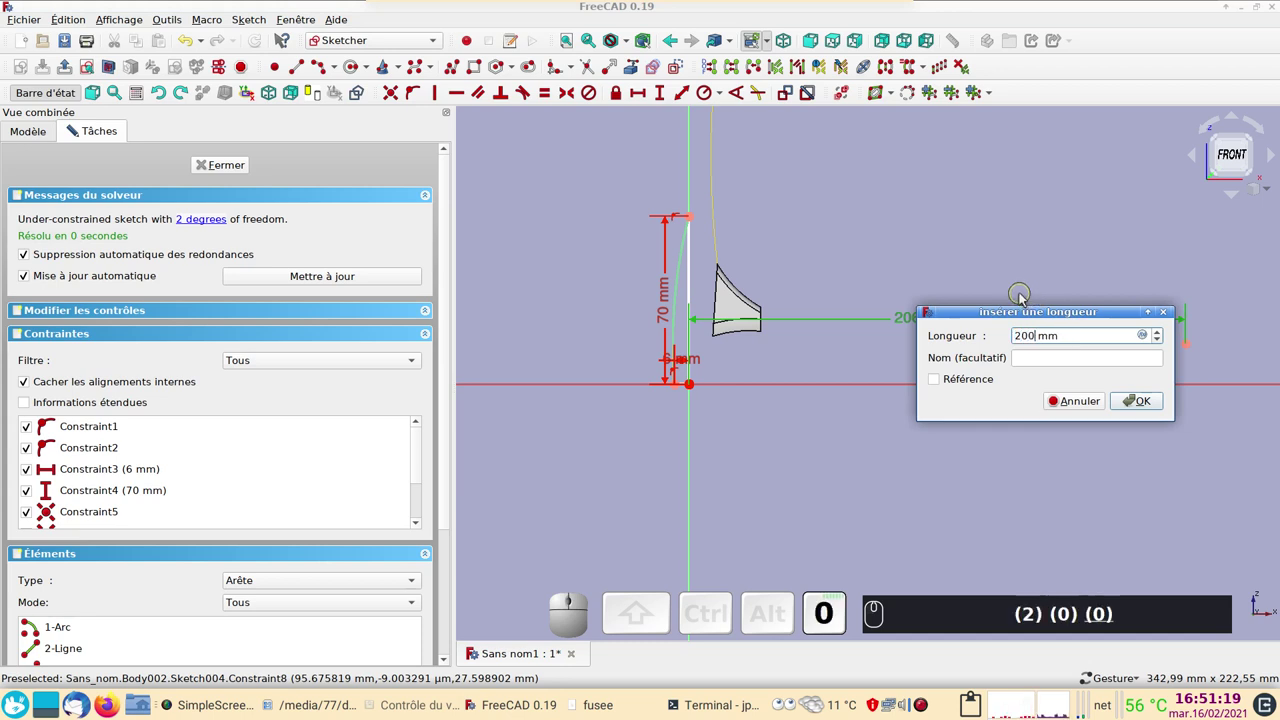
key(Return)
scroll(up, 3)
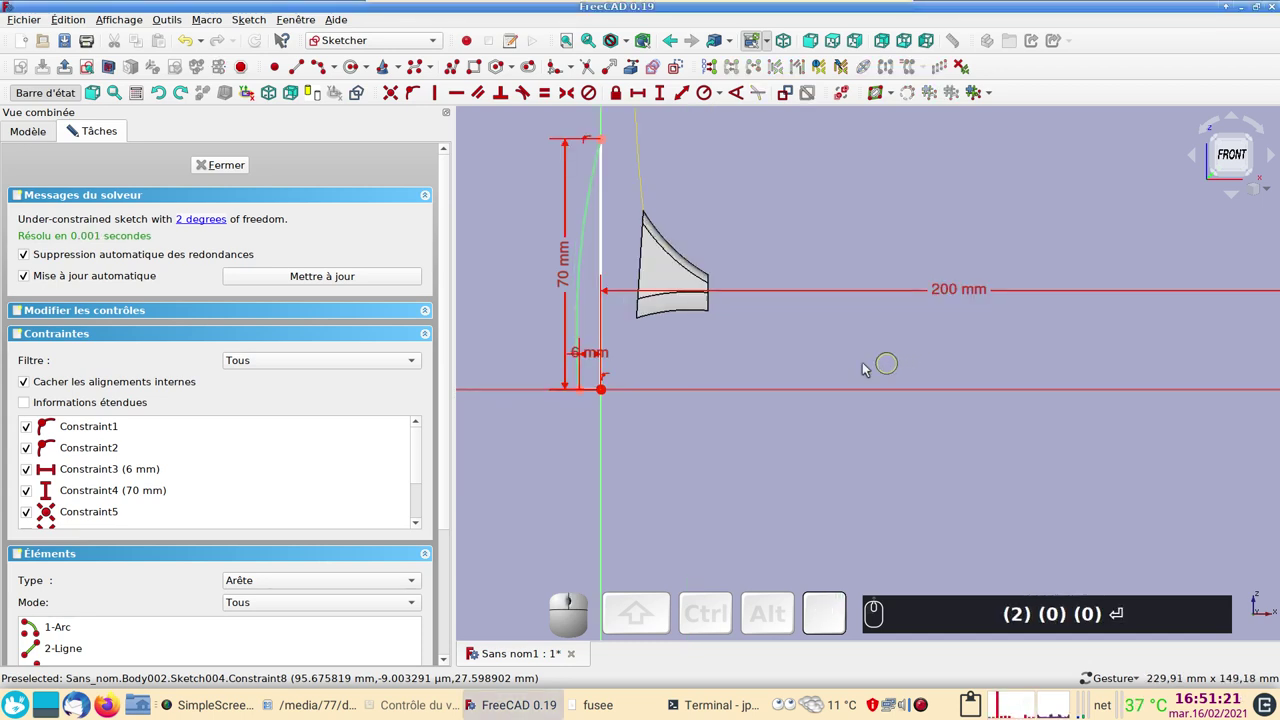
scroll(down, 3)
drag(1041, 416, 1015, 381)
text((2) (0) (0) ↵)
Move the 6 mm dimension label below the axis and inspect the profile's bottom corner.
scroll(up, 3)
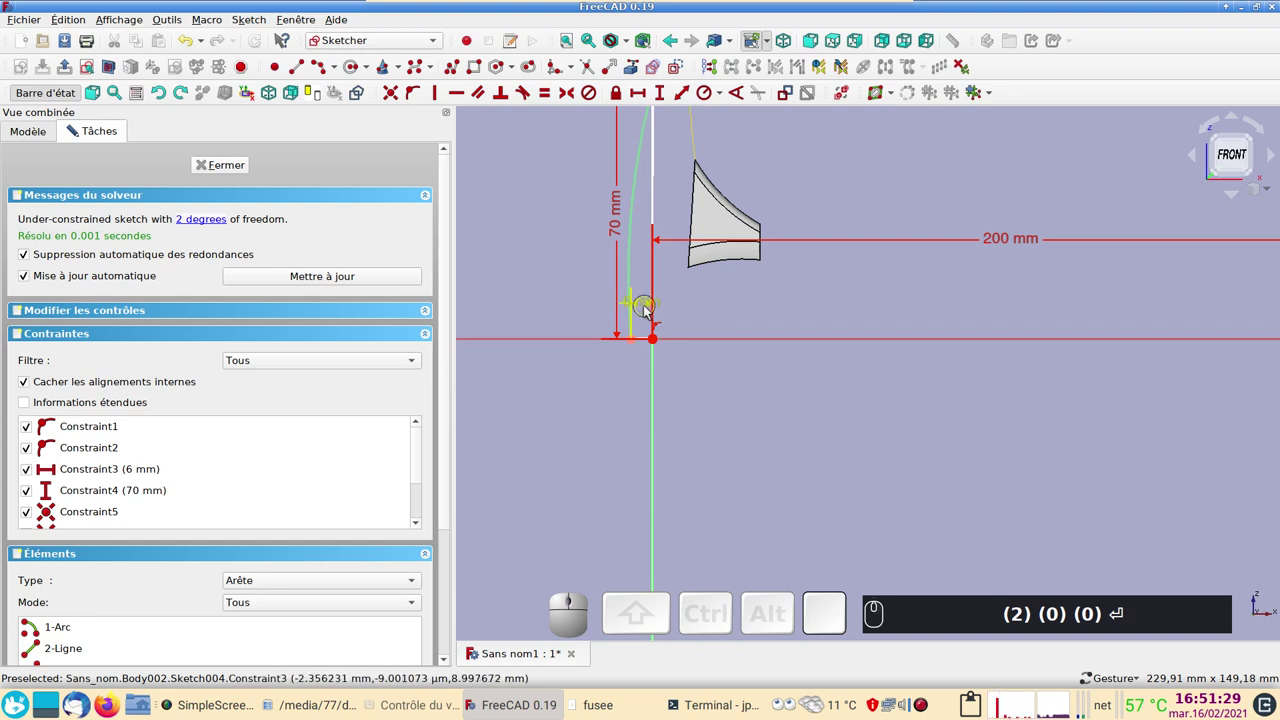
drag(652, 311, 834, 423)
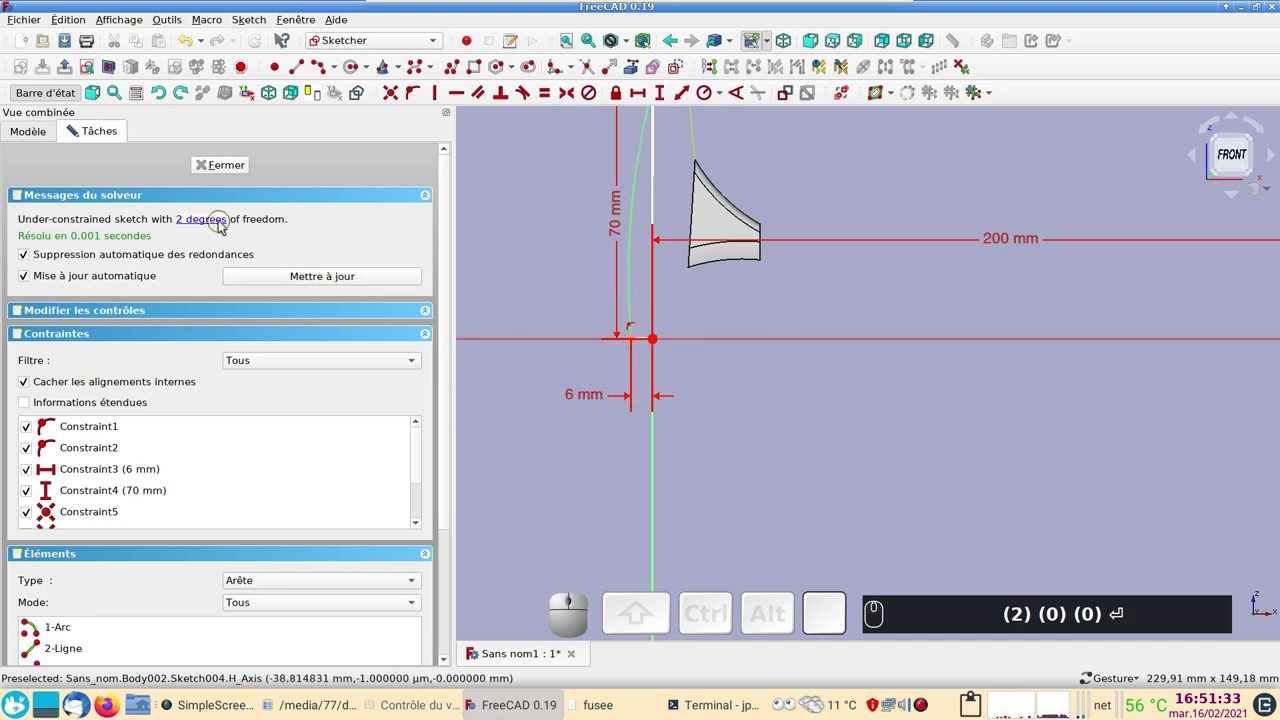
click(222, 223)
scroll(up, 3)
drag(725, 380, 1170, 420)
right_click(810, 389)
Constrain the short bottom edge horizontal.
scroll(up, 3)
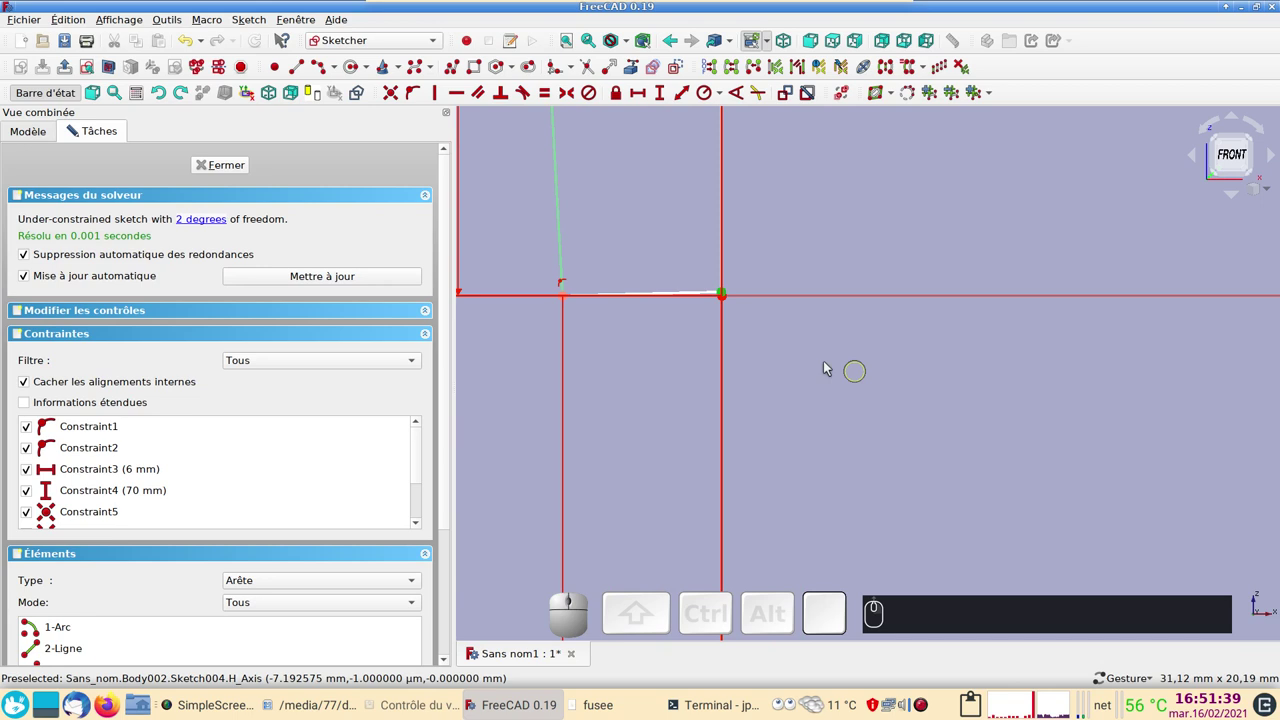
right_click(677, 311)
click(649, 324)
click(687, 288)
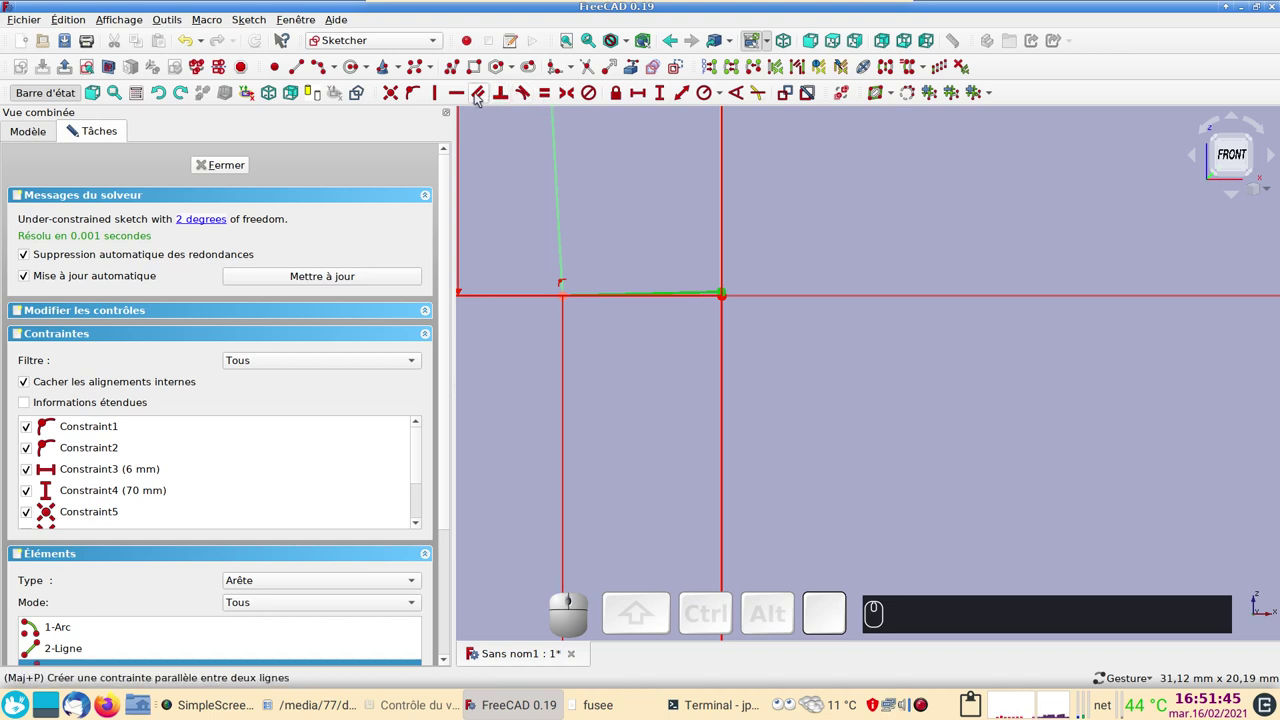
key(h)
click(467, 93)
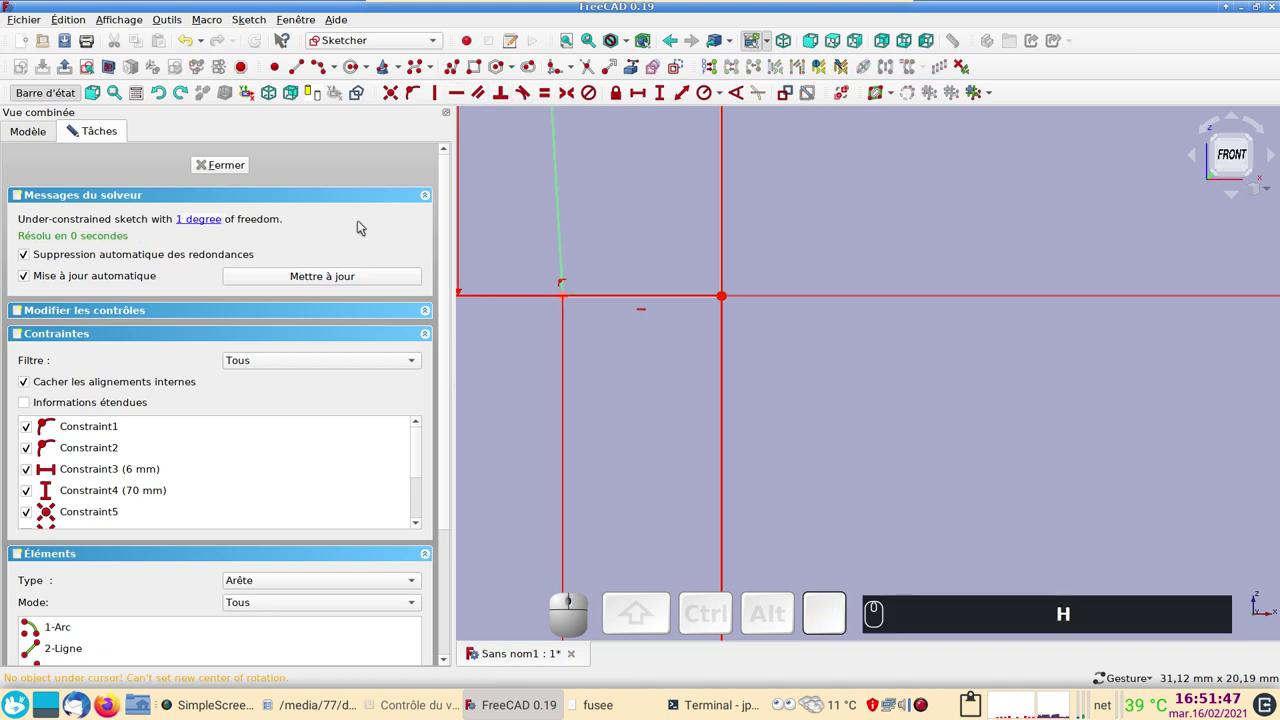
Attach the straight edge's lower end point onto the vertical axis with Point on Object.
click(200, 225)
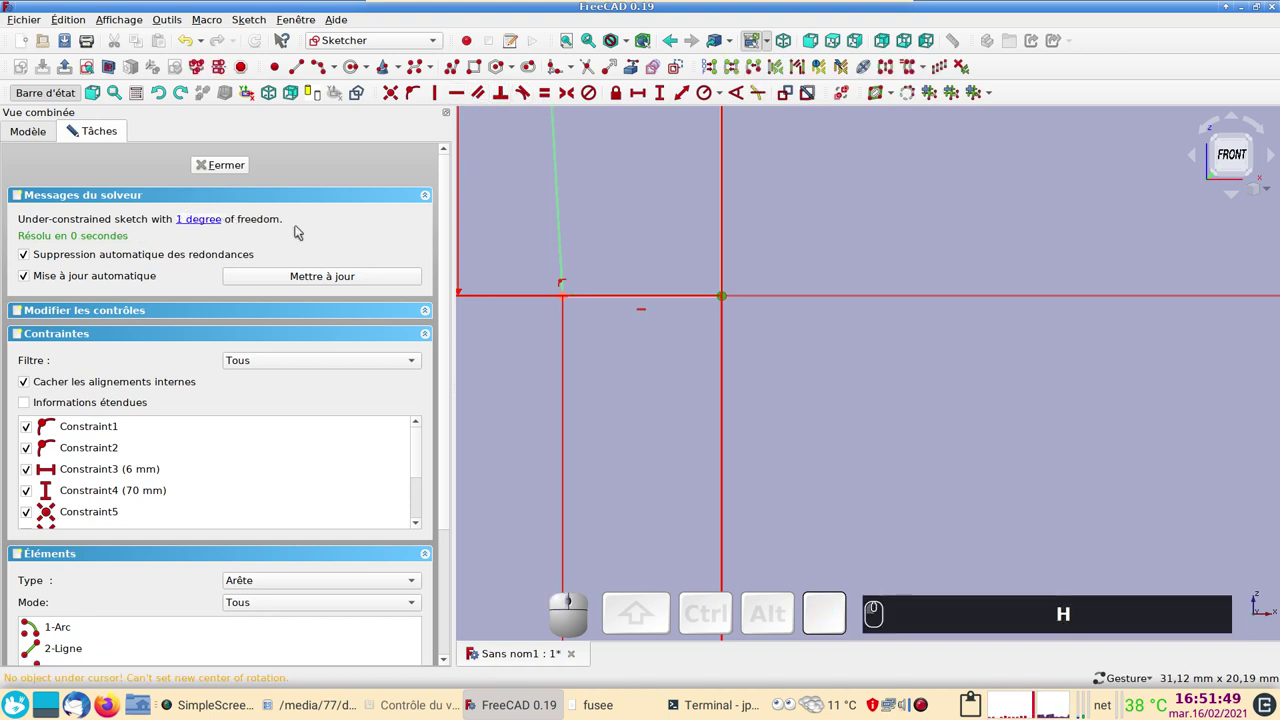
drag(727, 297, 708, 312)
click(694, 341)
click(705, 300)
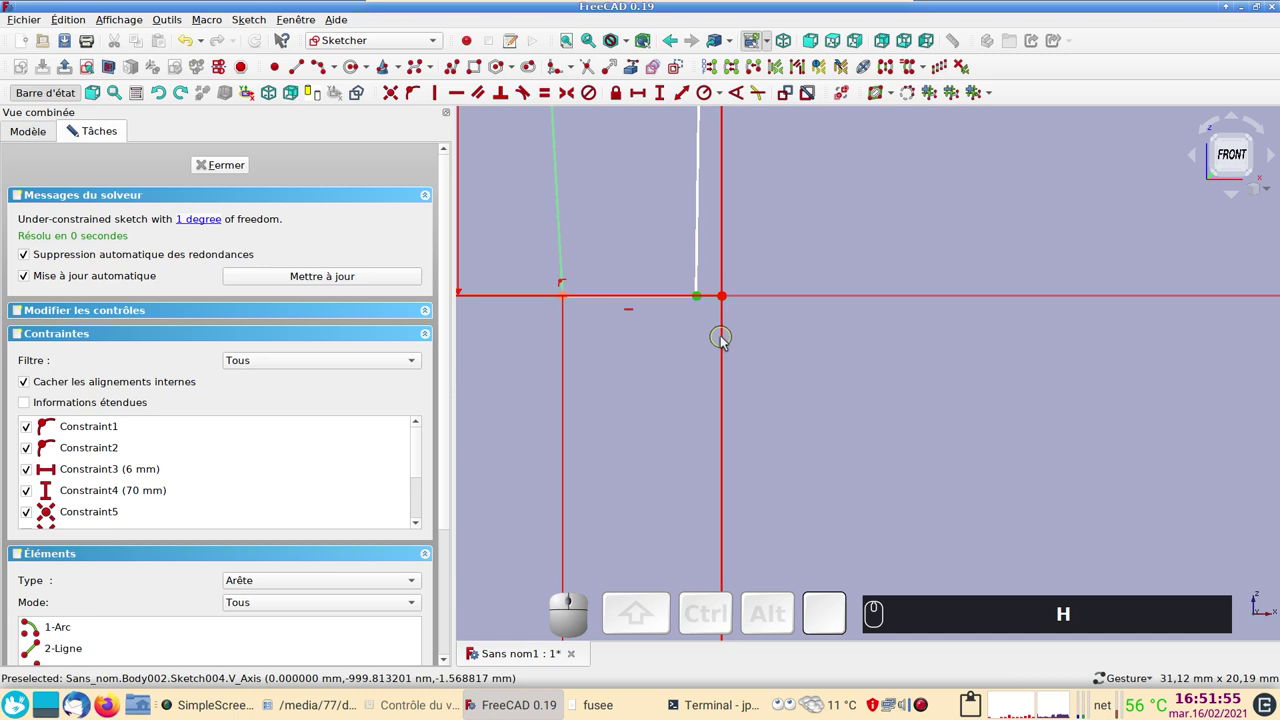
click(725, 343)
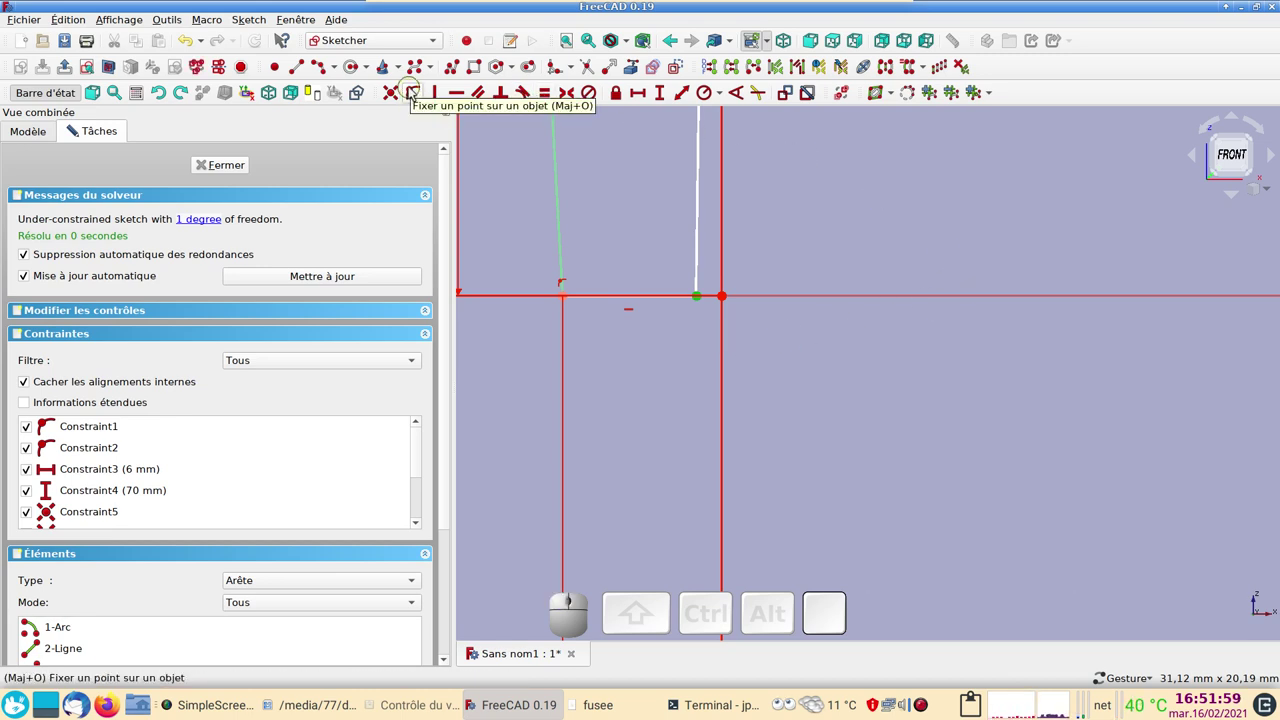
click(414, 90)
Close the fully constrained Sketch004 and leave the sketcher.
scroll(down, 3)
drag(597, 286, 455, 385)
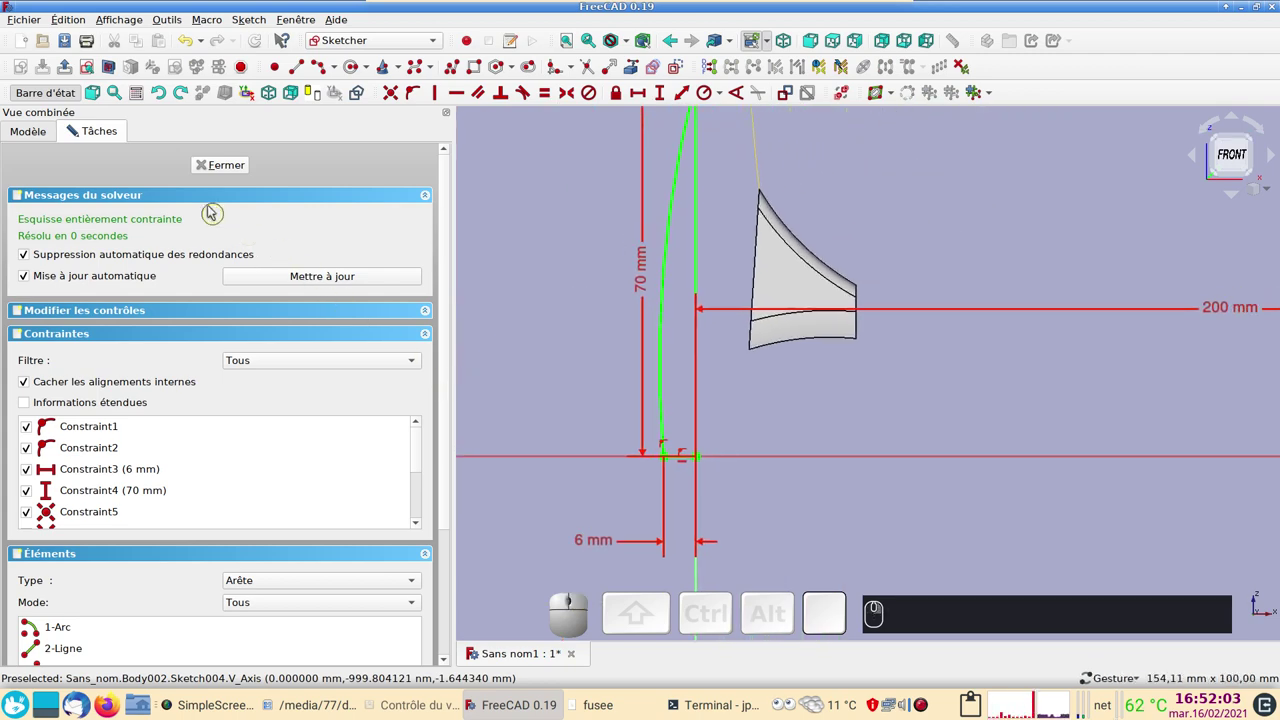
click(218, 176)
scroll(down, 3)
drag(658, 340, 570, 317)
click(415, 91)
Accept the Revolution of Sketch004 about the vertical sketch axis at 360° to form the pointed solid.
scroll(down, 3)
scroll(up, 3)
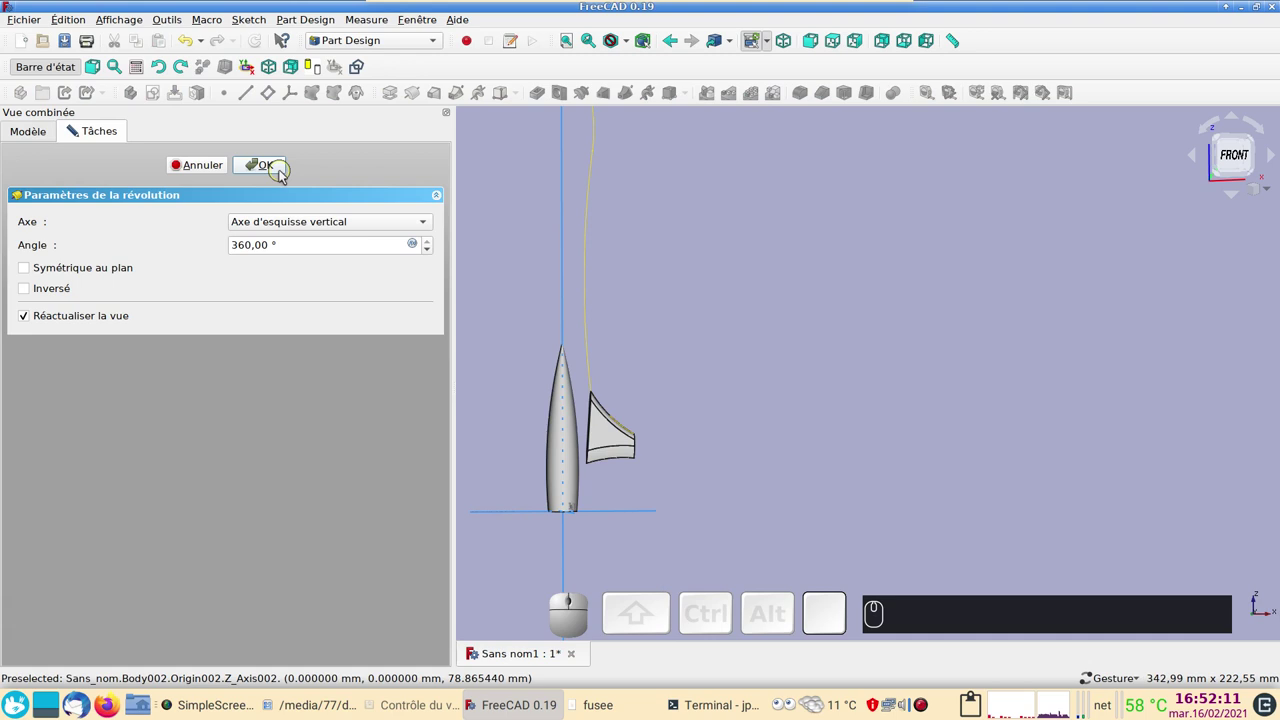
click(286, 175)
scroll(down, 3)
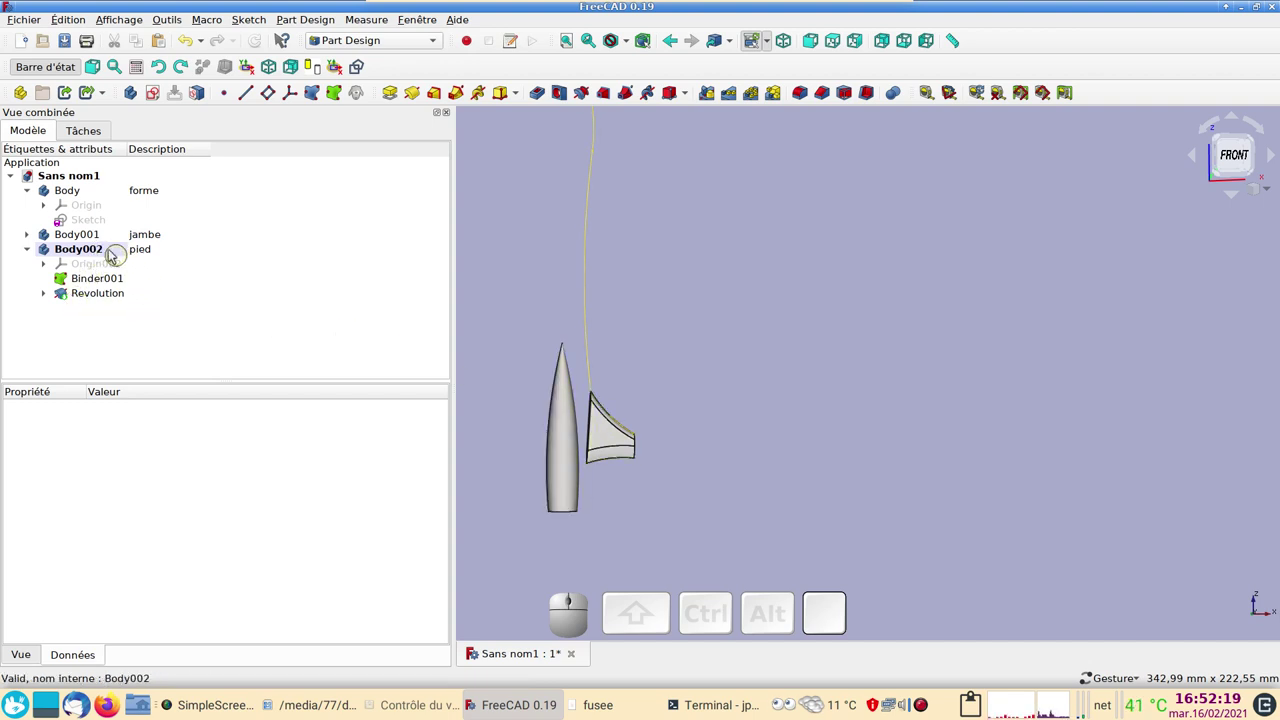
right_click(103, 253)
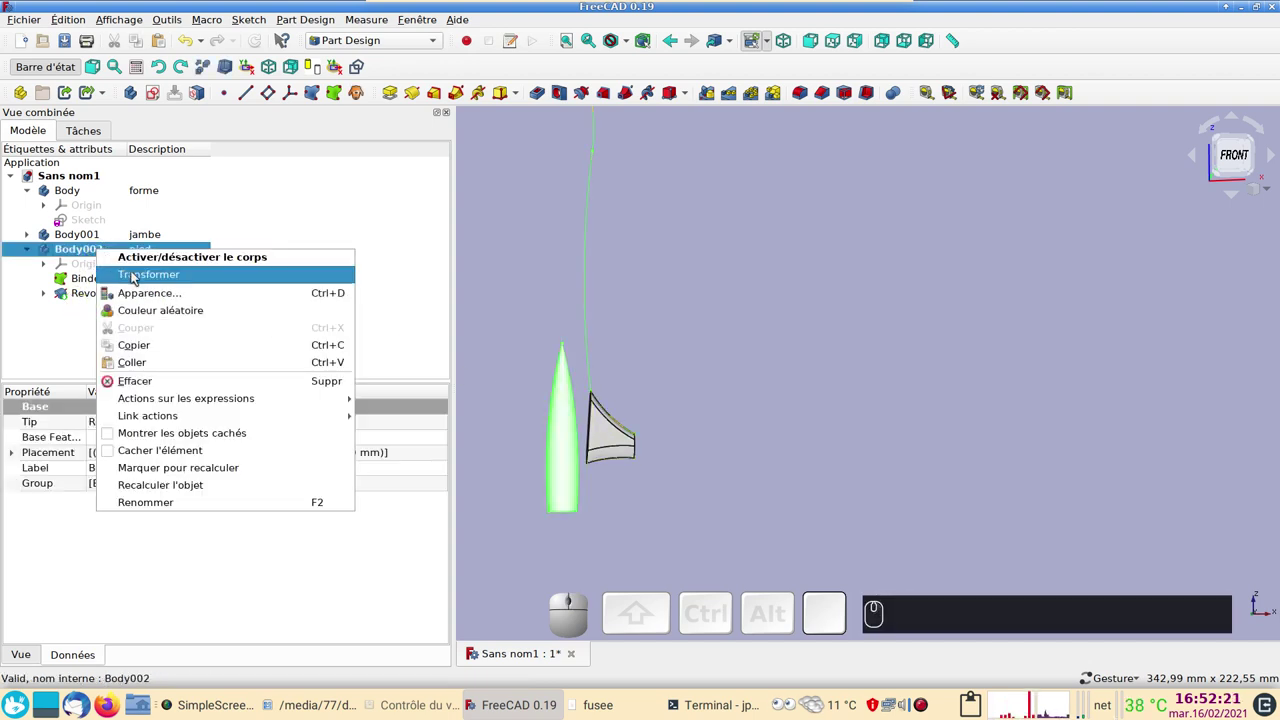
click(148, 278)
scroll(up, 3)
drag(690, 434, 1107, 263)
drag(782, 435, 1004, 308)
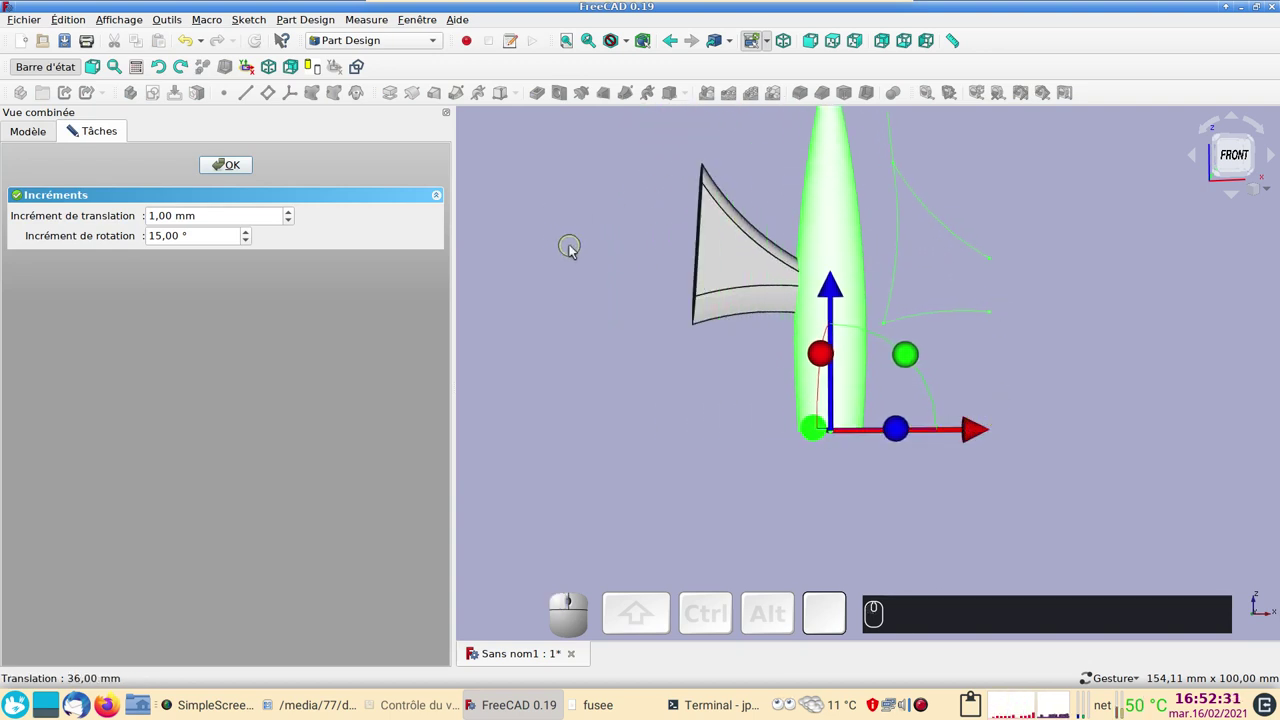
key(2)
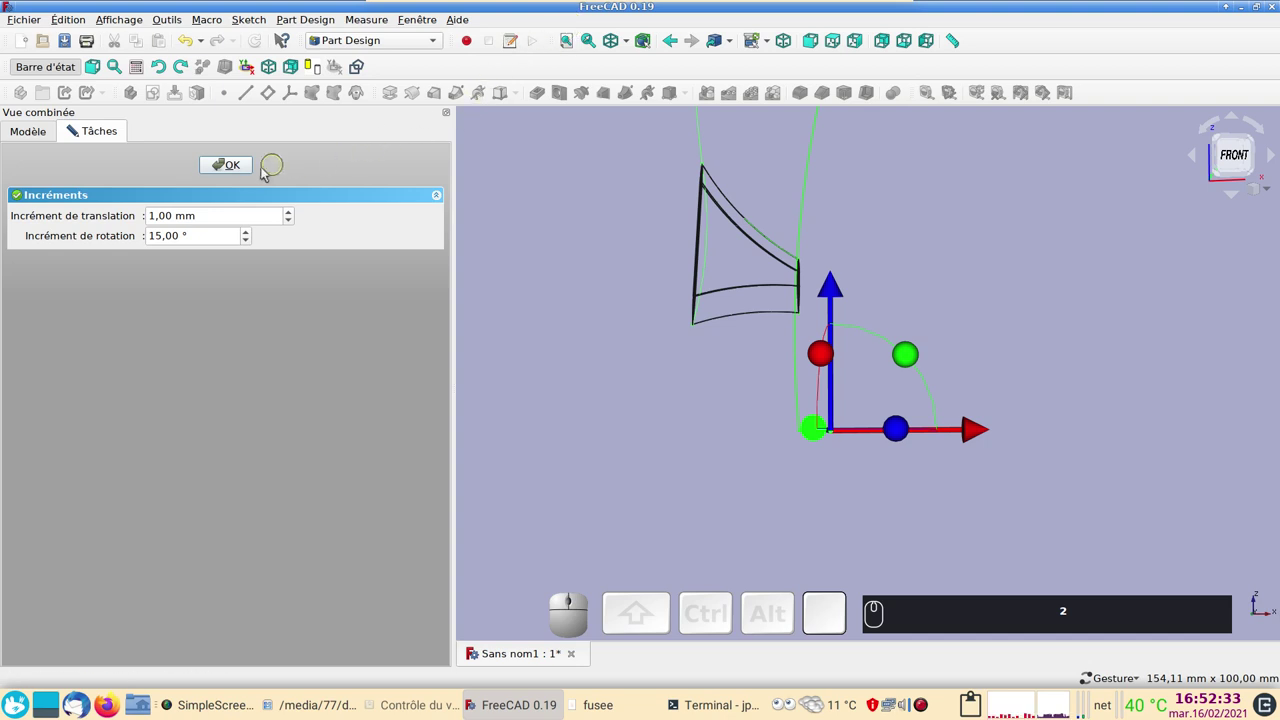
click(248, 171)
text(2)
text(22)
scroll(up, 3)
drag(872, 294, 929, 538)
scroll(up, 3)
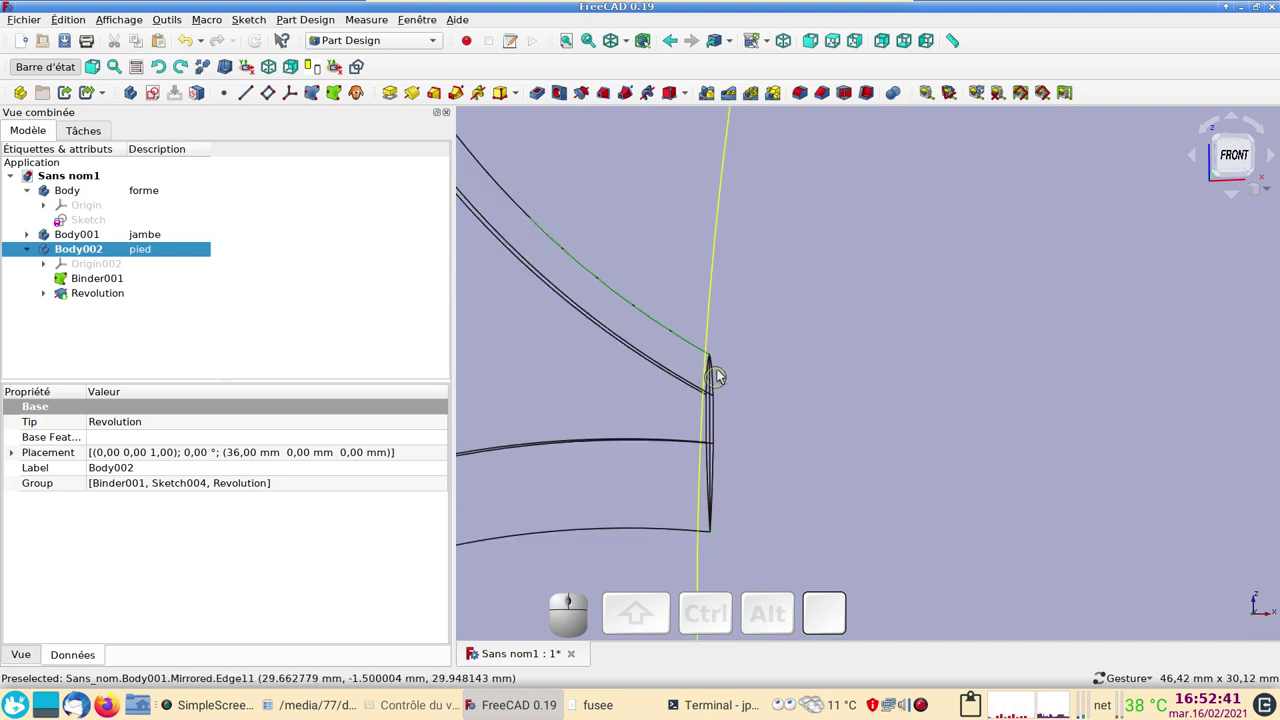
scroll(down, 3)
key(2)
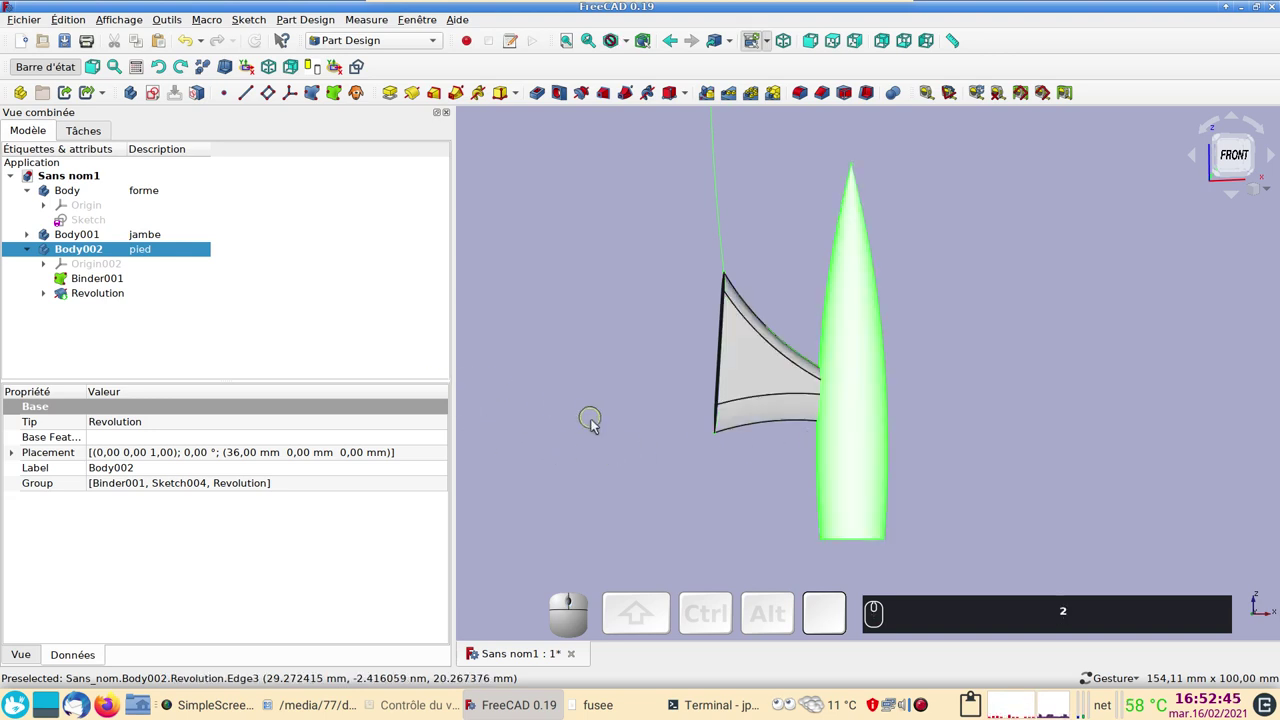
click(599, 426)
scroll(down, 3)
scroll(up, 3)
drag(1020, 331, 1017, 353)
scroll(down, 3)
drag(1041, 310, 1067, 315)
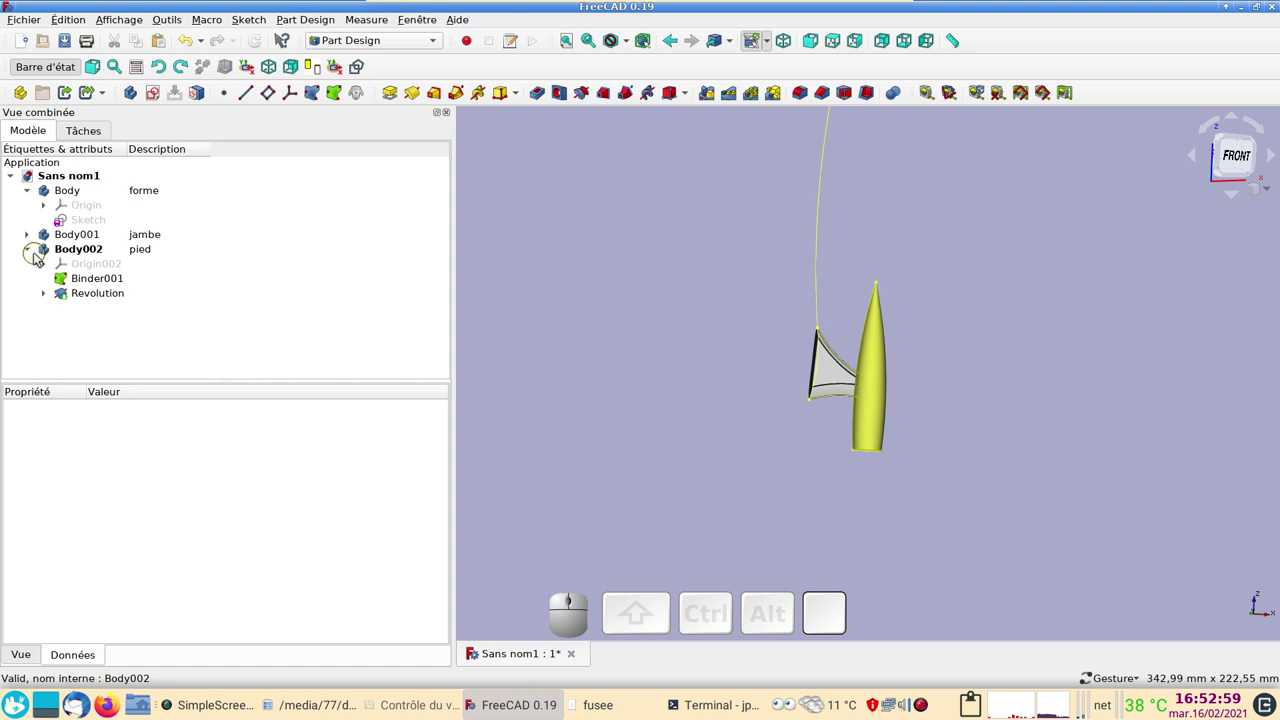
Collapse Body002, create Body003 and set its description to 'moteur'.
click(35, 254)
click(665, 323)
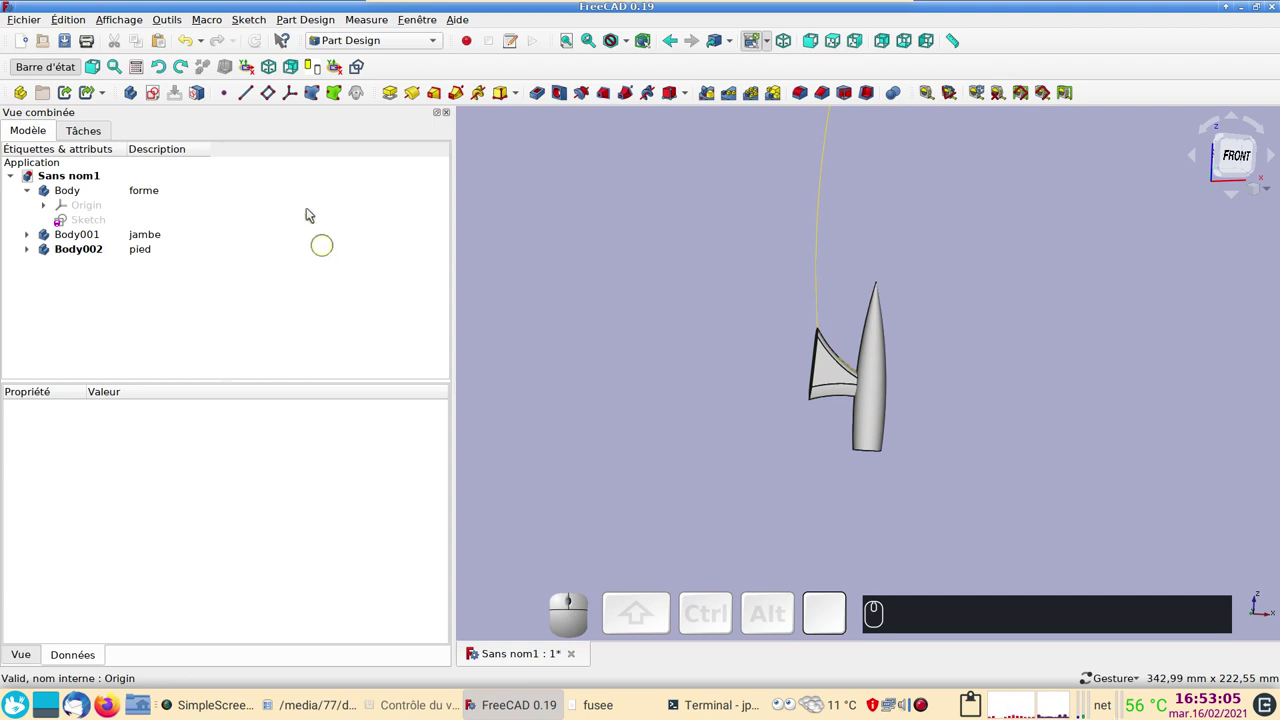
click(138, 95)
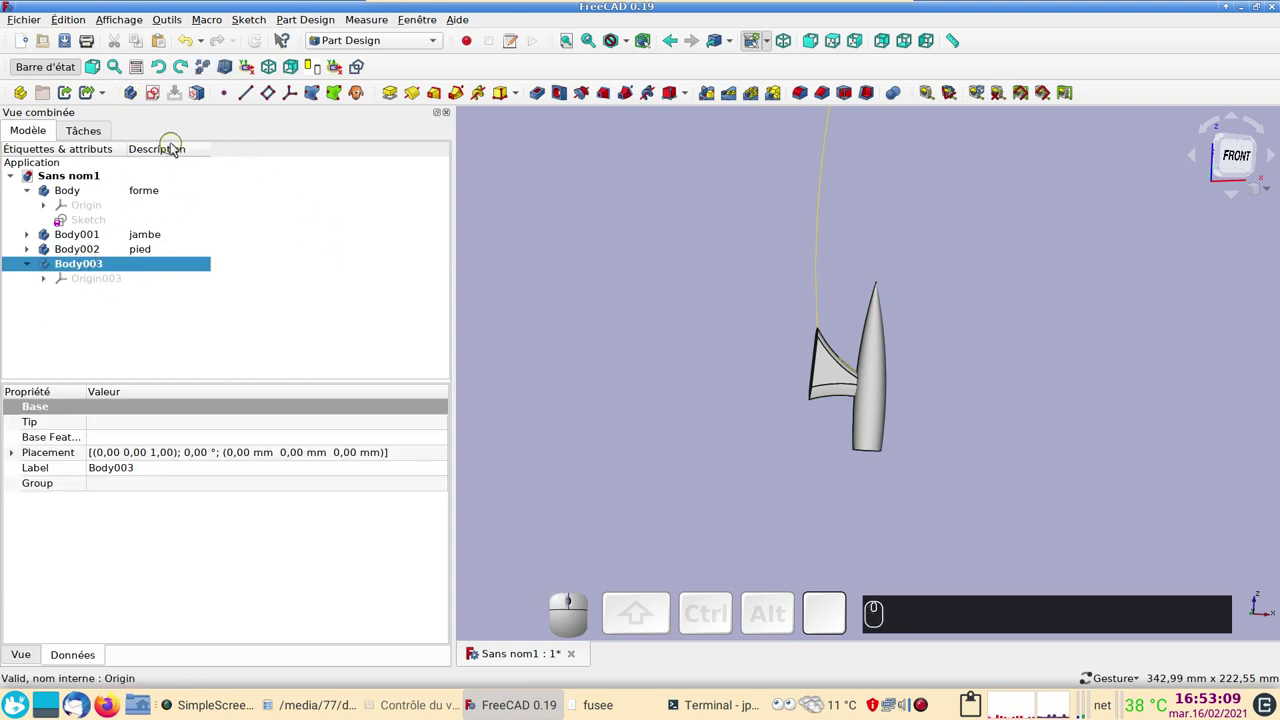
click(161, 268)
key(F2)
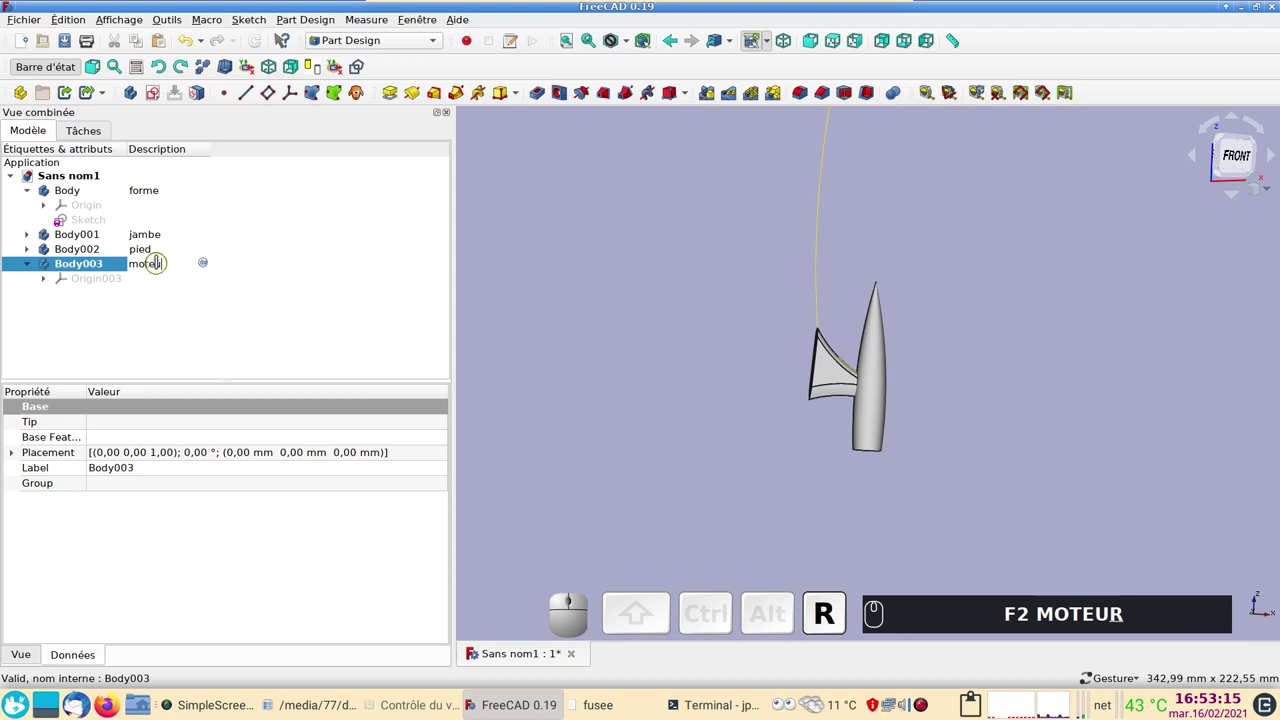
key(Return)
text(F2 MOTEUR ⏎)
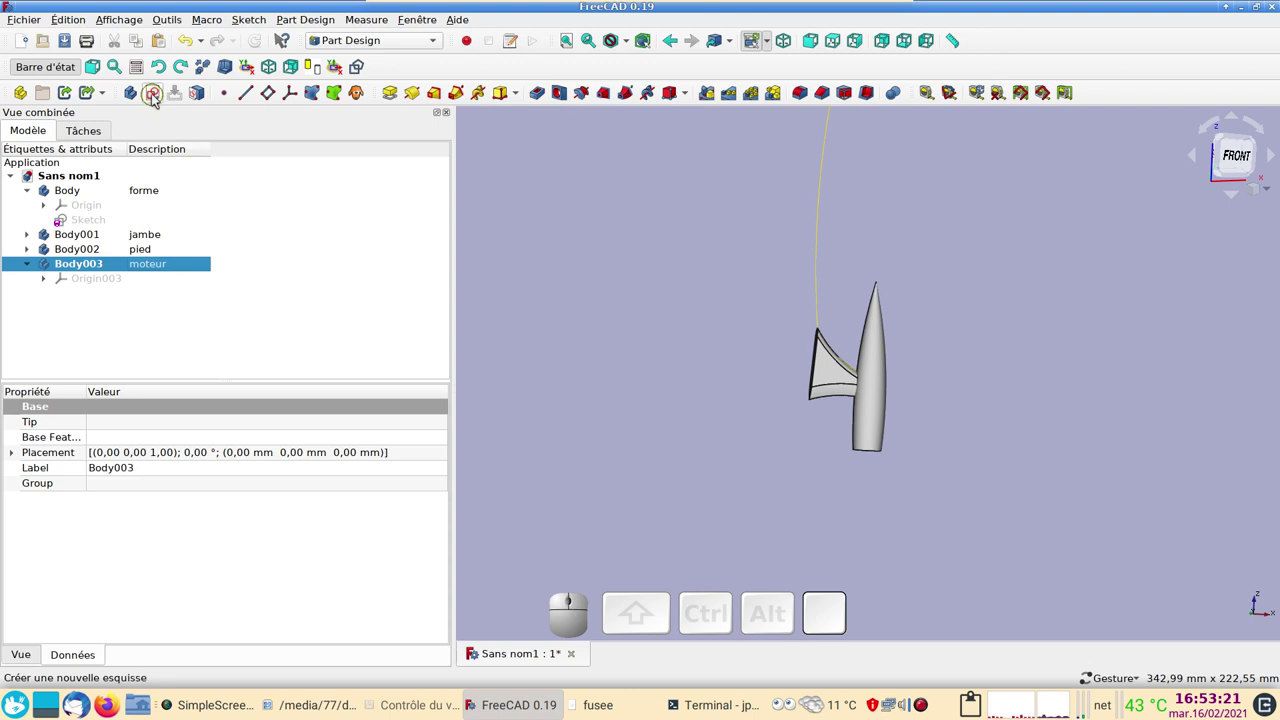
Add empty Sketch005 on XZ_Plane003 to the moteur body and Binder002 linked to the forme Sketch.
click(160, 100)
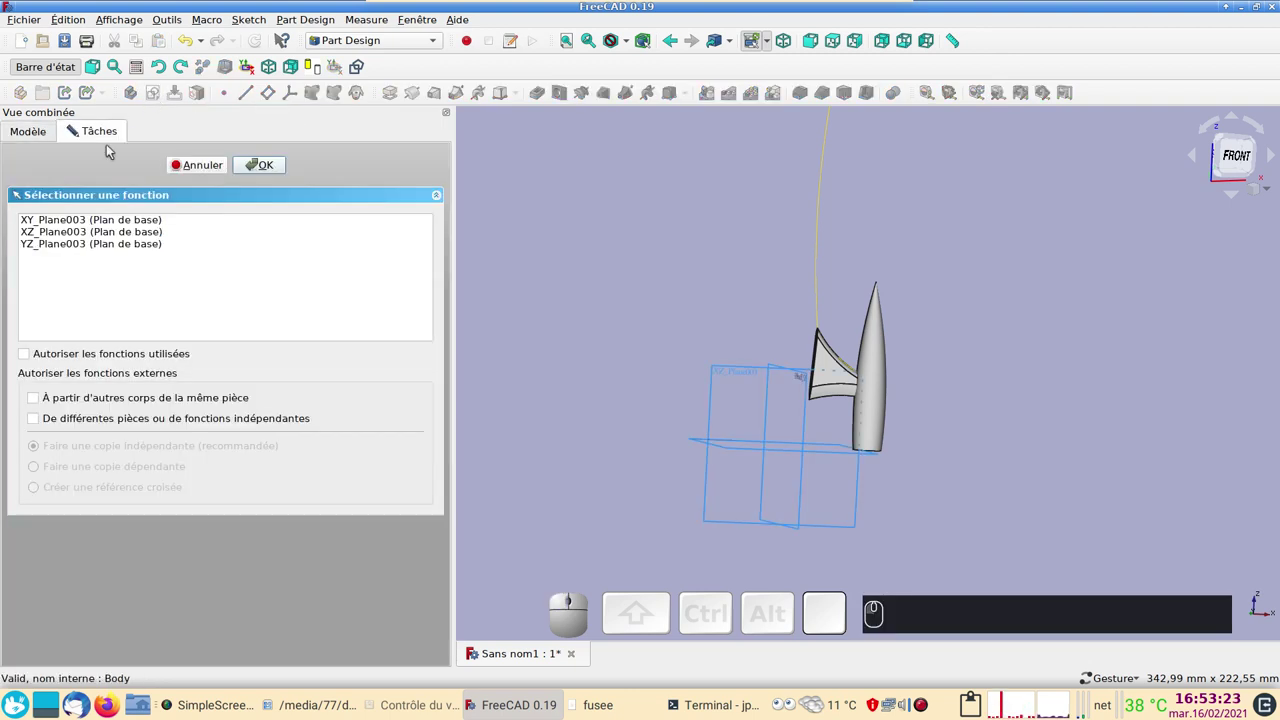
click(68, 234)
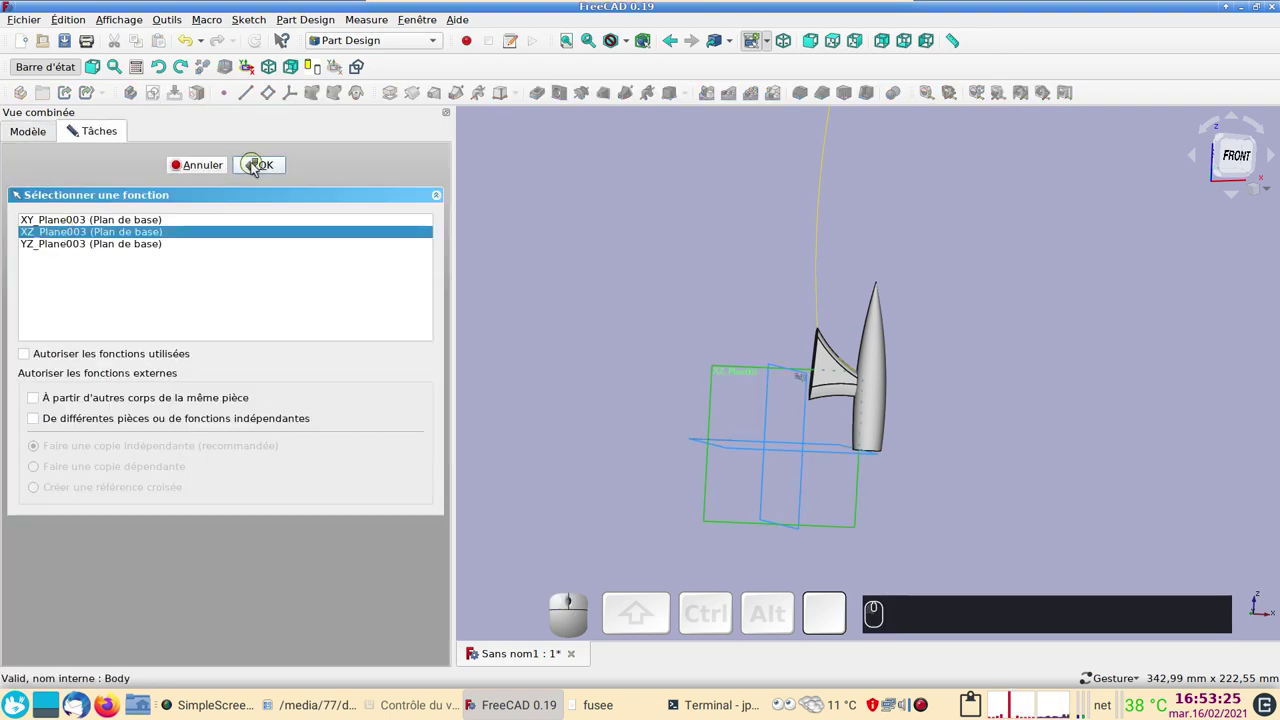
click(258, 168)
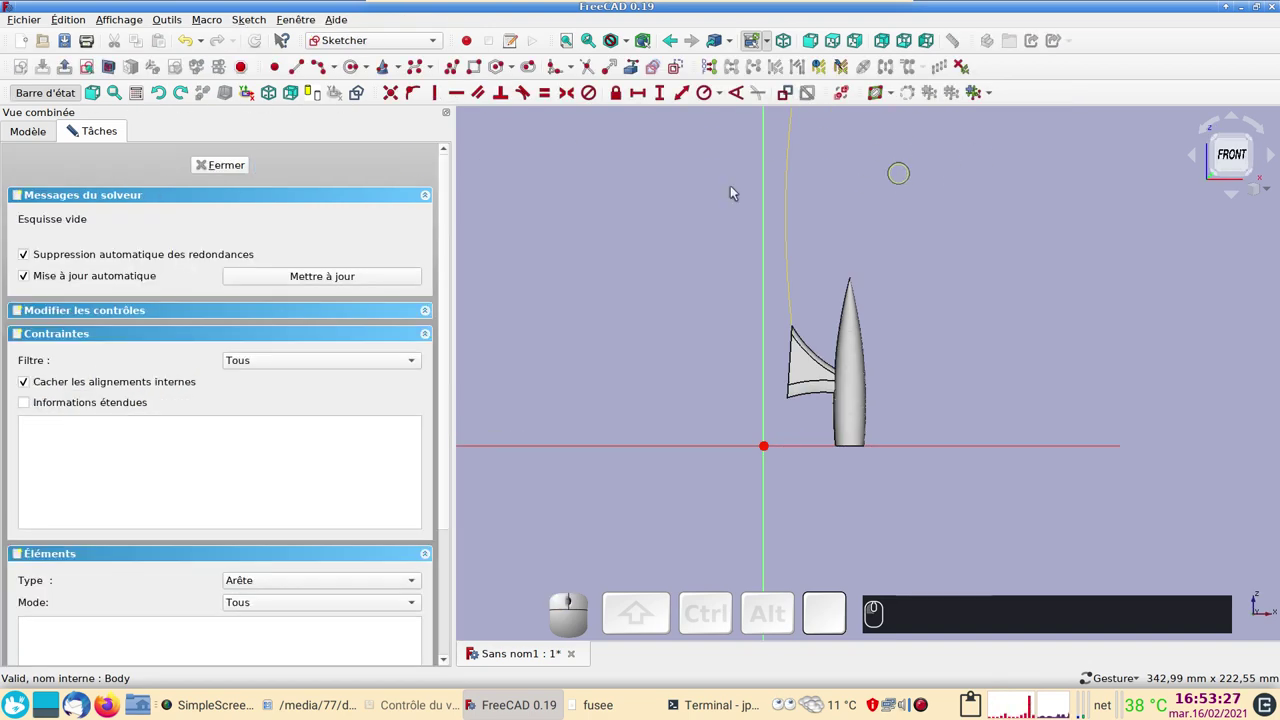
click(240, 174)
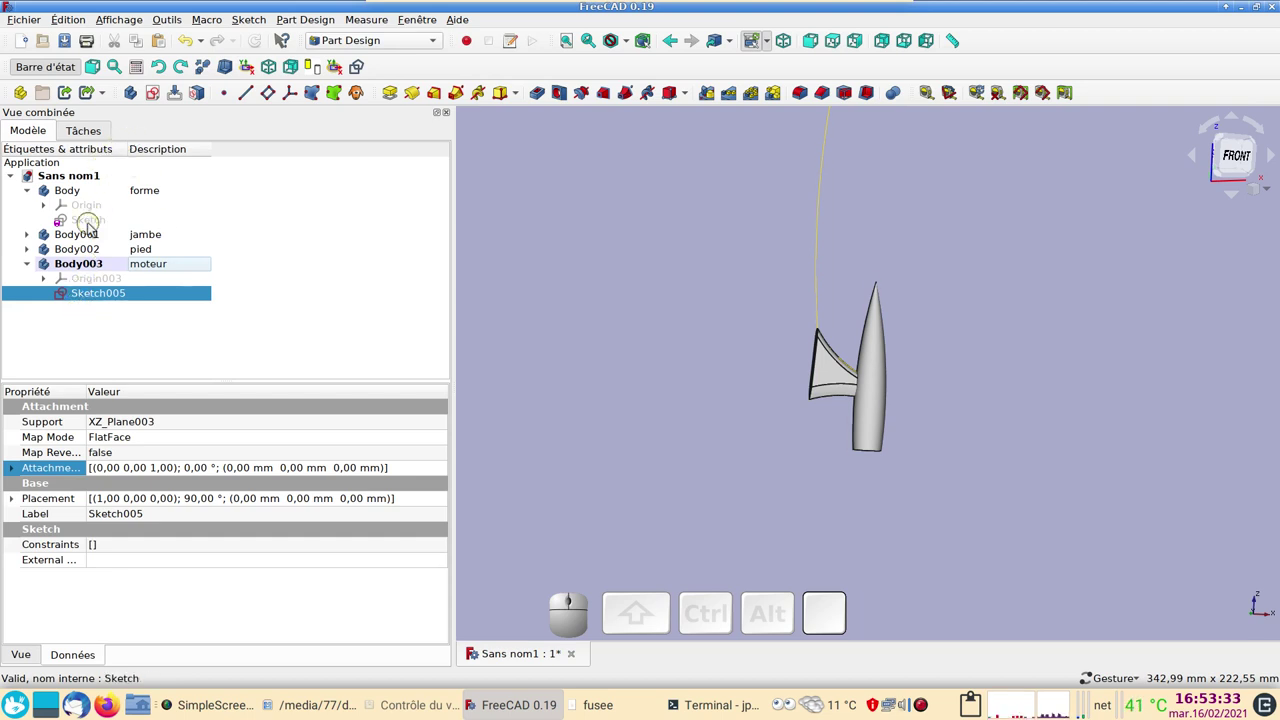
click(95, 228)
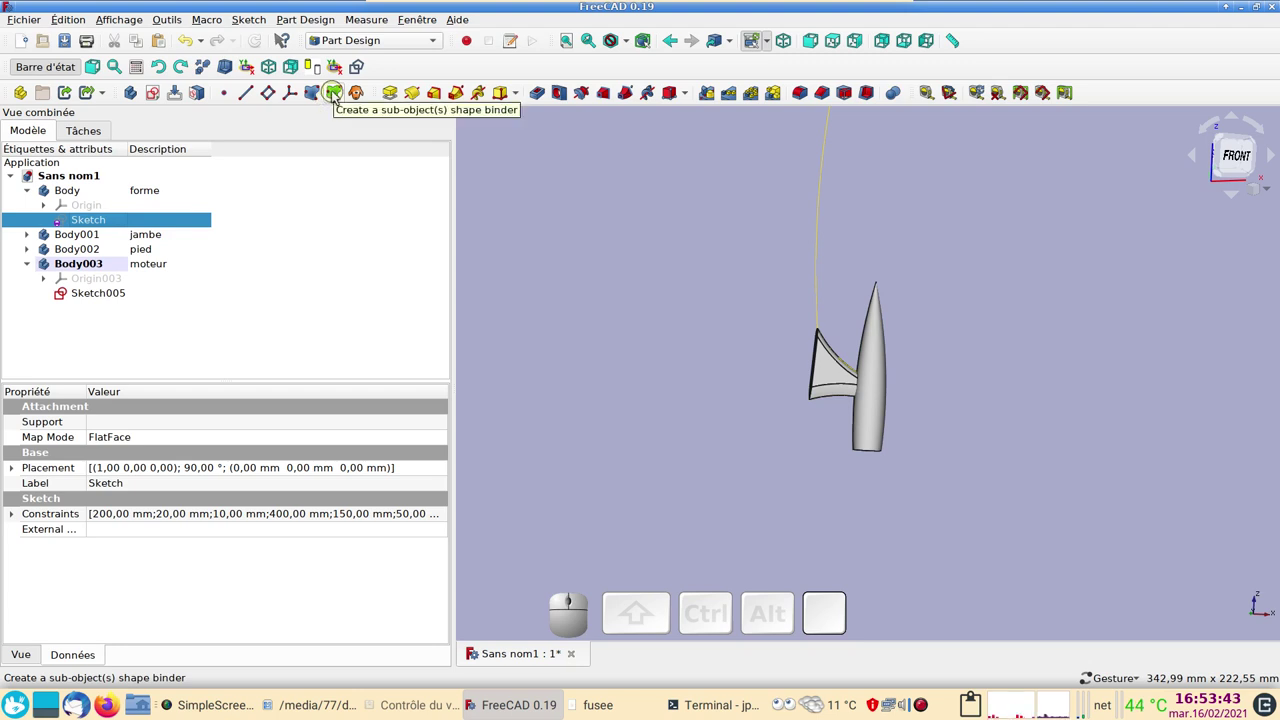
click(339, 96)
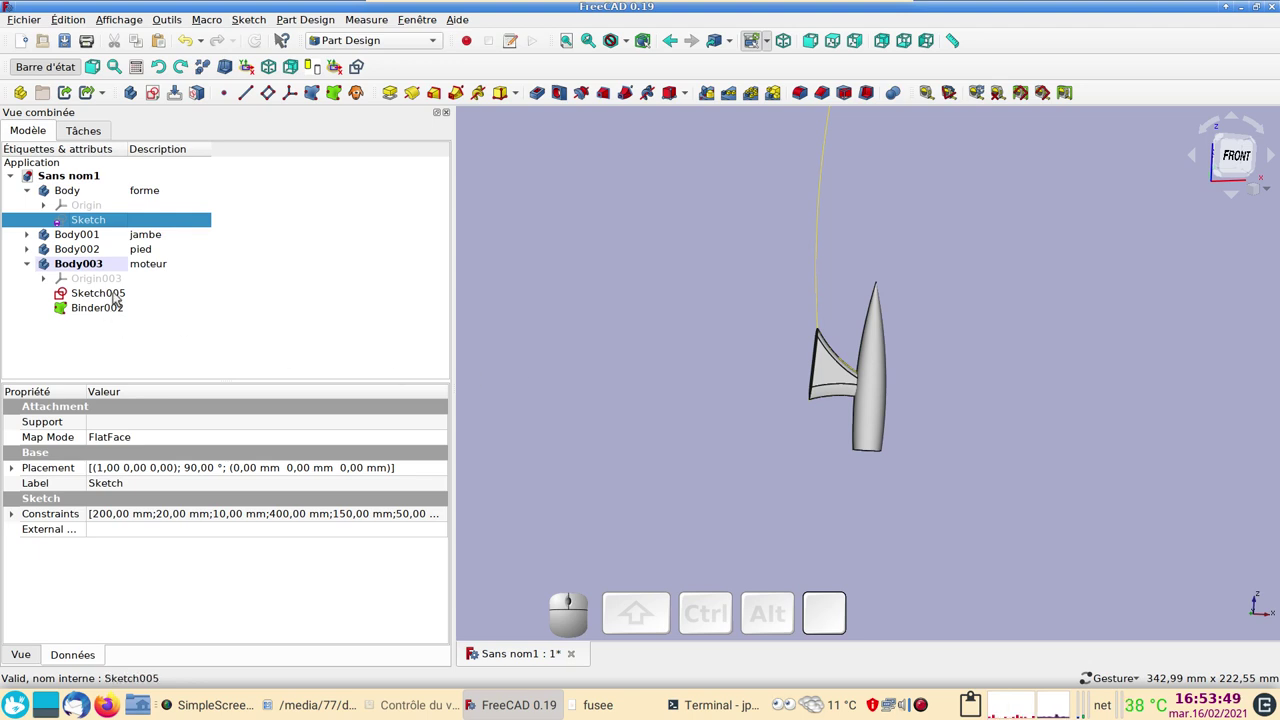
Reopen the moteur body's Sketch005 and view it straight from the front, centred on the model.
click(114, 291)
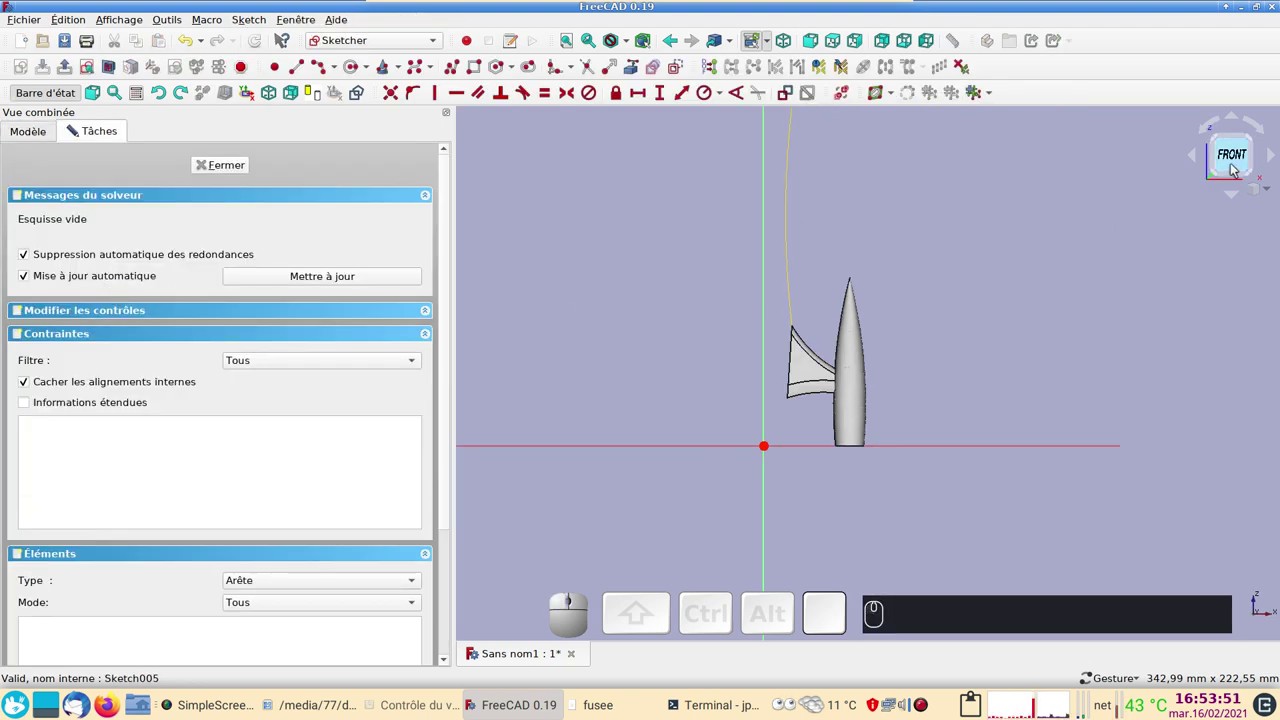
click(1239, 170)
scroll(up, 3)
scroll(down, 3)
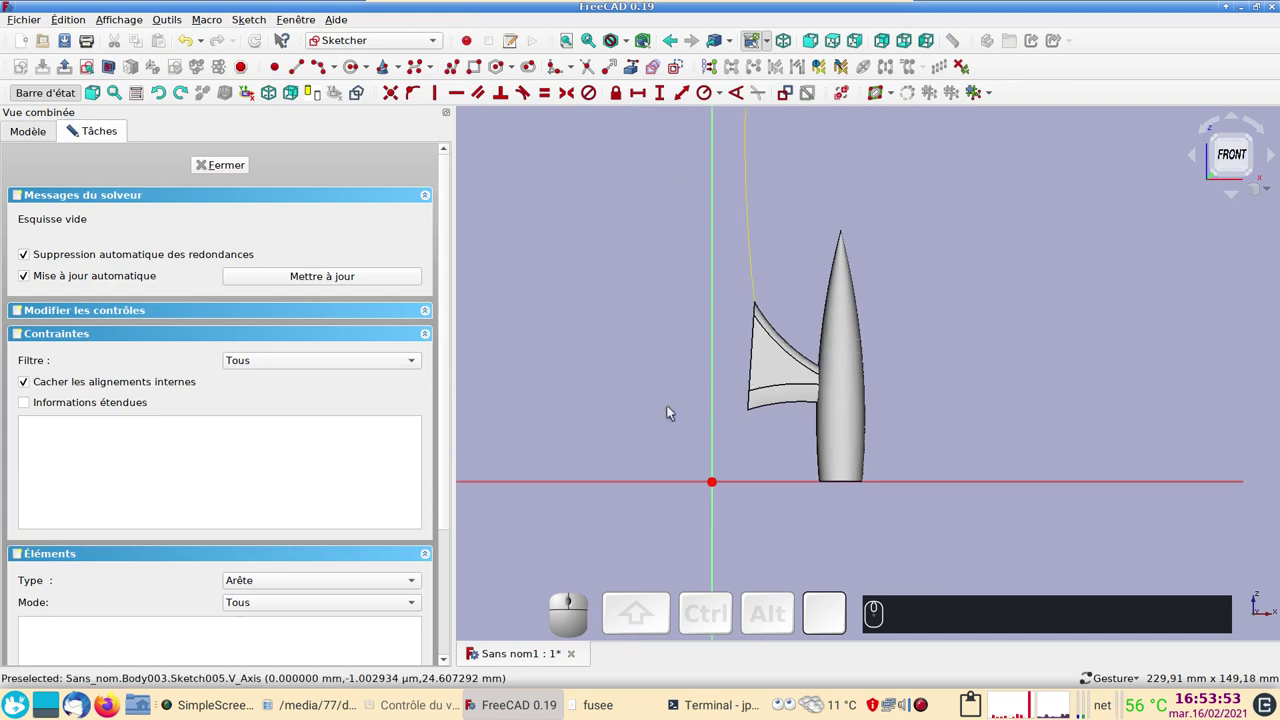
drag(551, 396, 662, 414)
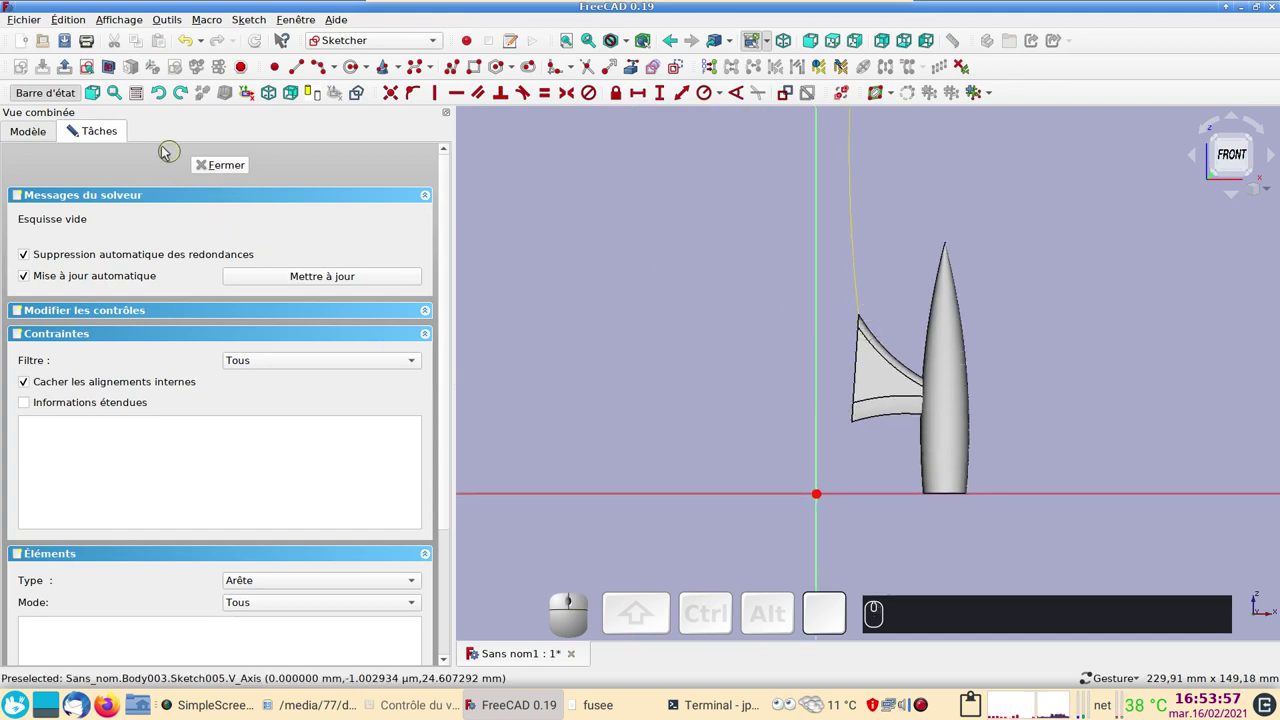
In the model tree, toggle the pied body's visibility with Space and hide the jambe leg body.
click(56, 136)
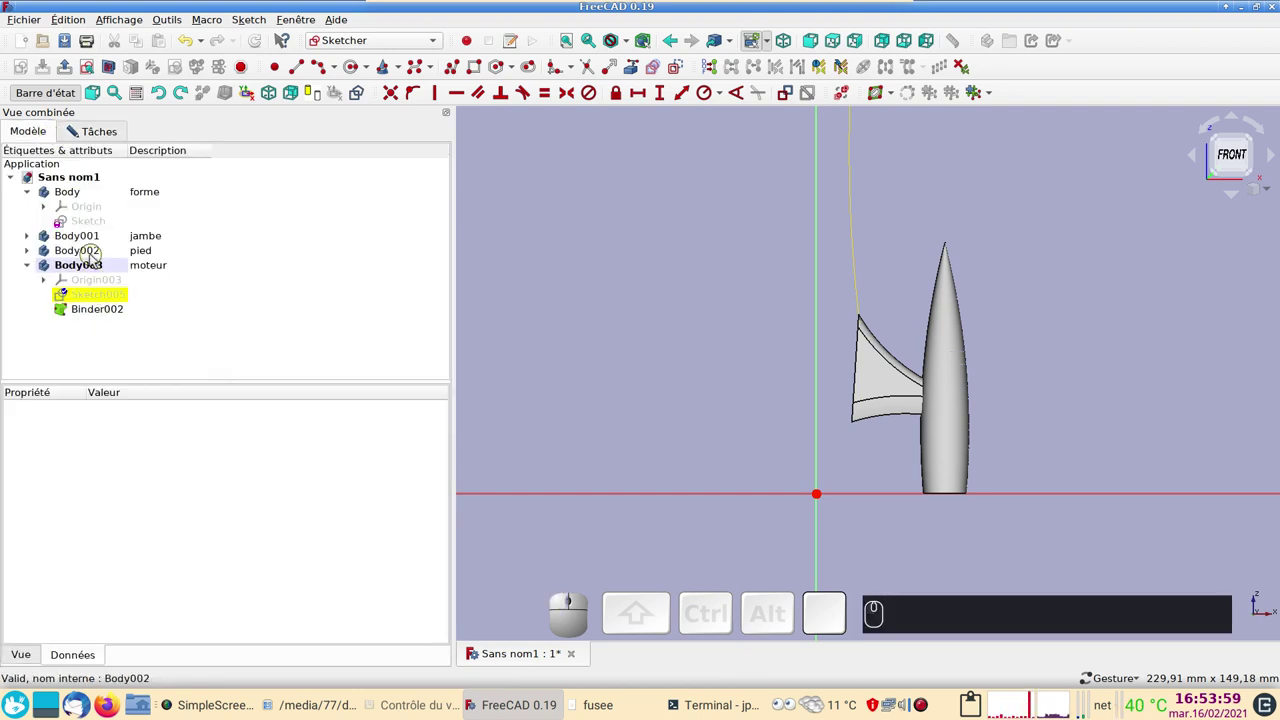
click(97, 255)
key(space)
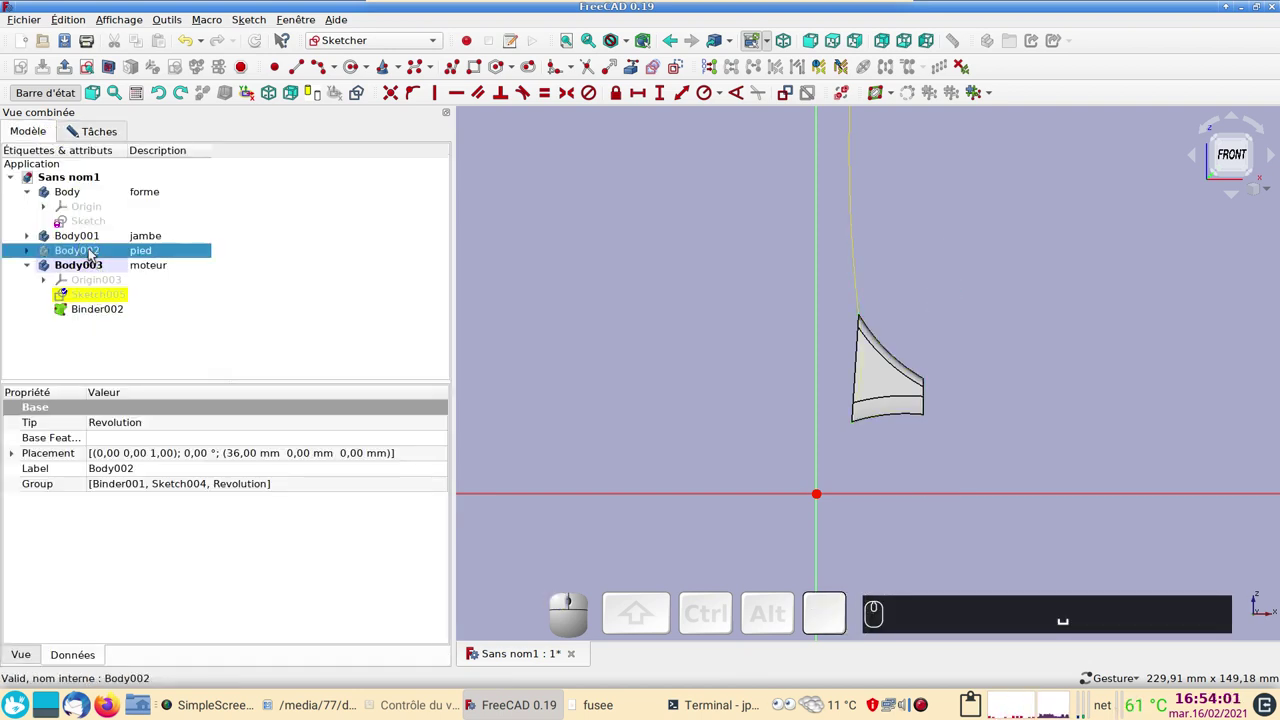
click(85, 237)
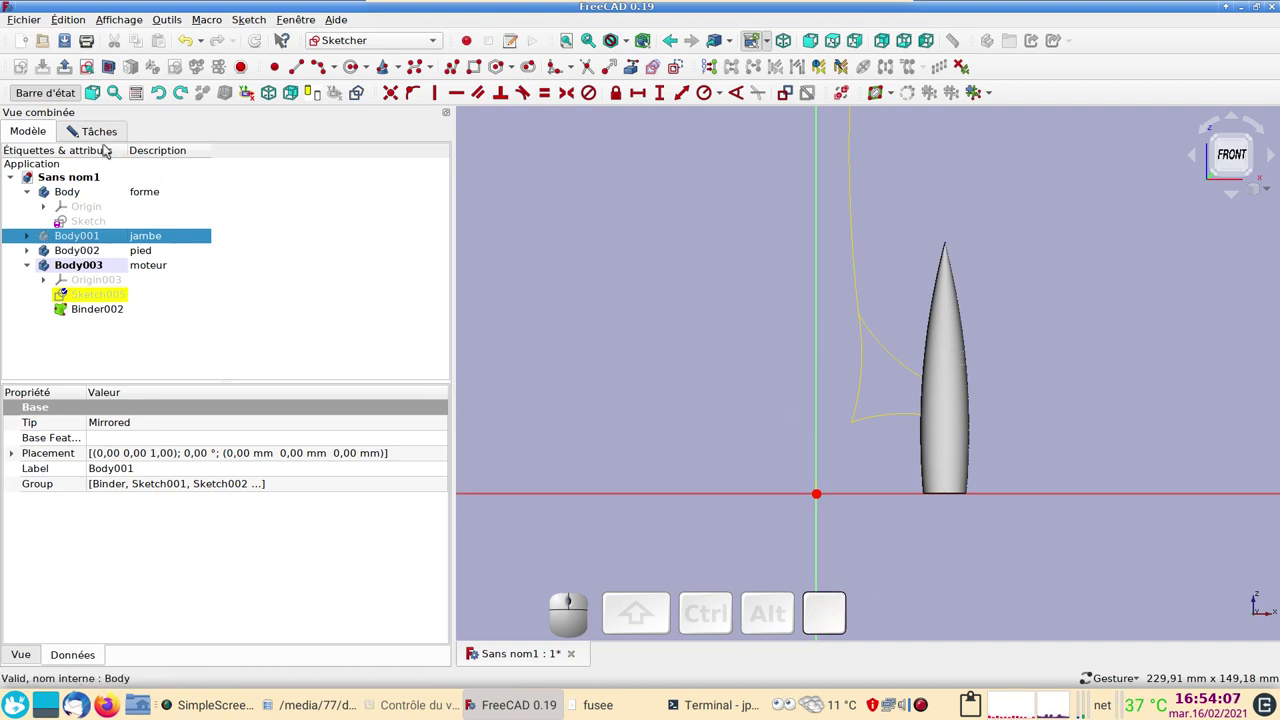
Back in the sketch, try External geometry on the leg outline edge, then close Sketch005 still empty.
click(107, 140)
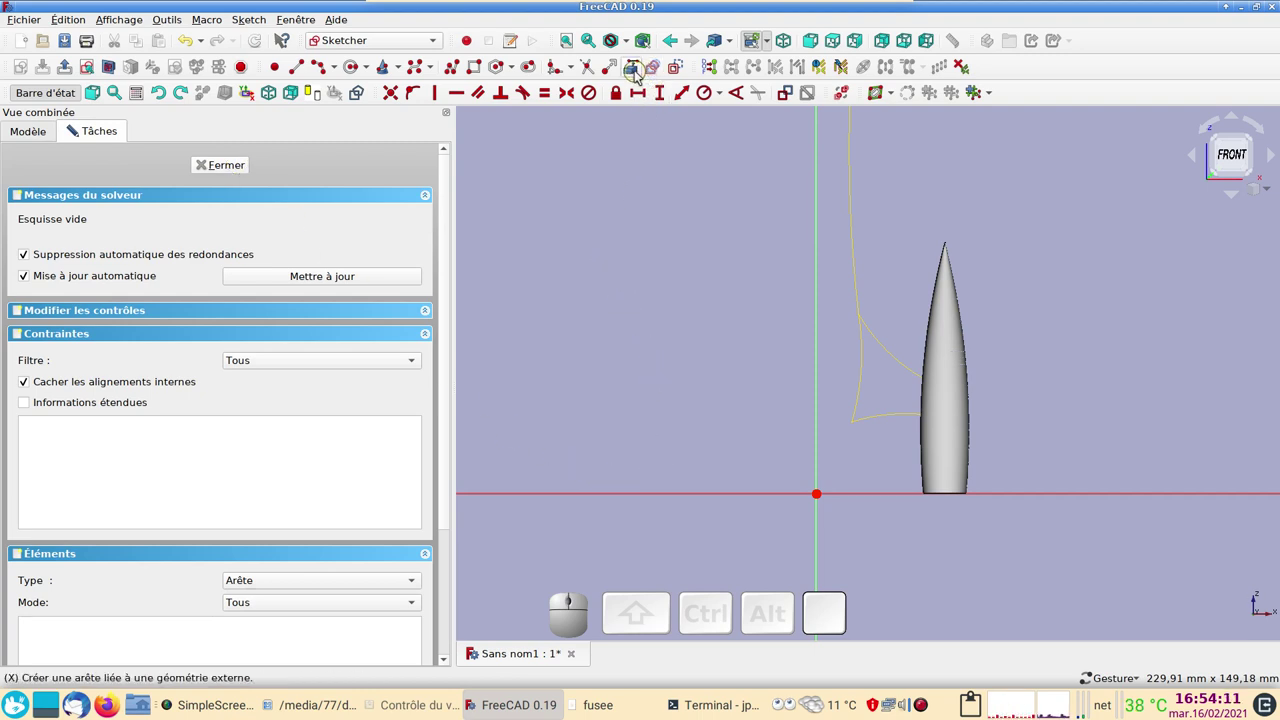
click(638, 71)
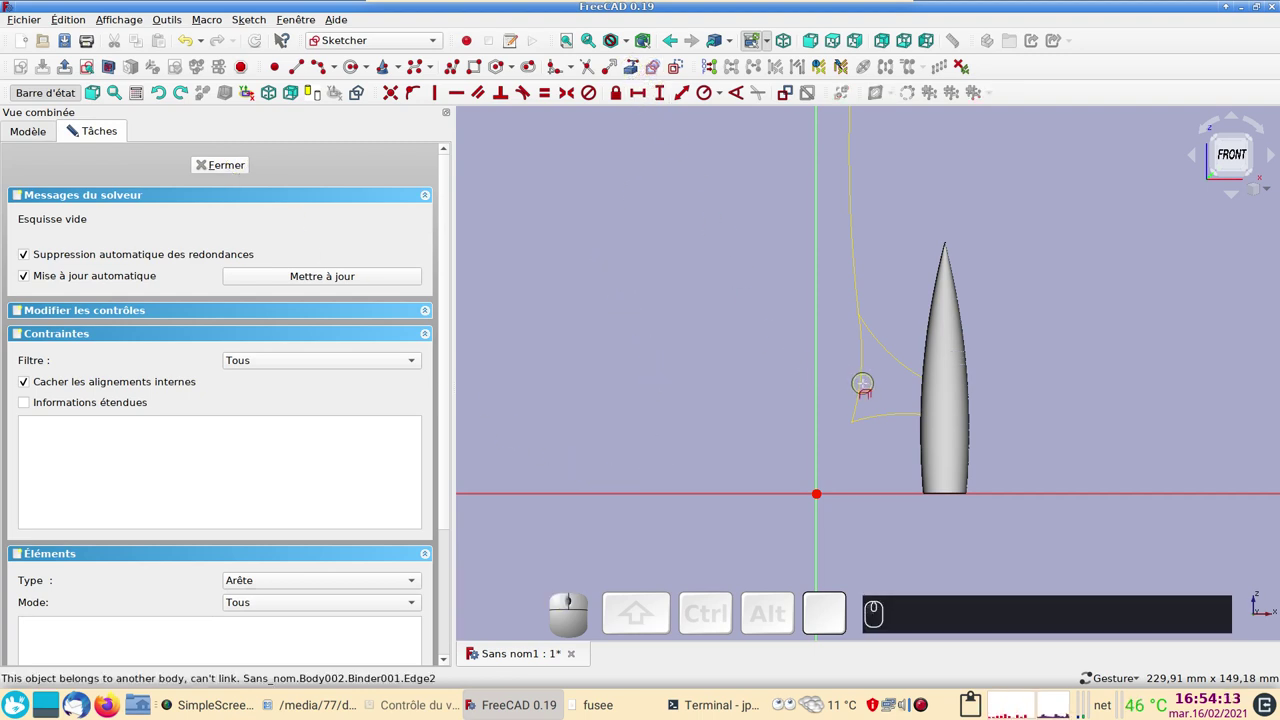
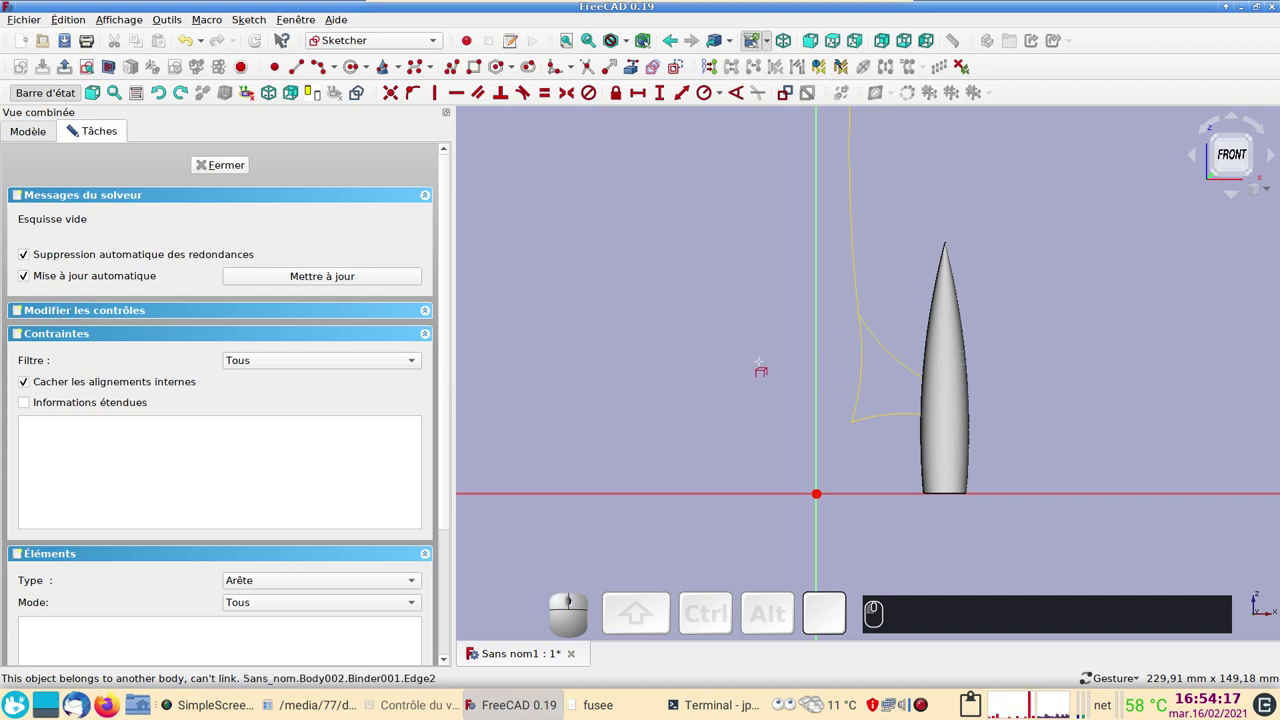
click(229, 167)
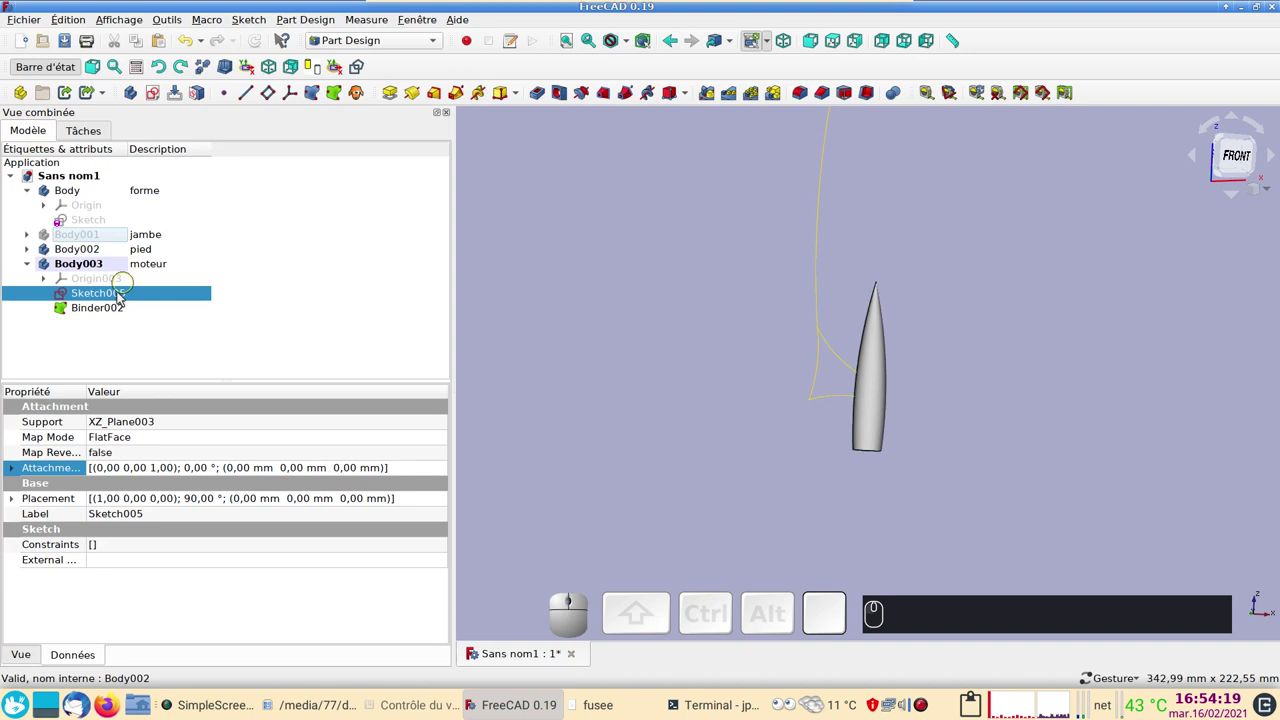
Expand Body002 pied and toggle its Binder001 visibility with Space.
click(32, 254)
click(88, 277)
key(space)
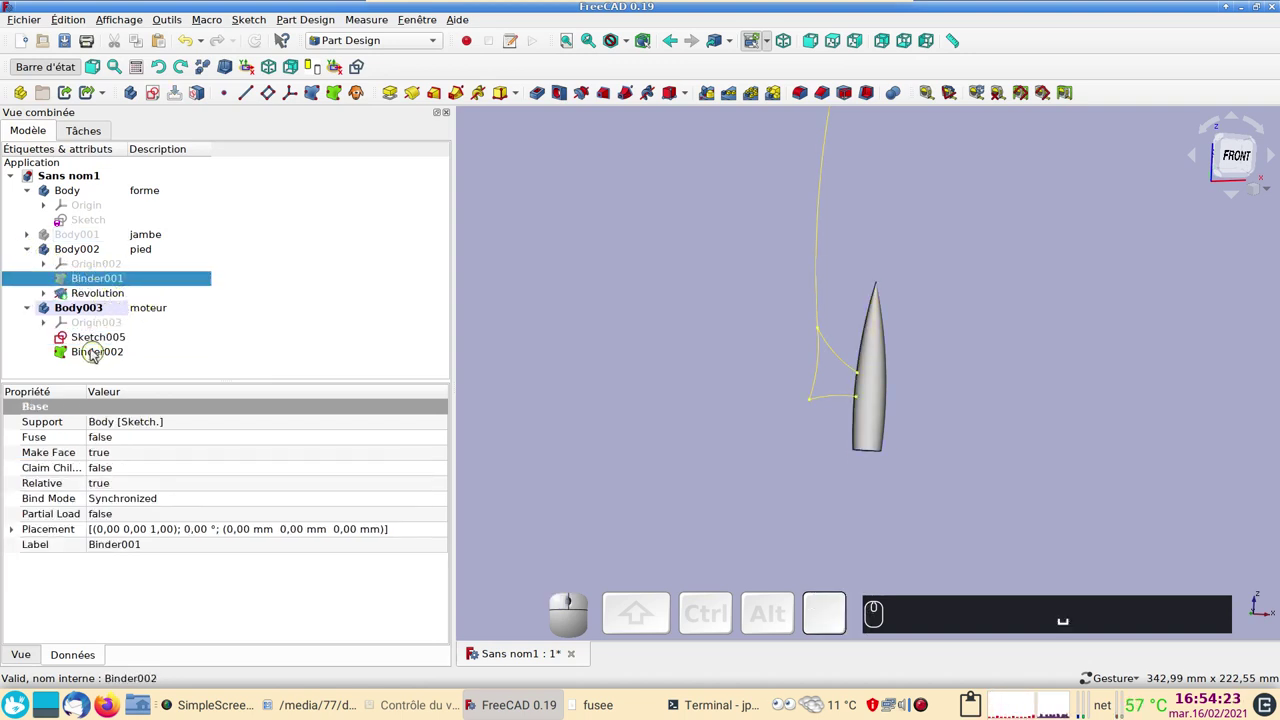
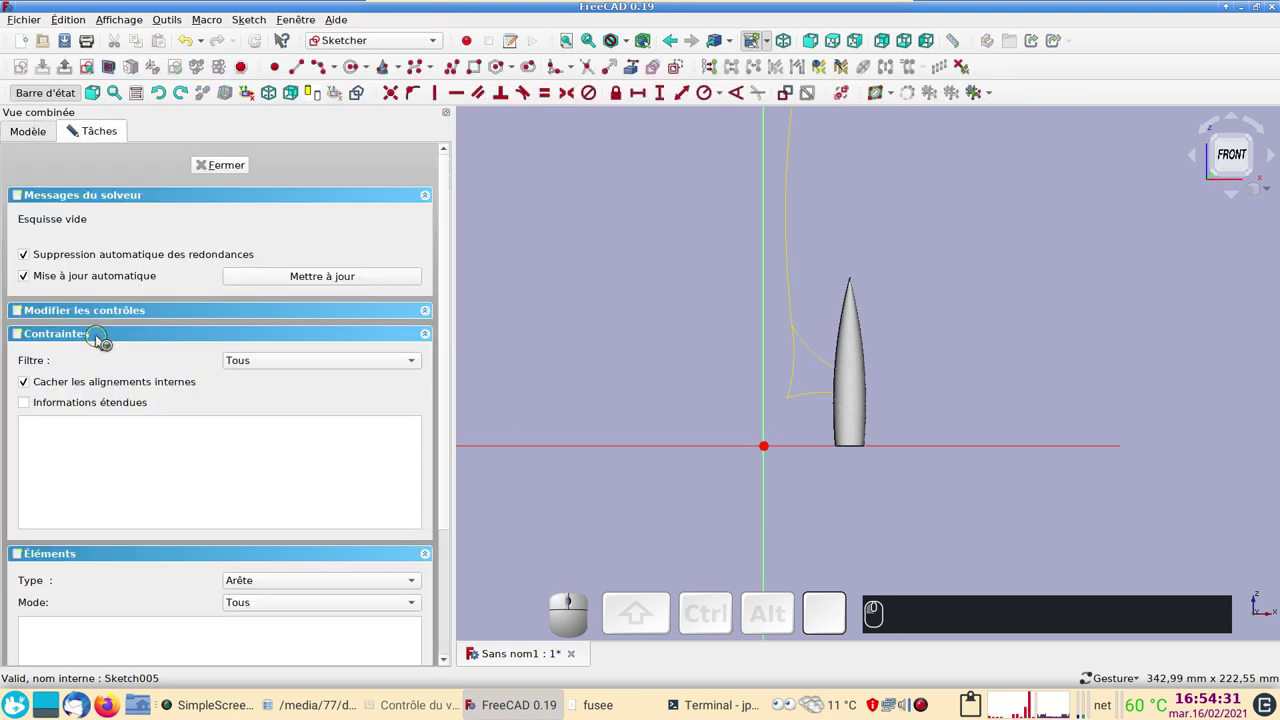
Draw a centre-and-endpoints arc beside the leg's curved edge for the motor profile.
scroll(up, 3)
drag(626, 382, 644, 426)
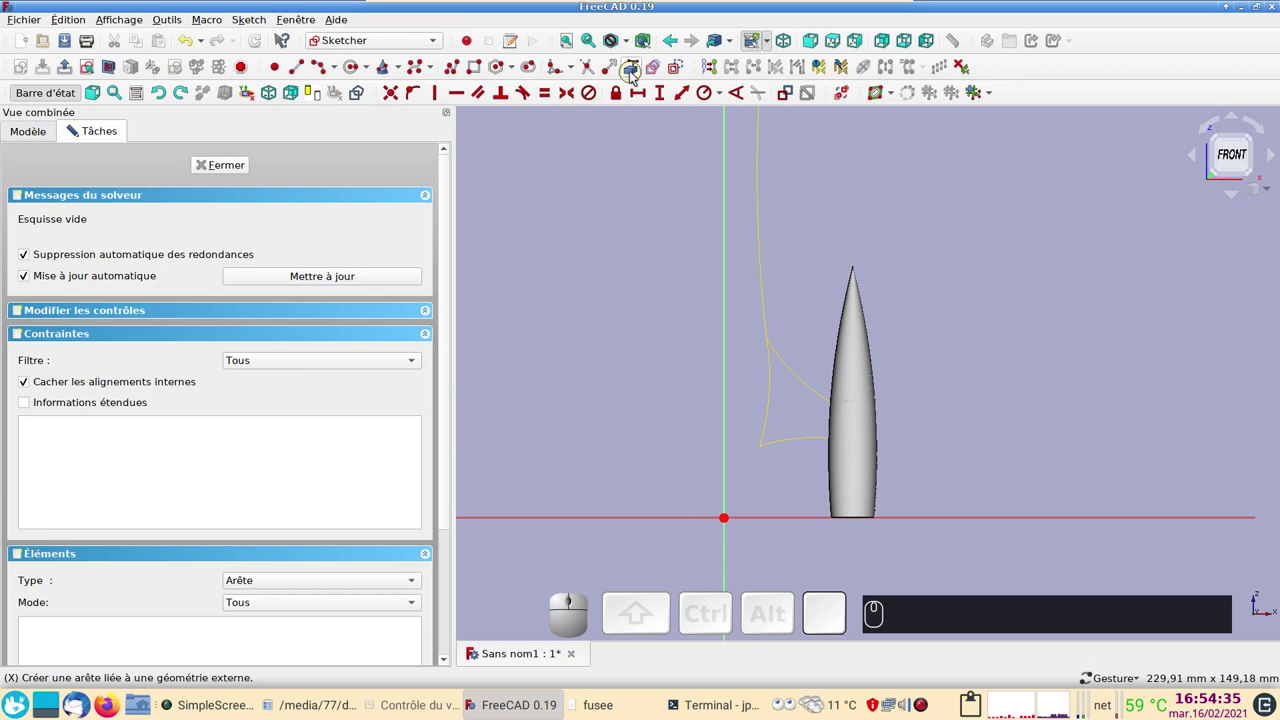
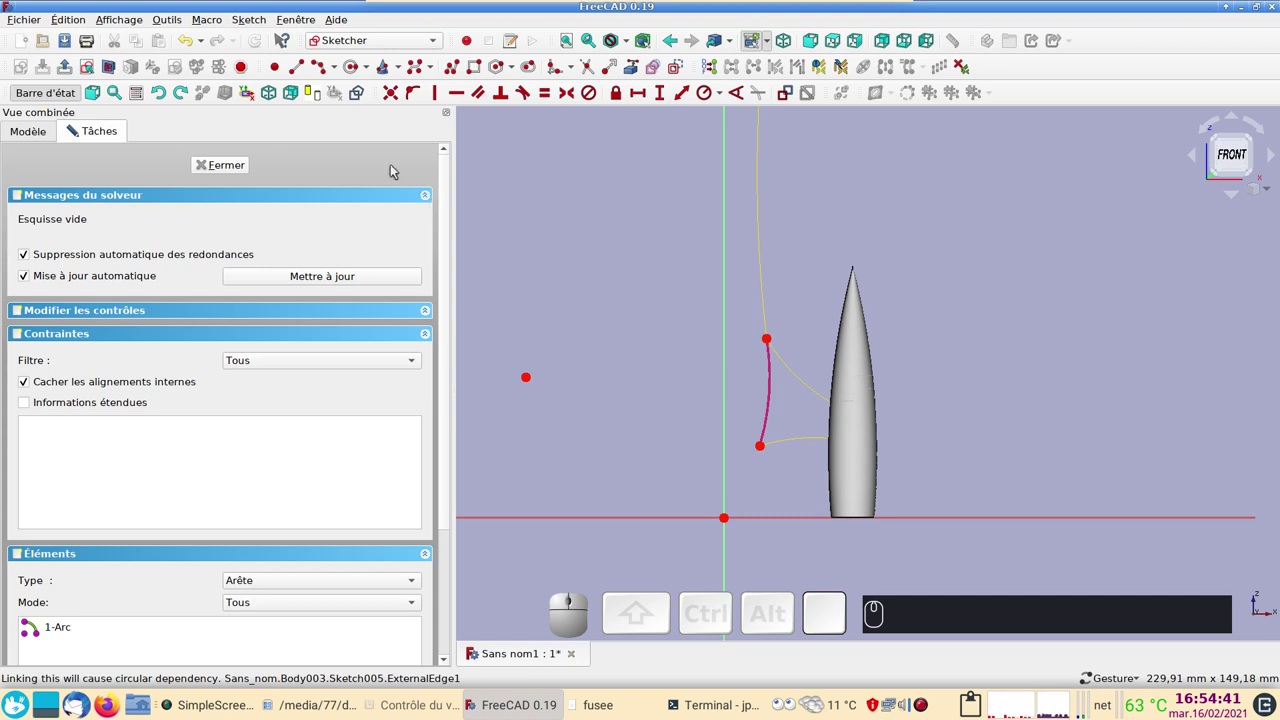
click(343, 69)
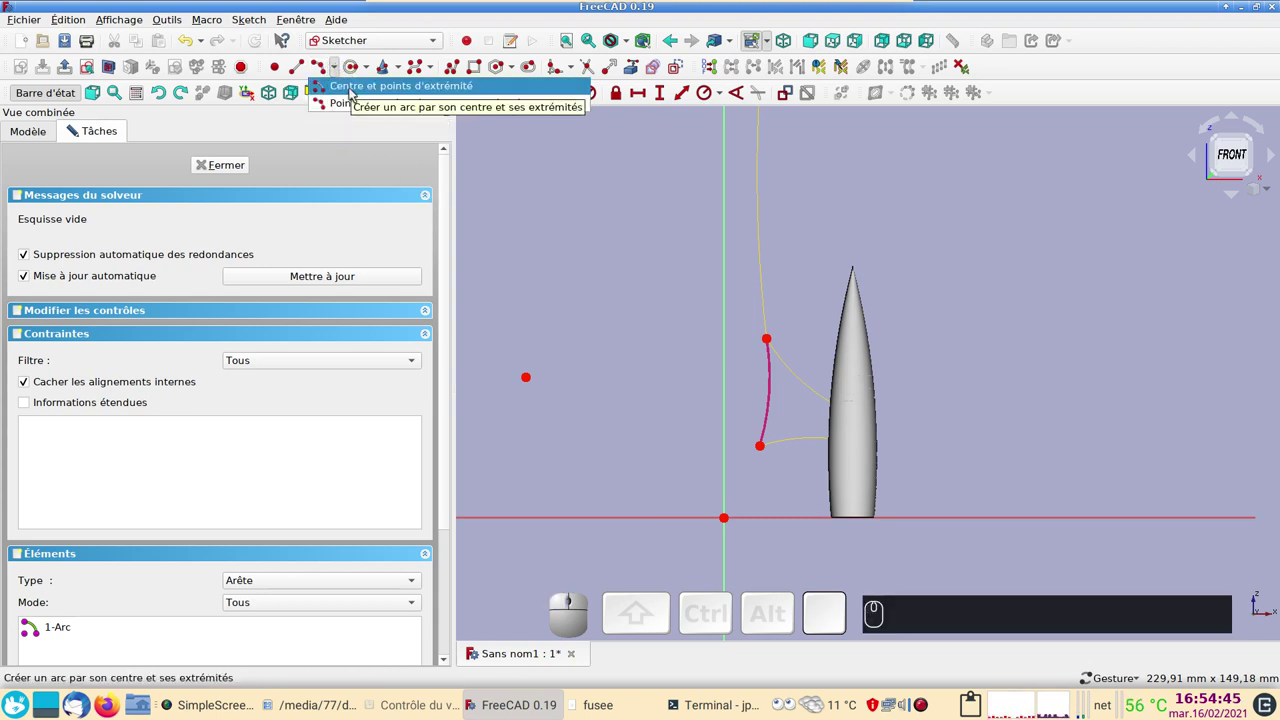
click(350, 87)
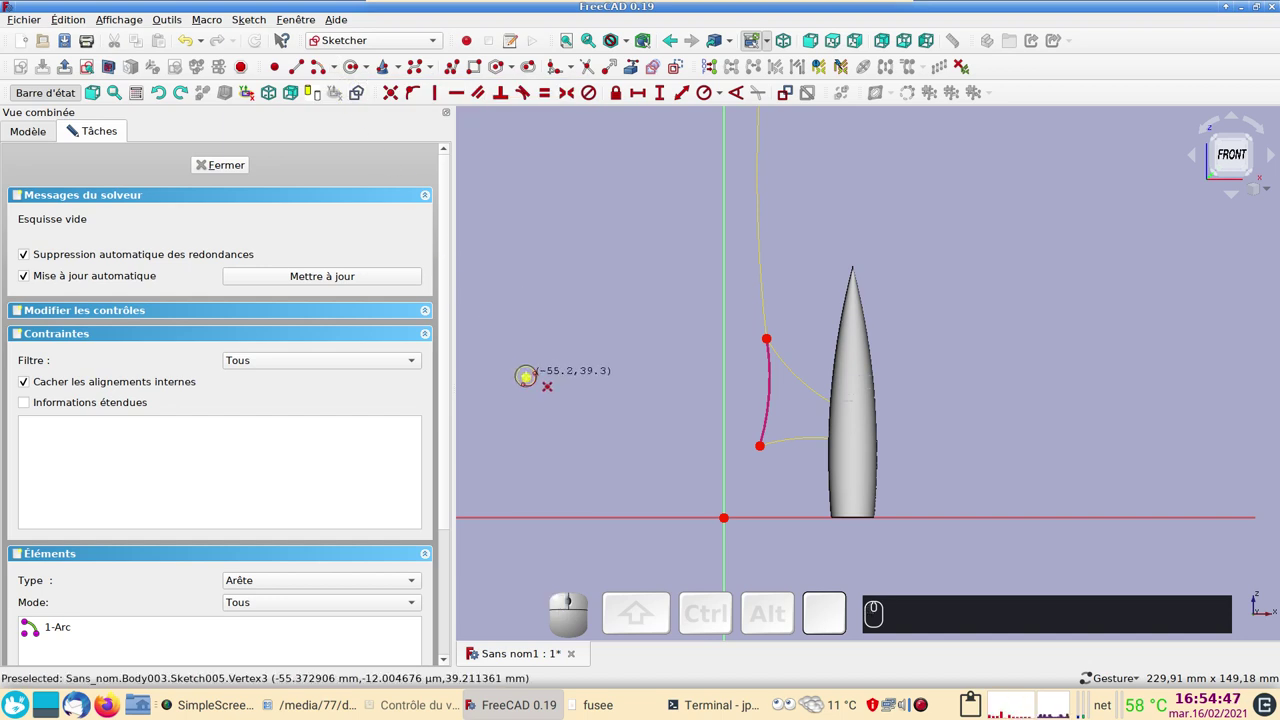
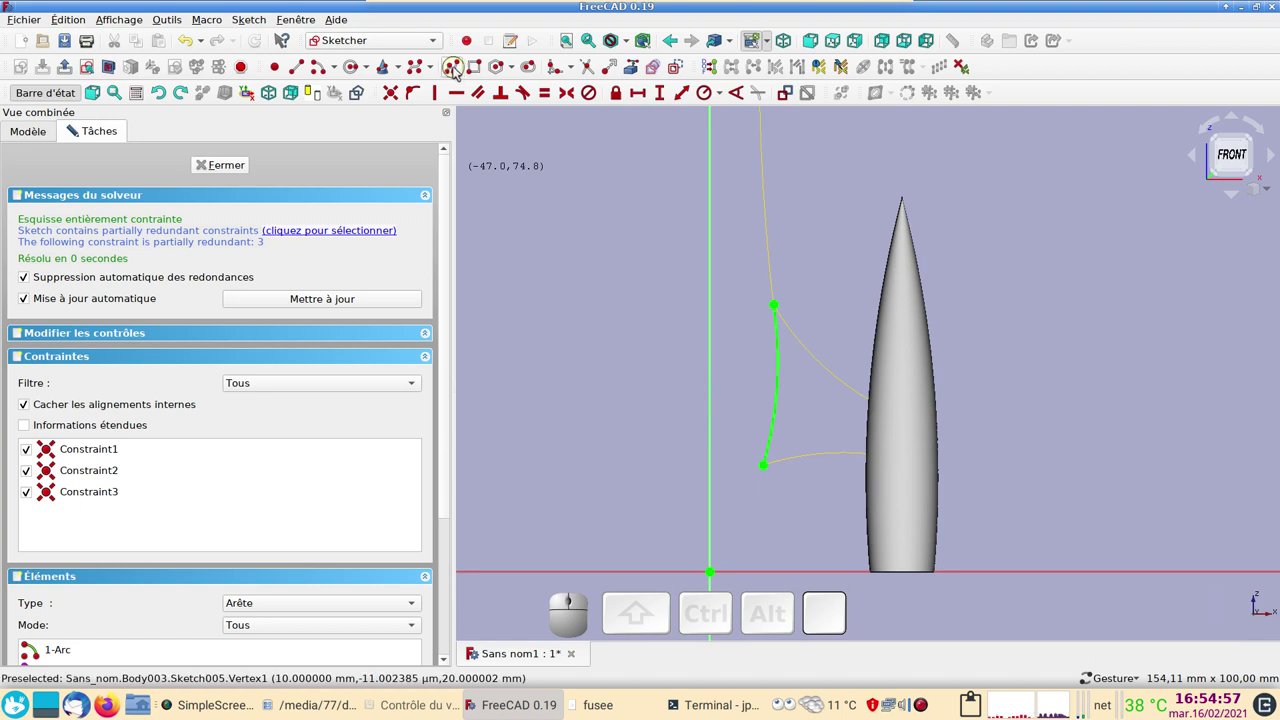
Start a polyline from the arc's upper end, cycling the segment mode with M back to a straight line.
click(453, 65)
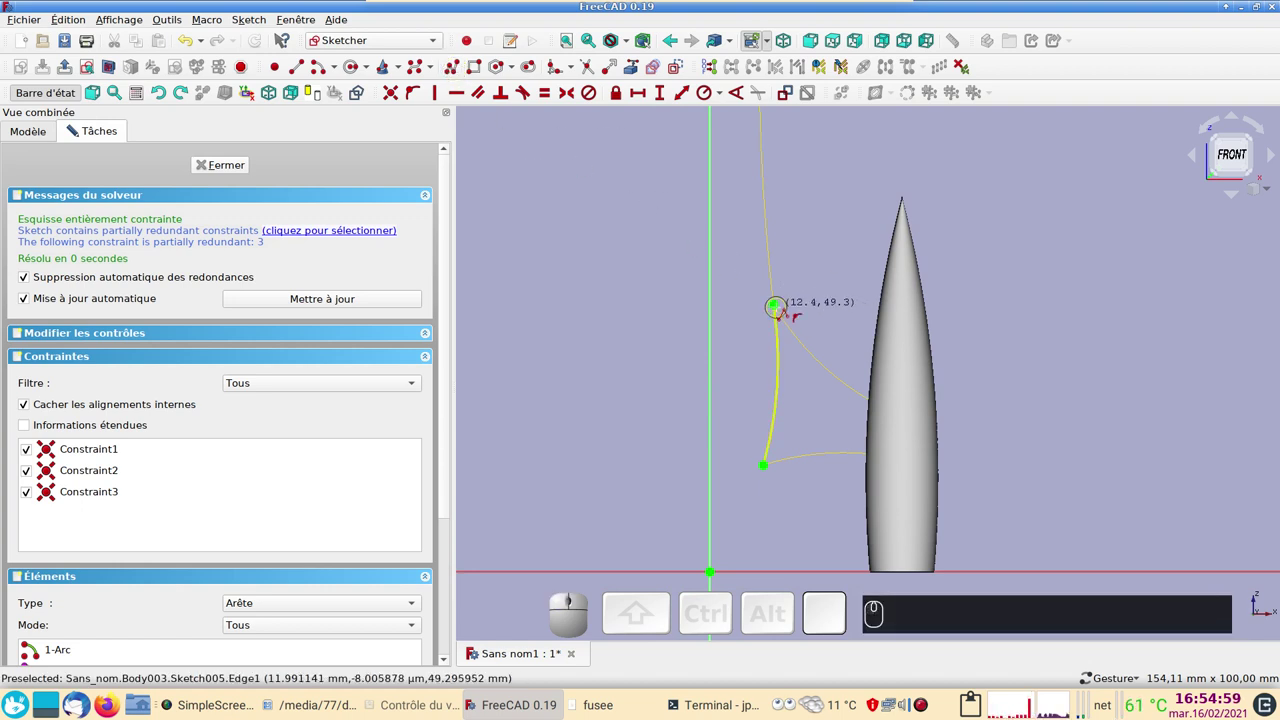
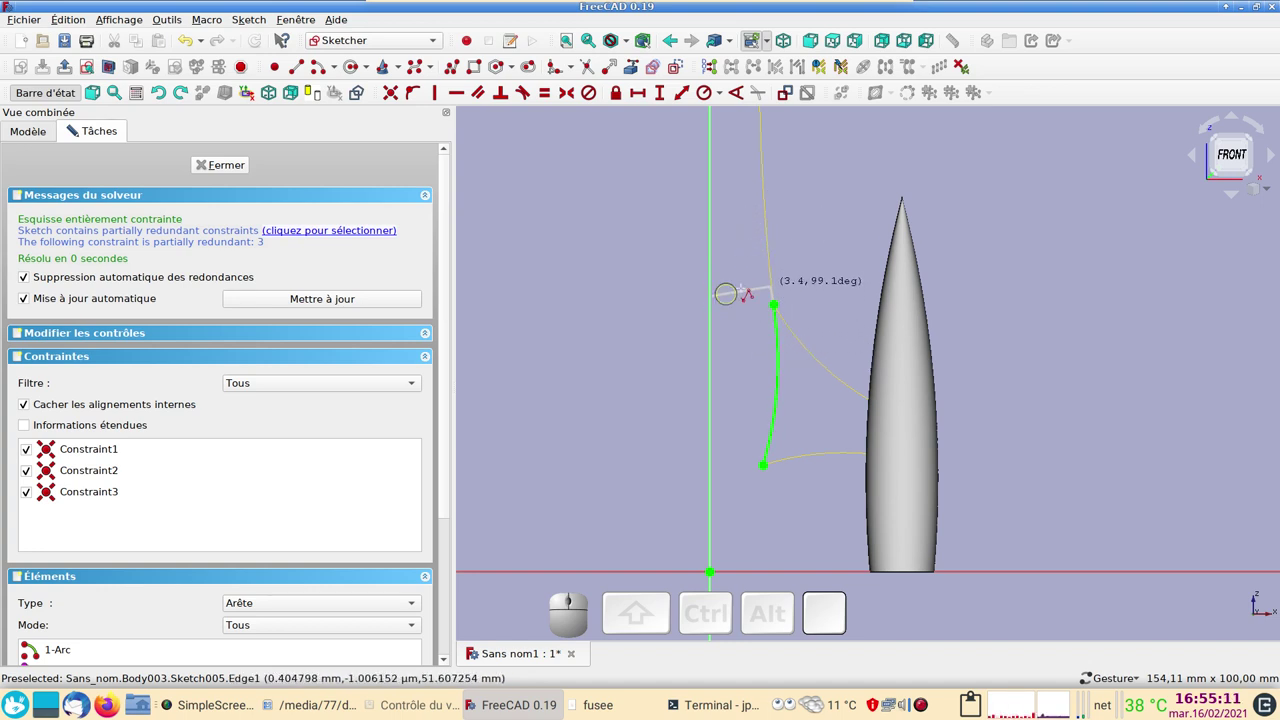
key(m)
key(m)
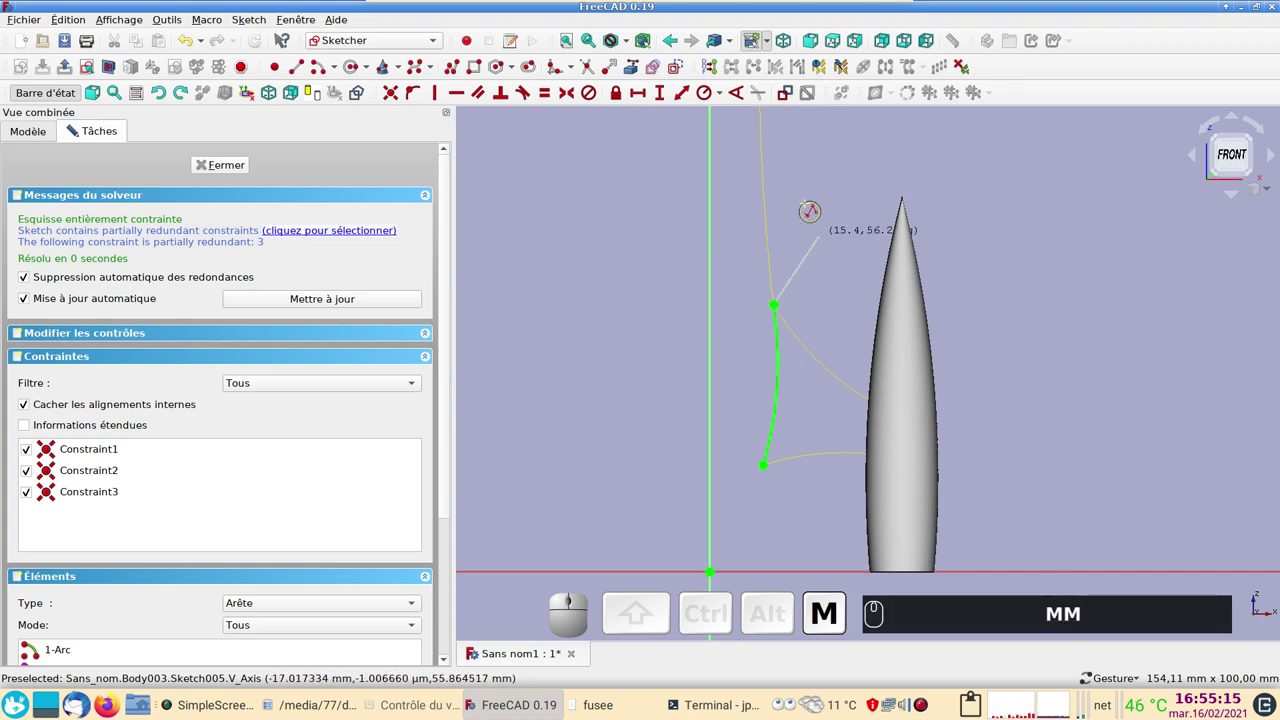
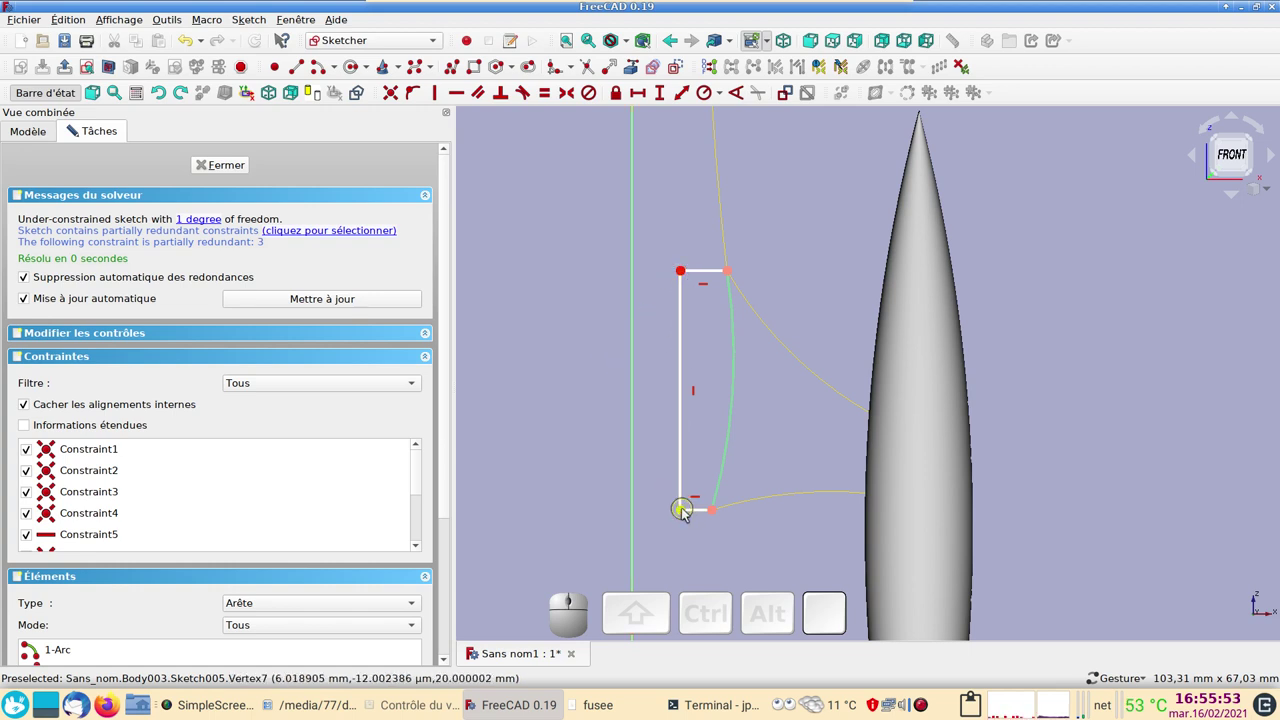
Constrain the profile's lower inner corner at 6,15 mm horizontal distance from the sketch axis.
click(689, 514)
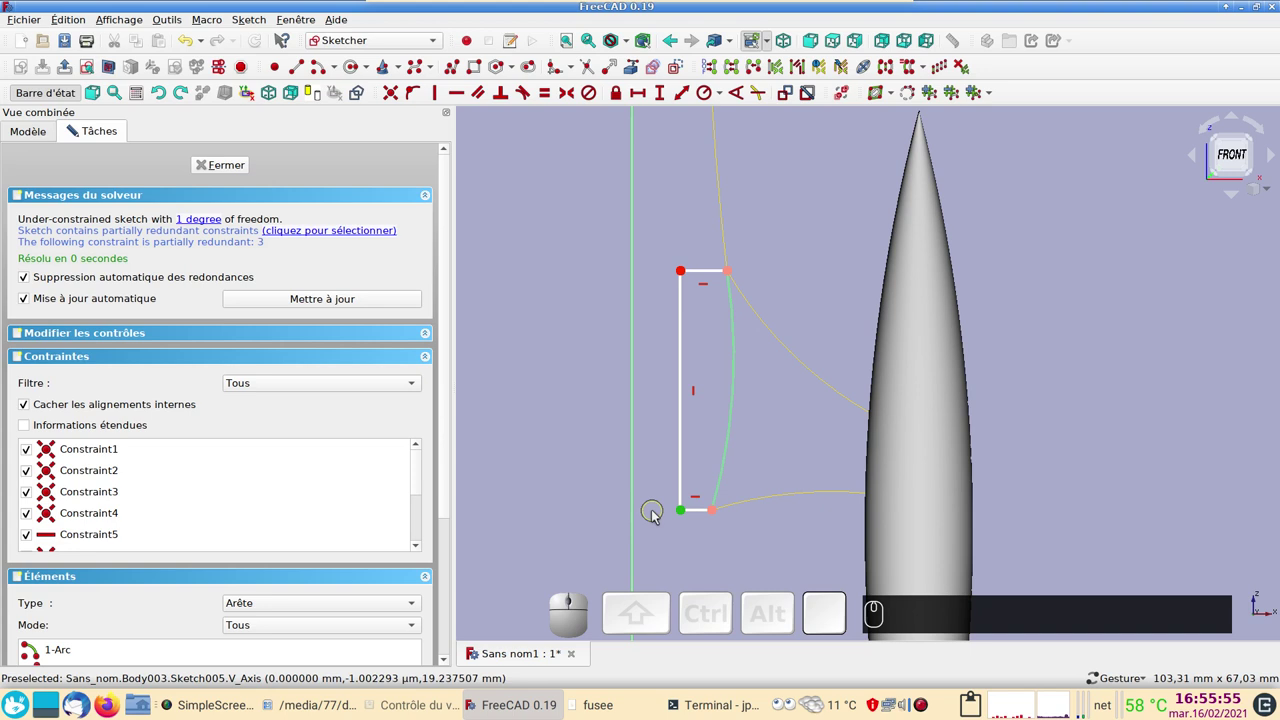
click(640, 515)
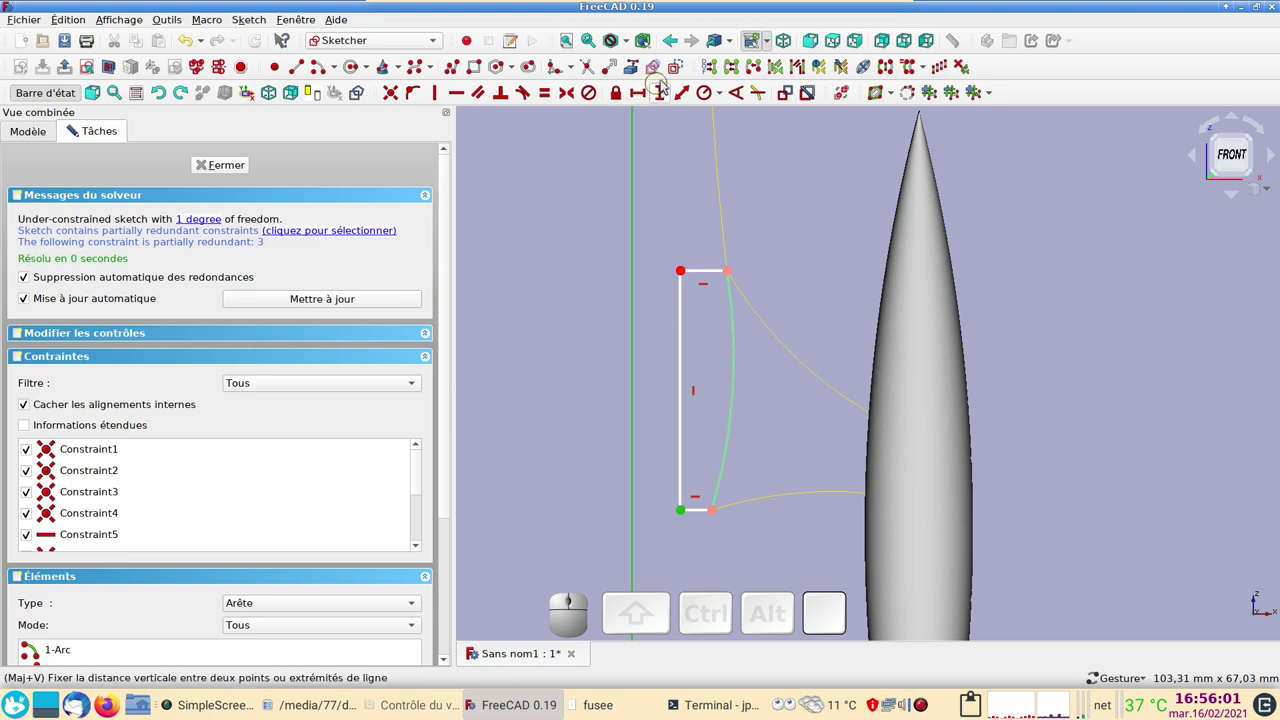
click(649, 96)
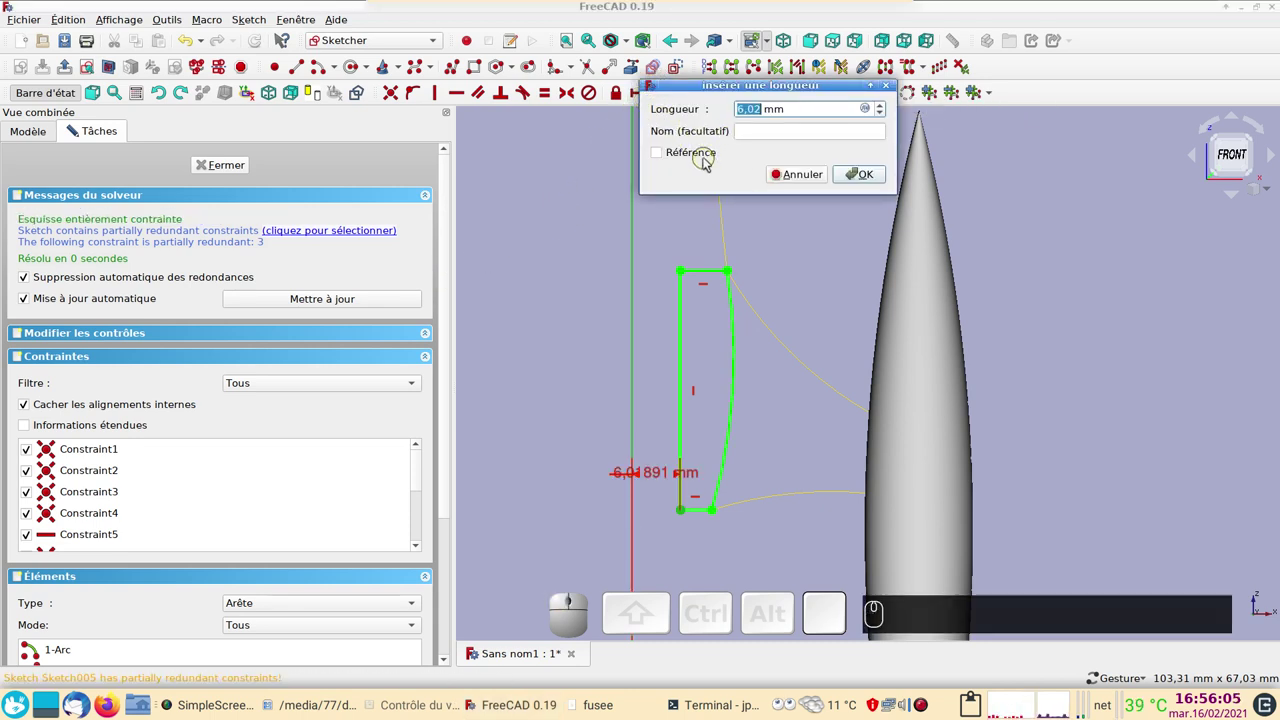
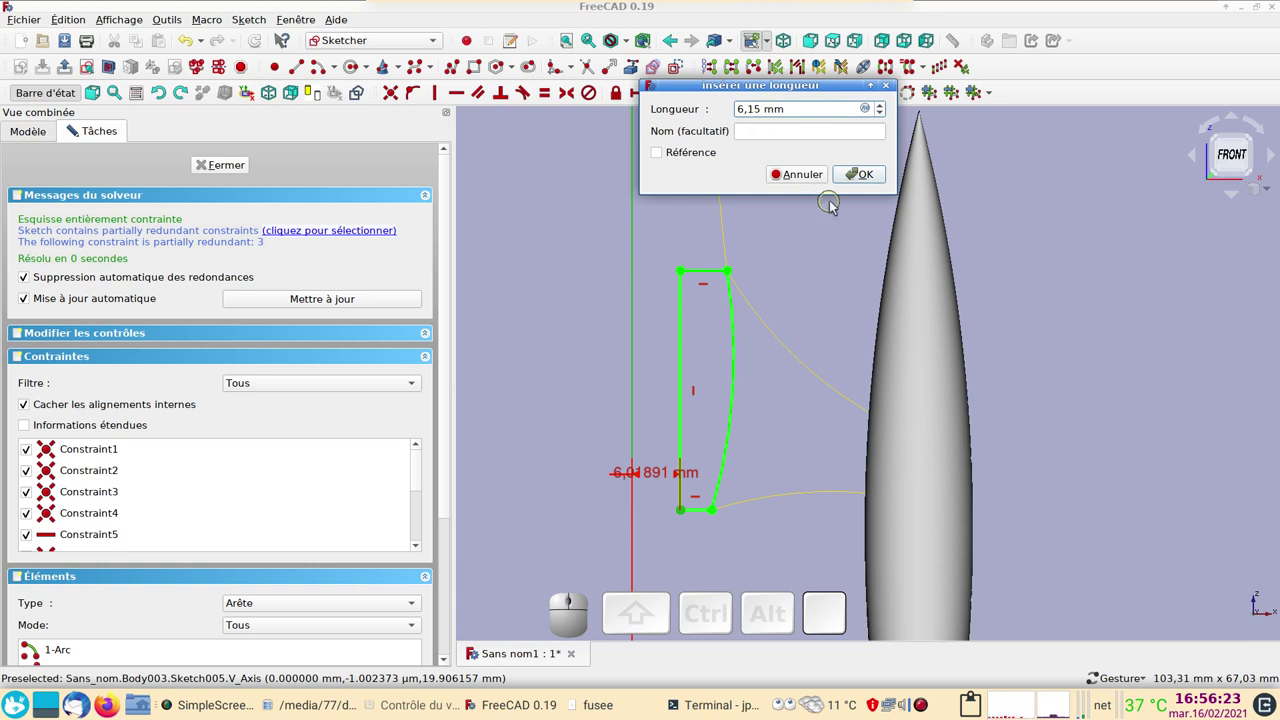
click(874, 180)
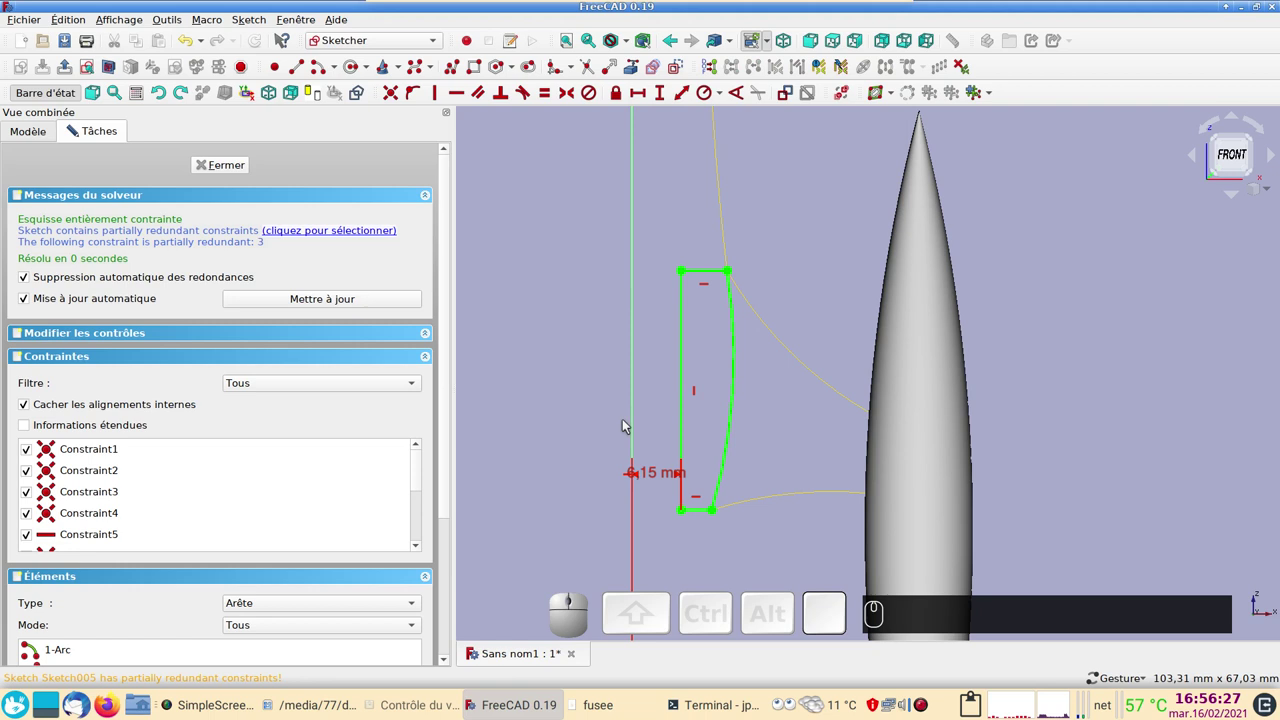
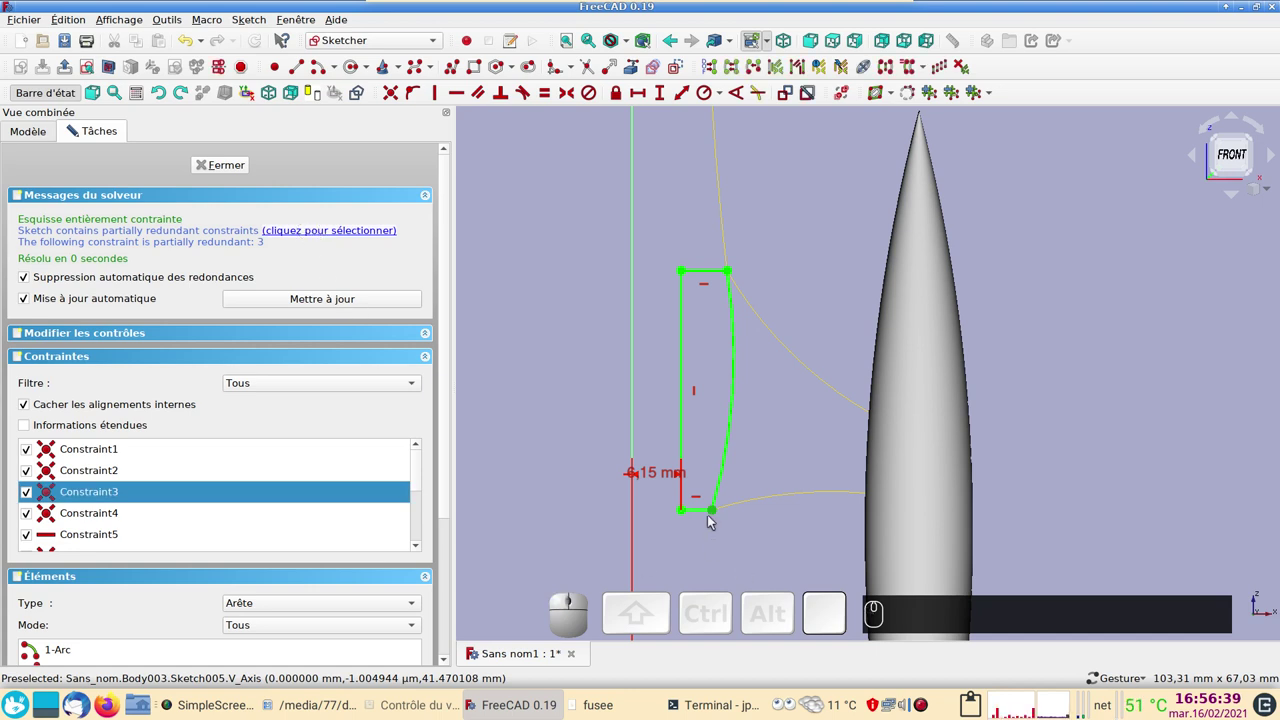
Inspect the dimensioned corner up close and close the fully constrained Sketch005.
drag(716, 512, 730, 531)
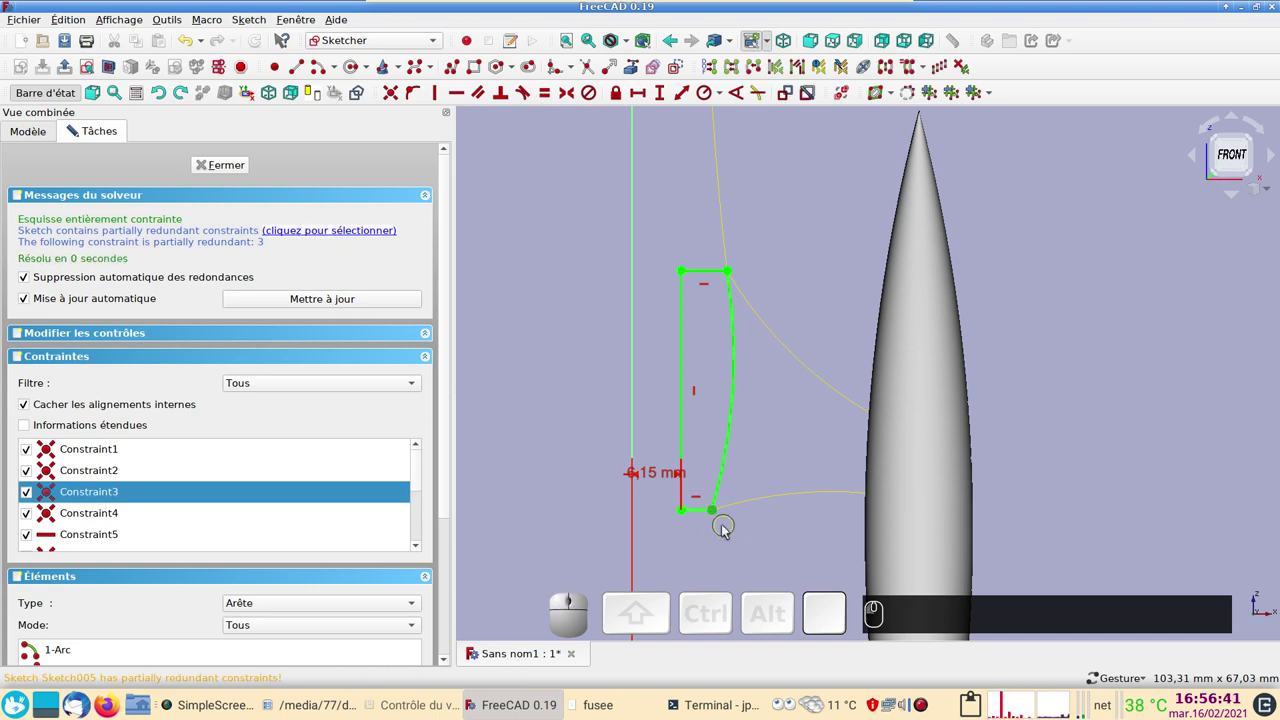
scroll(up, 3)
drag(733, 519, 894, 246)
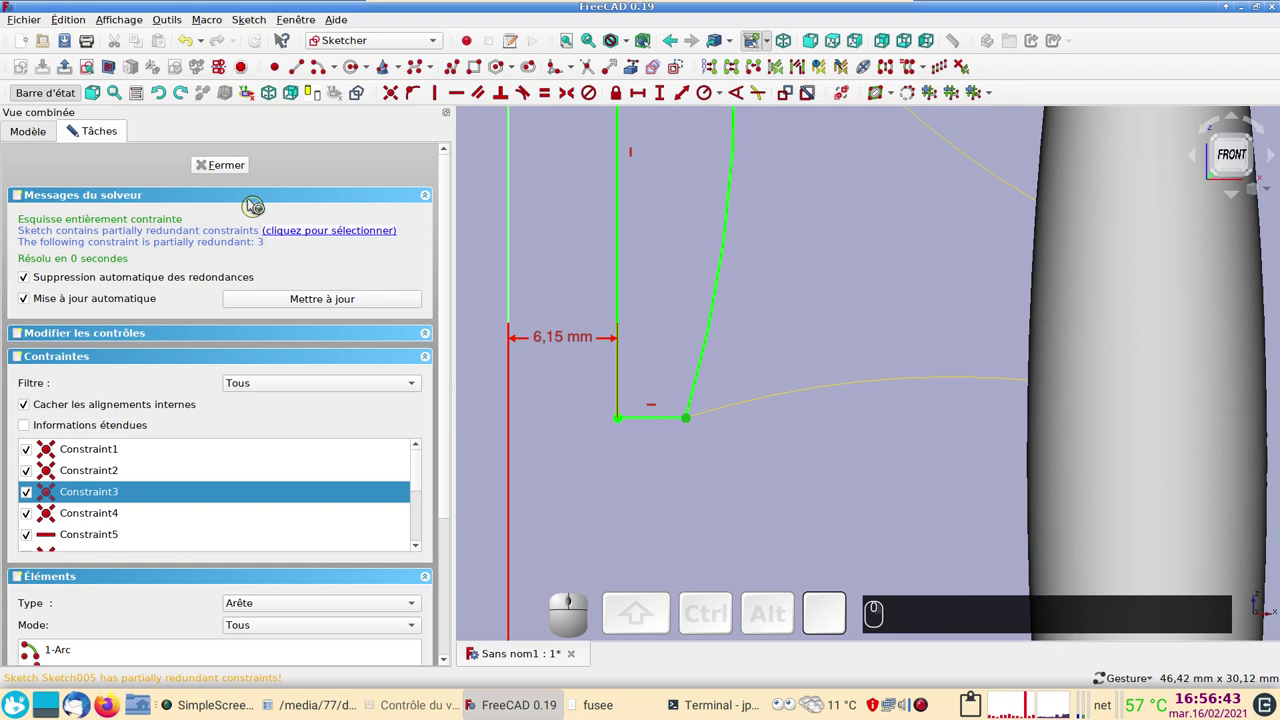
click(229, 163)
scroll(down, 3)
scroll(up, 3)
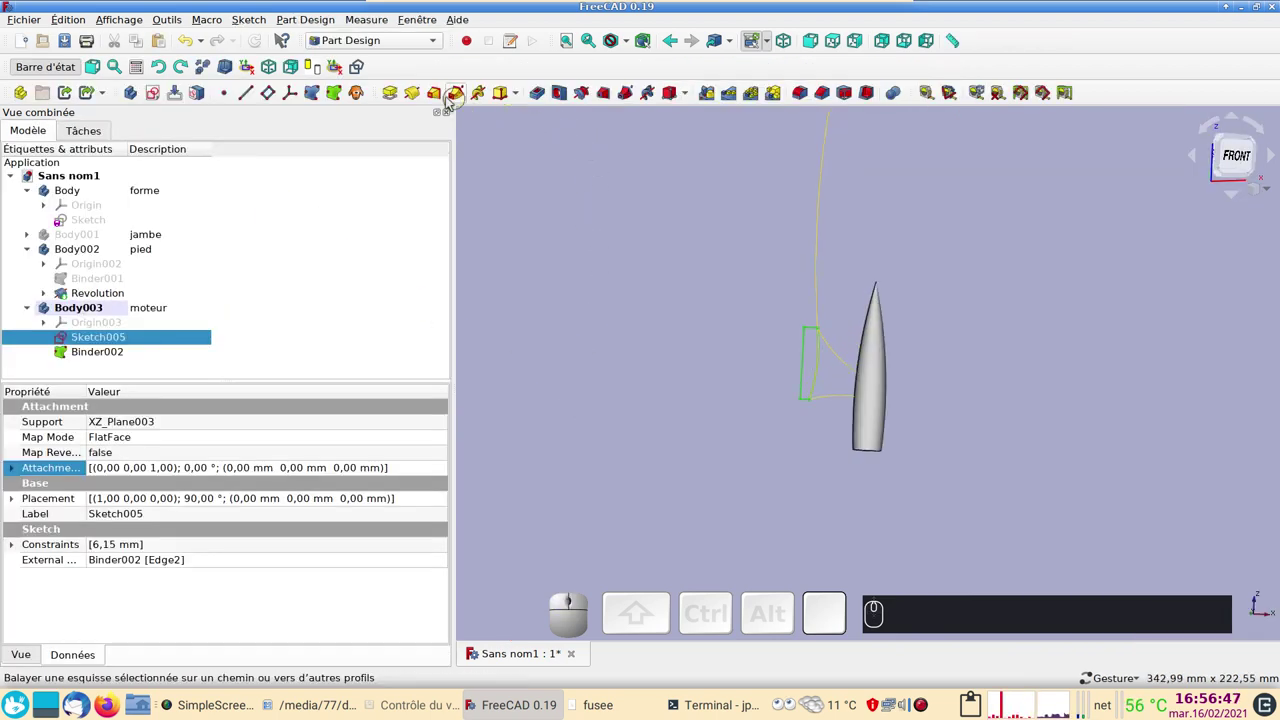
Revolve the motor profile 360° about the vertical sketch axis into Revolution001.
click(417, 104)
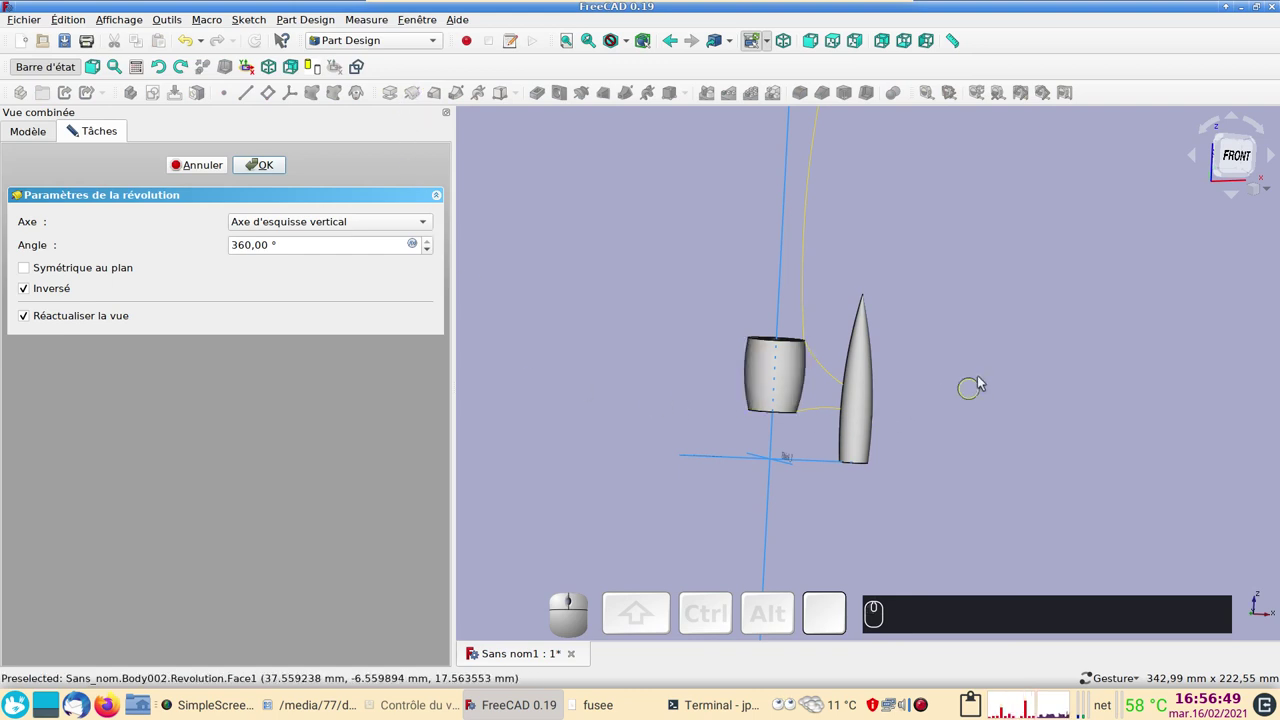
drag(979, 322, 265, 155)
click(270, 162)
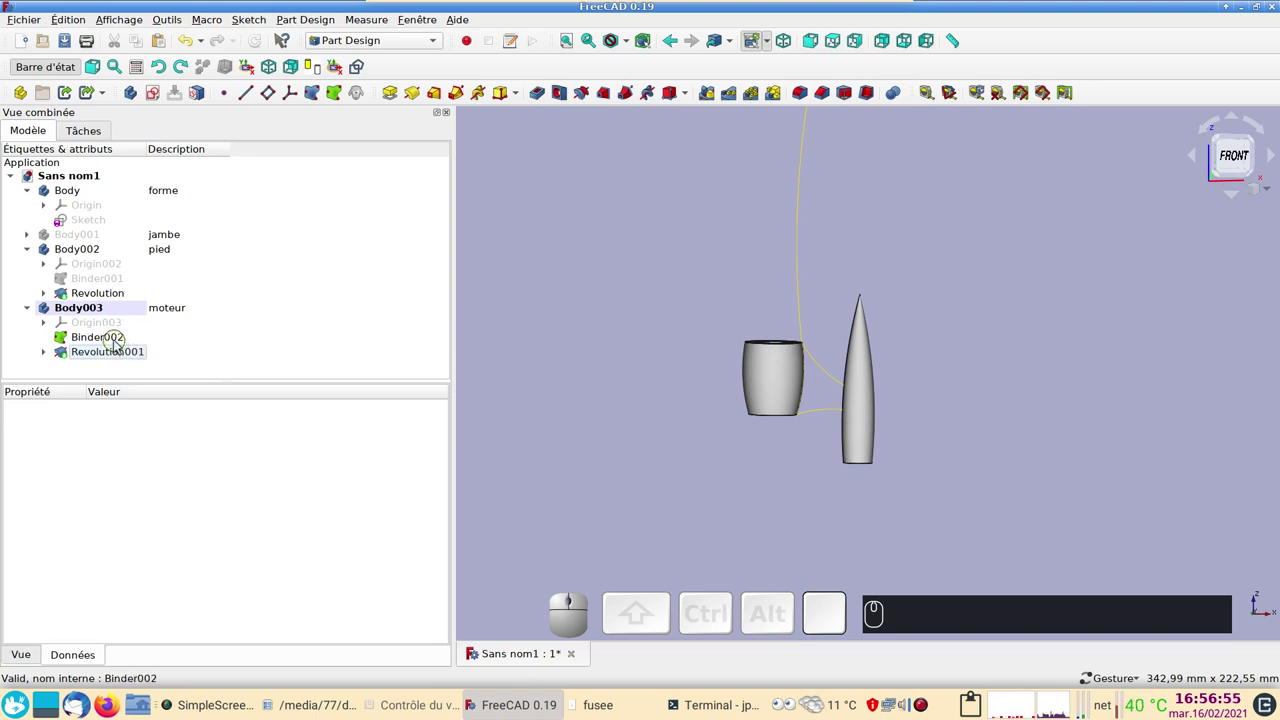
Hide the moteur body's Binder002 reference curves and toggle the foot's revolution visibility.
click(115, 339)
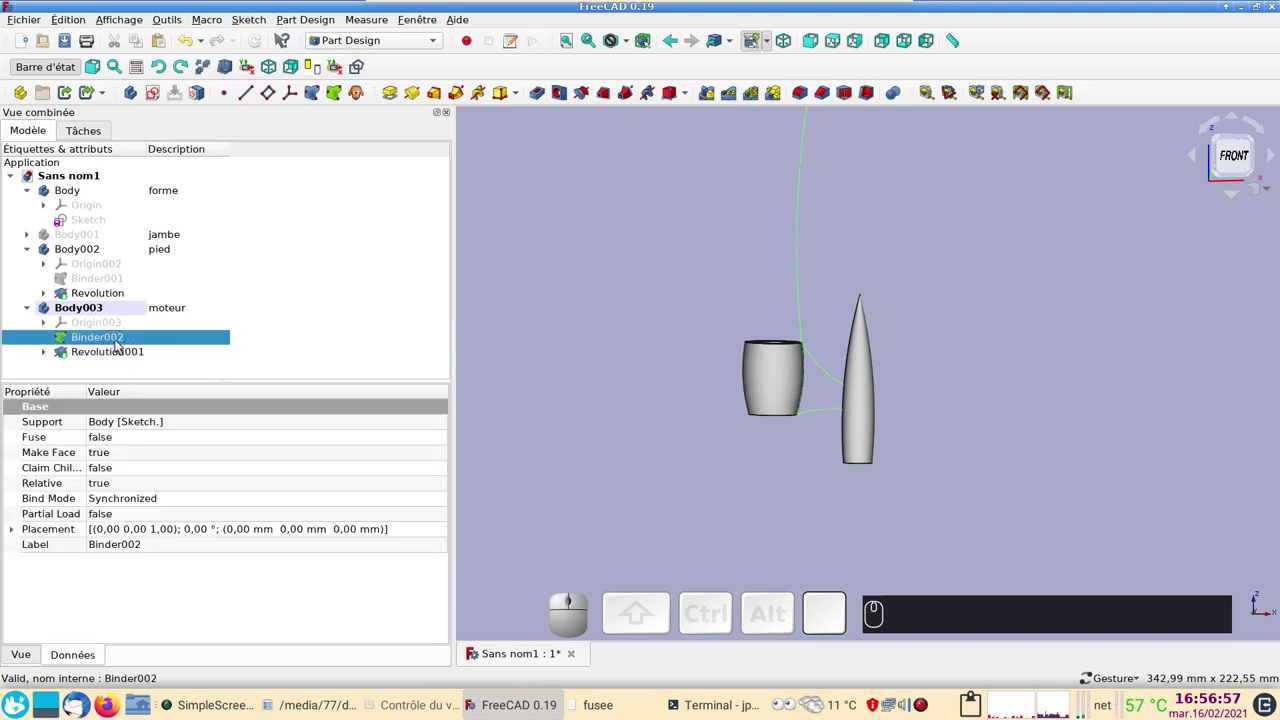
key(space)
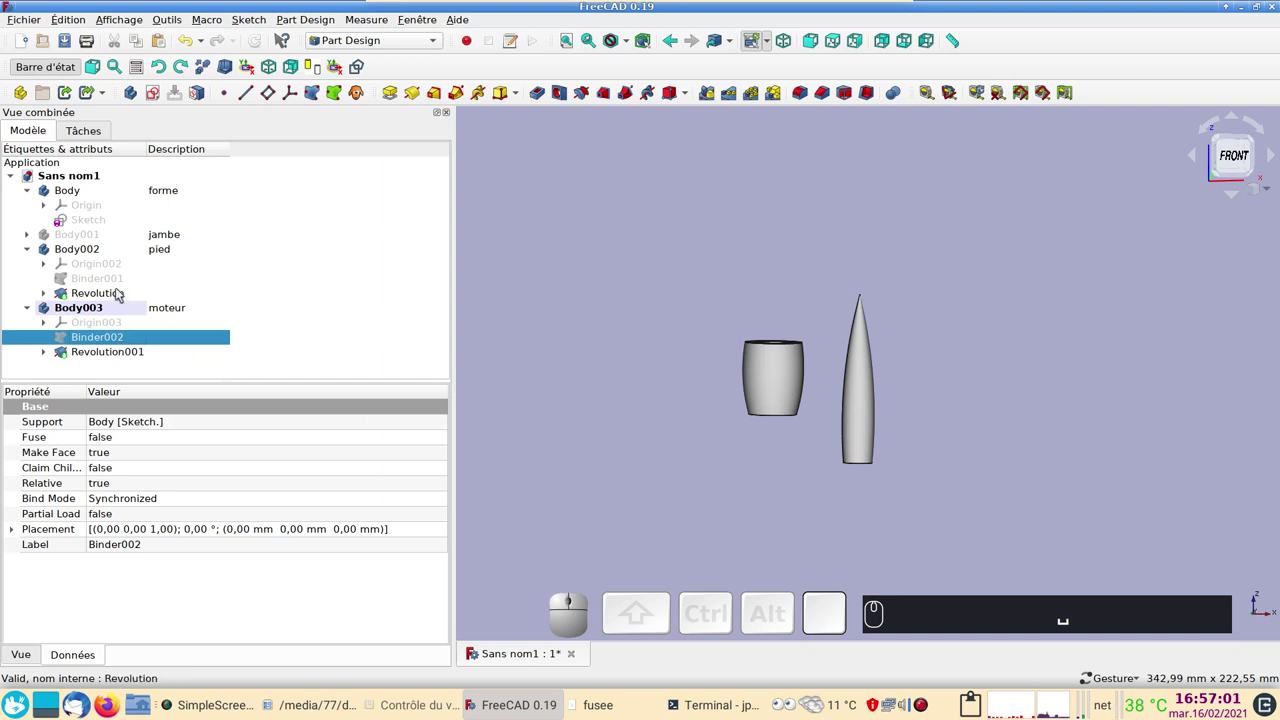
click(85, 229)
key(space)
Orbit to see the hollow motor beside the nose in 3D, then collapse the pied and moteur bodies.
click(706, 497)
drag(1051, 374, 903, 458)
scroll(up, 3)
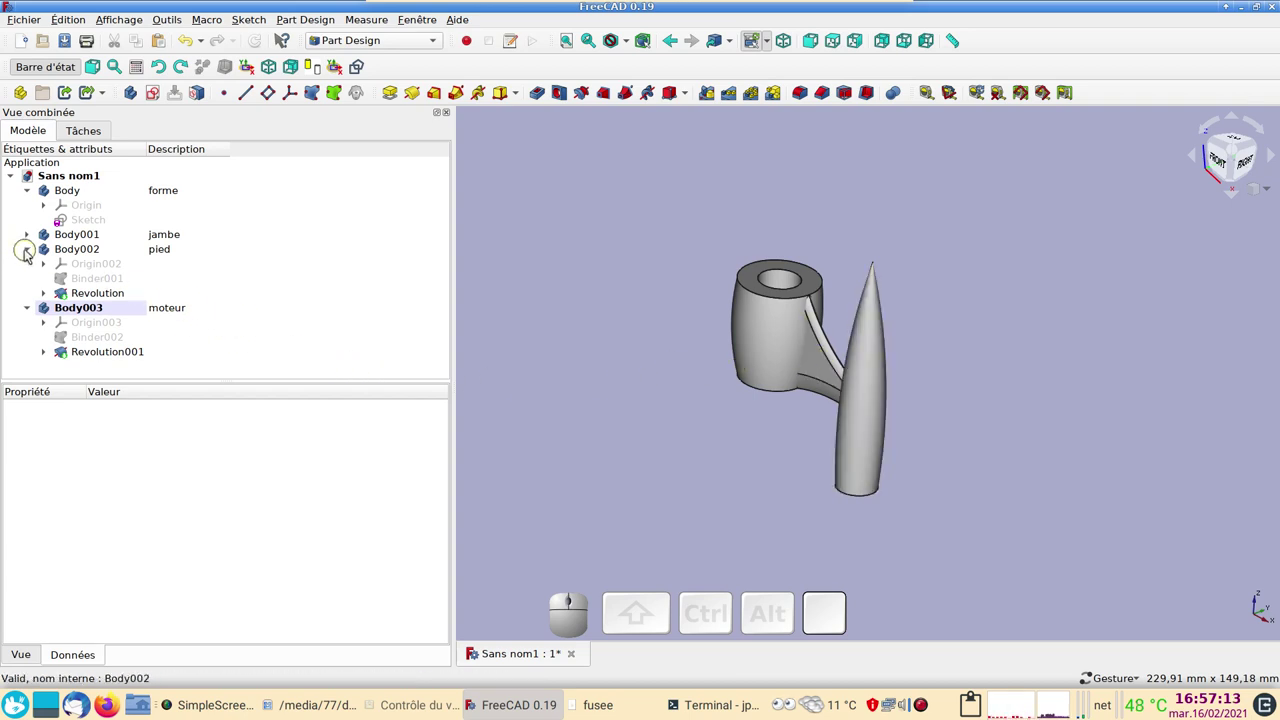
click(30, 253)
click(32, 265)
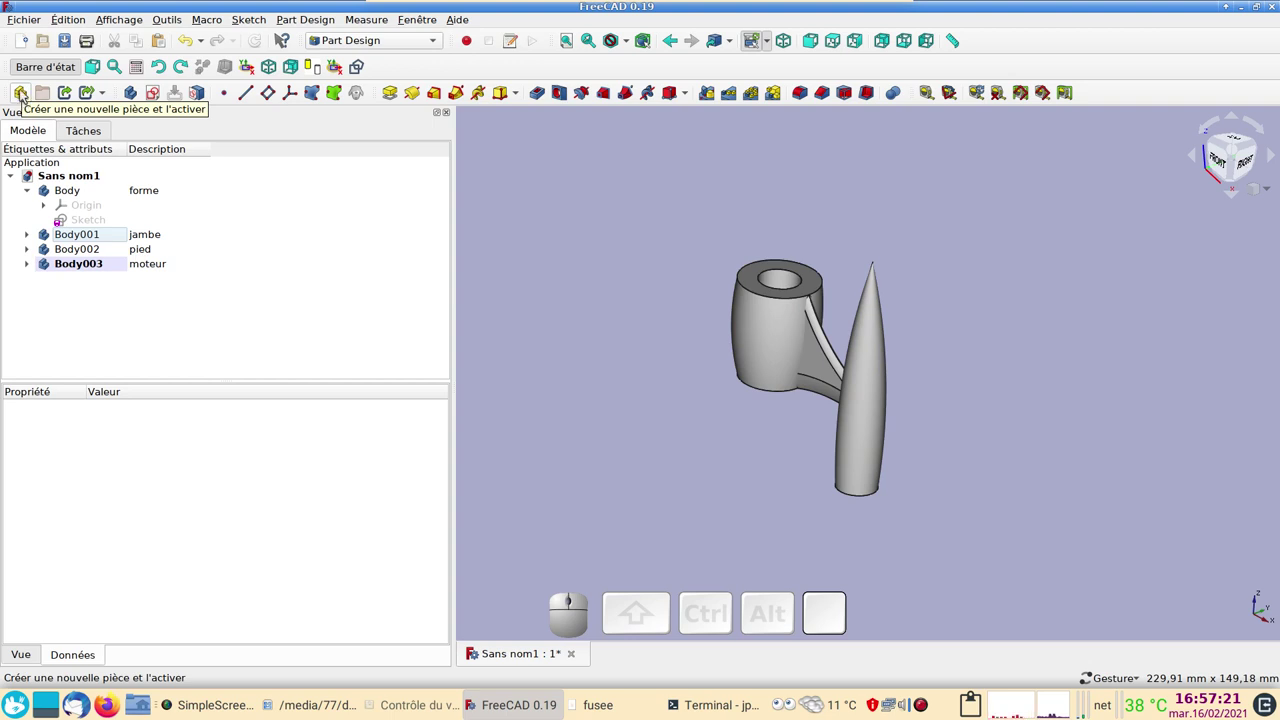
Create a Part container, drag Body001 jambe and Body002 pied into it, and collapse it.
click(24, 93)
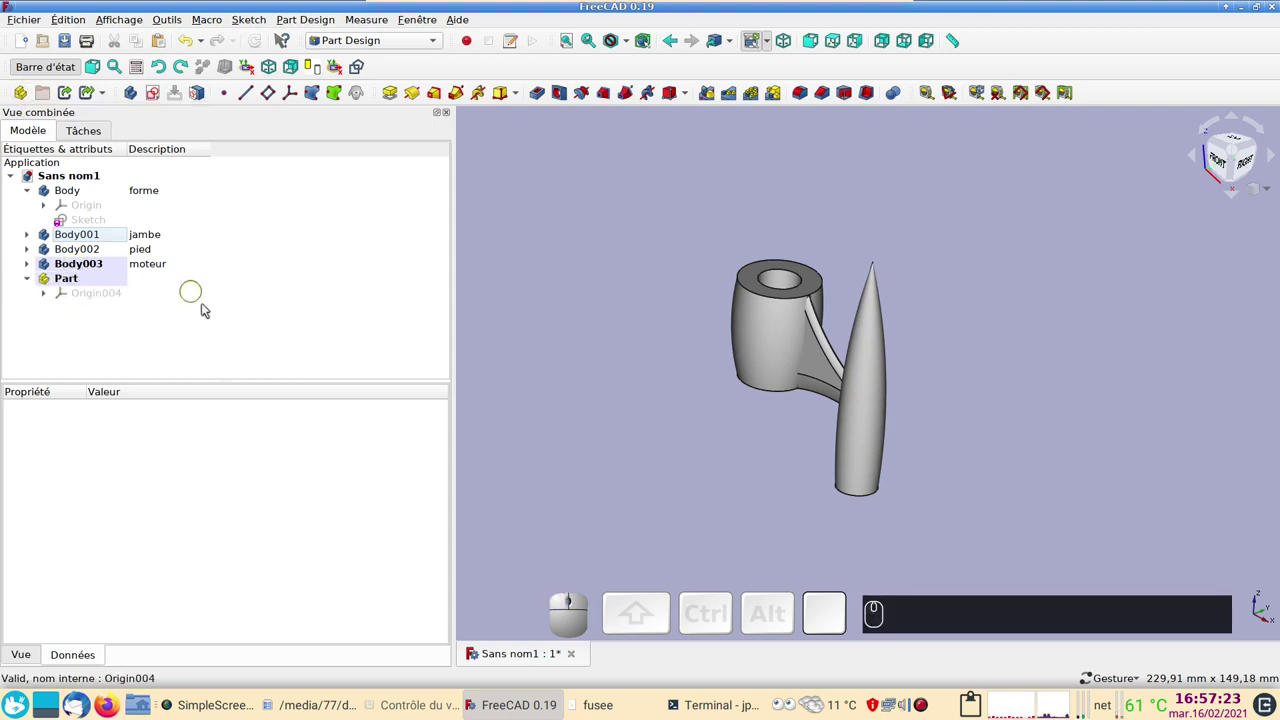
click(219, 329)
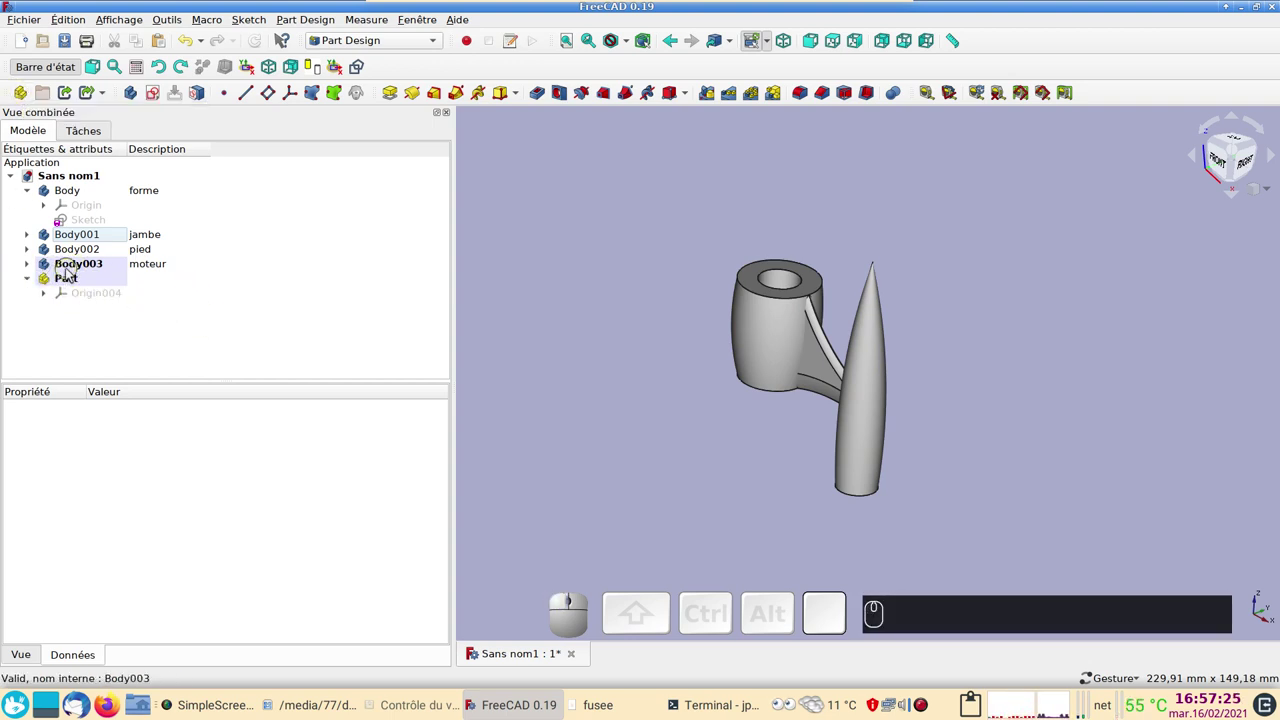
click(80, 240)
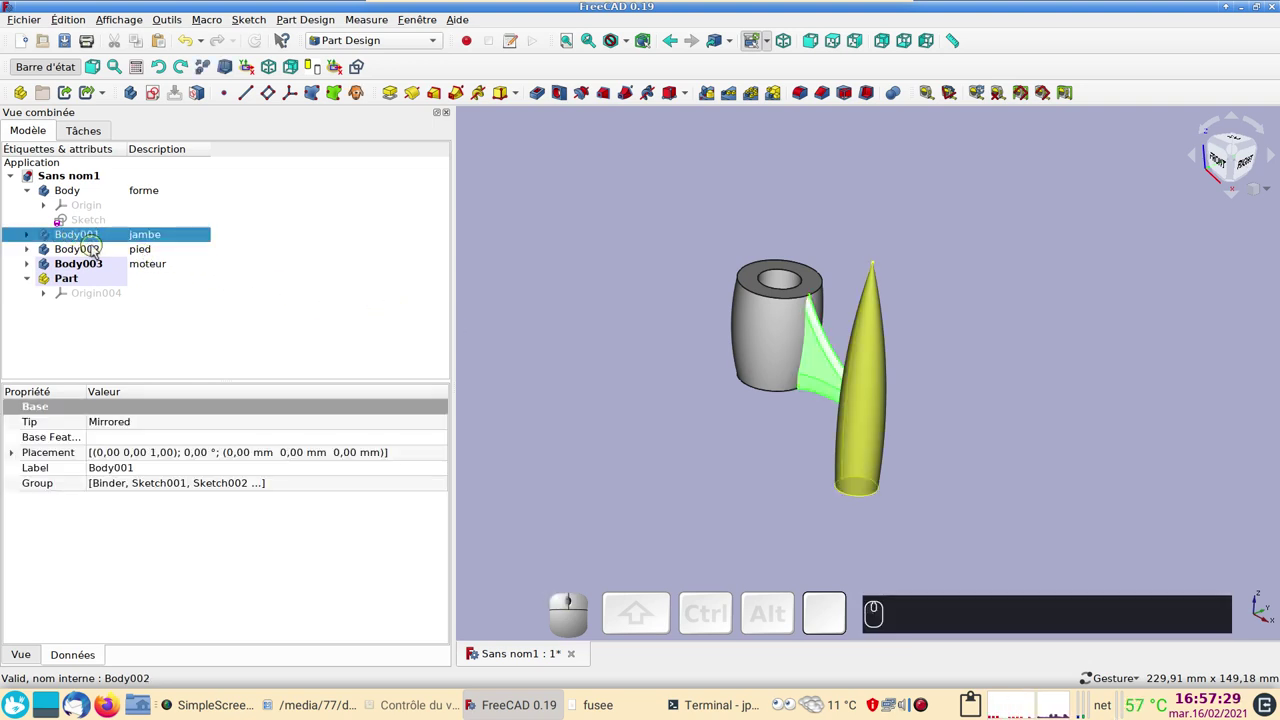
click(97, 251)
drag(94, 250, 82, 287)
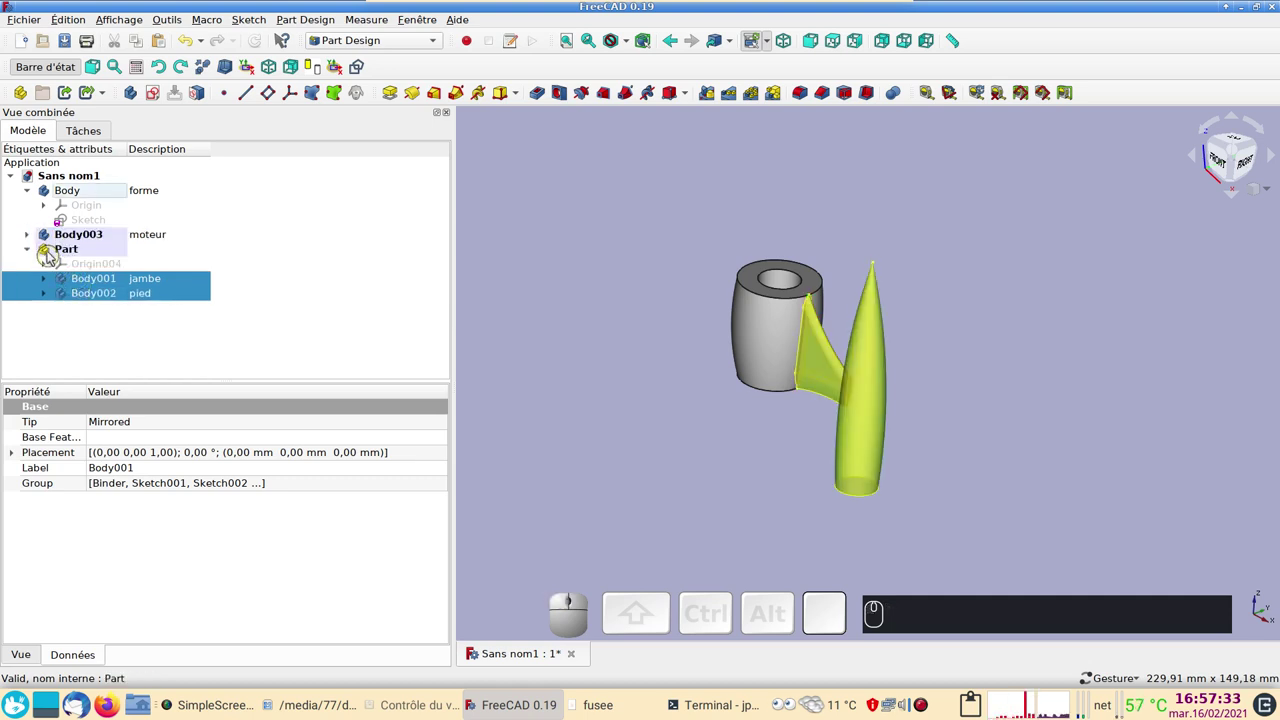
click(52, 253)
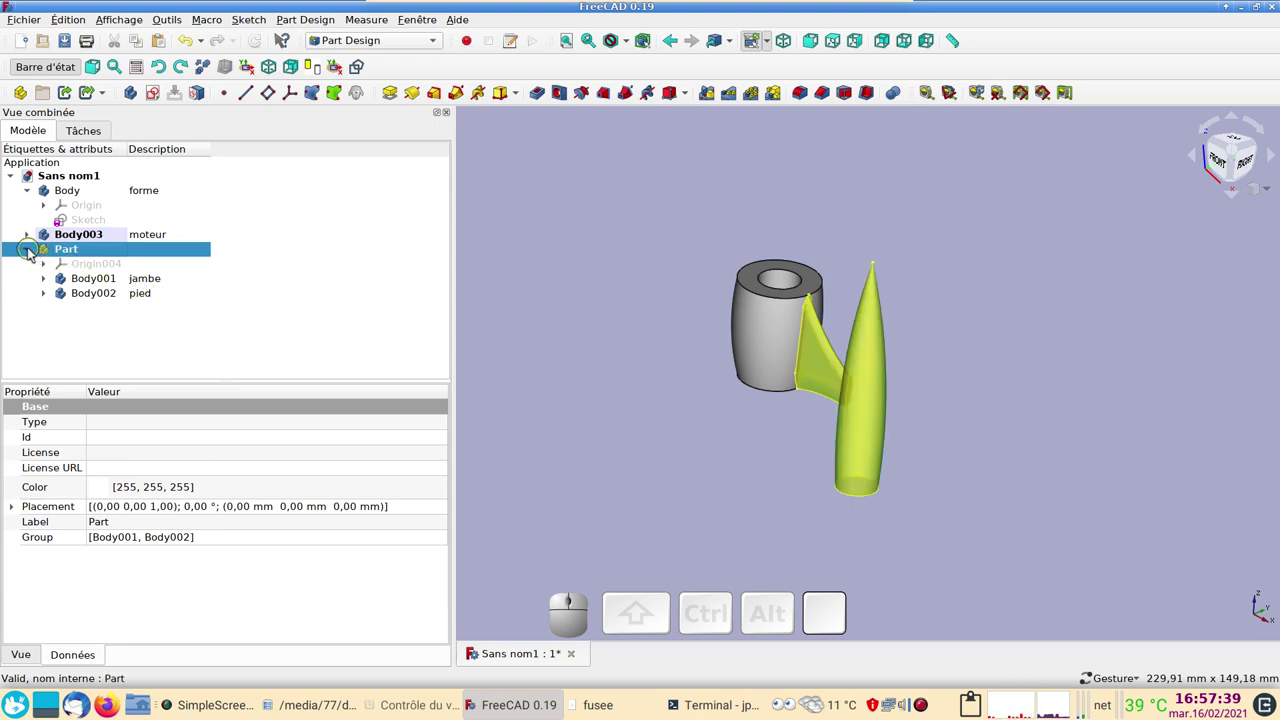
click(35, 253)
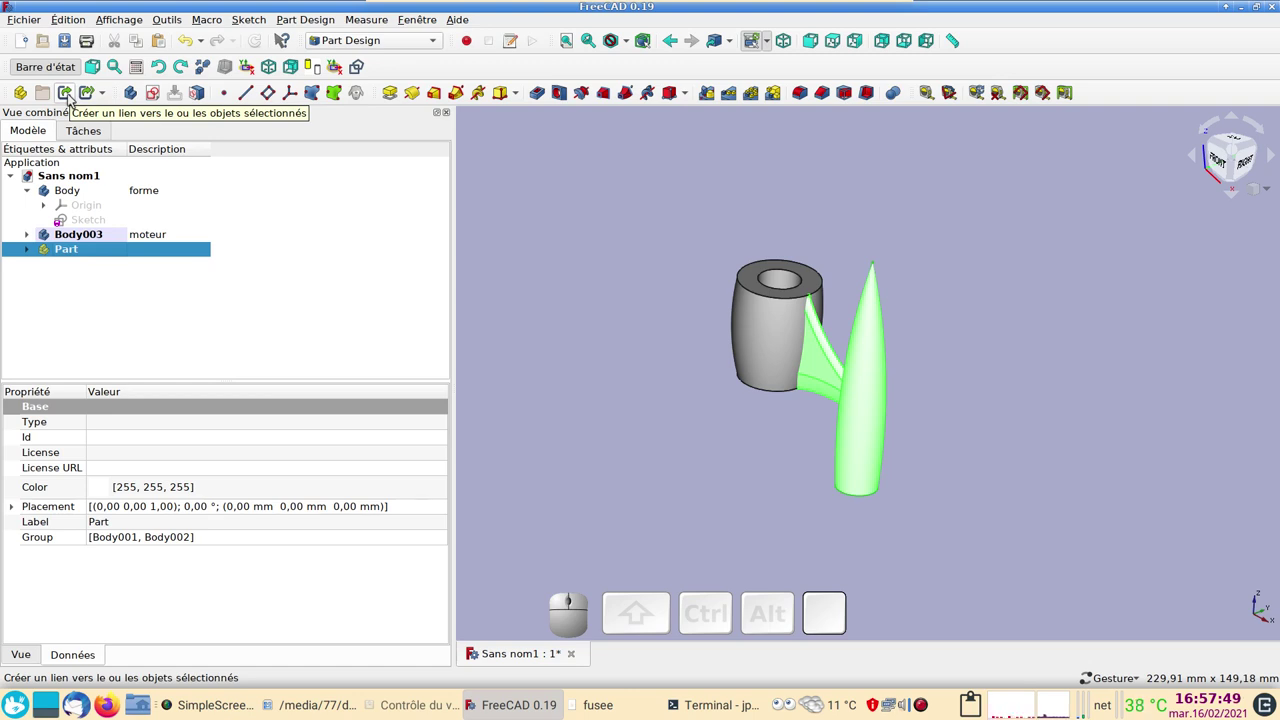
Make two linked copies of the Part, Part001 and Part002, and select Part001.
click(73, 97)
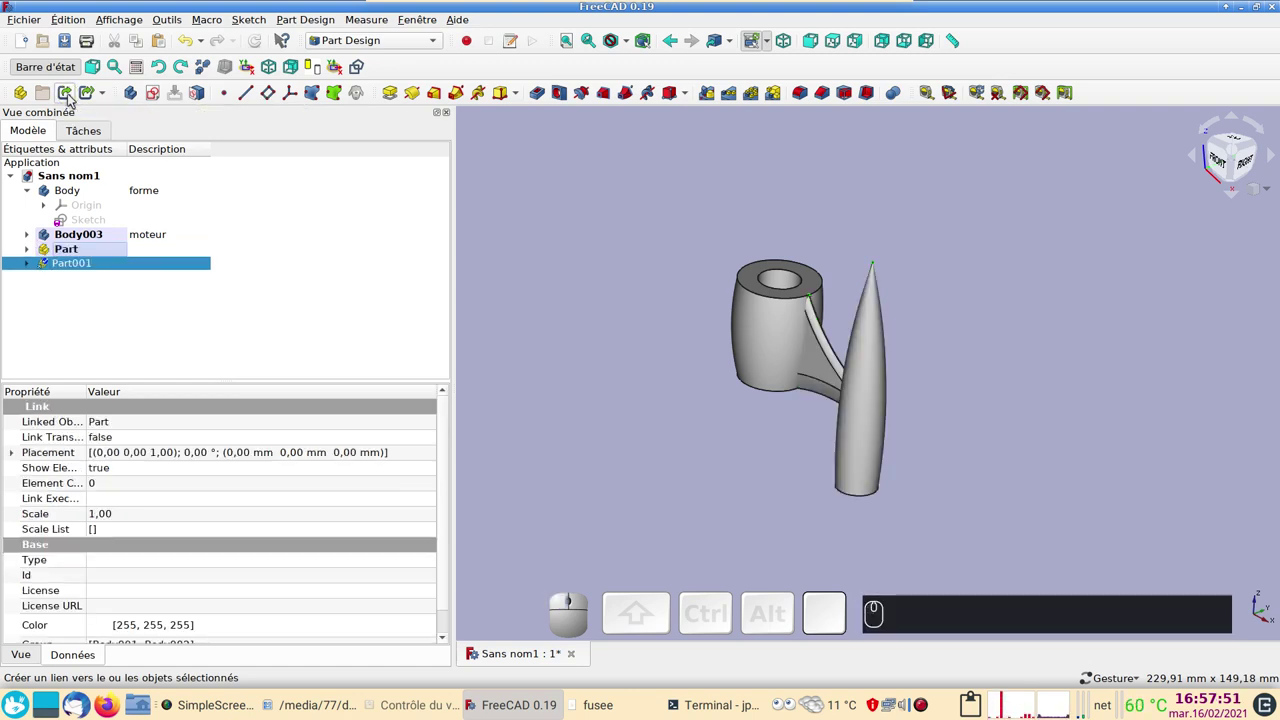
click(76, 252)
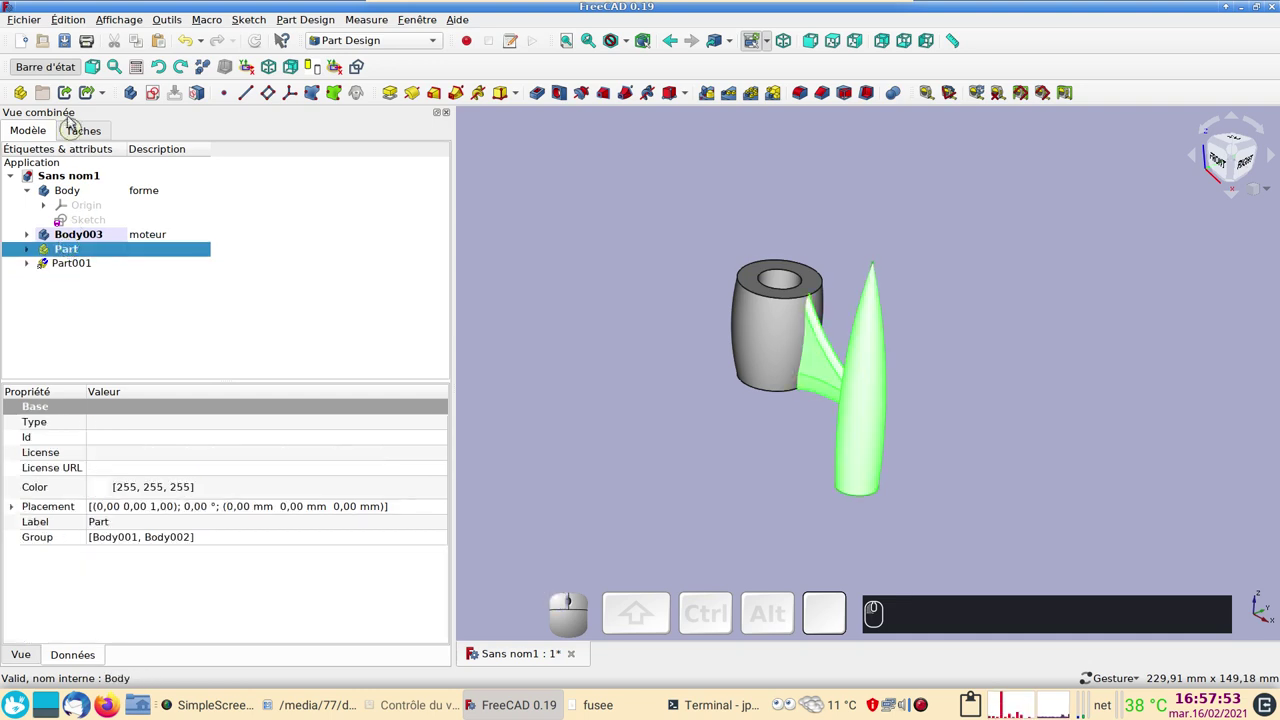
click(70, 102)
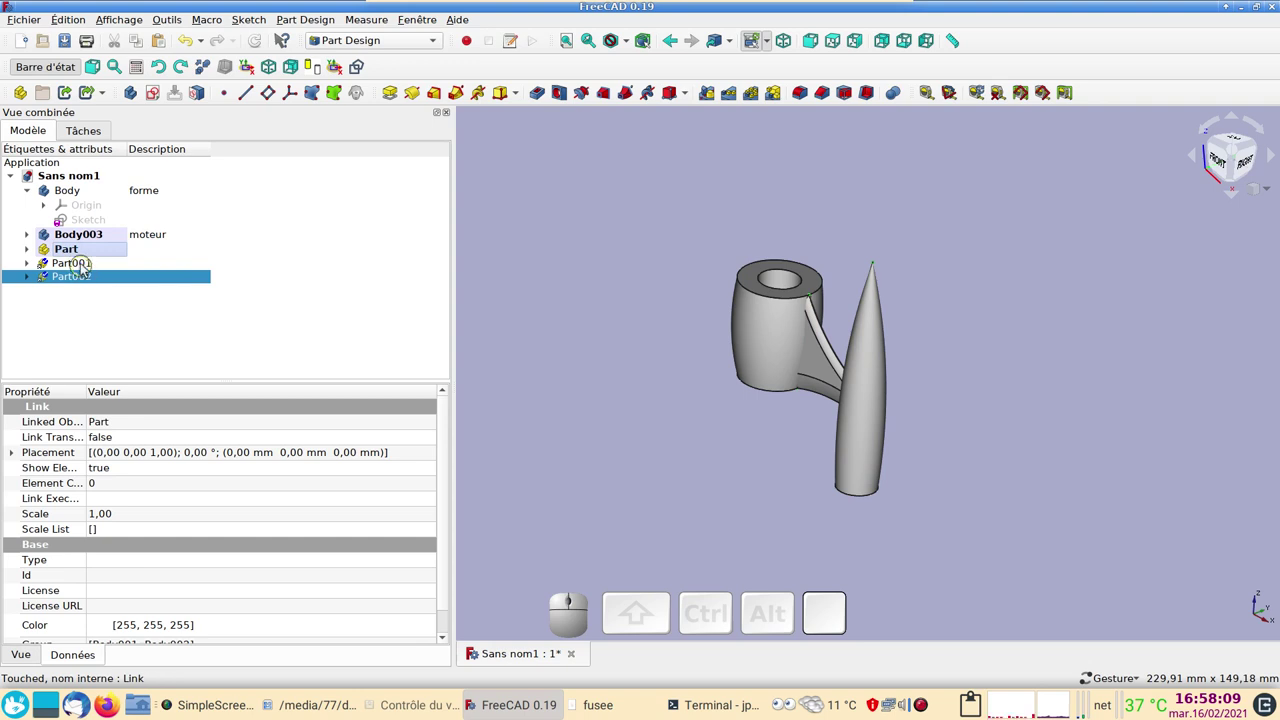
click(83, 267)
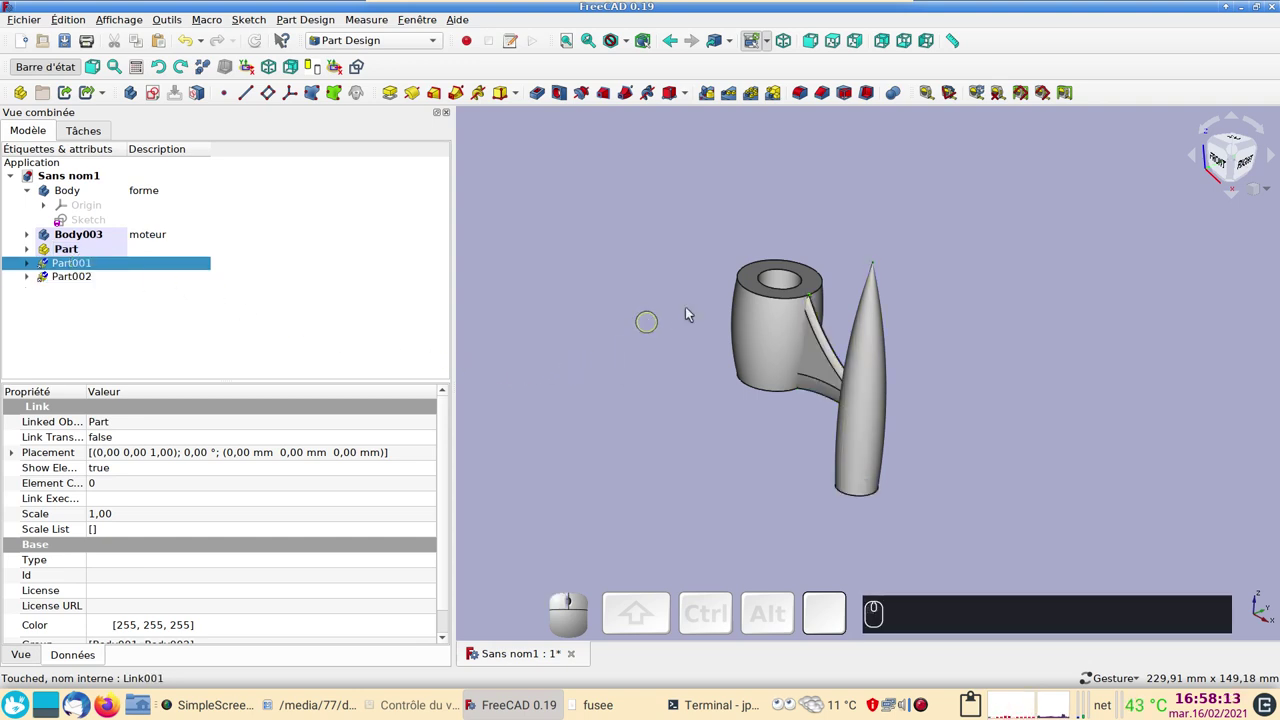
From the top view, Transform Part001 to rotate it 120° around the motor axis.
drag(921, 201, 1197, 169)
click(1237, 161)
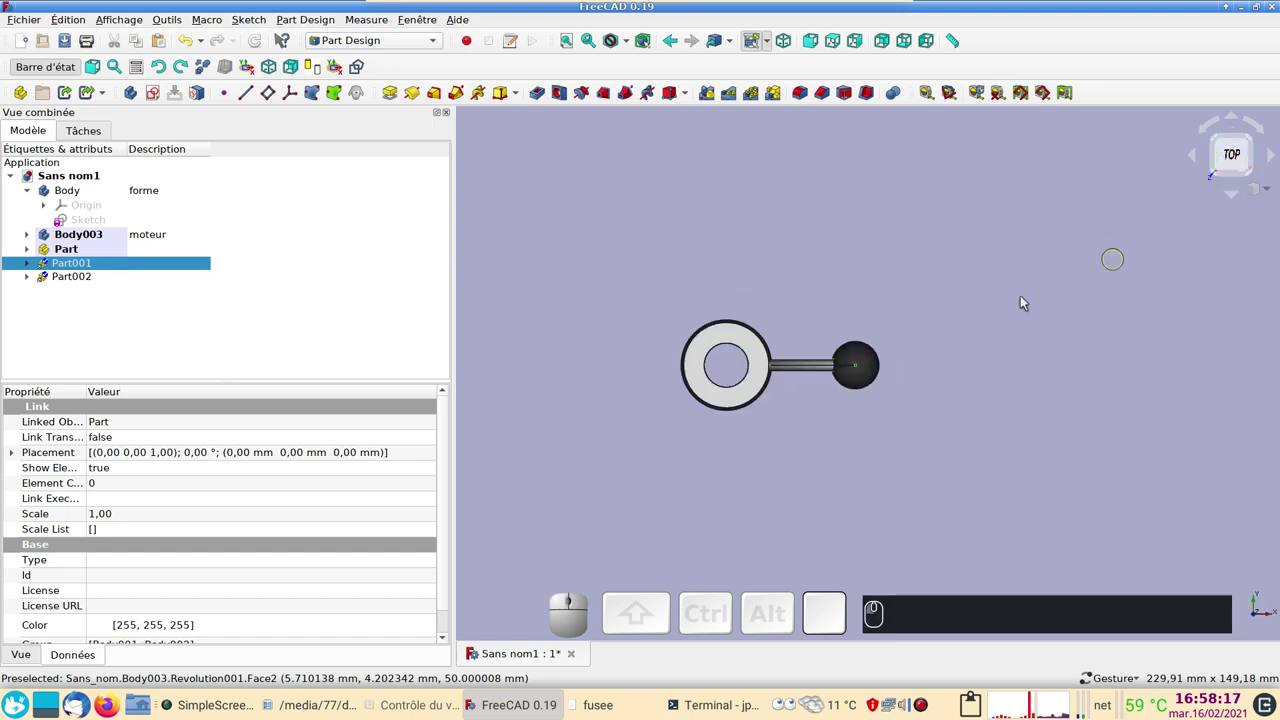
key(2)
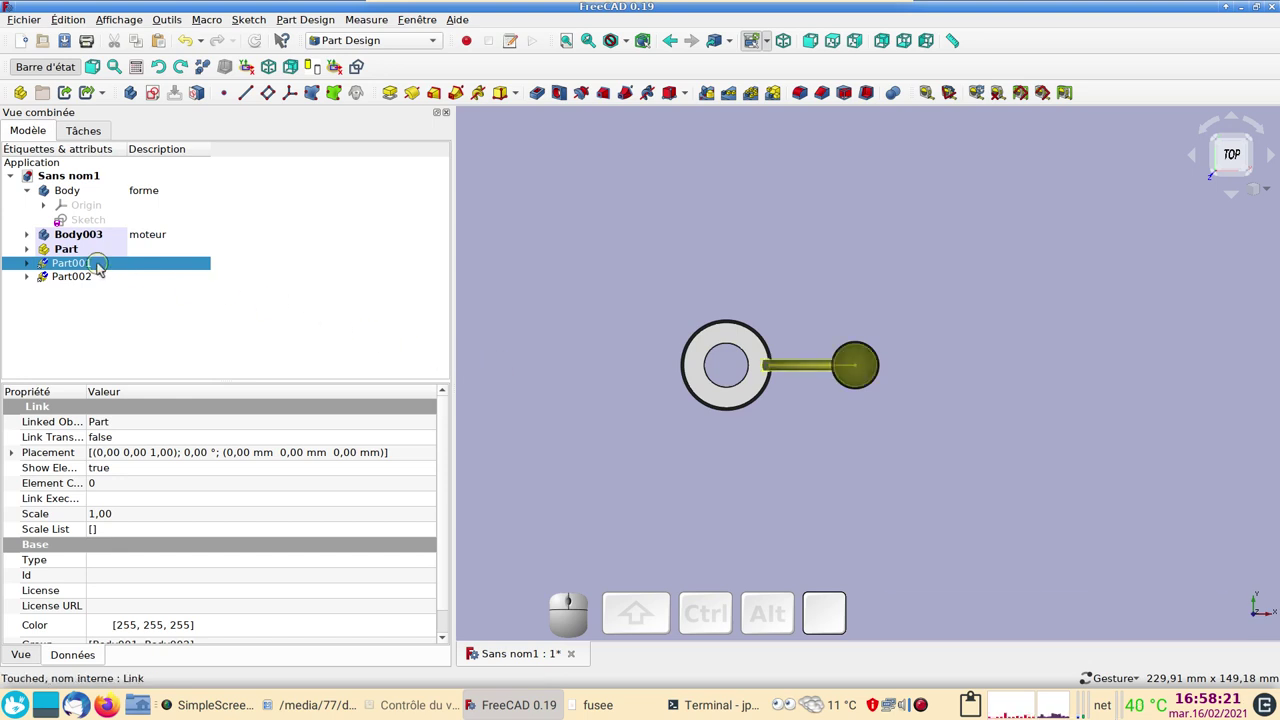
right_click(103, 266)
click(156, 294)
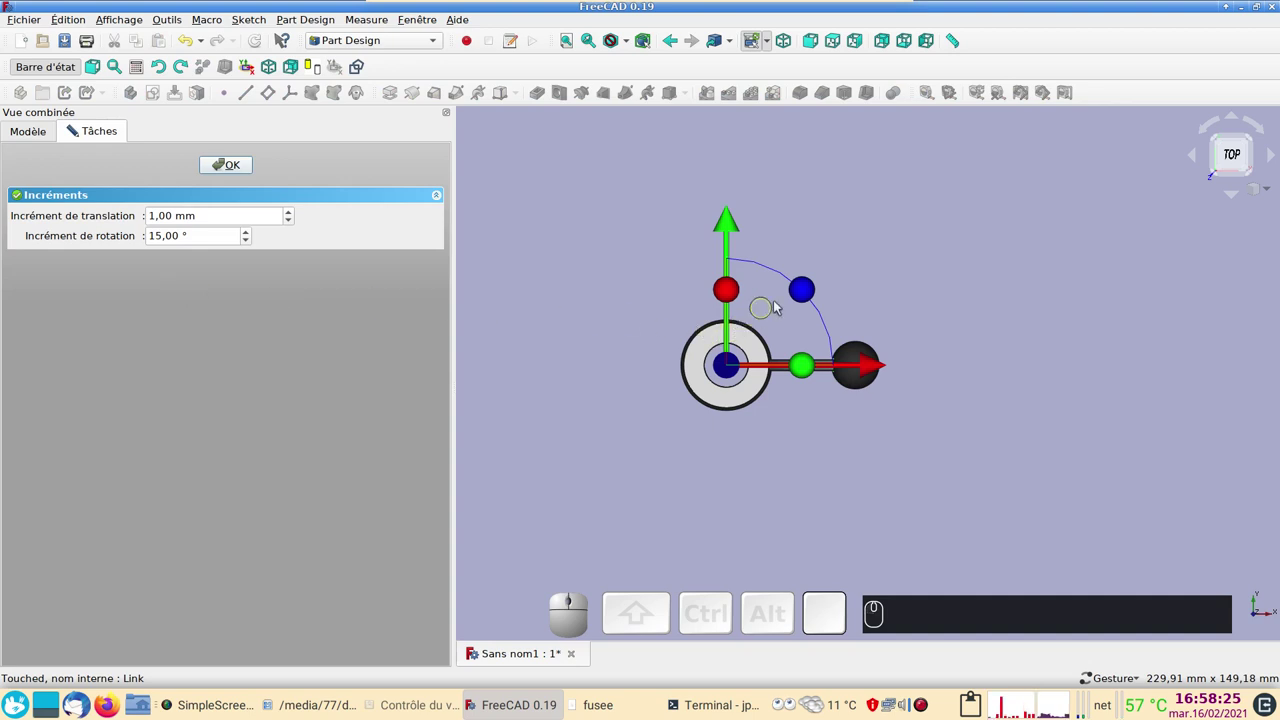
drag(808, 295, 350, 206)
click(225, 172)
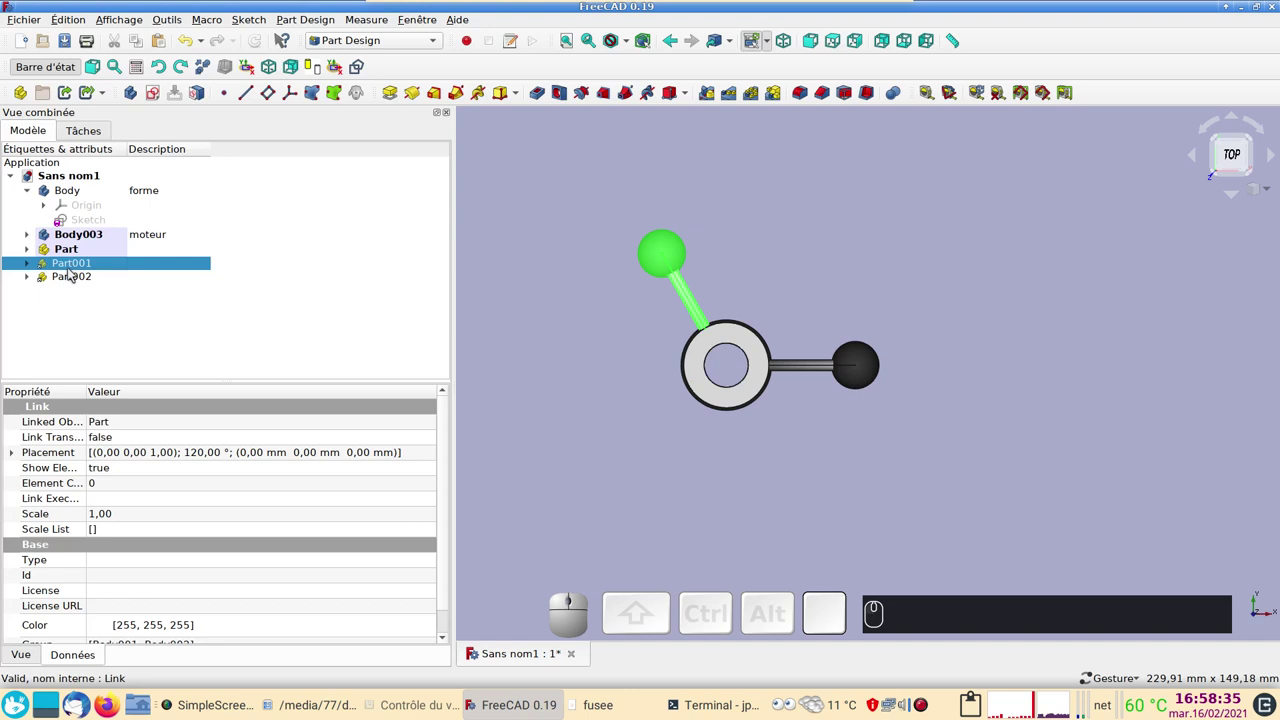
Transform Part002 to rotate it 240° about Z so the three legs sit evenly around the motor.
click(75, 277)
right_click(77, 277)
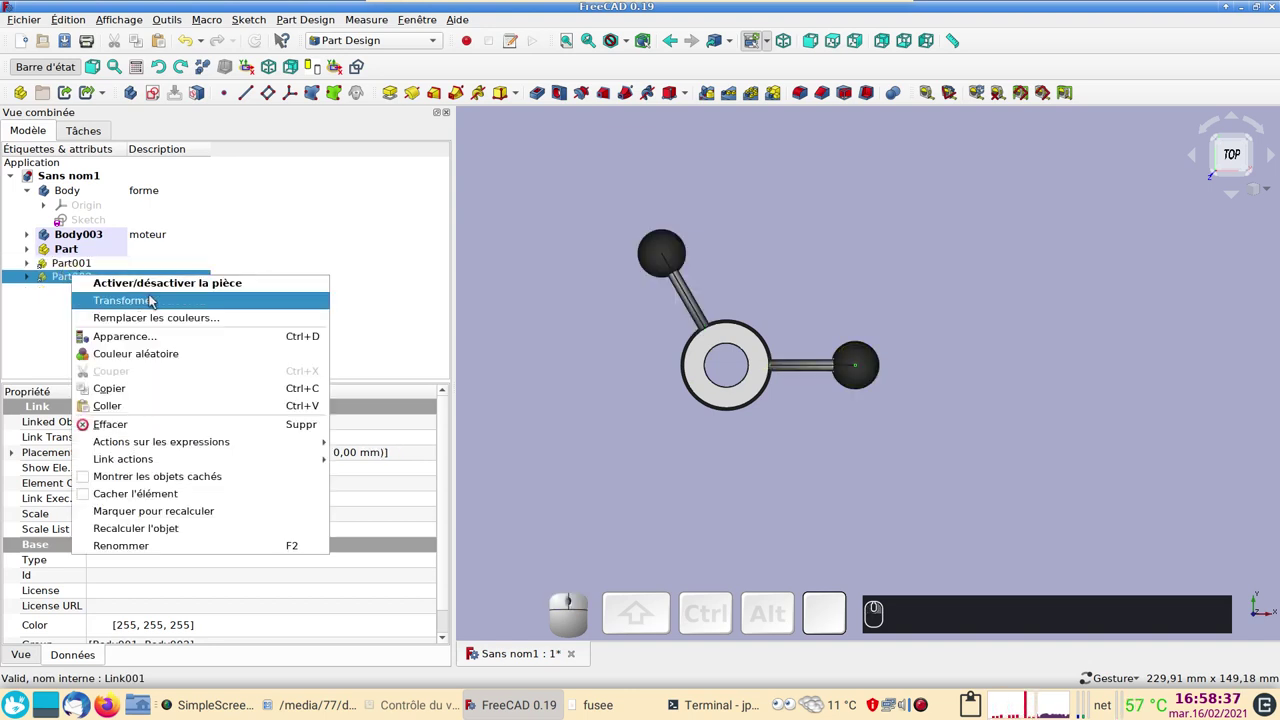
click(153, 301)
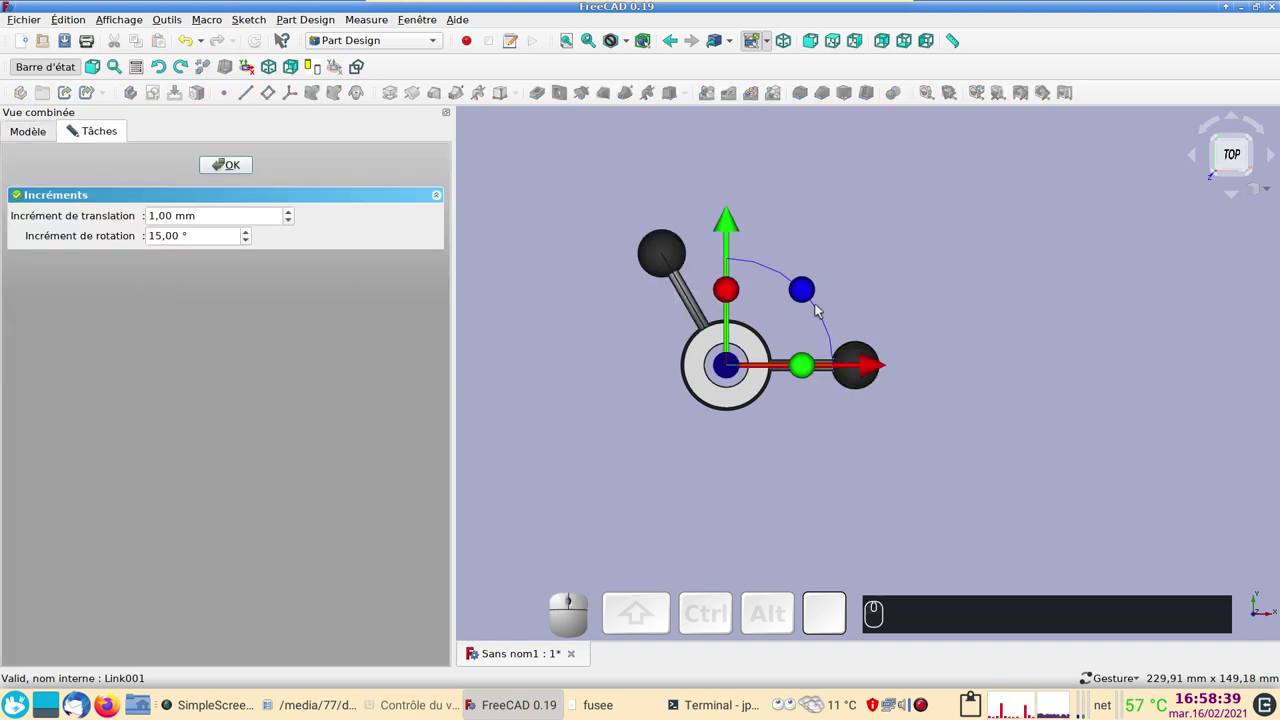
drag(806, 287, 718, 381)
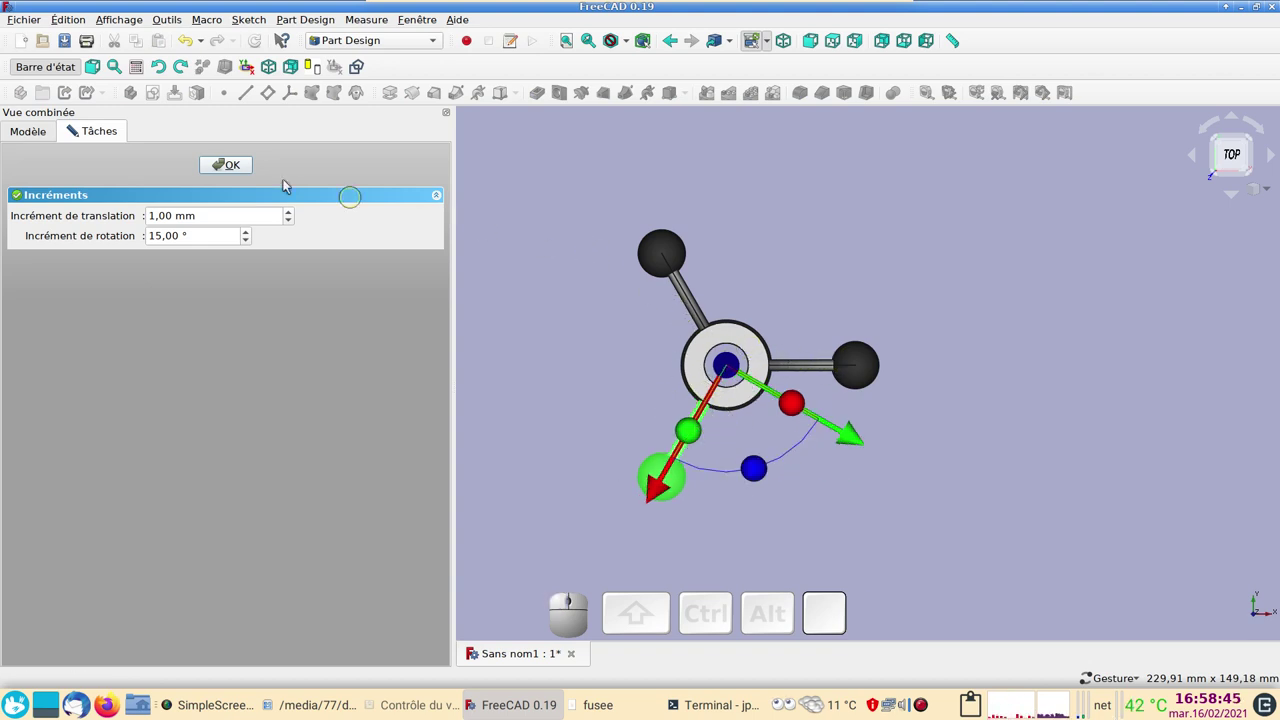
click(225, 162)
Orbit around the rocket to check the three legs, then deselect.
drag(818, 512, 1007, 394)
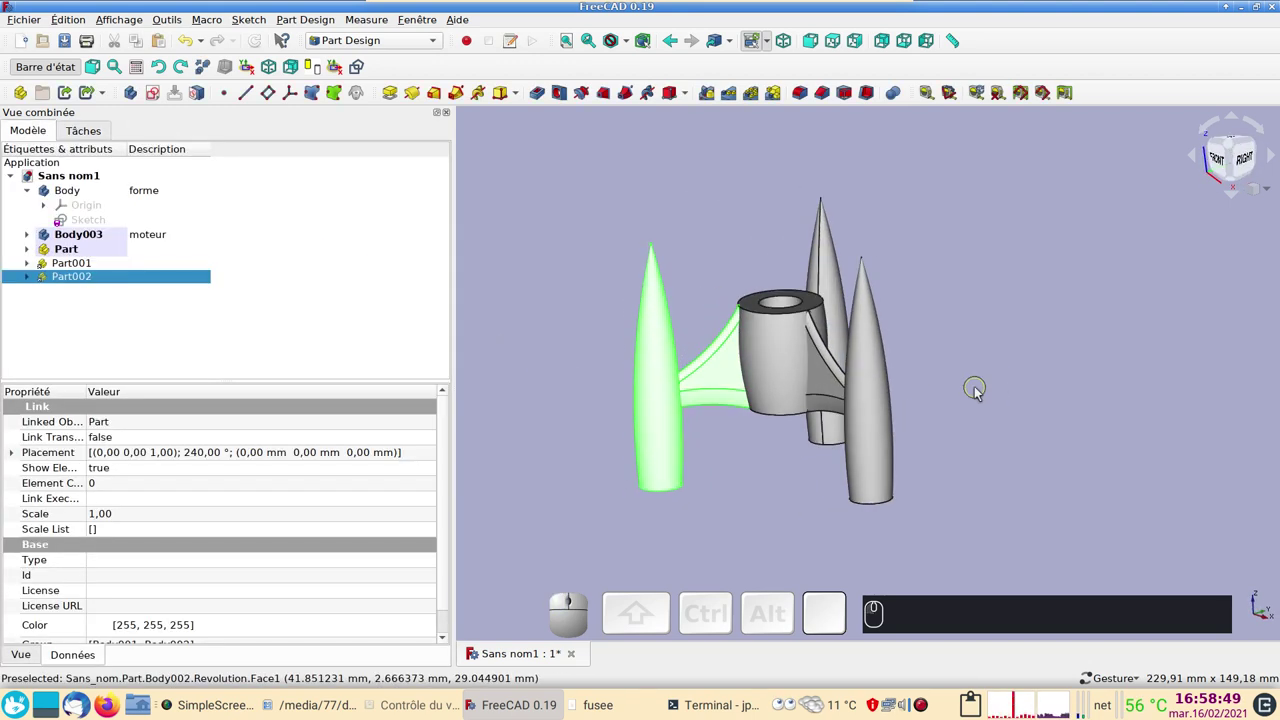
drag(1000, 399, 947, 387)
drag(982, 342, 992, 381)
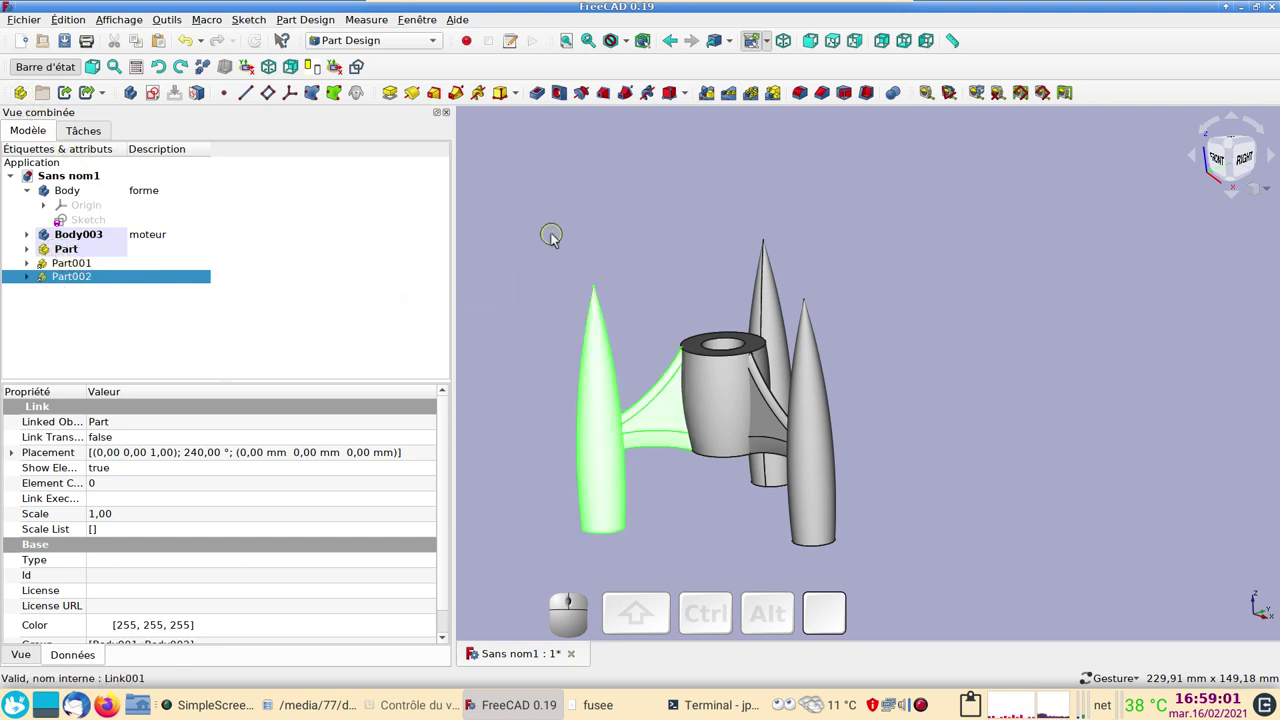
click(558, 238)
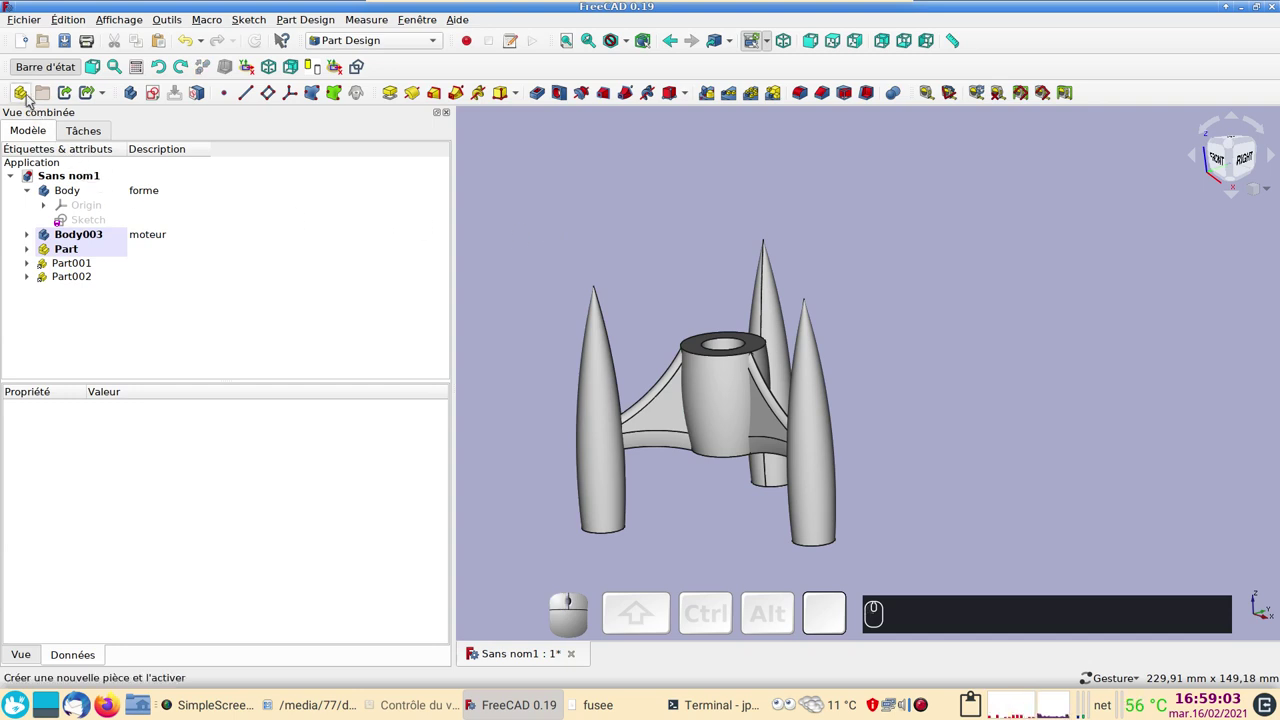
Create Part003, set its description to 'Jambes', and select the first leg part to move in.
click(21, 95)
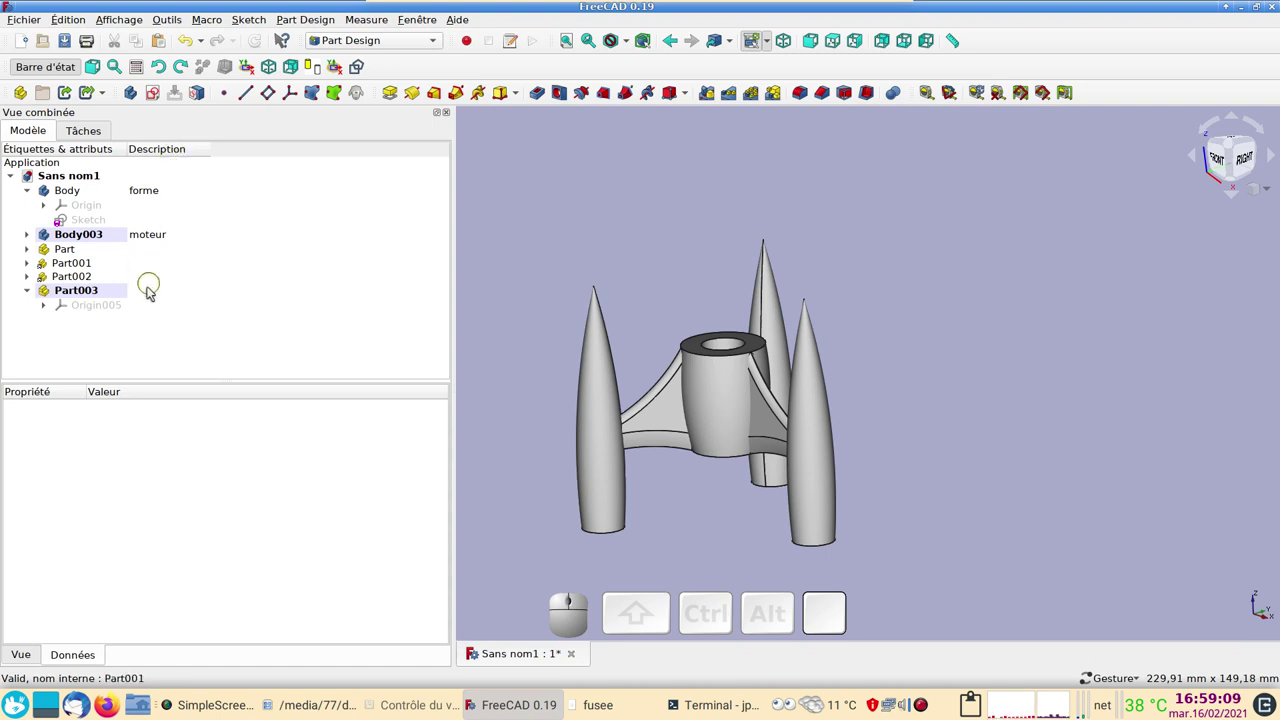
click(152, 290)
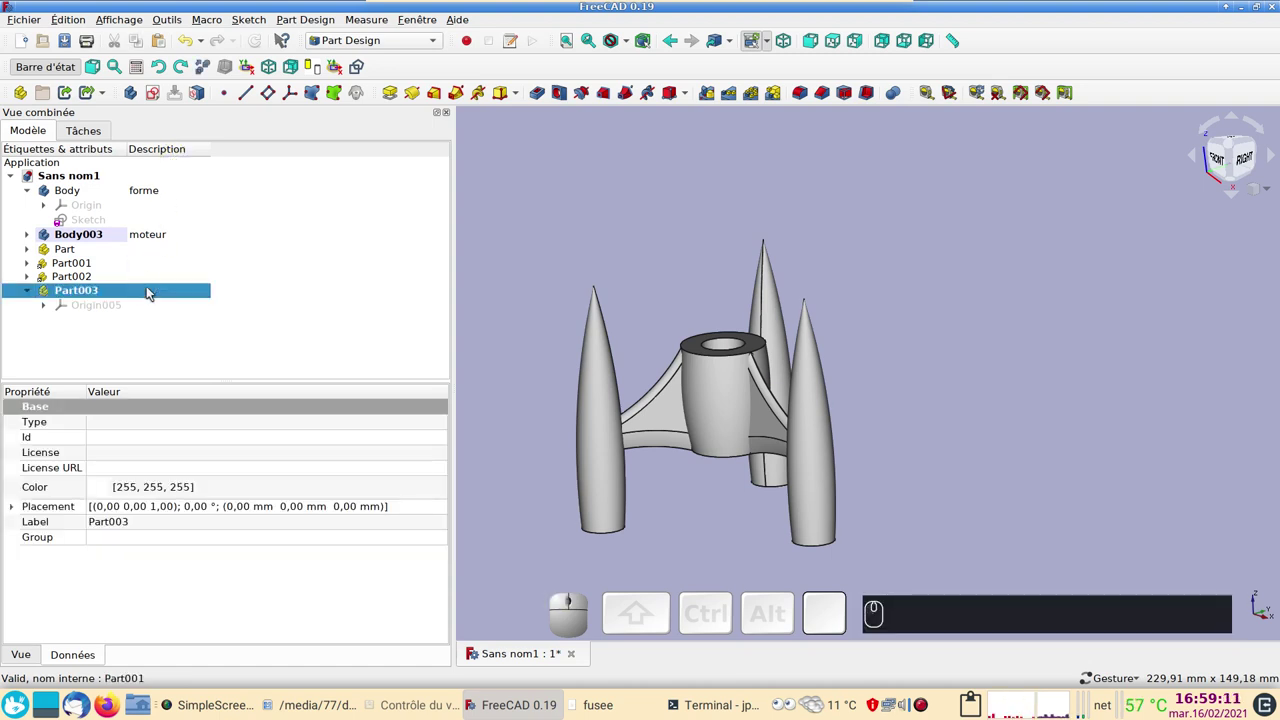
key(F2)
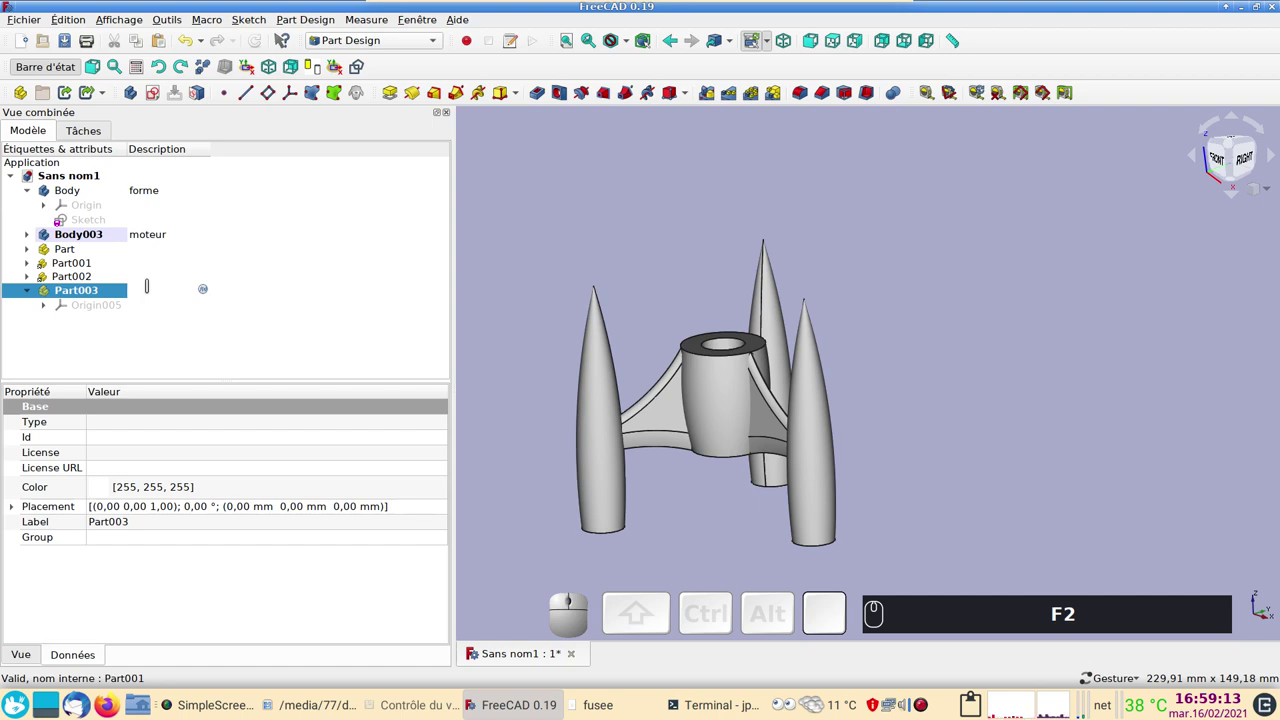
key(shift+j)
text(F2 Maj+J AM)
text(bes)
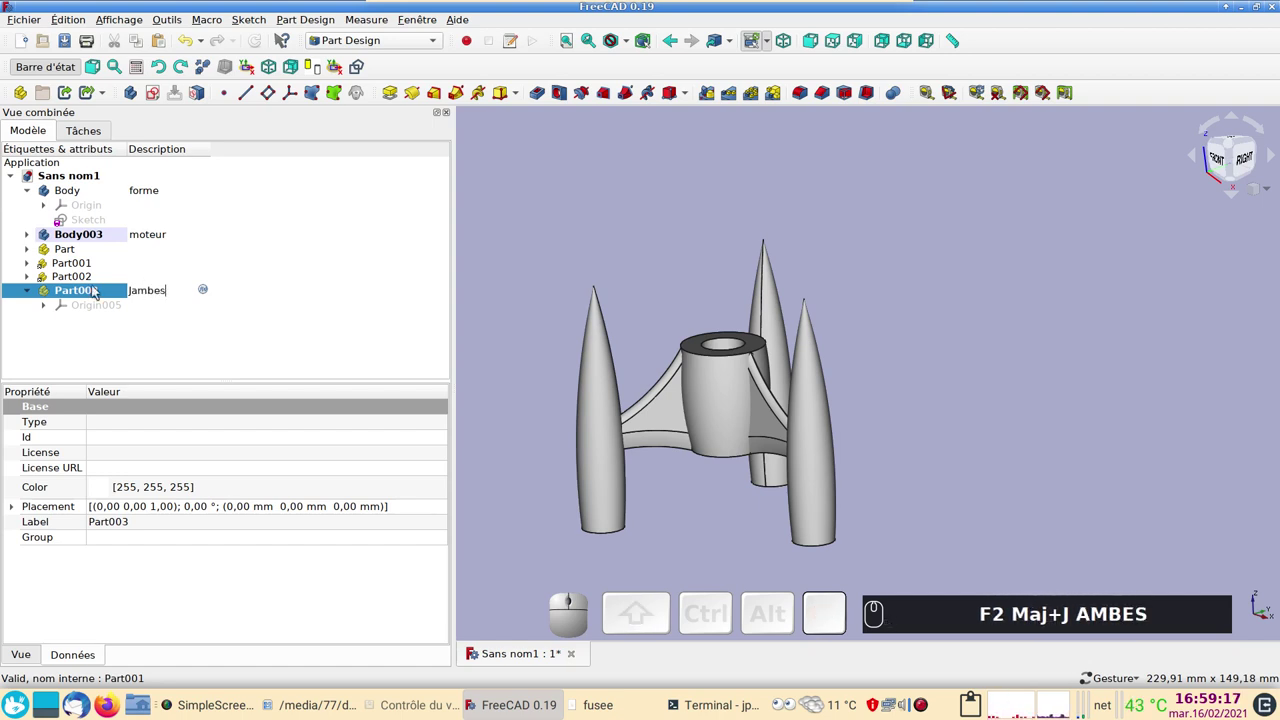
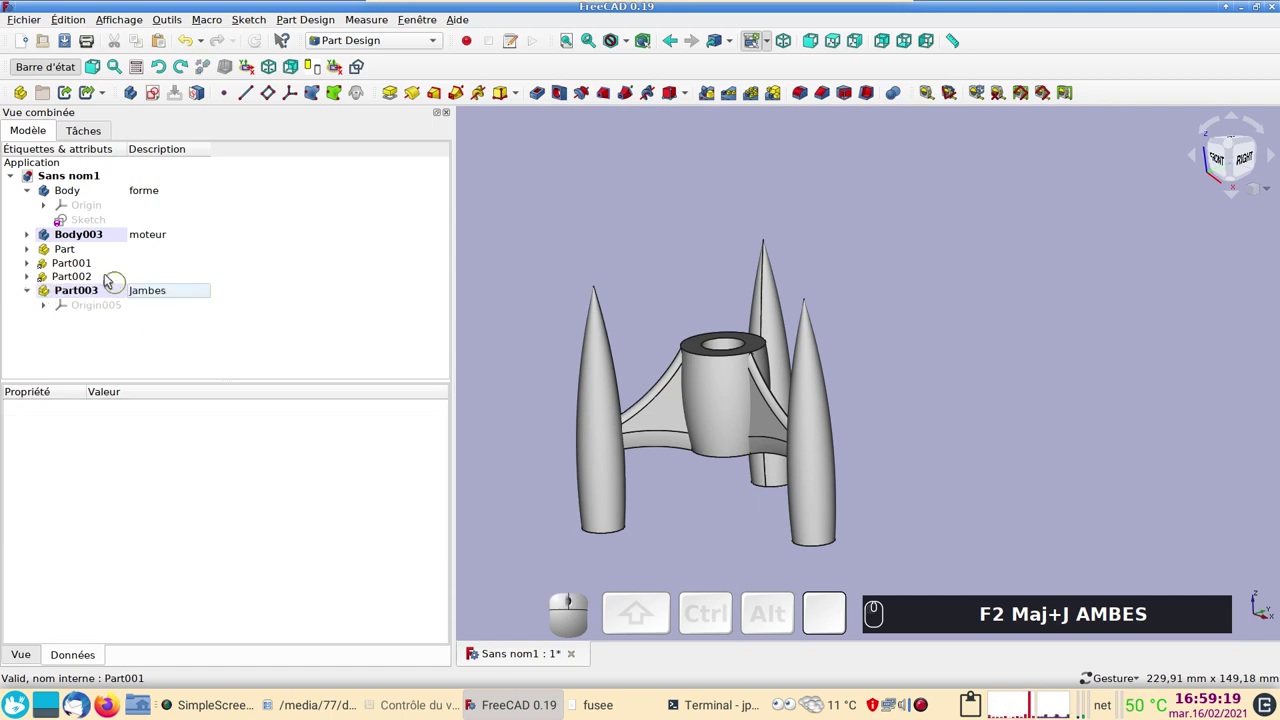
click(80, 257)
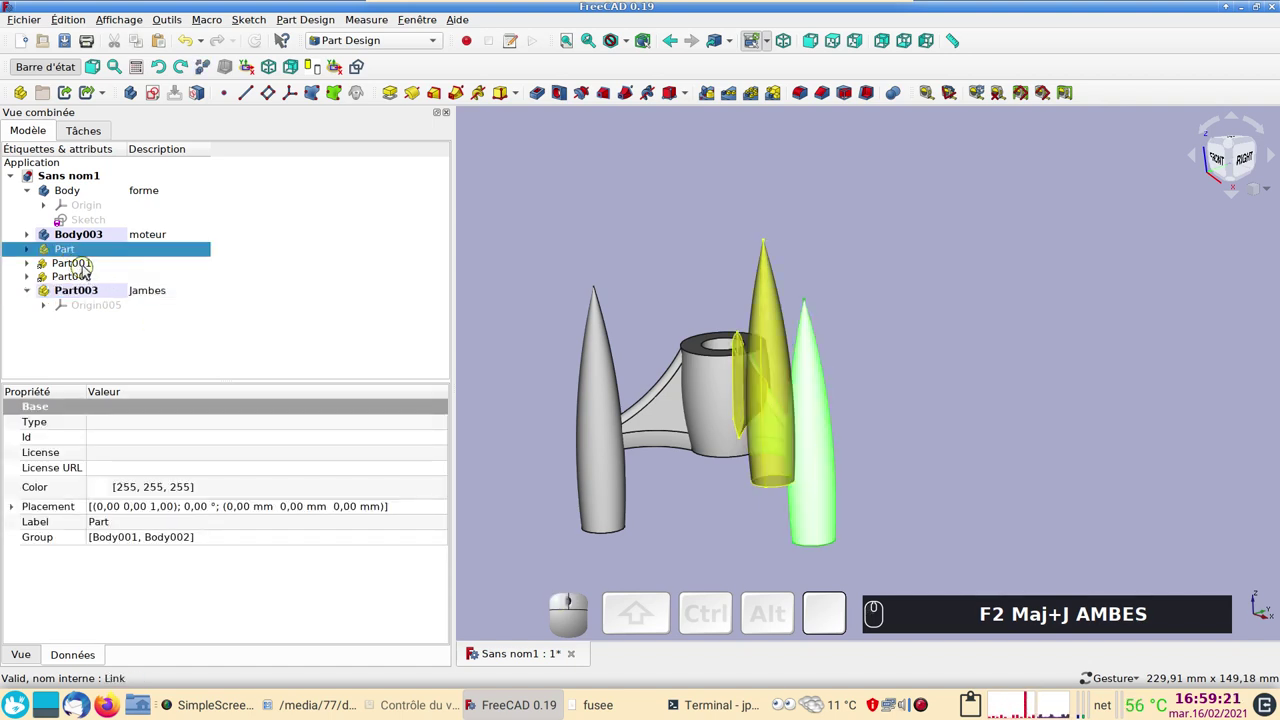
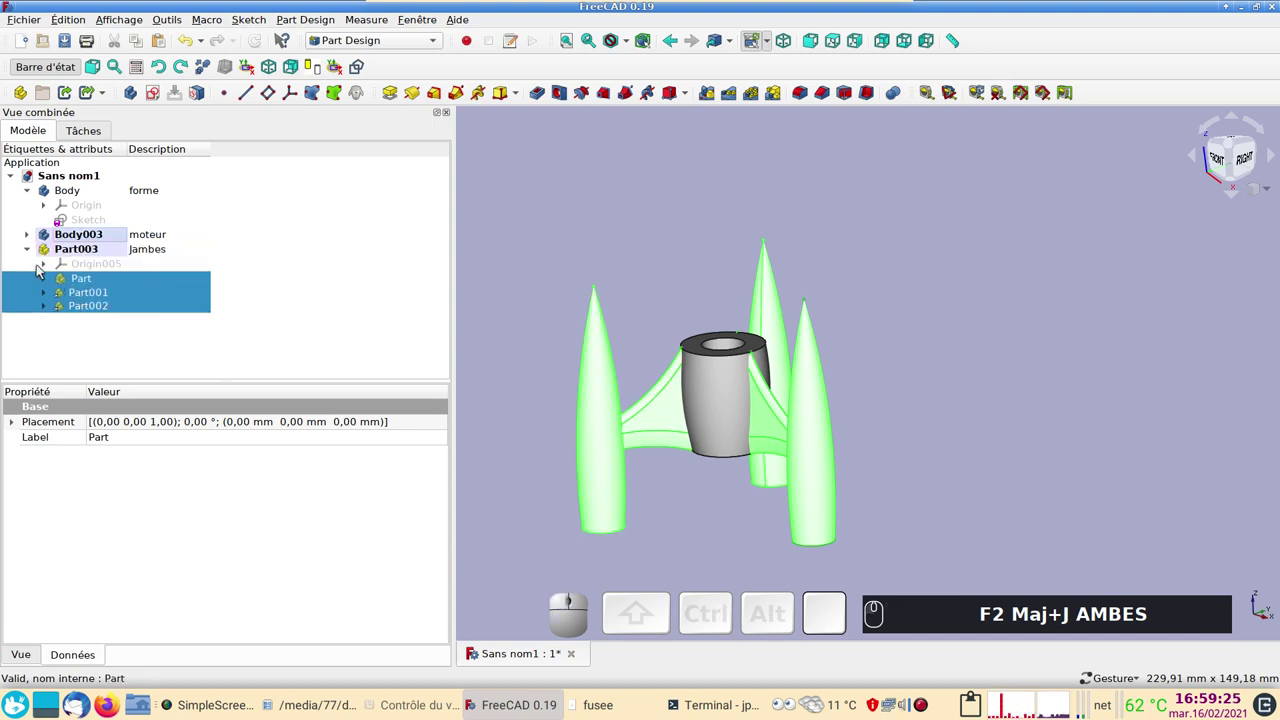
Twice create a new body that lands inside the Jambes part and undo it each time.
click(35, 253)
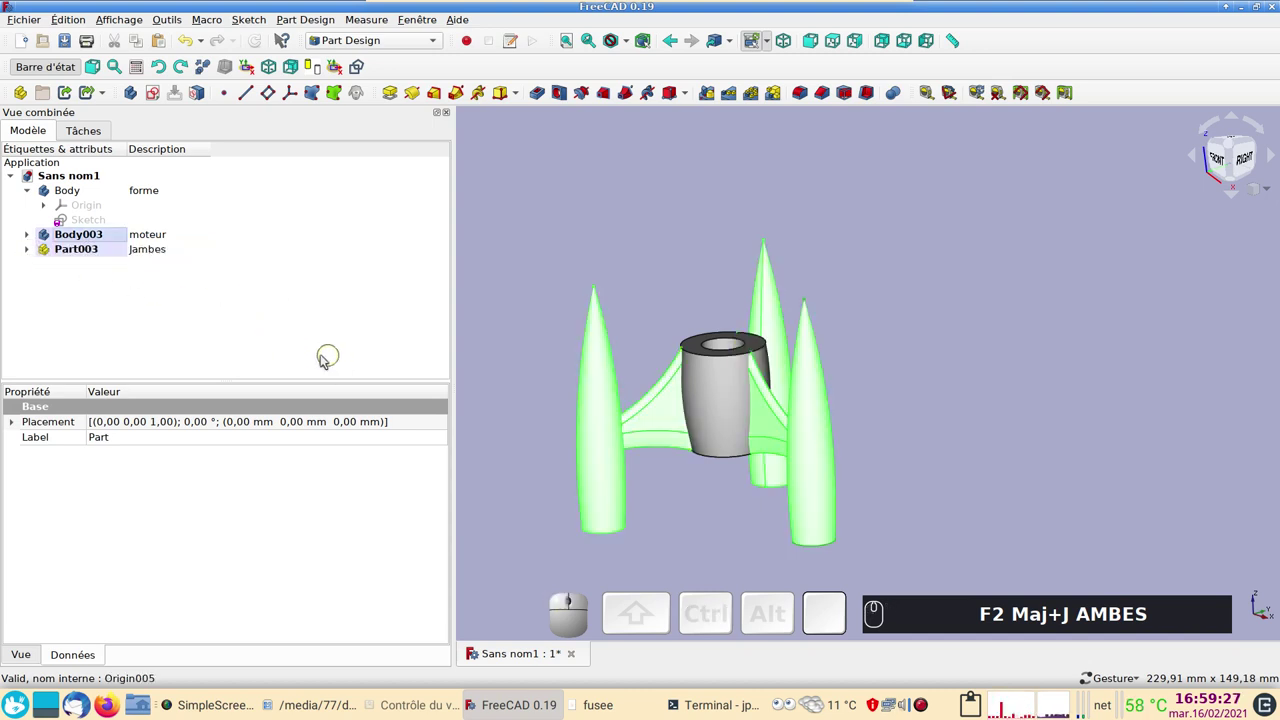
click(127, 315)
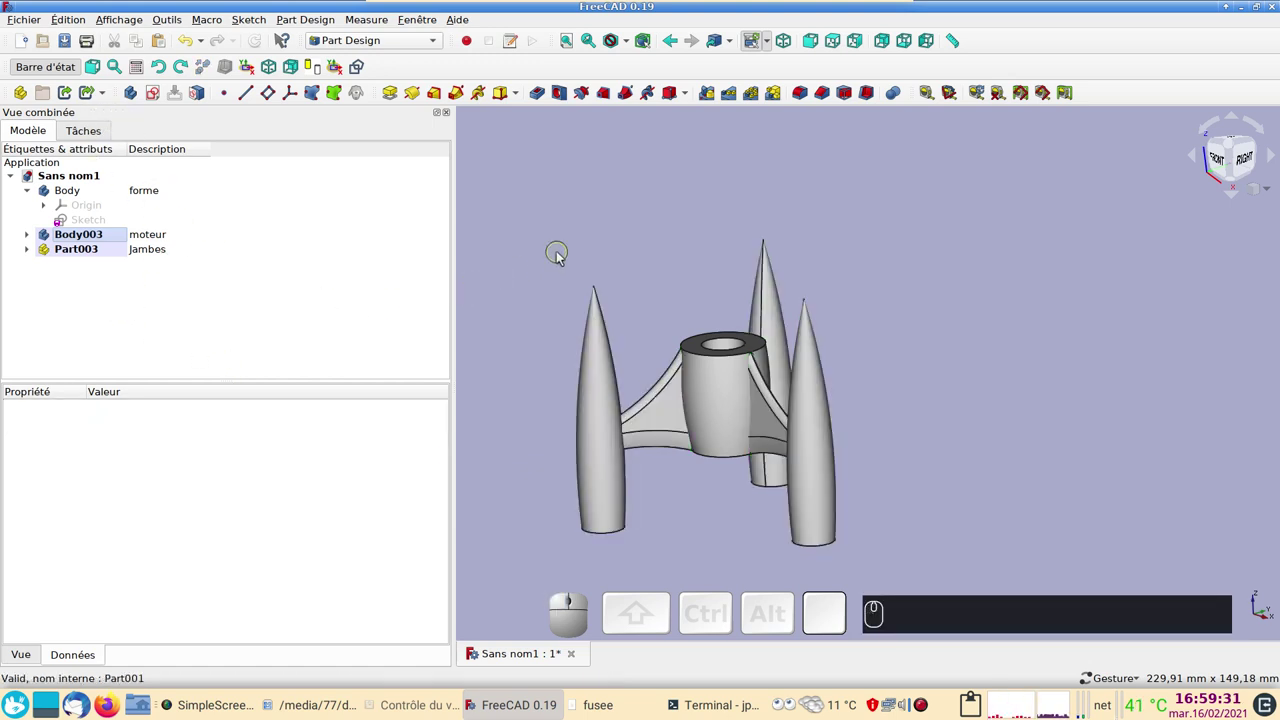
click(565, 257)
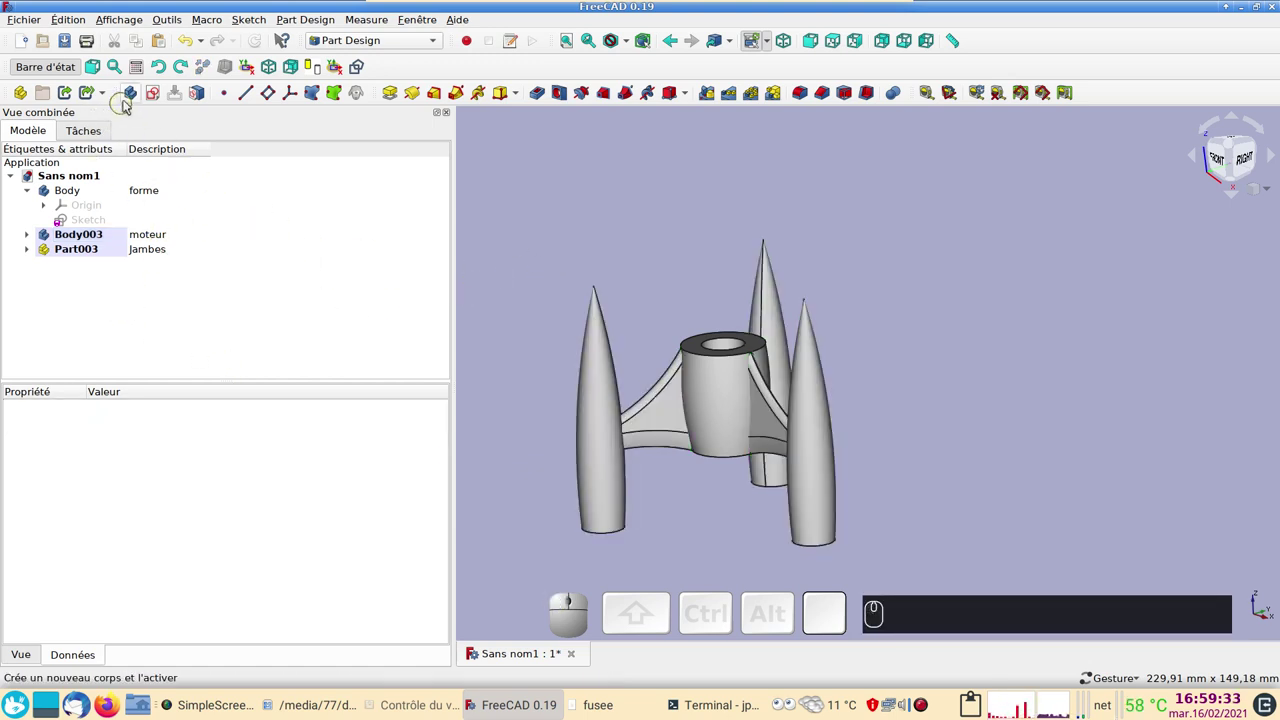
click(135, 94)
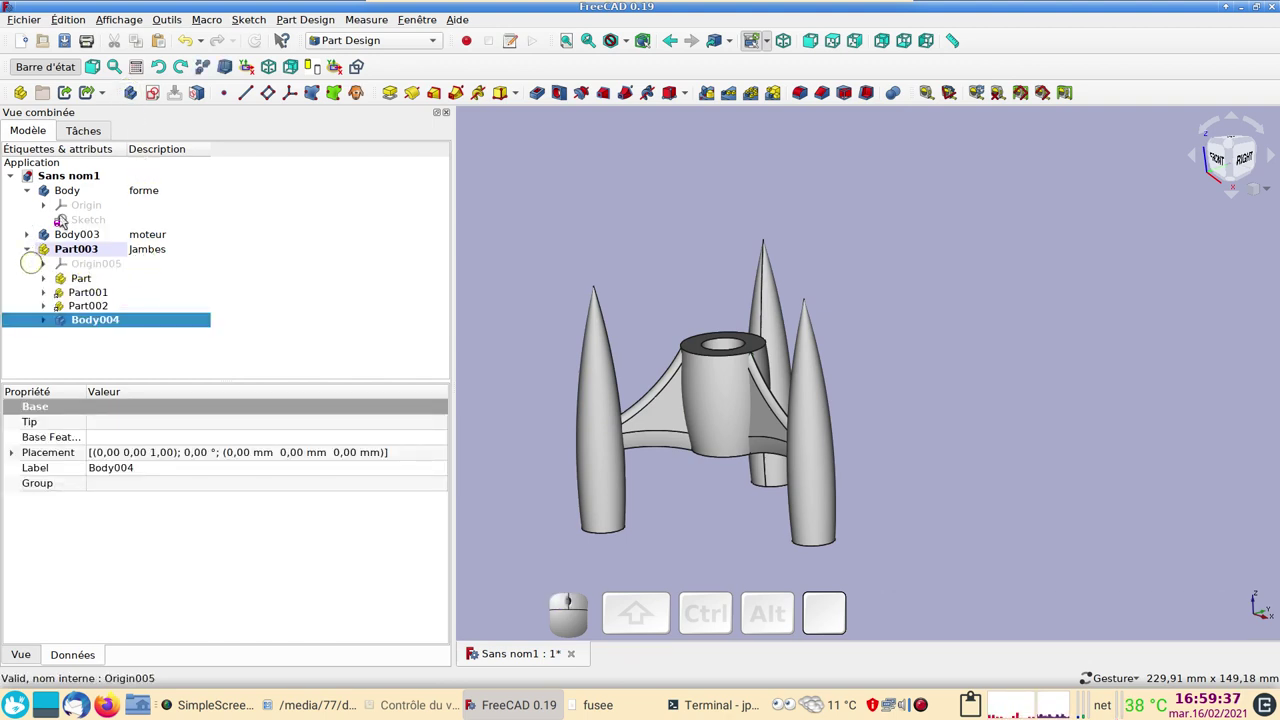
click(193, 43)
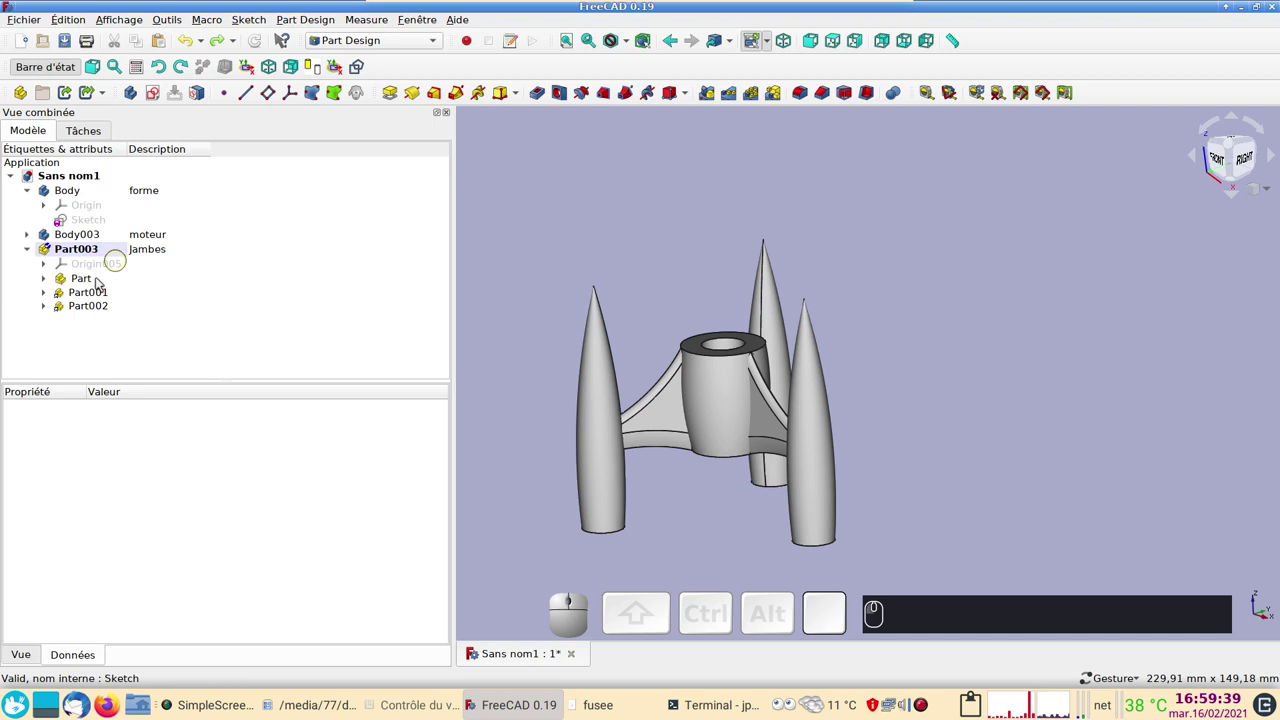
click(33, 249)
click(88, 296)
click(505, 297)
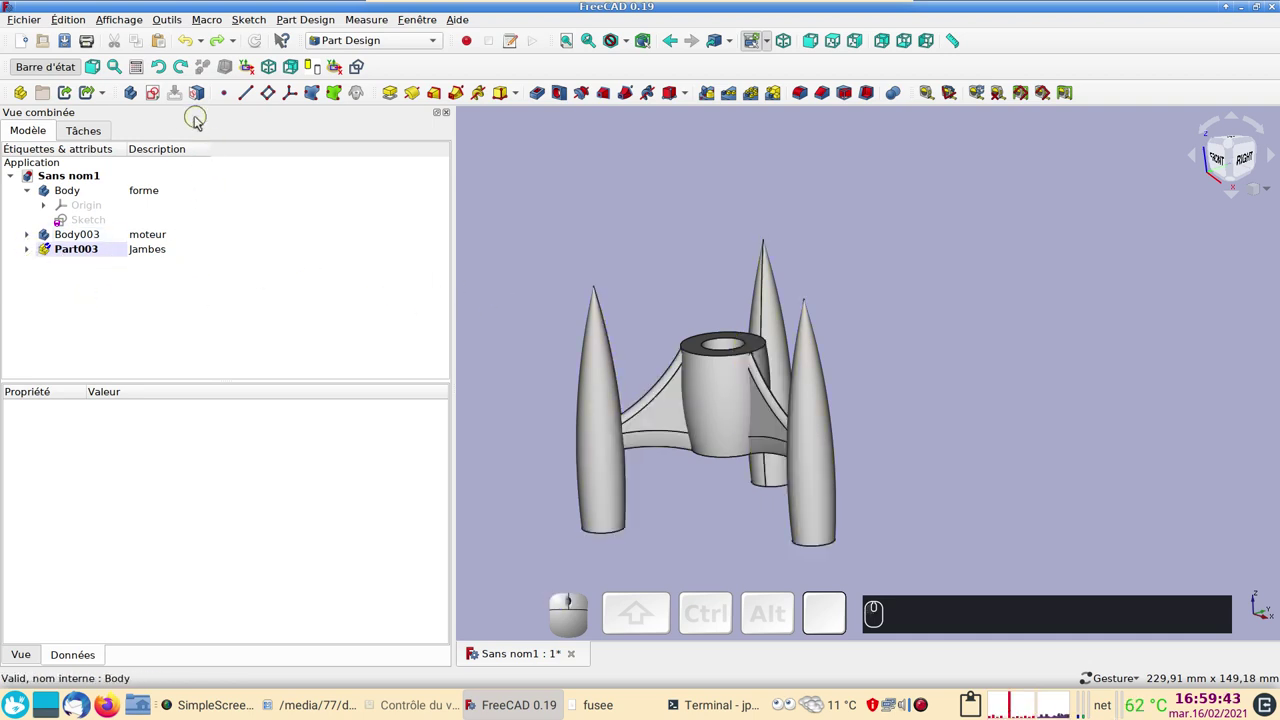
click(138, 97)
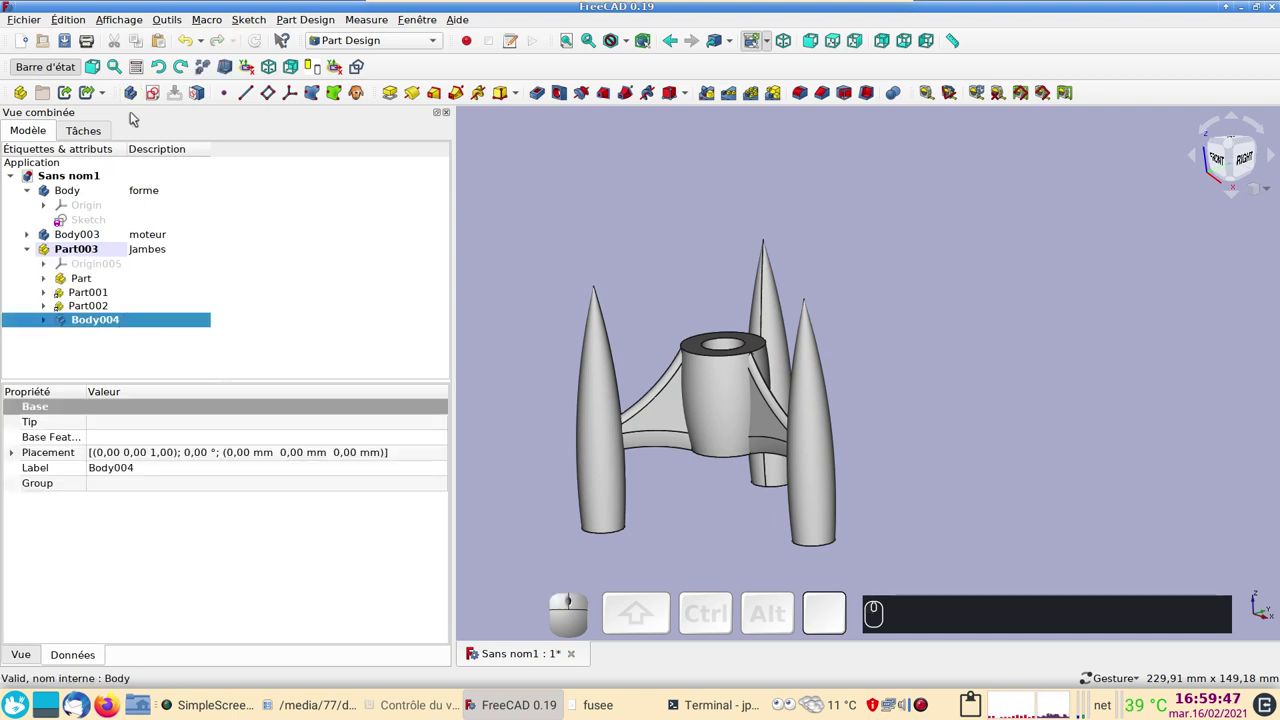
click(187, 44)
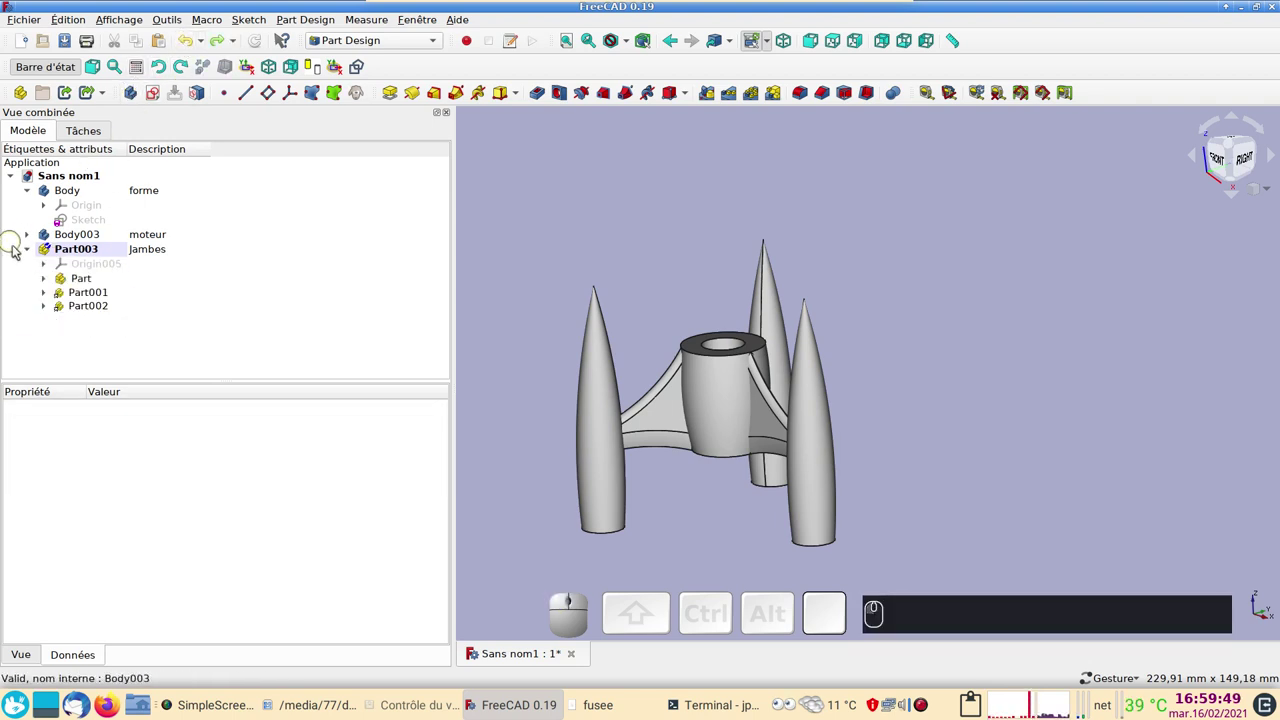
Toggle Part003 Jambes inactive so the new Body004 is created at the document's top level.
click(33, 250)
click(33, 250)
click(64, 248)
right_click(98, 251)
click(128, 260)
click(106, 301)
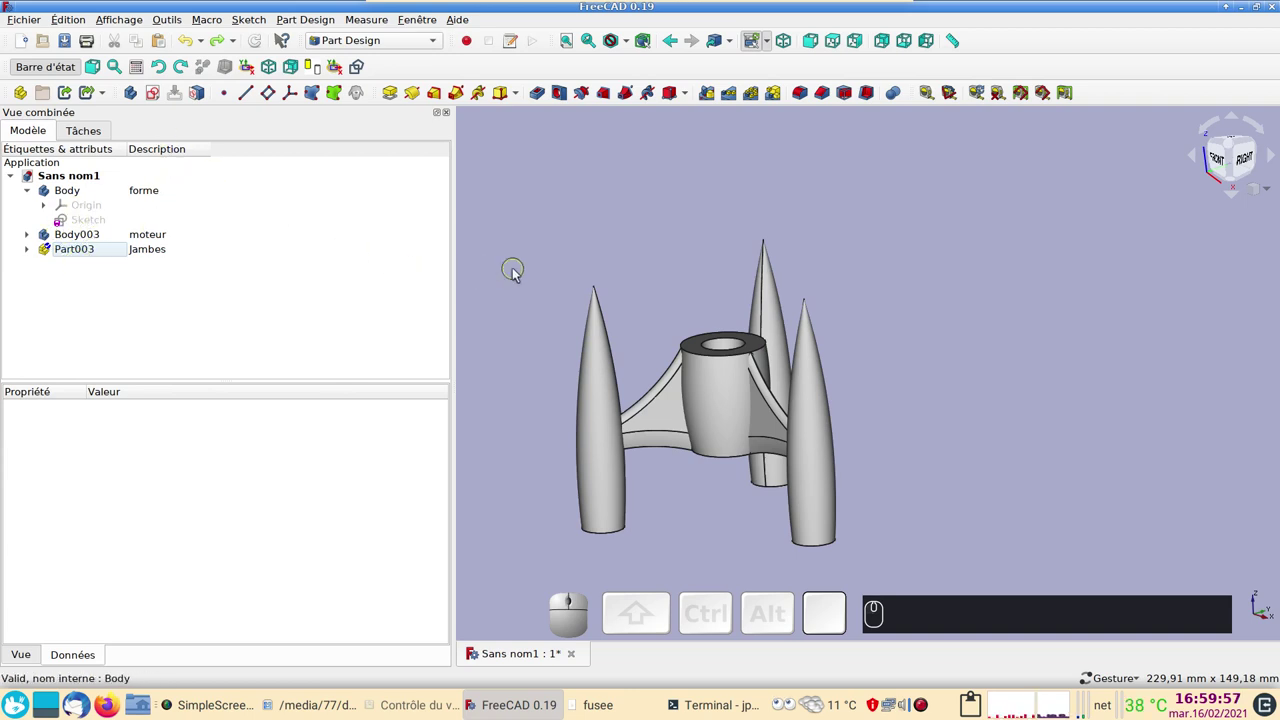
Create a new top-level body (Body004) and give it the description 'noyau'.
click(137, 100)
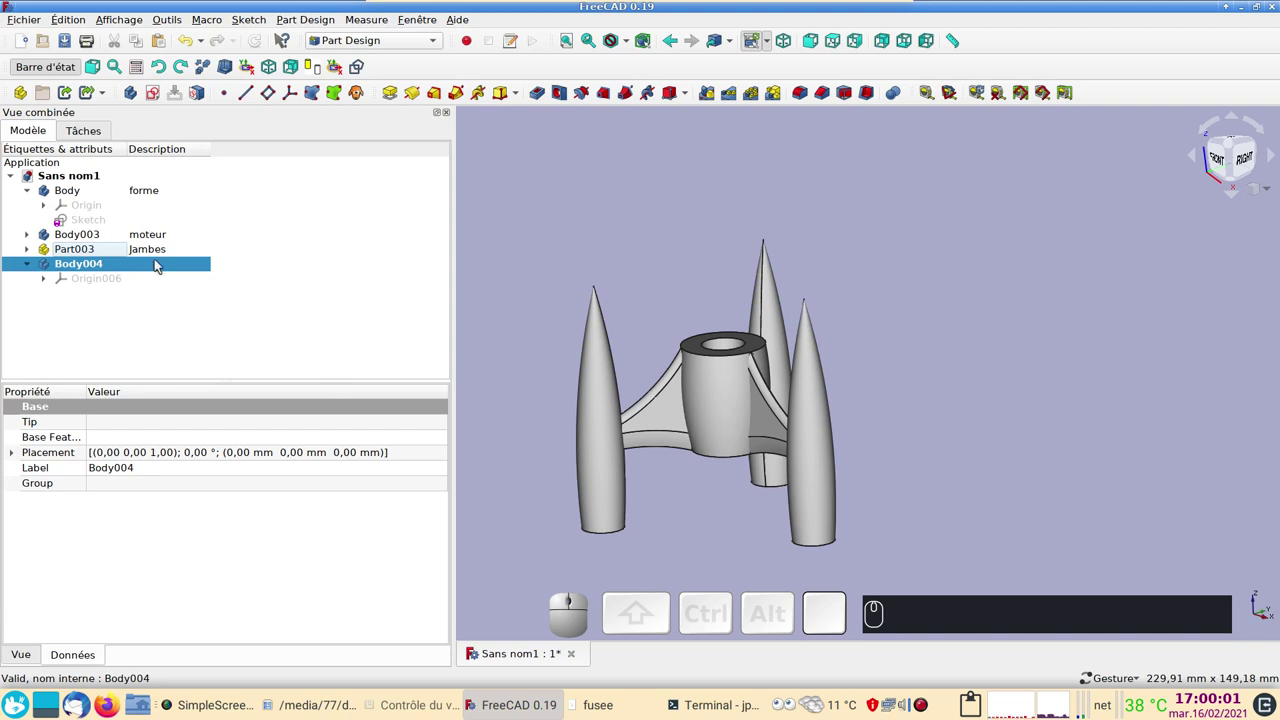
click(162, 265)
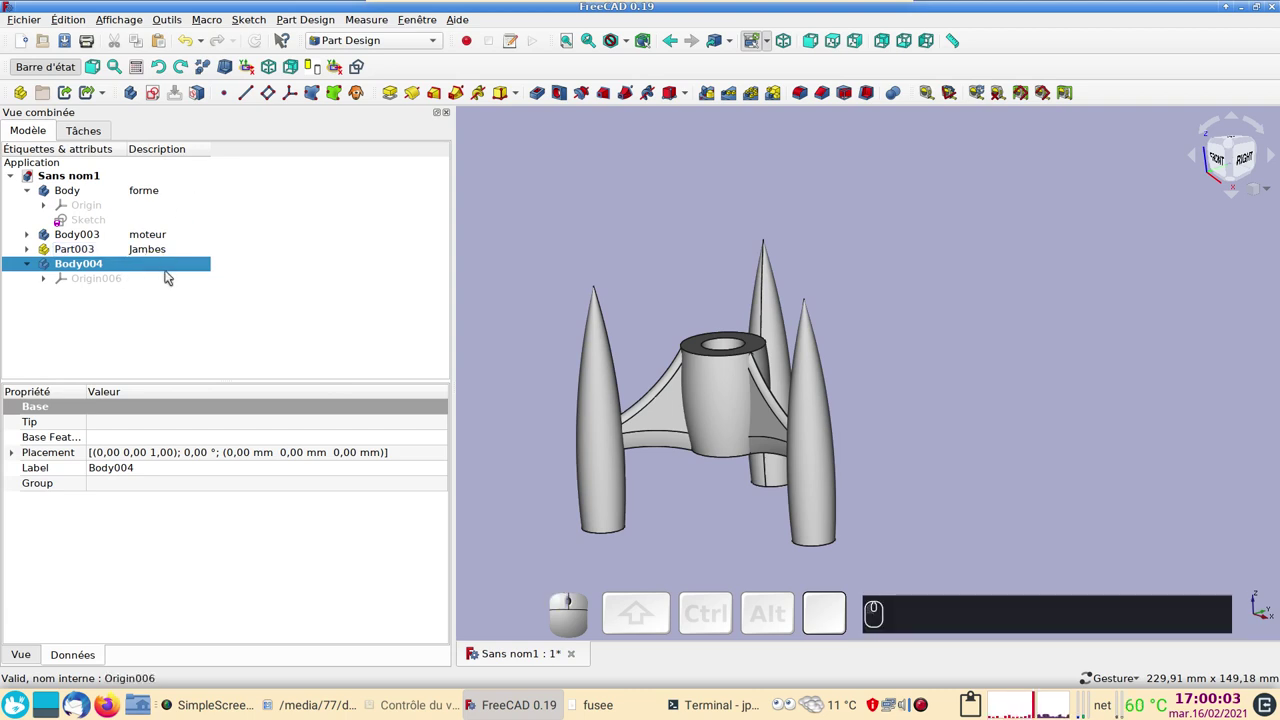
key(F2)
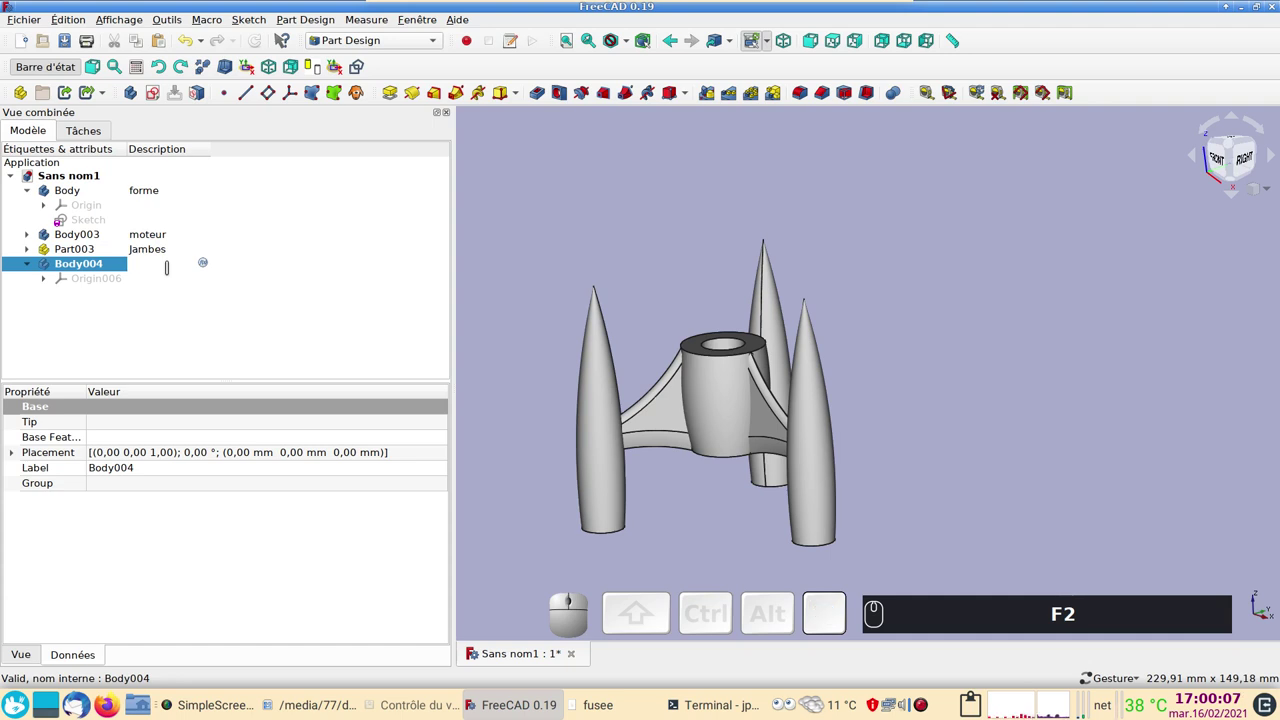
text(F2 NOYau)
key(Return)
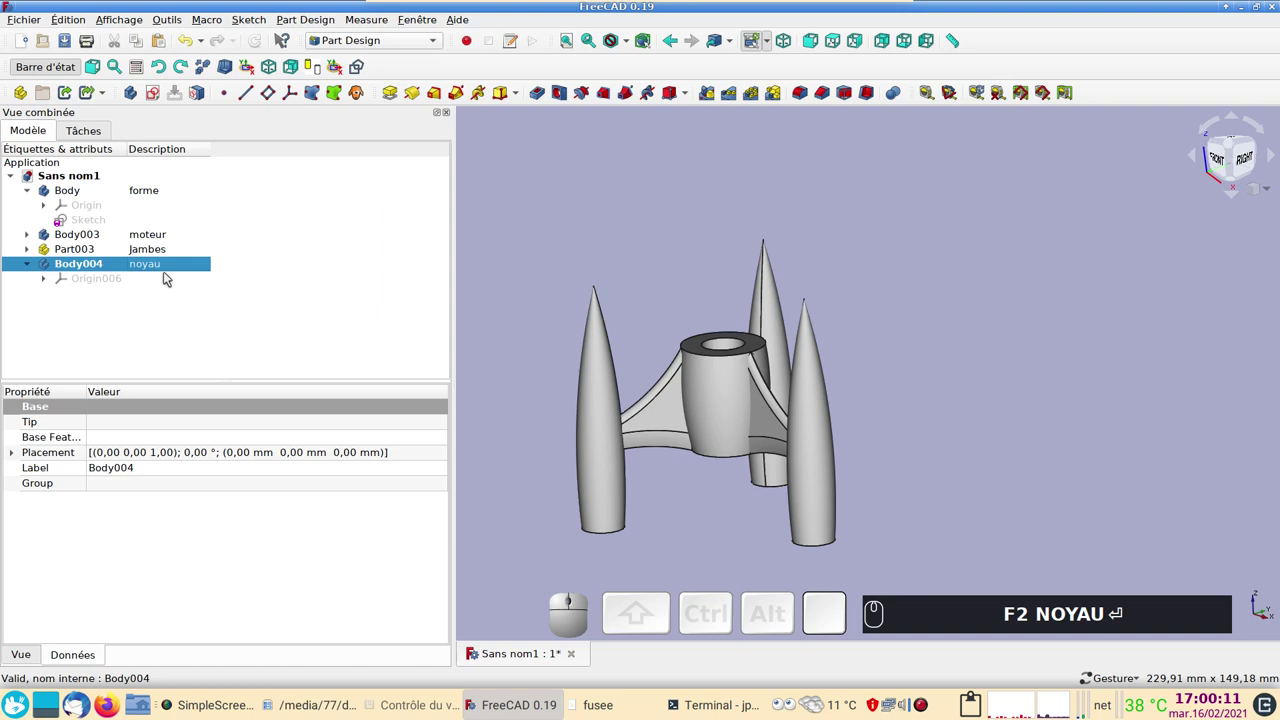
Start a new sketch on the XY plane in the noyau body and draw a circle at the origin.
click(158, 97)
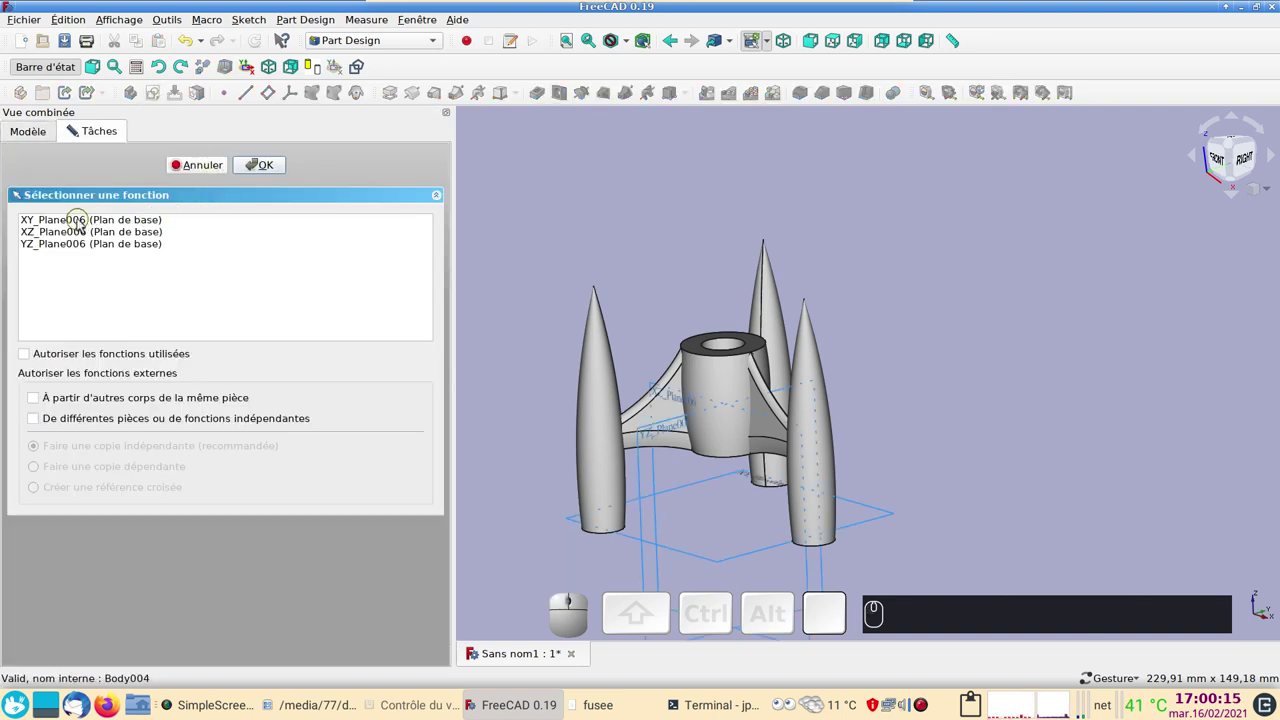
click(78, 218)
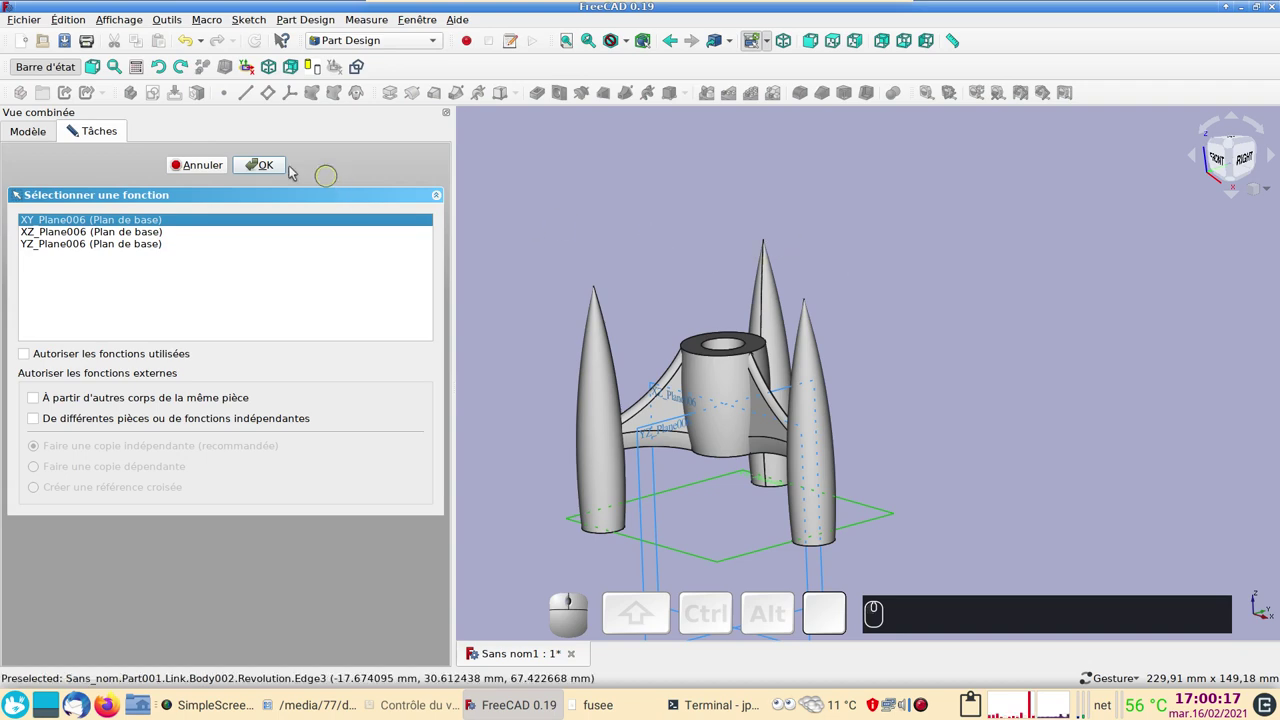
click(276, 168)
scroll(up, 3)
drag(754, 335, 1070, 274)
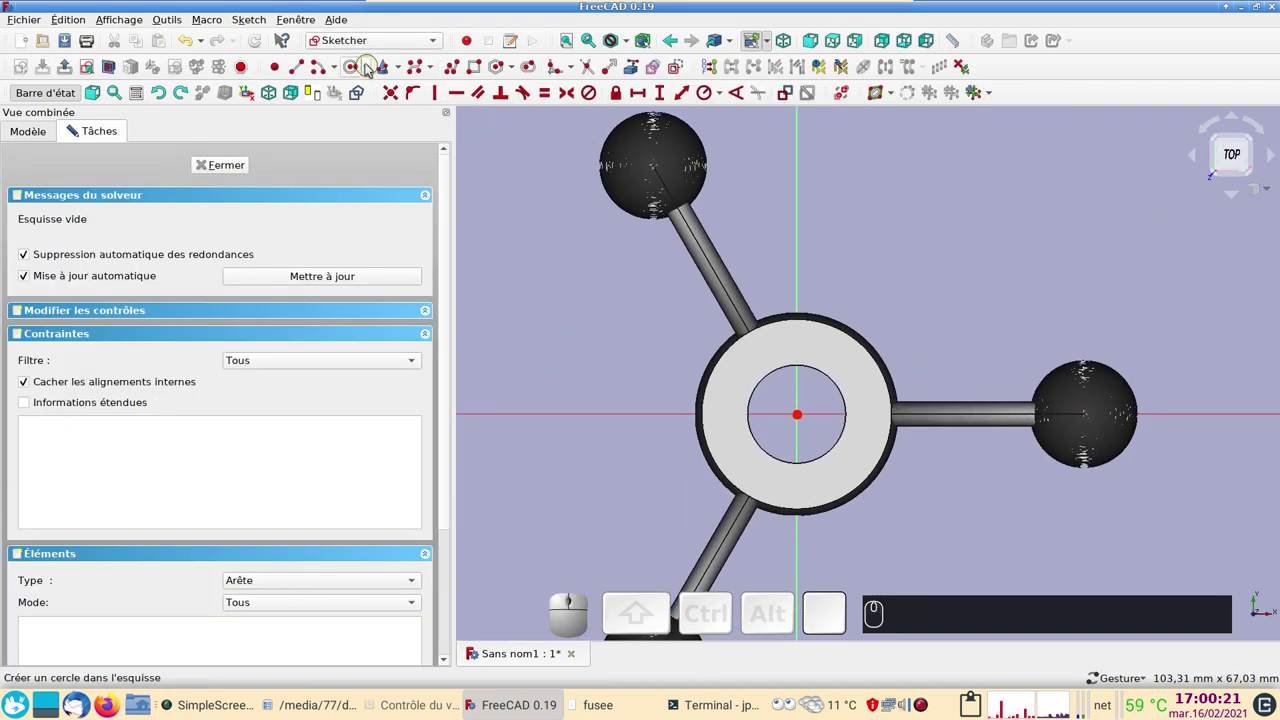
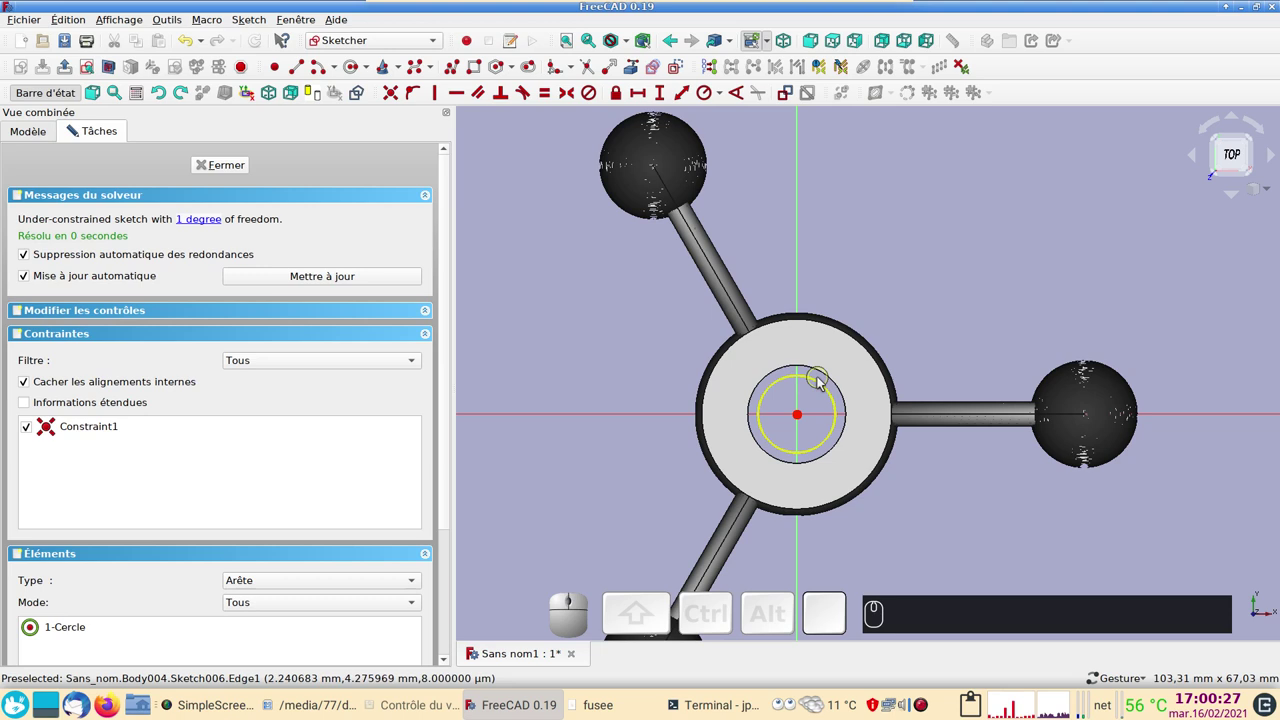
Constrain the circle to a 12 mm diameter, leaving the sketch fully constrained.
click(822, 387)
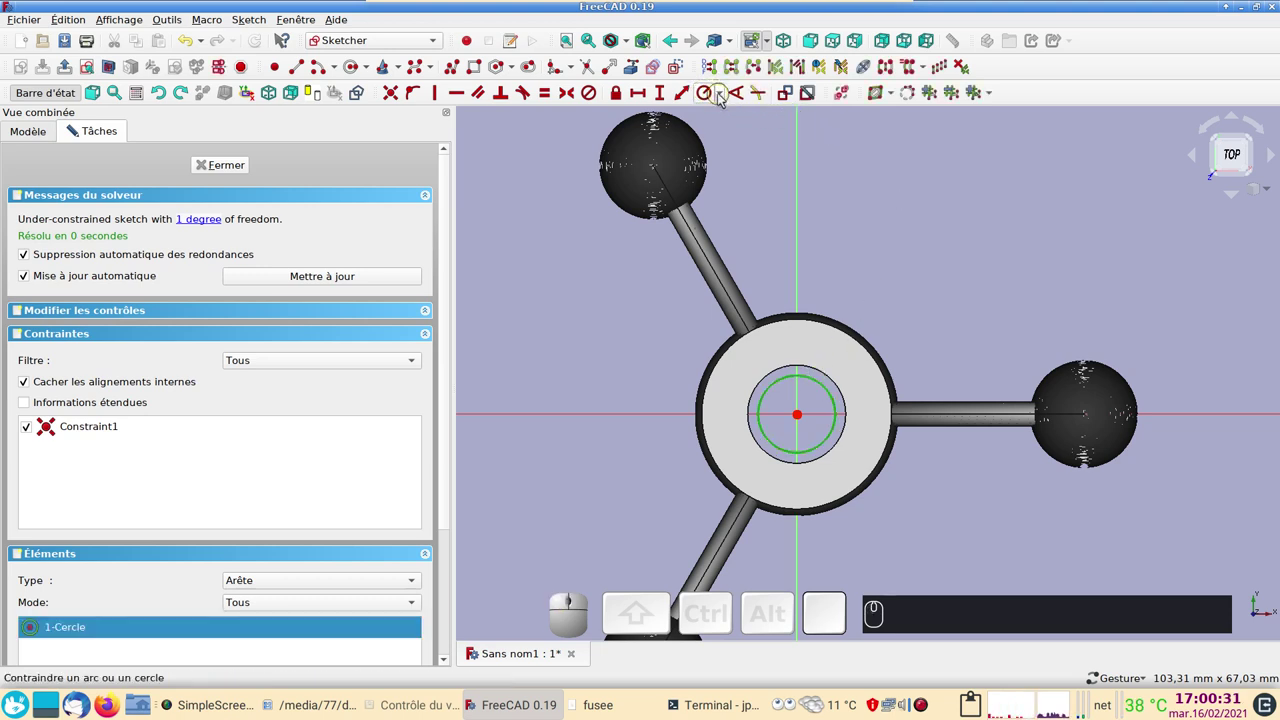
click(725, 99)
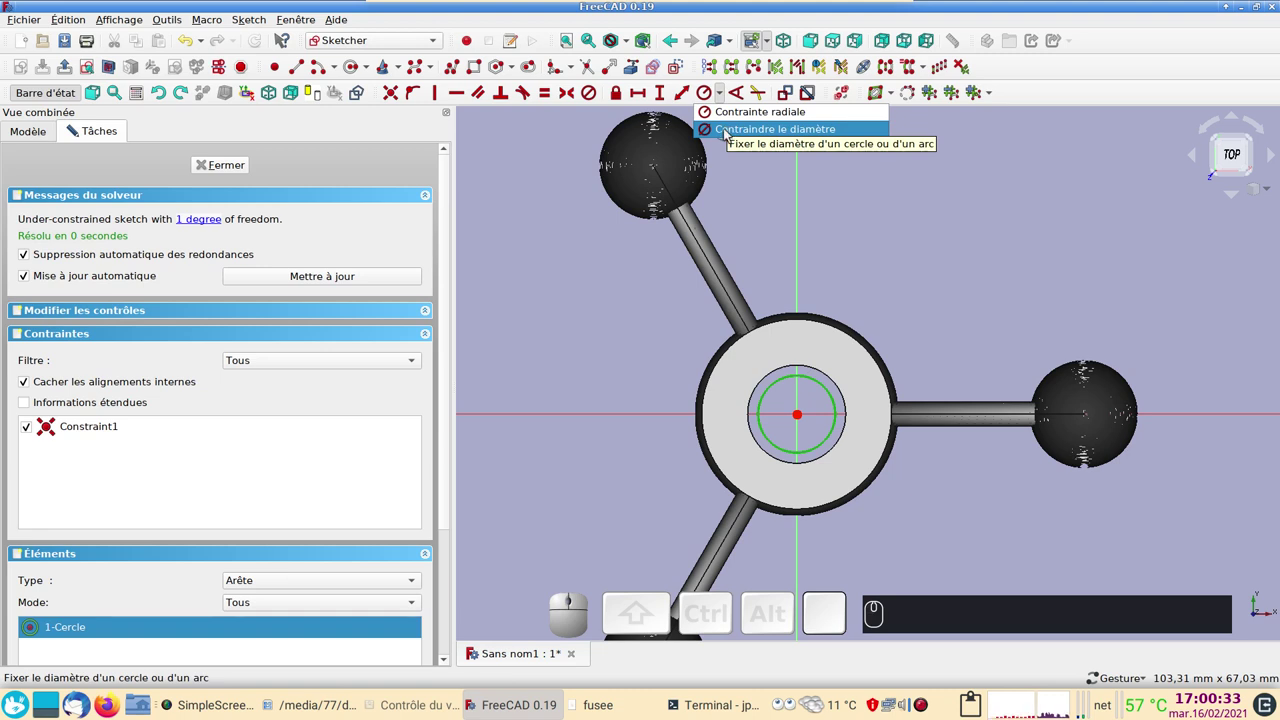
click(731, 134)
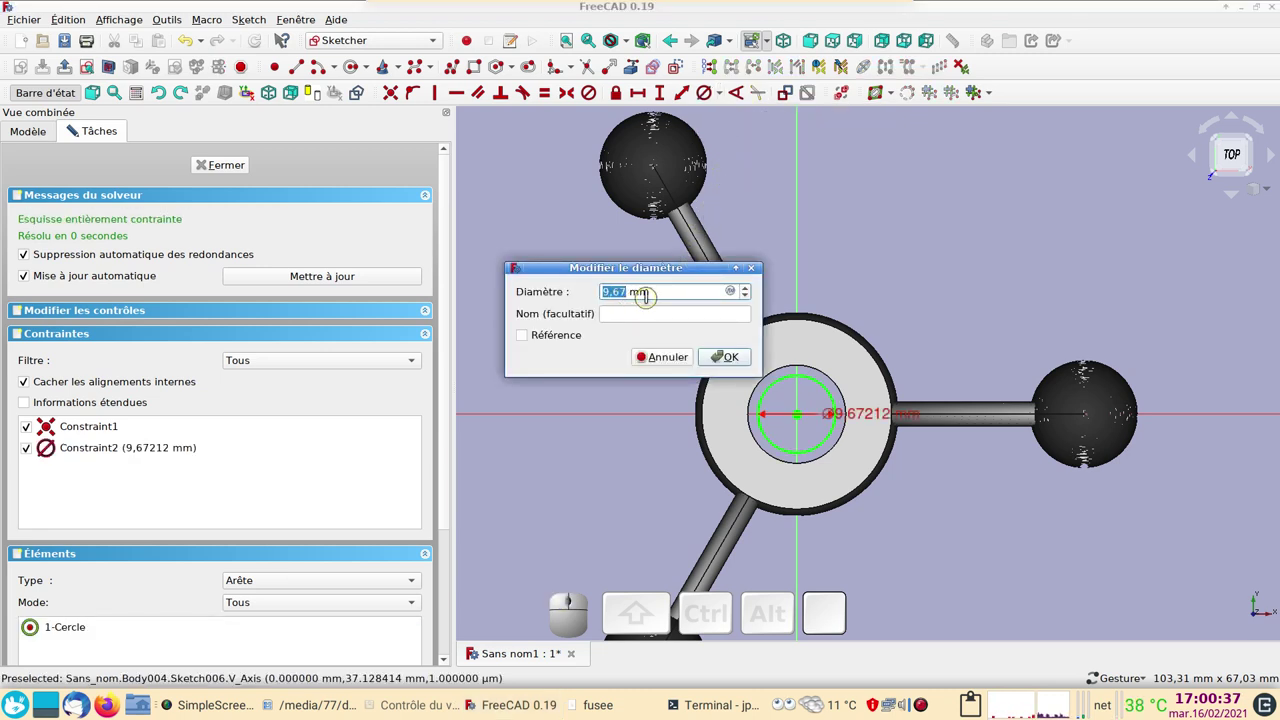
text((1)(1) (2))
click(737, 359)
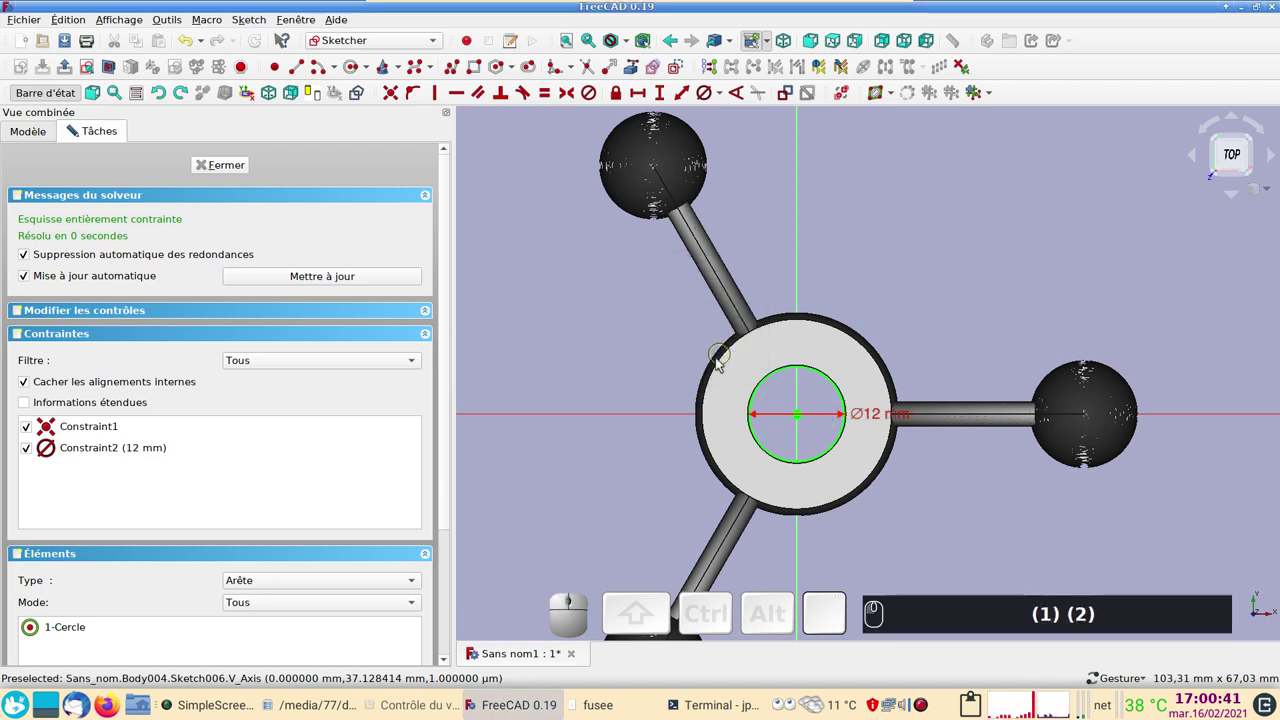
scroll(up, 3)
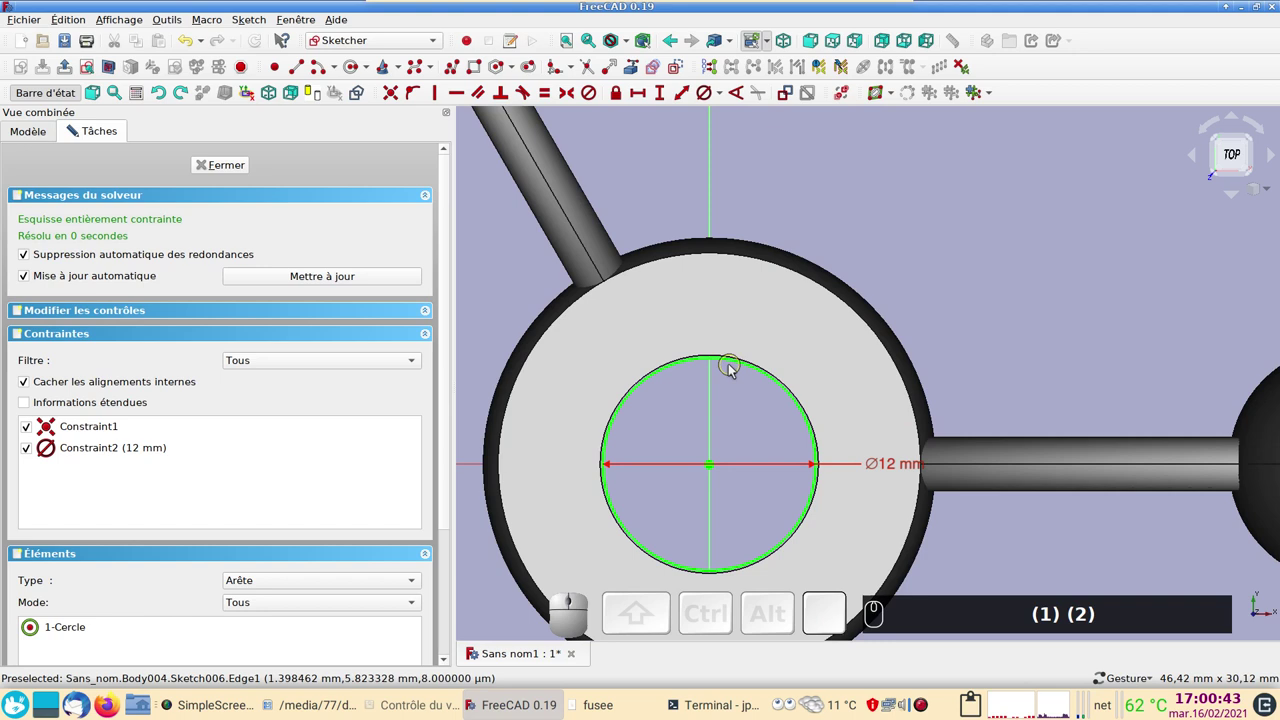
scroll(up, 3)
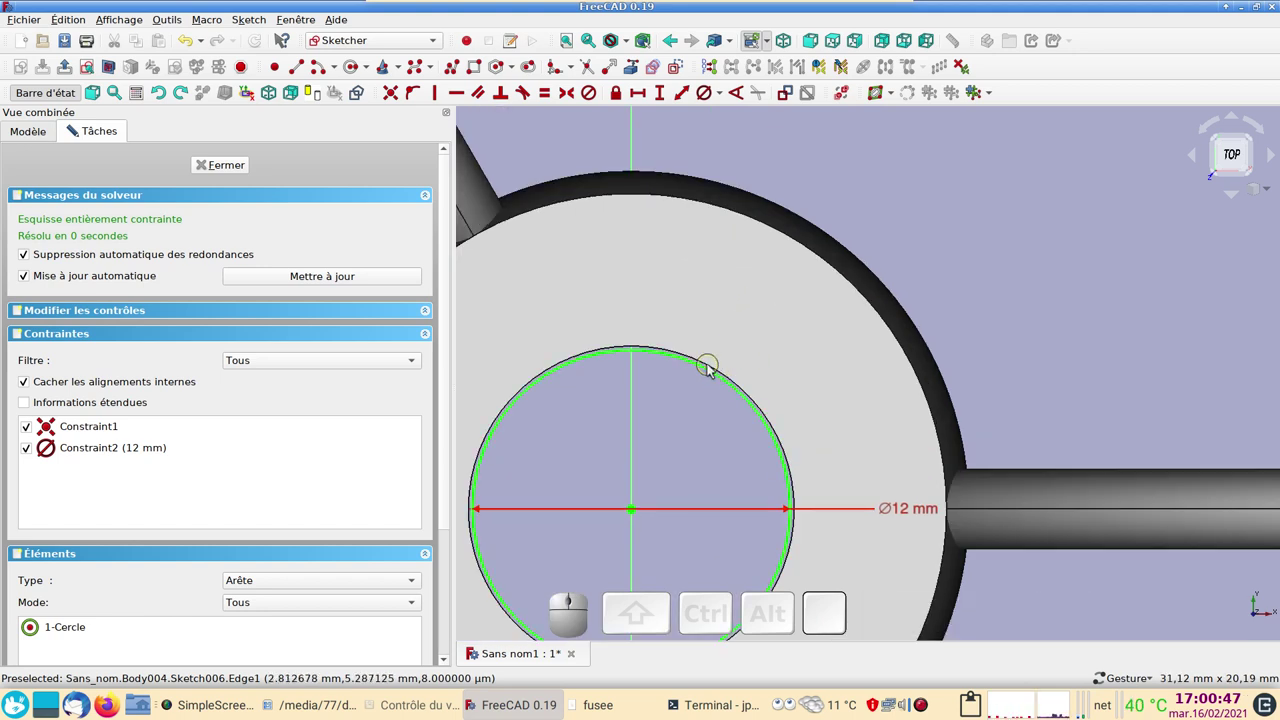
scroll(down, 3)
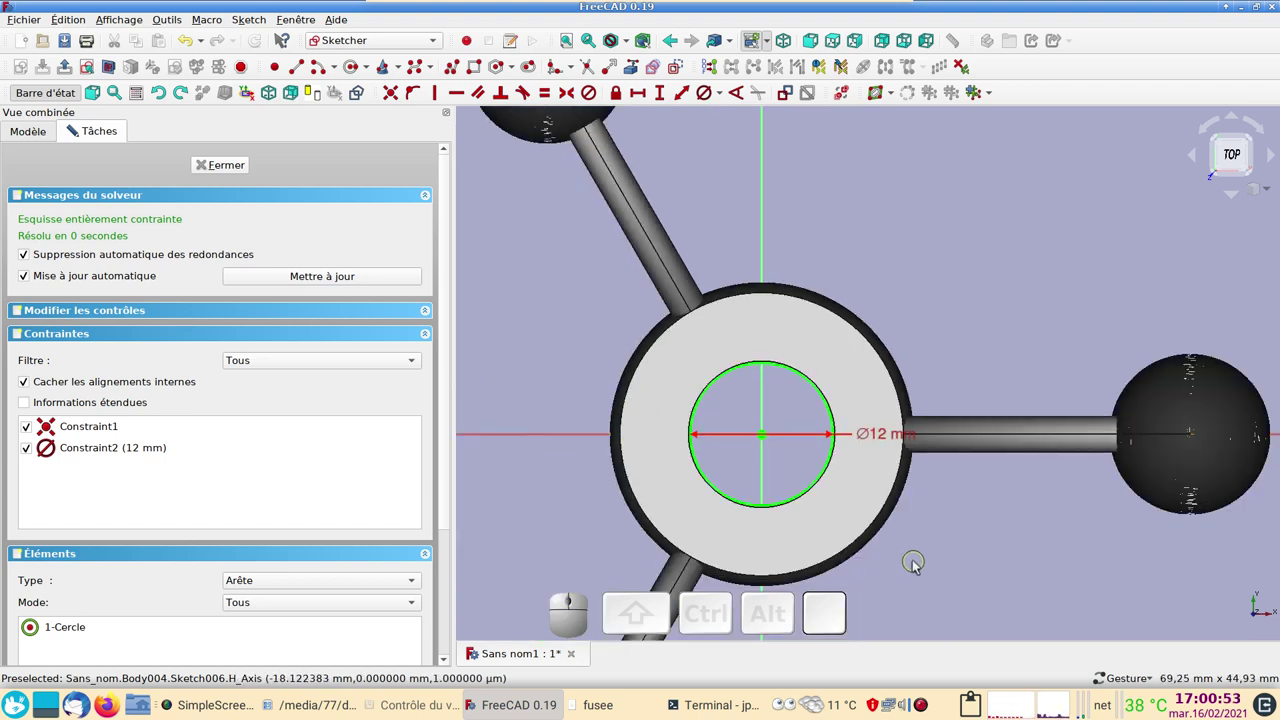
Close Sketch006 and view the rocket from the front in wireframe draw style.
click(235, 167)
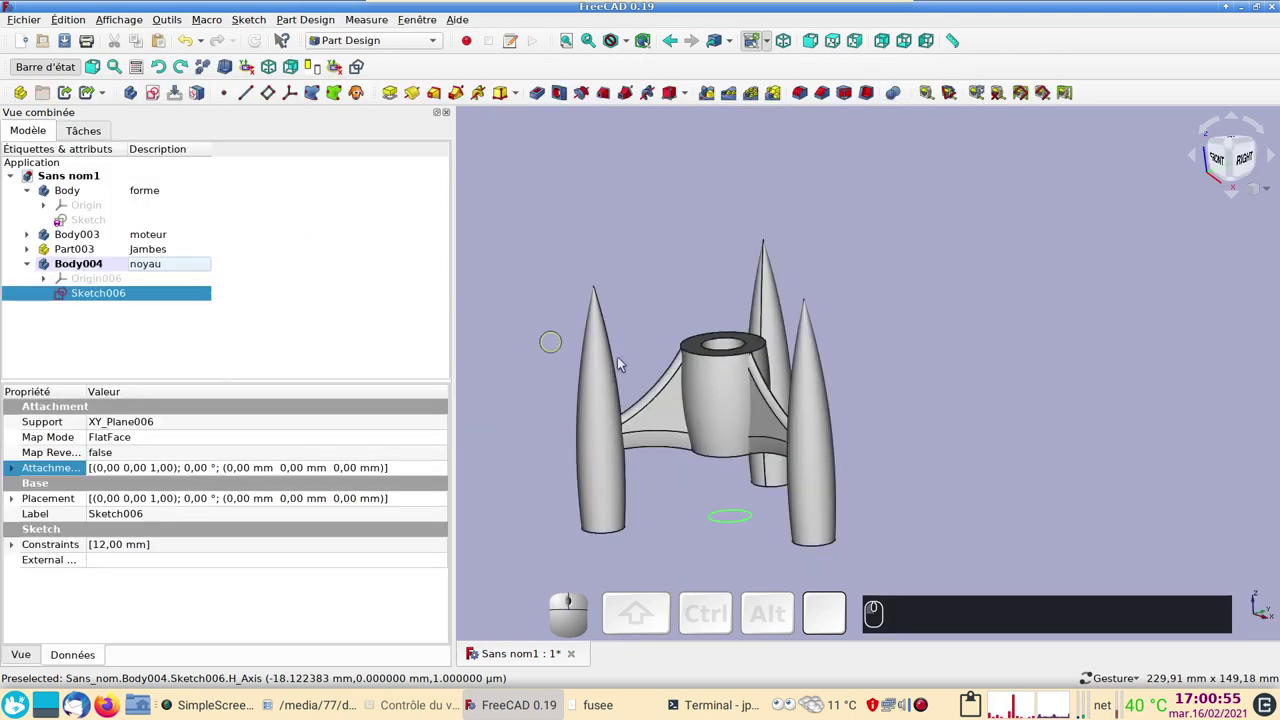
drag(654, 519, 694, 523)
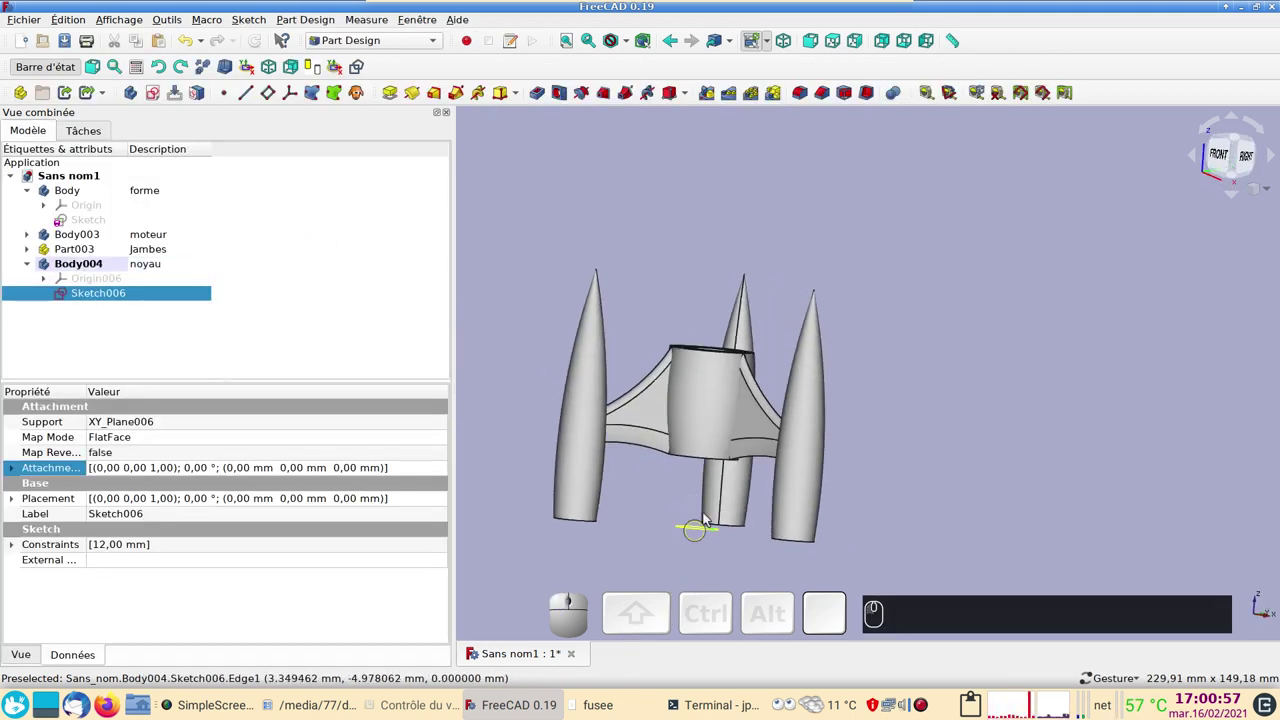
key(1)
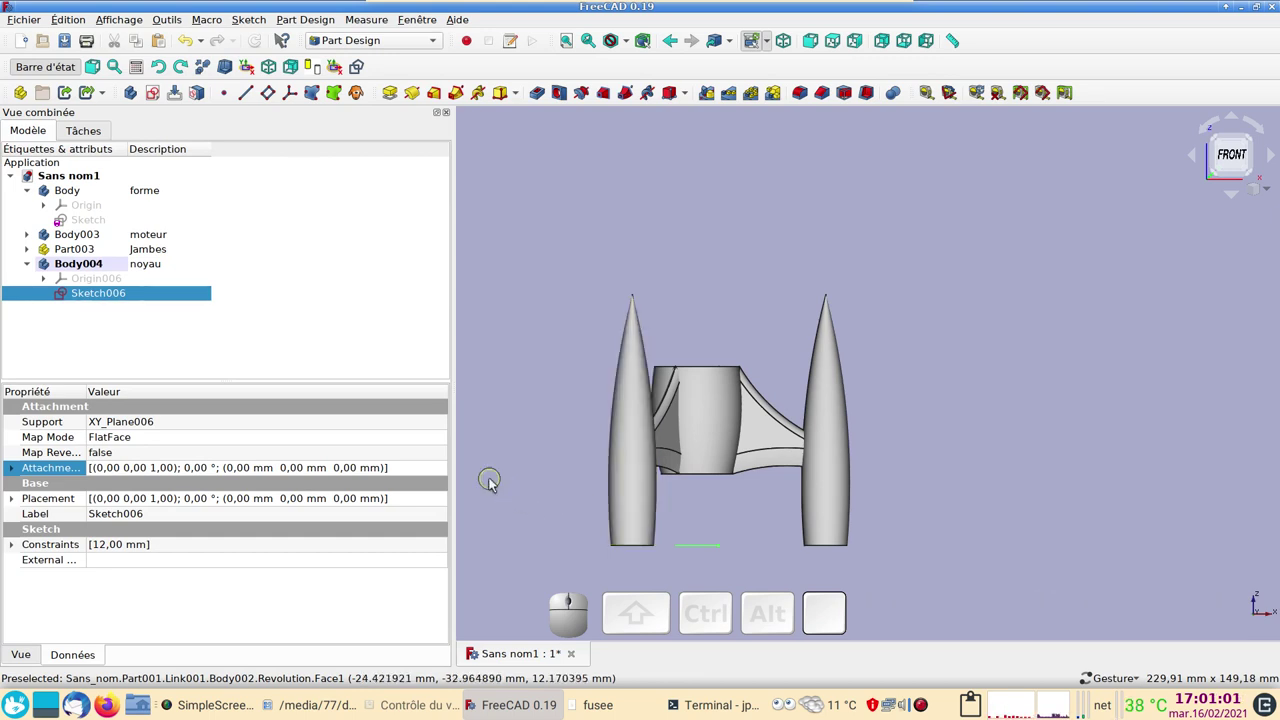
key(2)
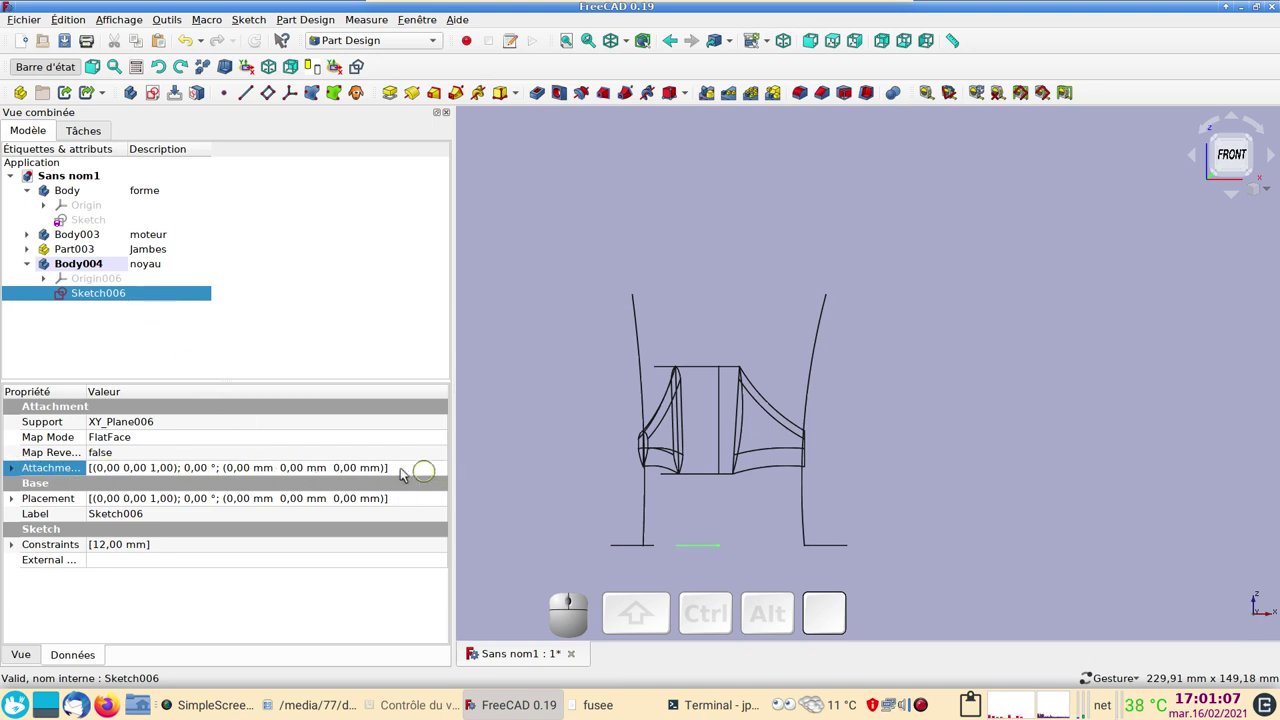
Set Sketch006's attachment offset to a 28 mm translation along Z and apply it.
click(406, 473)
click(445, 475)
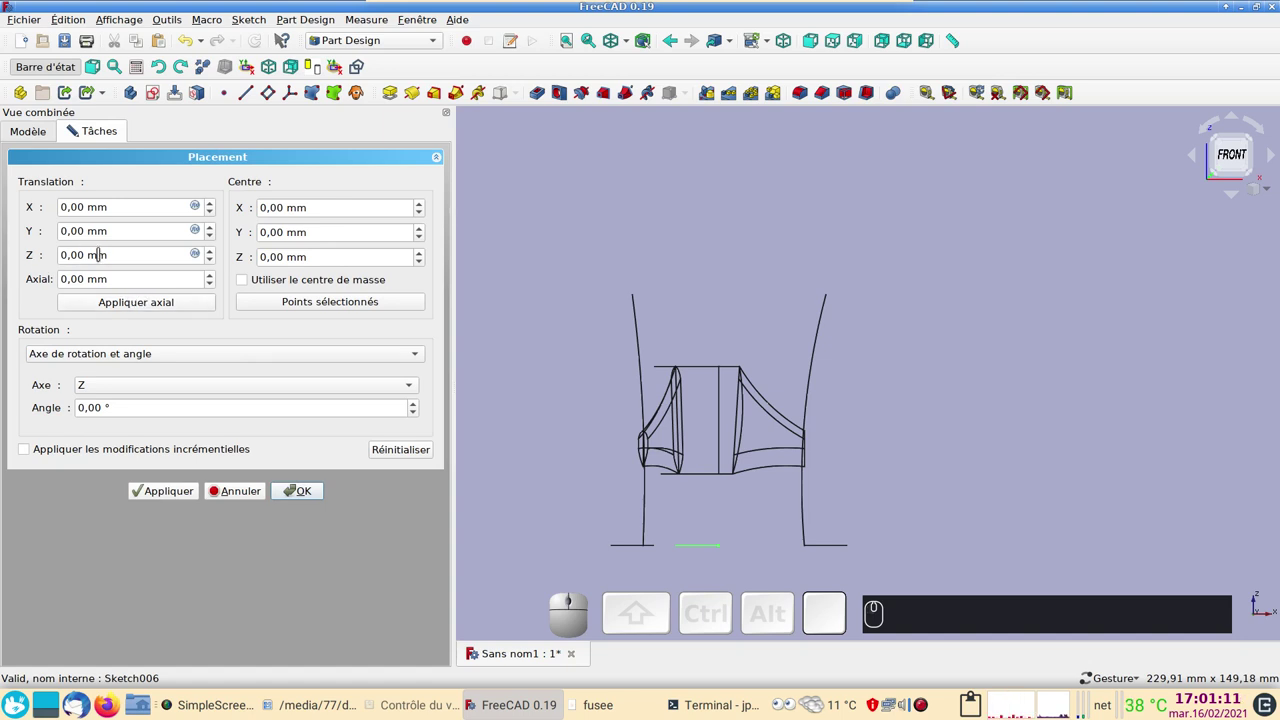
scroll(up, 3)
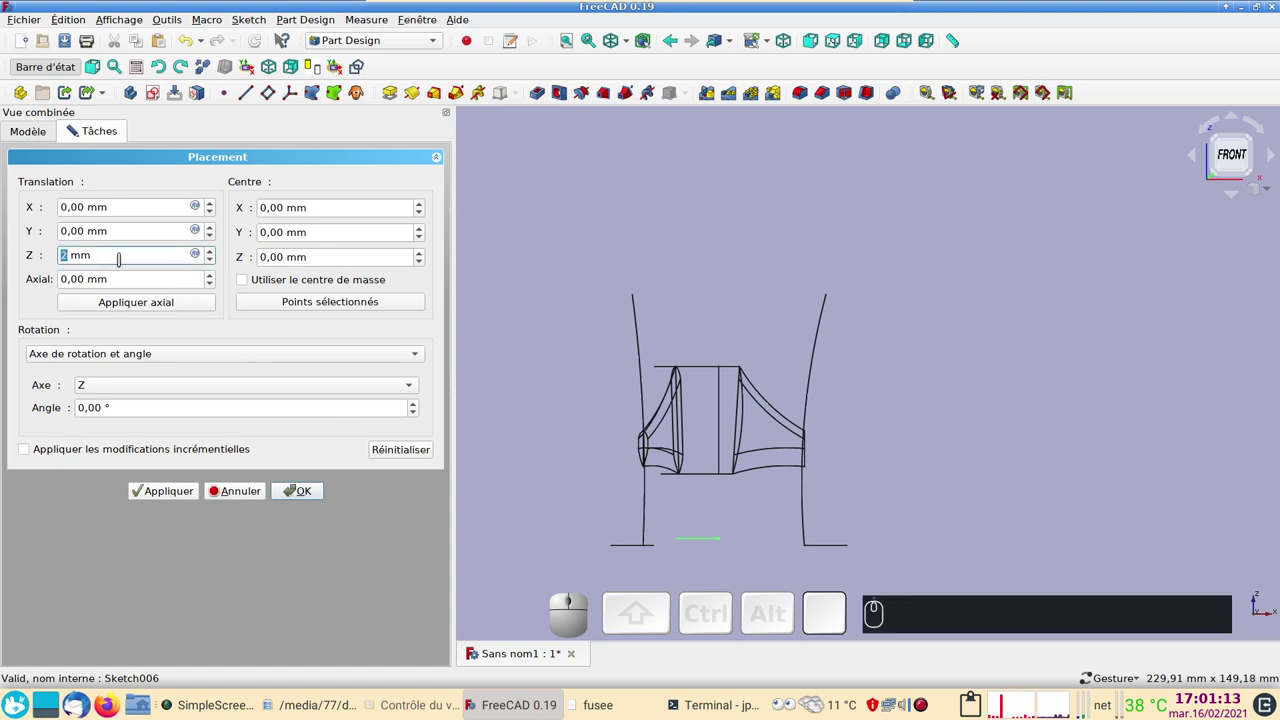
scroll(up, 3)
scroll(up, 3)
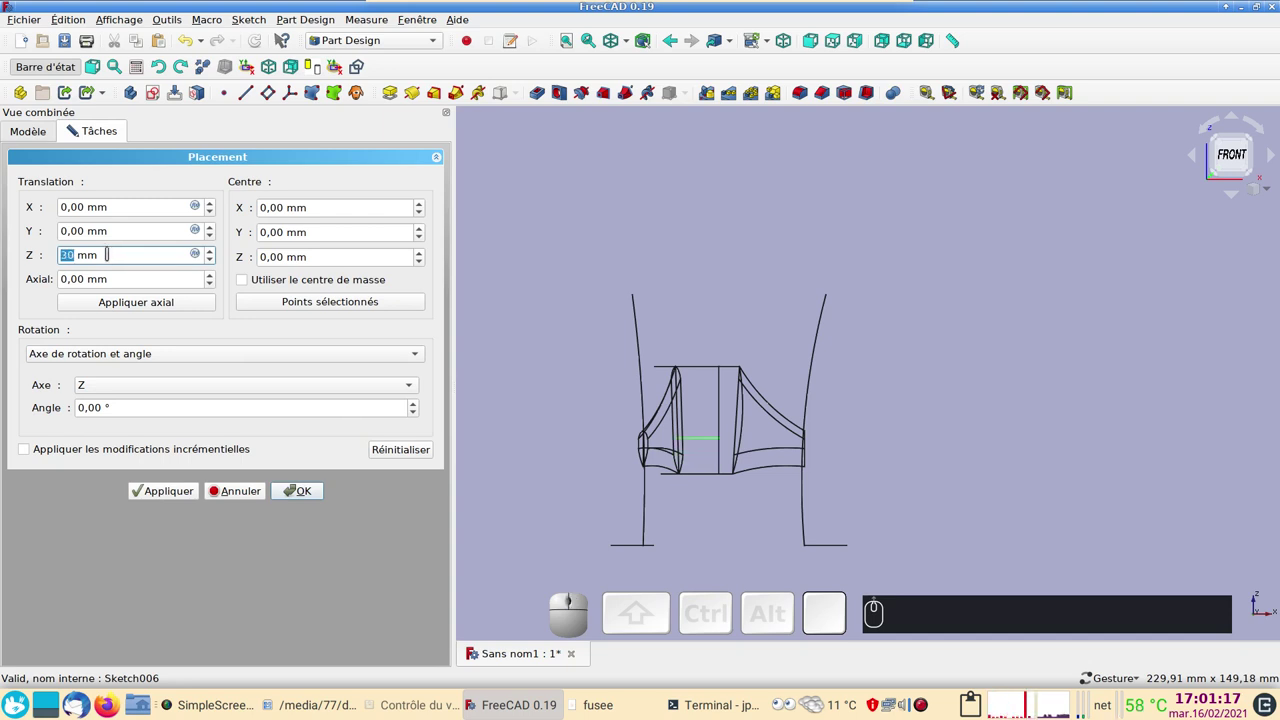
scroll(up, 3)
scroll(down, 3)
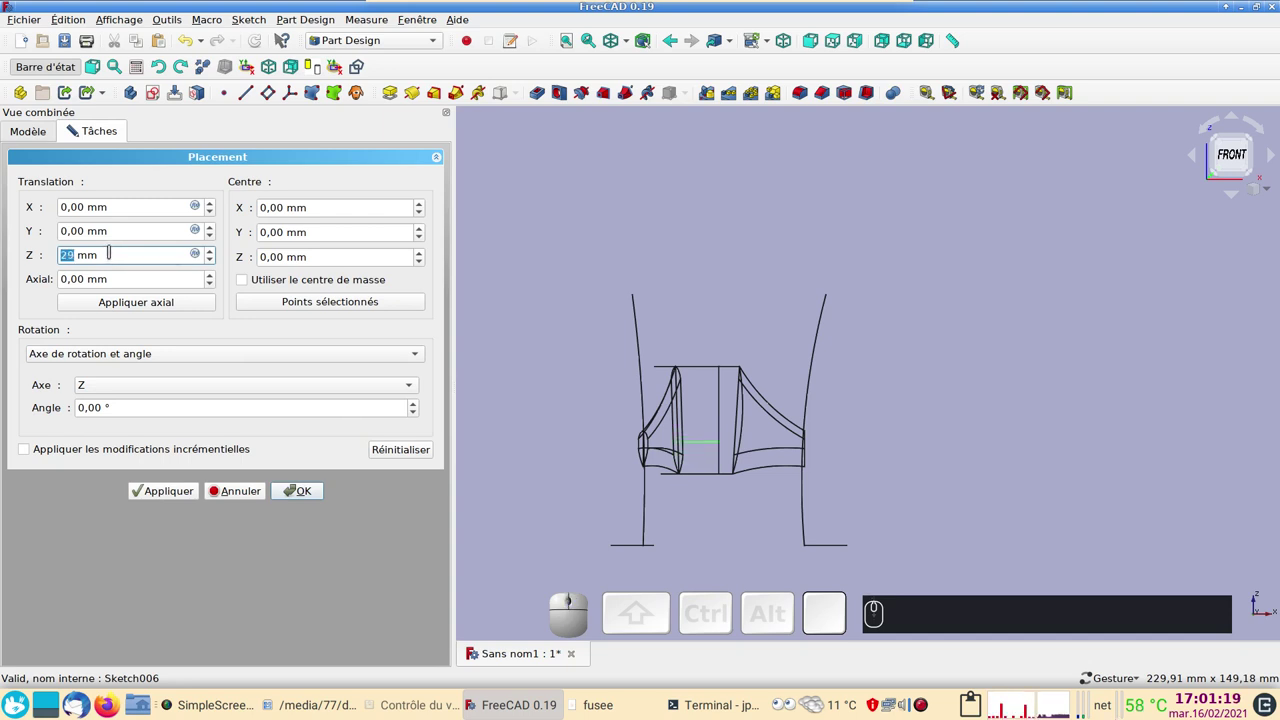
scroll(down, 3)
scroll(up, 3)
scroll(down, 3)
scroll(down, 3)
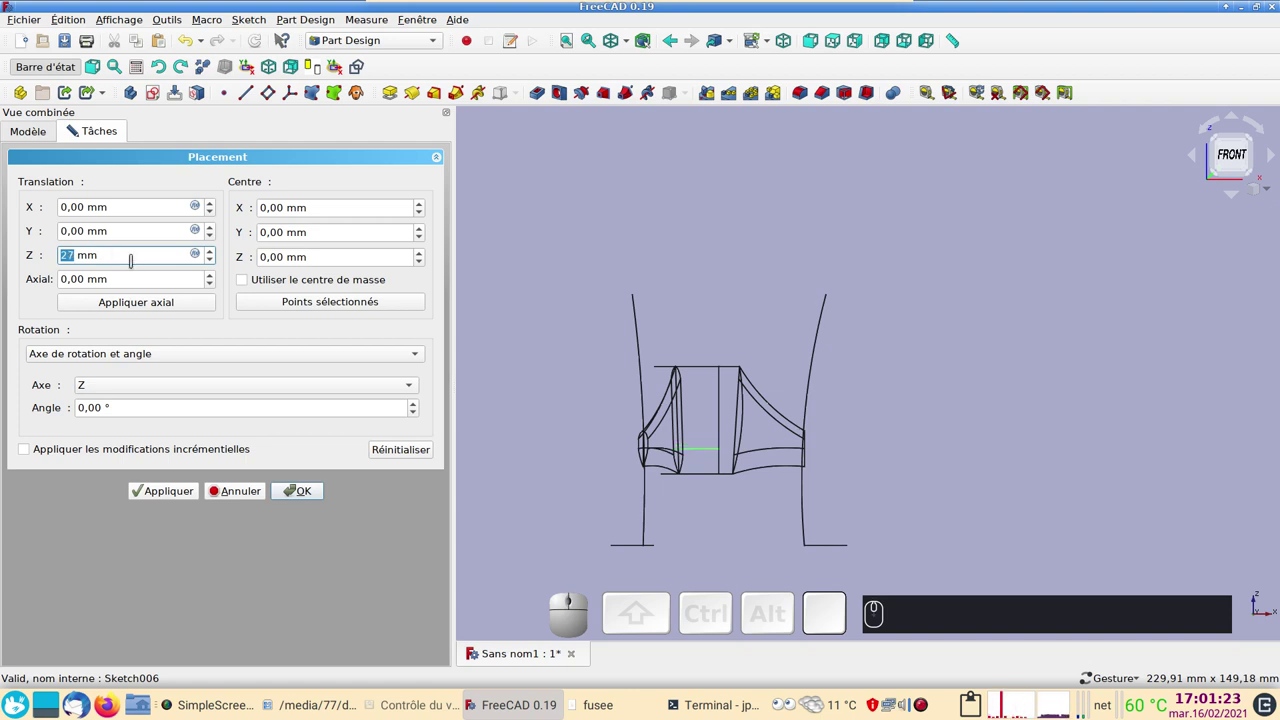
scroll(up, 3)
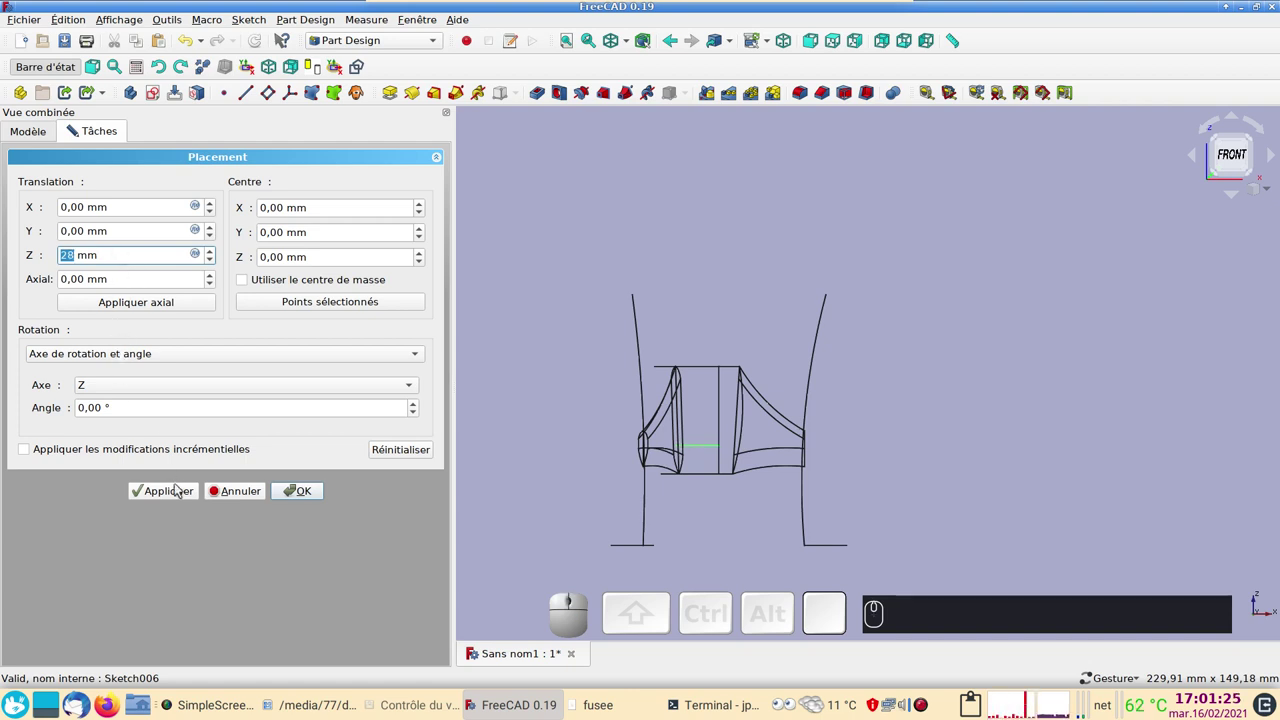
click(182, 490)
click(312, 483)
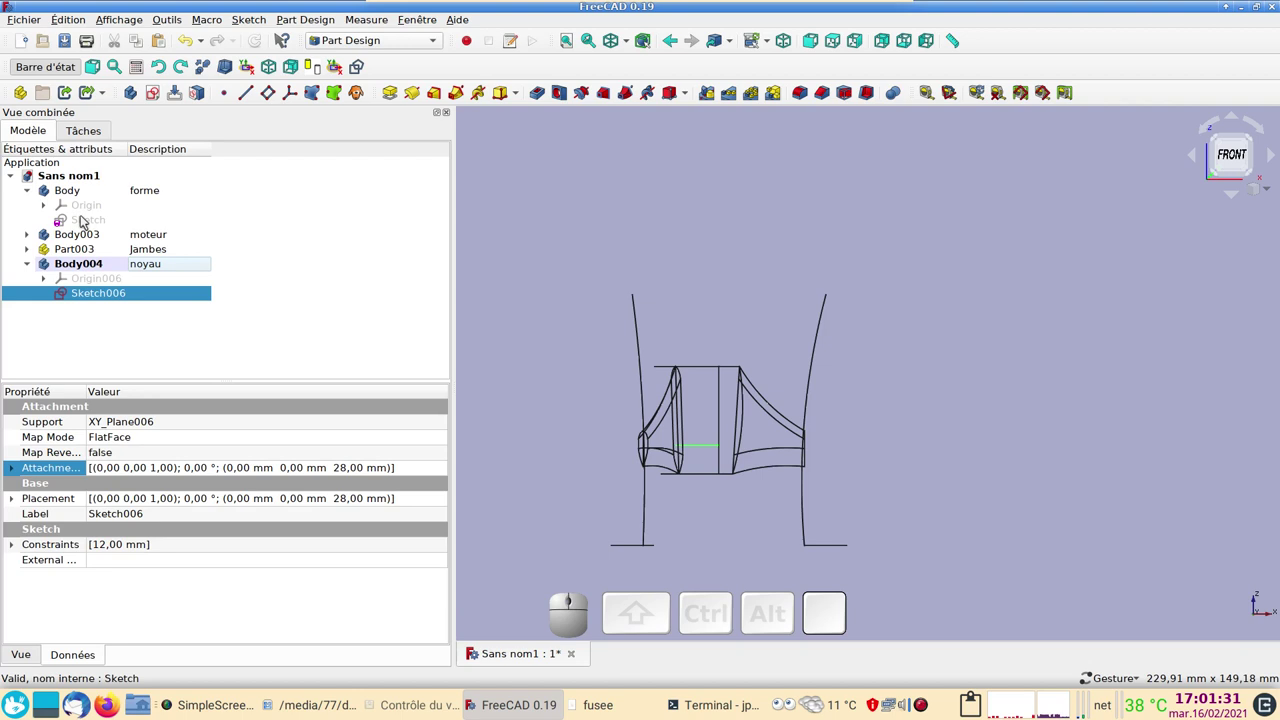
Make the rocket outline sketch visible and start a Pad on the 12 mm circle sketch.
click(91, 225)
key(space)
click(111, 295)
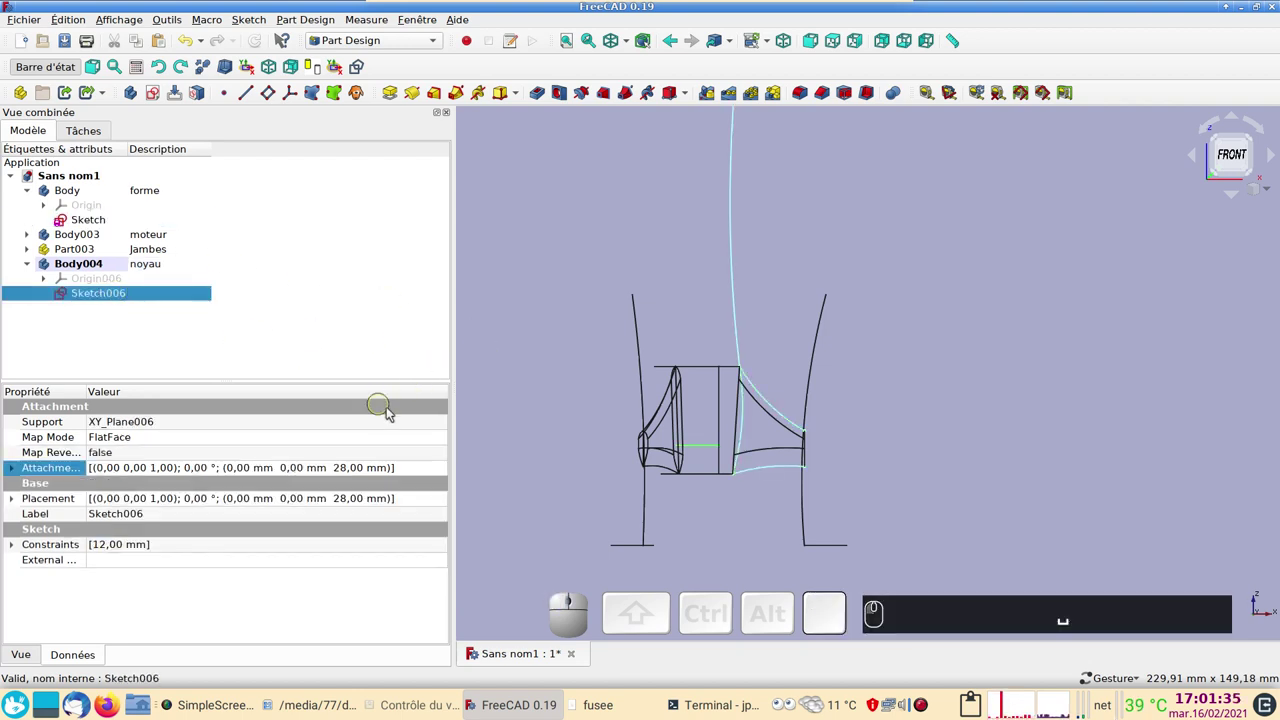
click(394, 95)
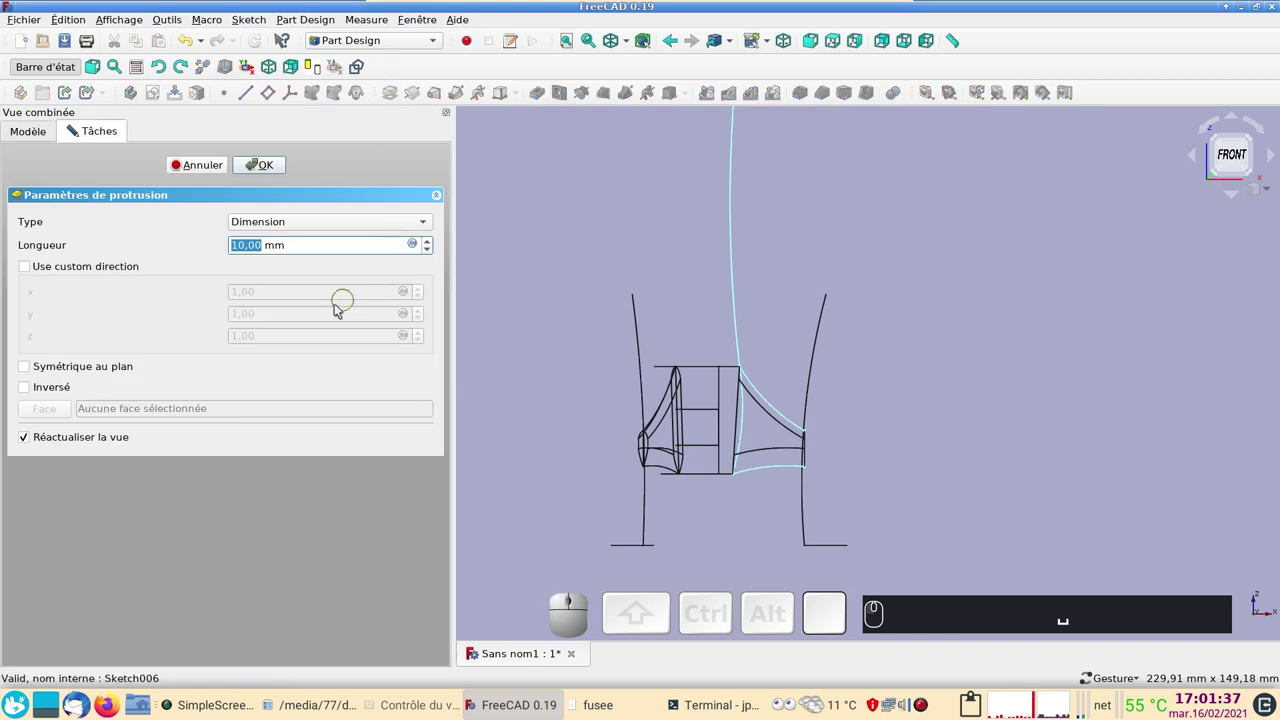
Pad the circle upward to a 148 mm length, forming the core rod.
scroll(down, 3)
drag(950, 308, 839, 416)
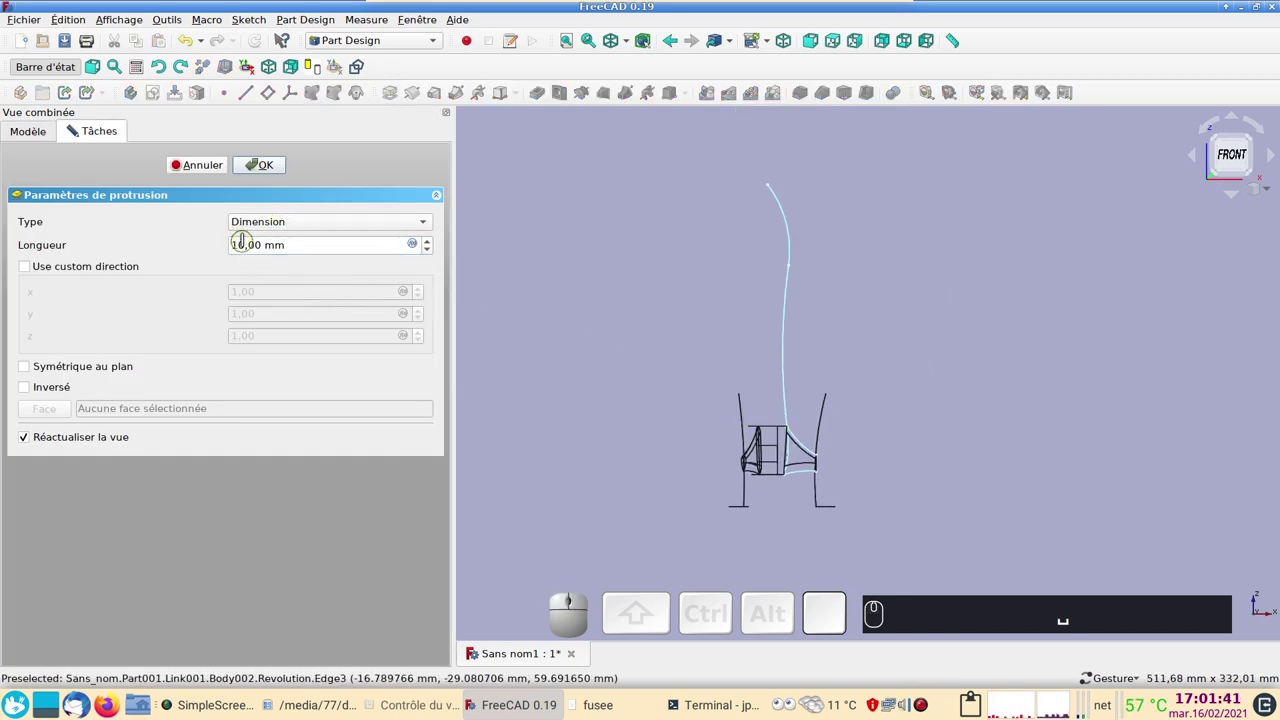
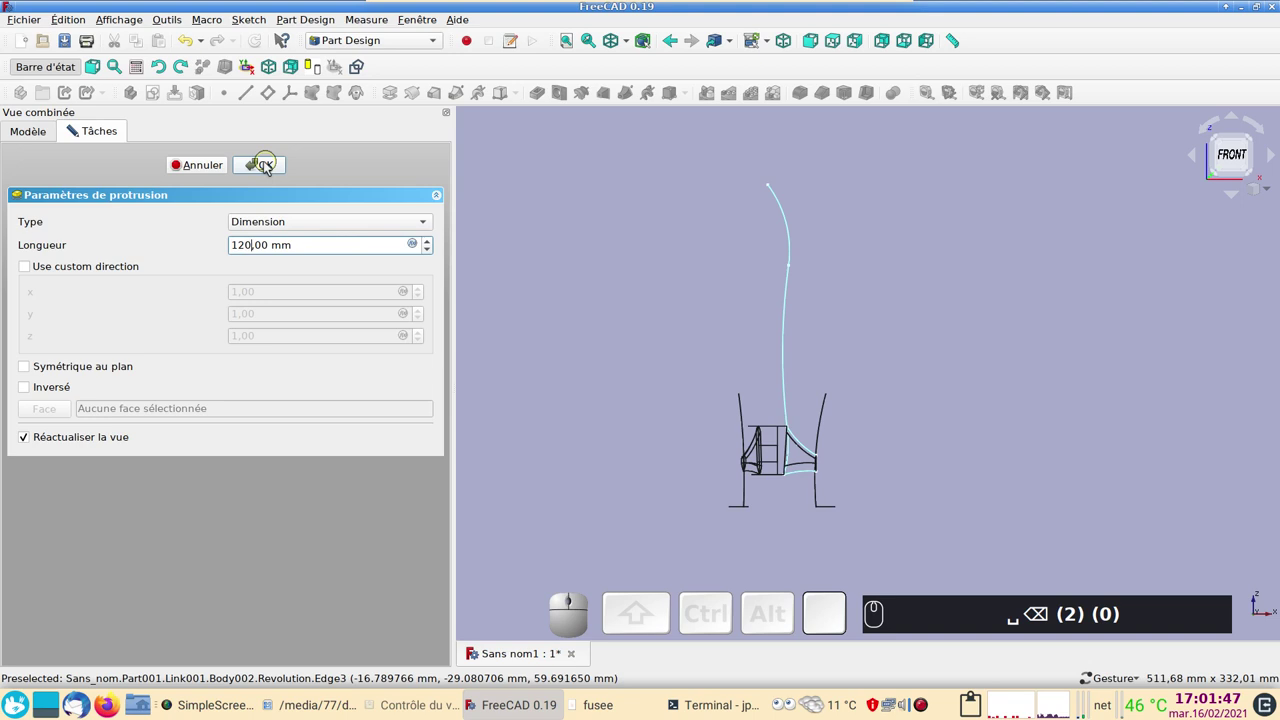
scroll(down, 3)
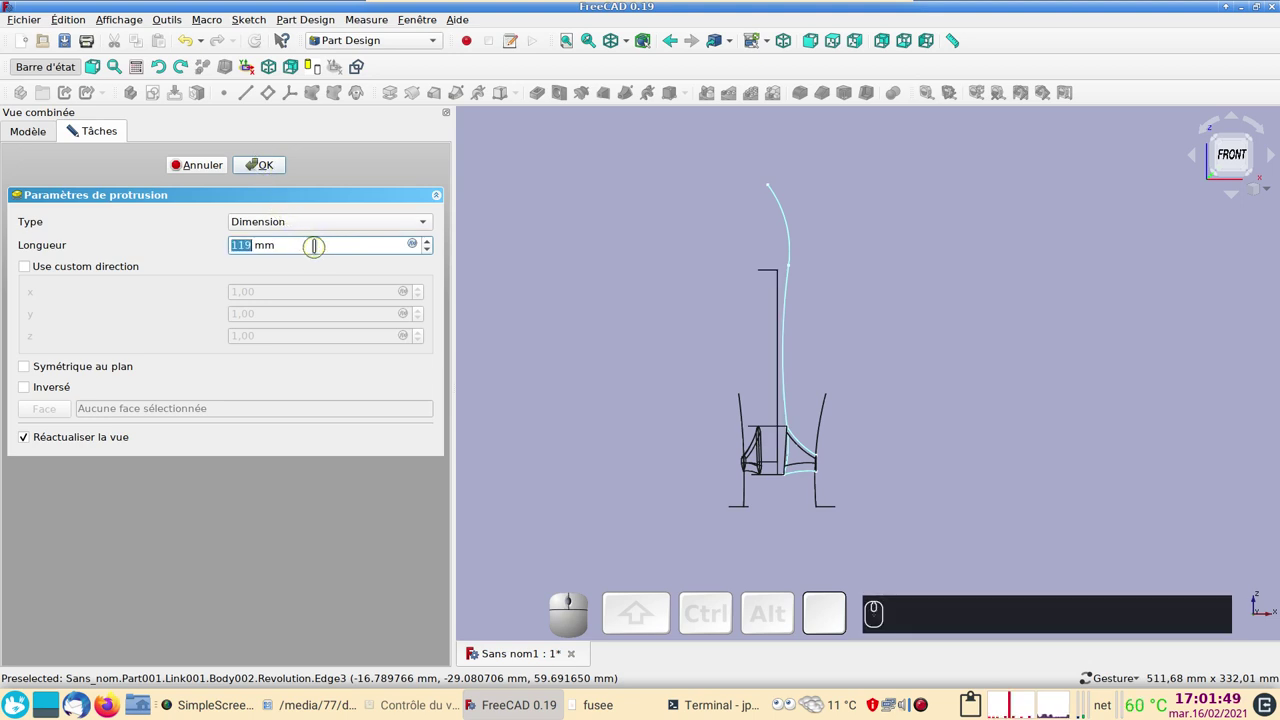
scroll(up, 3)
scroll(up, 3)
scroll(up, 3)
scroll(up, 3)
scroll(up, 3)
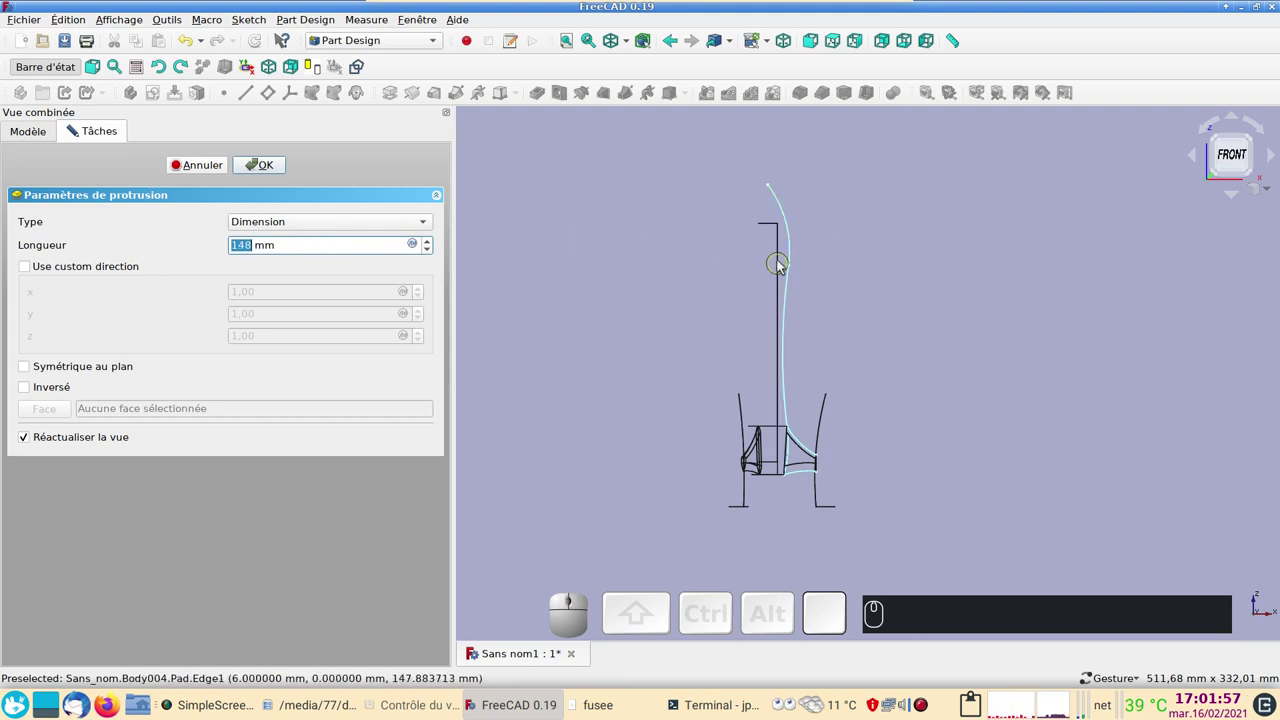
click(282, 168)
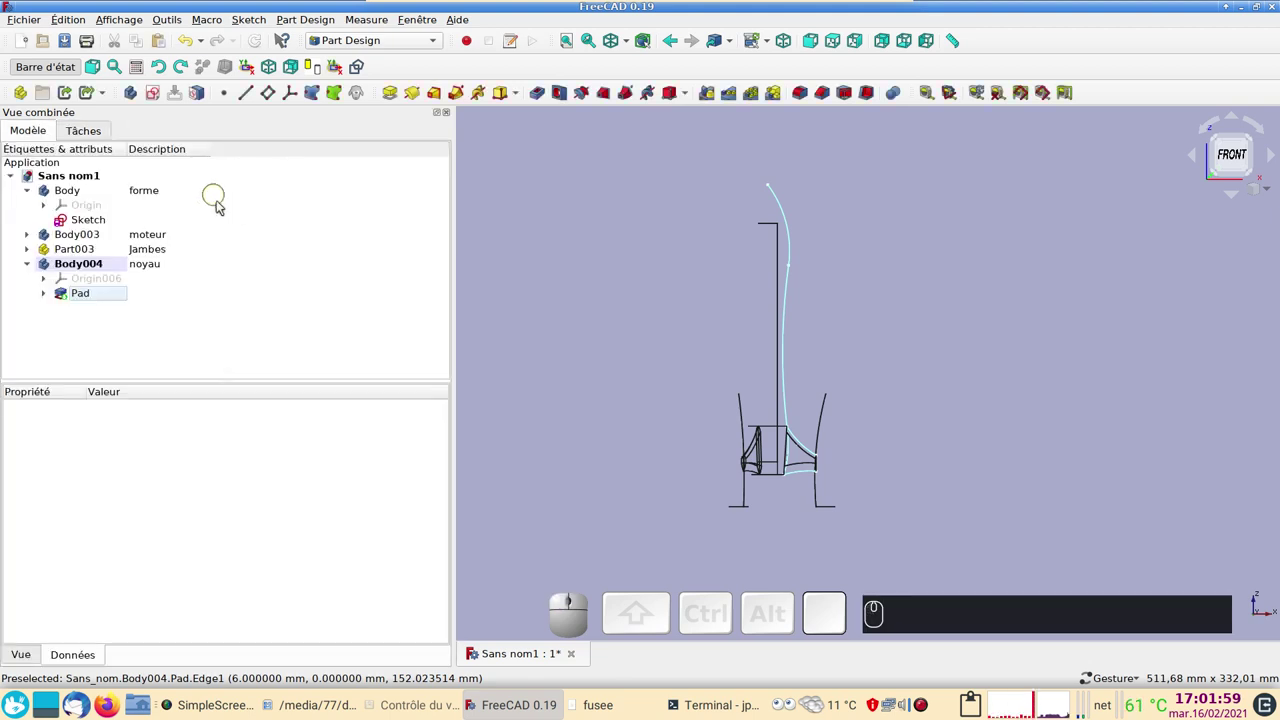
Switch back to shaded display and orbit the rocket to view the rod at an angle.
key(2)
drag(969, 354, 971, 449)
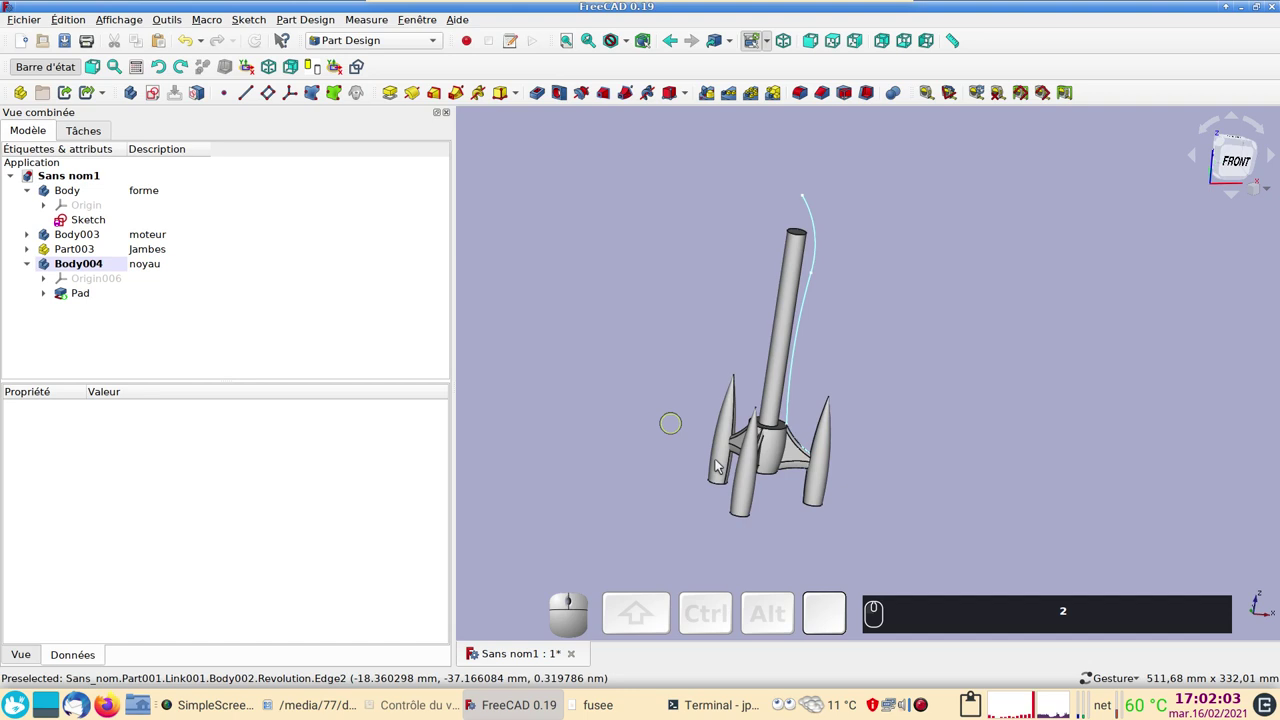
drag(950, 498, 787, 291)
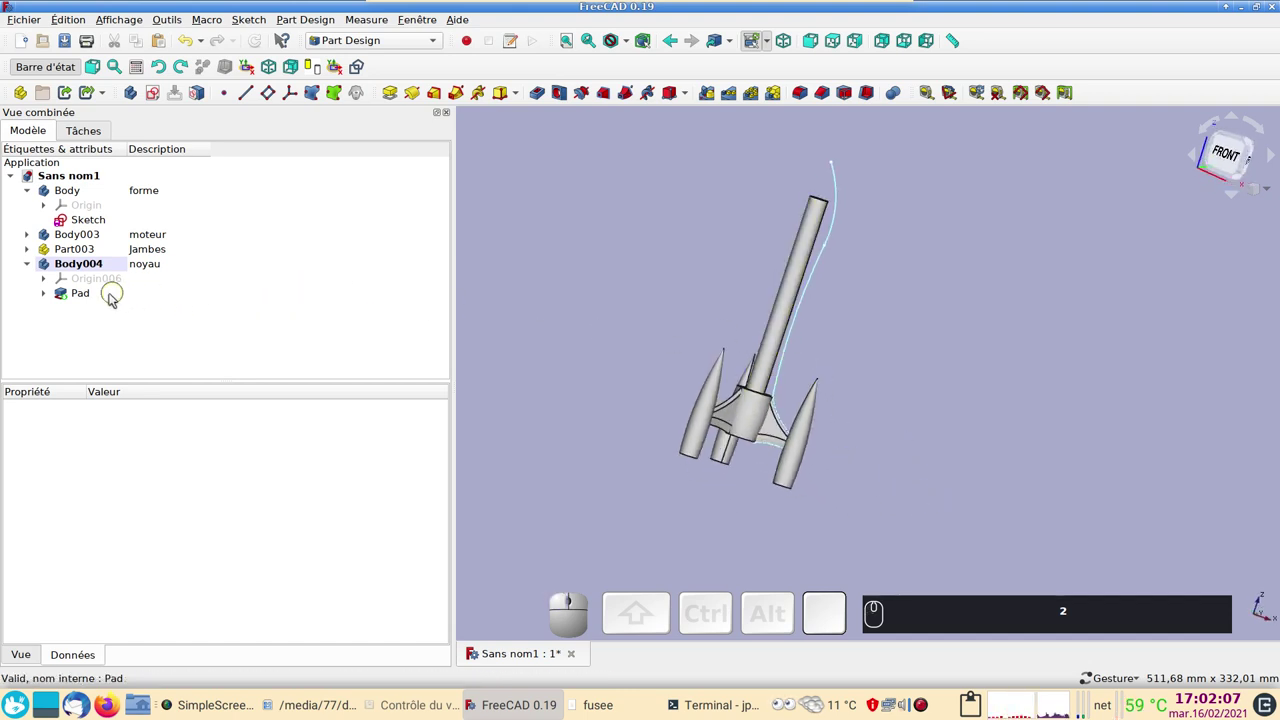
click(35, 267)
Collapse the noyau body in the tree and orbit around the rod rising through the motor.
click(958, 442)
drag(930, 354, 987, 373)
right_click(986, 373)
scroll(up, 3)
right_click(956, 428)
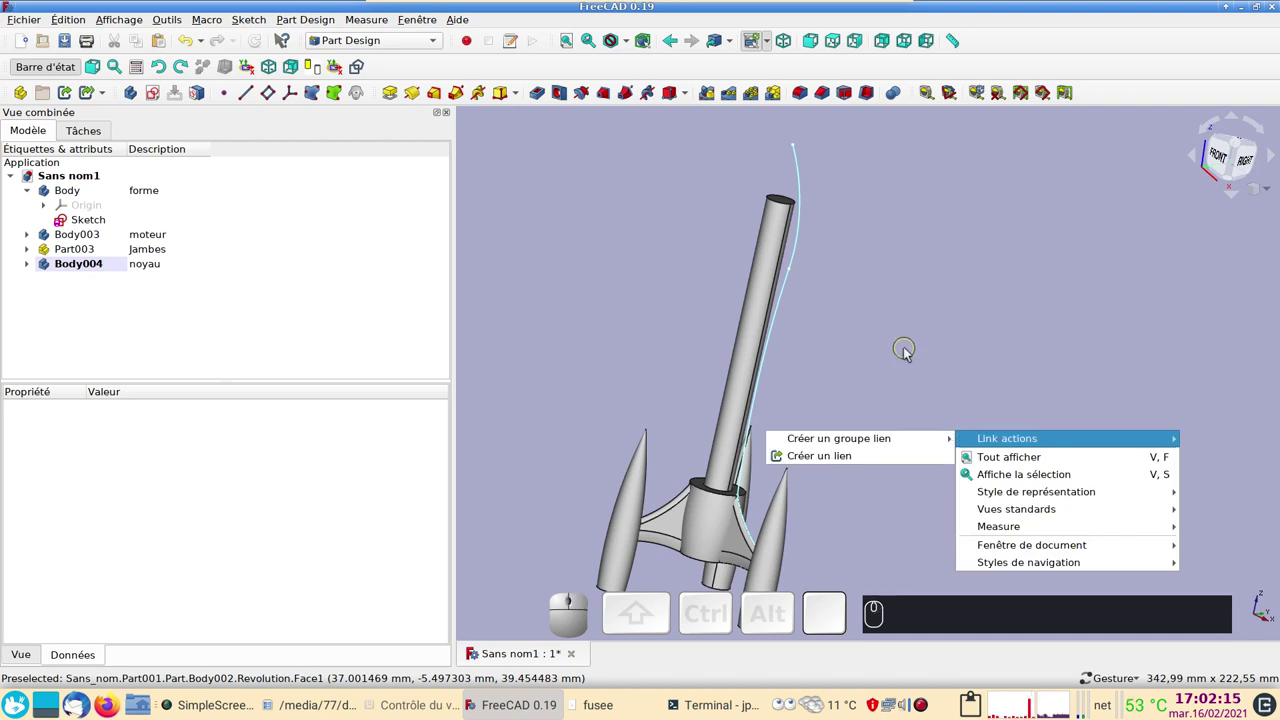